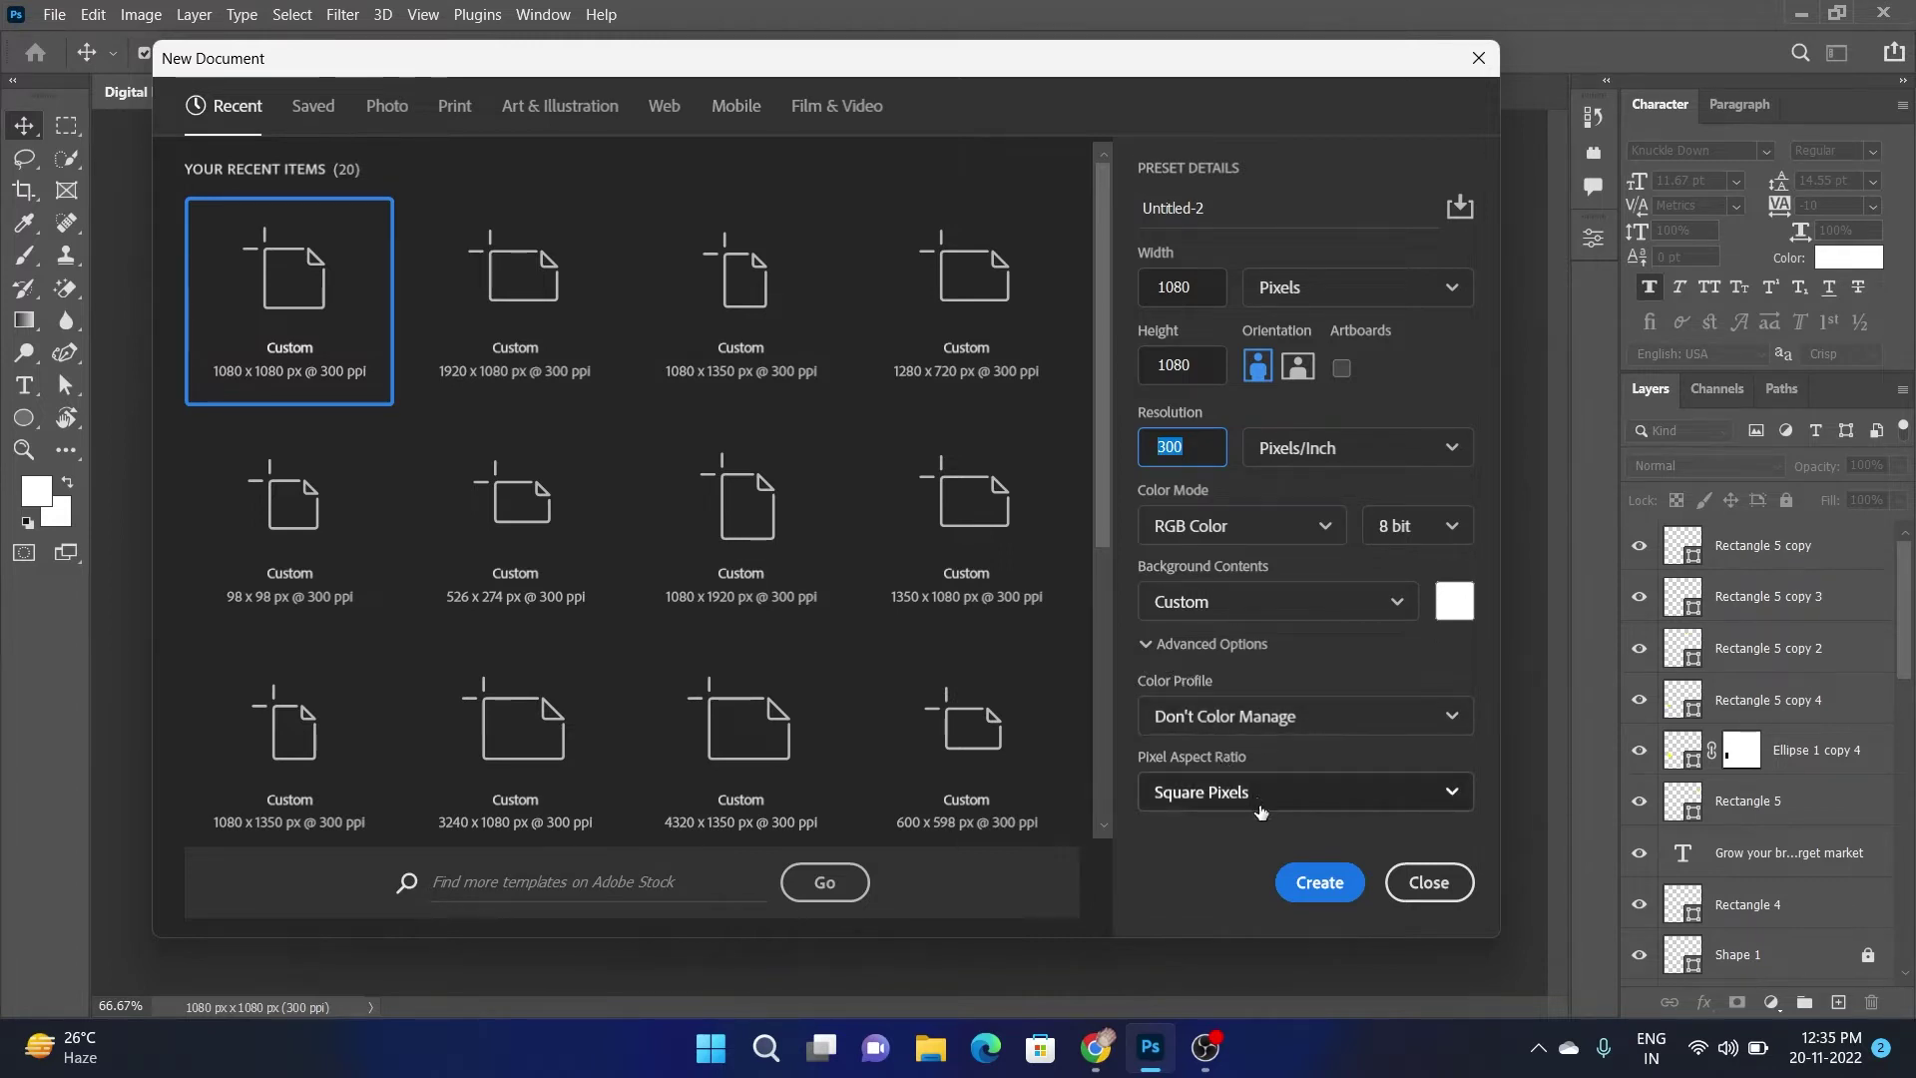
# Drop the cut-out man onto the new 1080×1080 canvas and start scaling him up
pyautogui.moveTo(1318, 883); pyautogui.dragTo(843, 421)
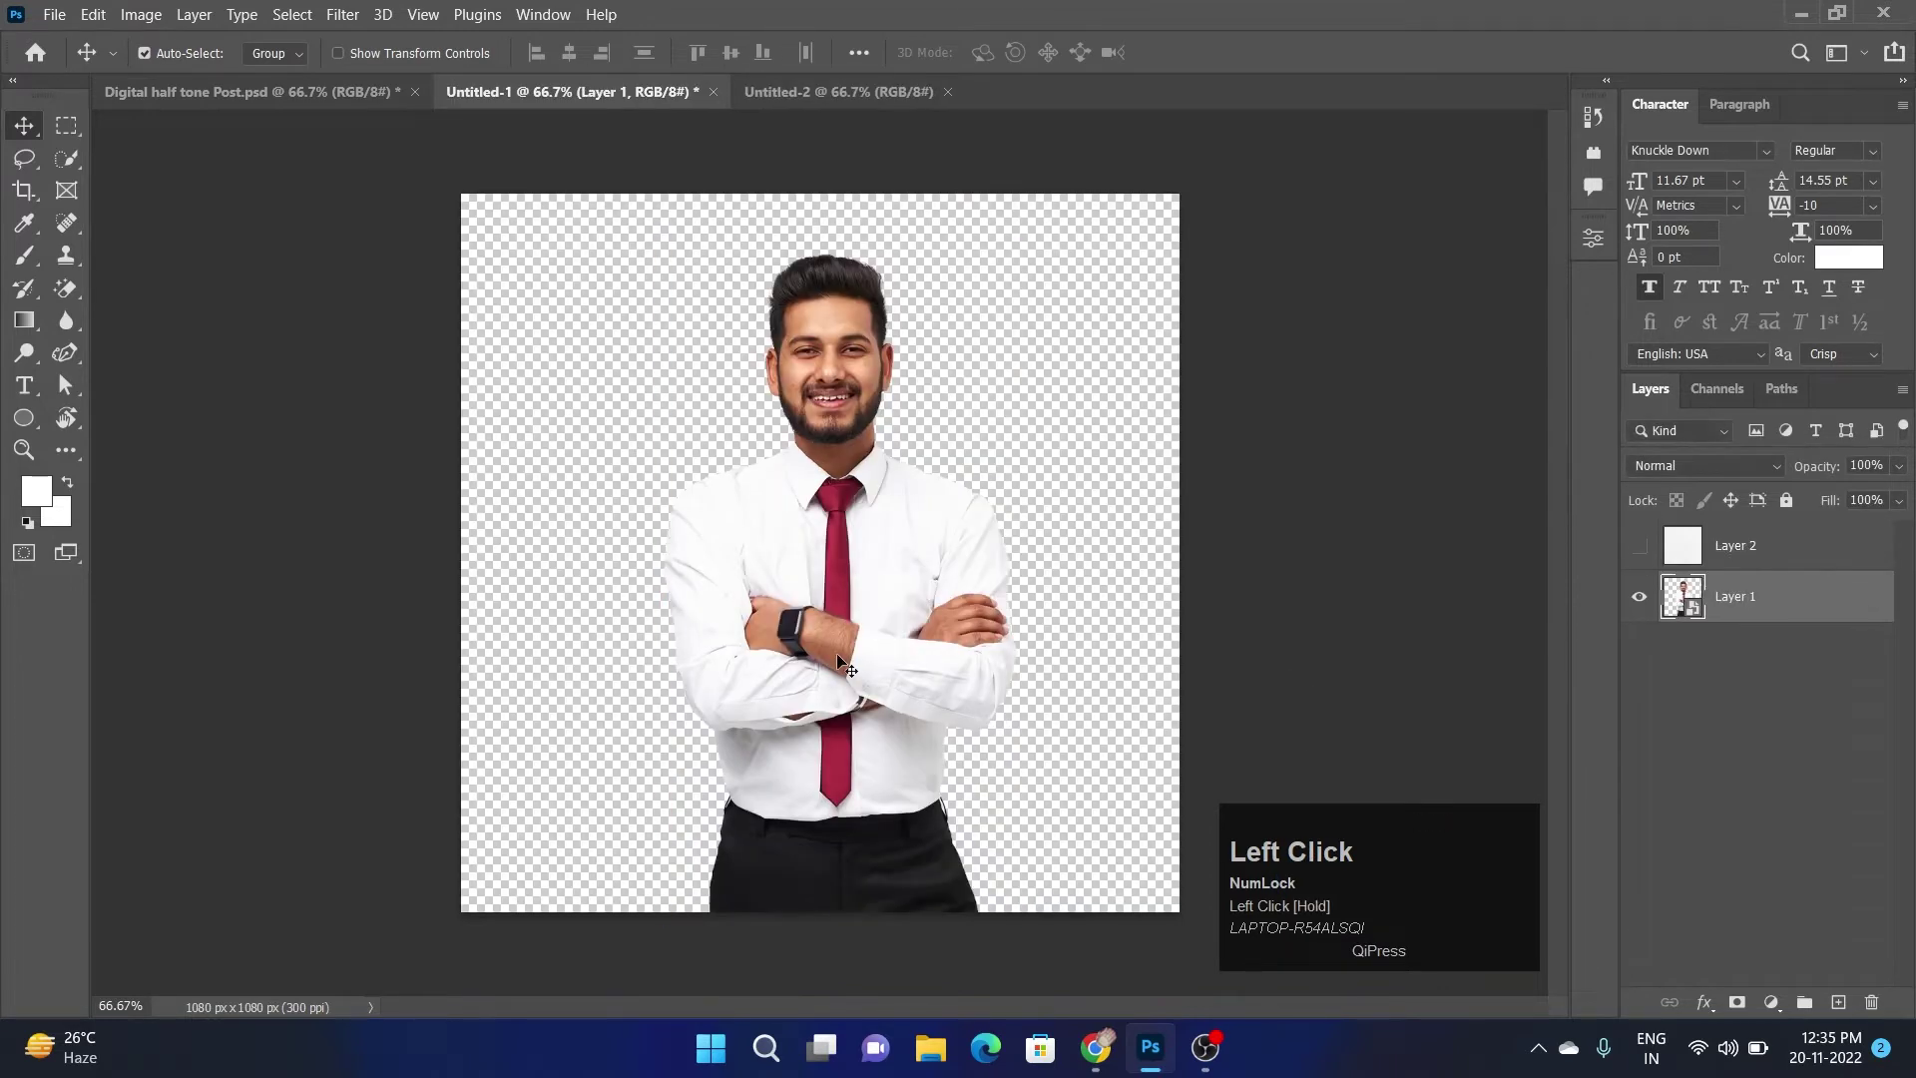
pyautogui.moveTo(841, 419); pyautogui.dragTo(715, 584)
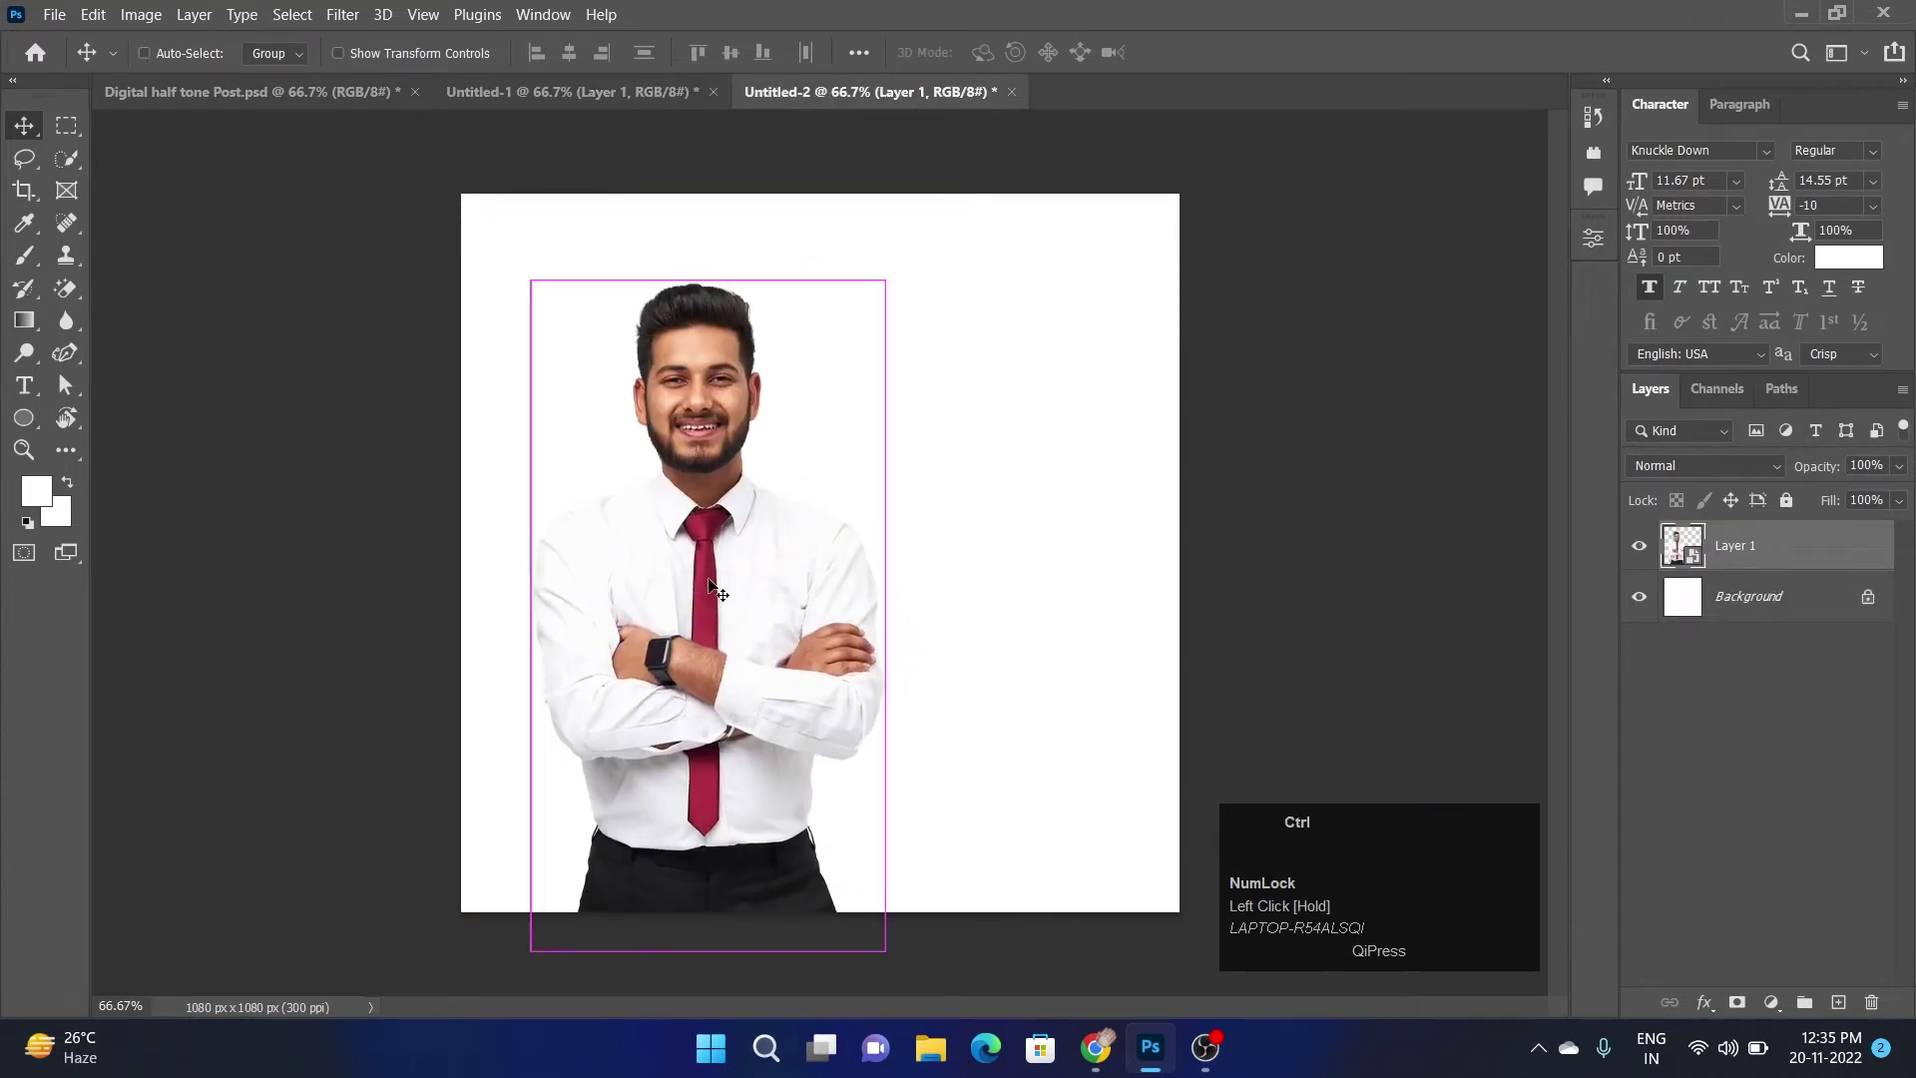
pyautogui.press('ctrl+t')
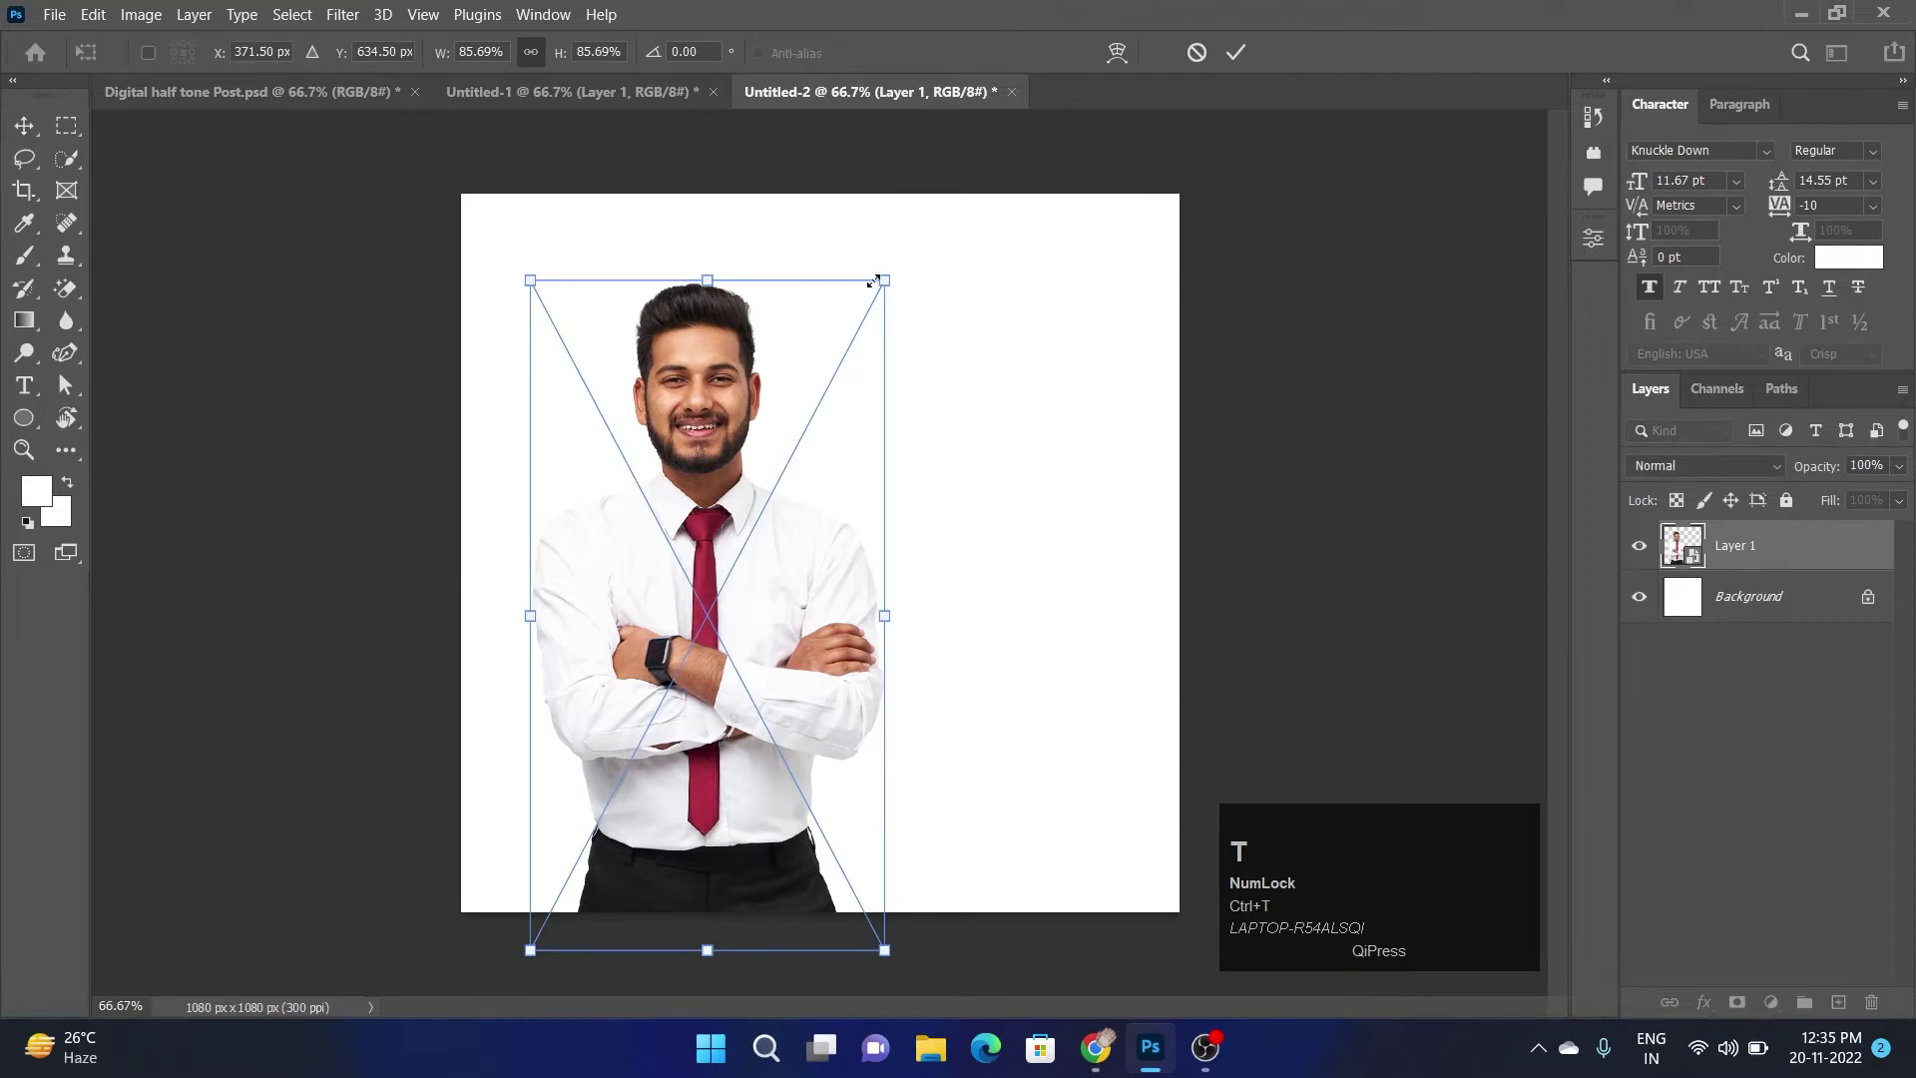
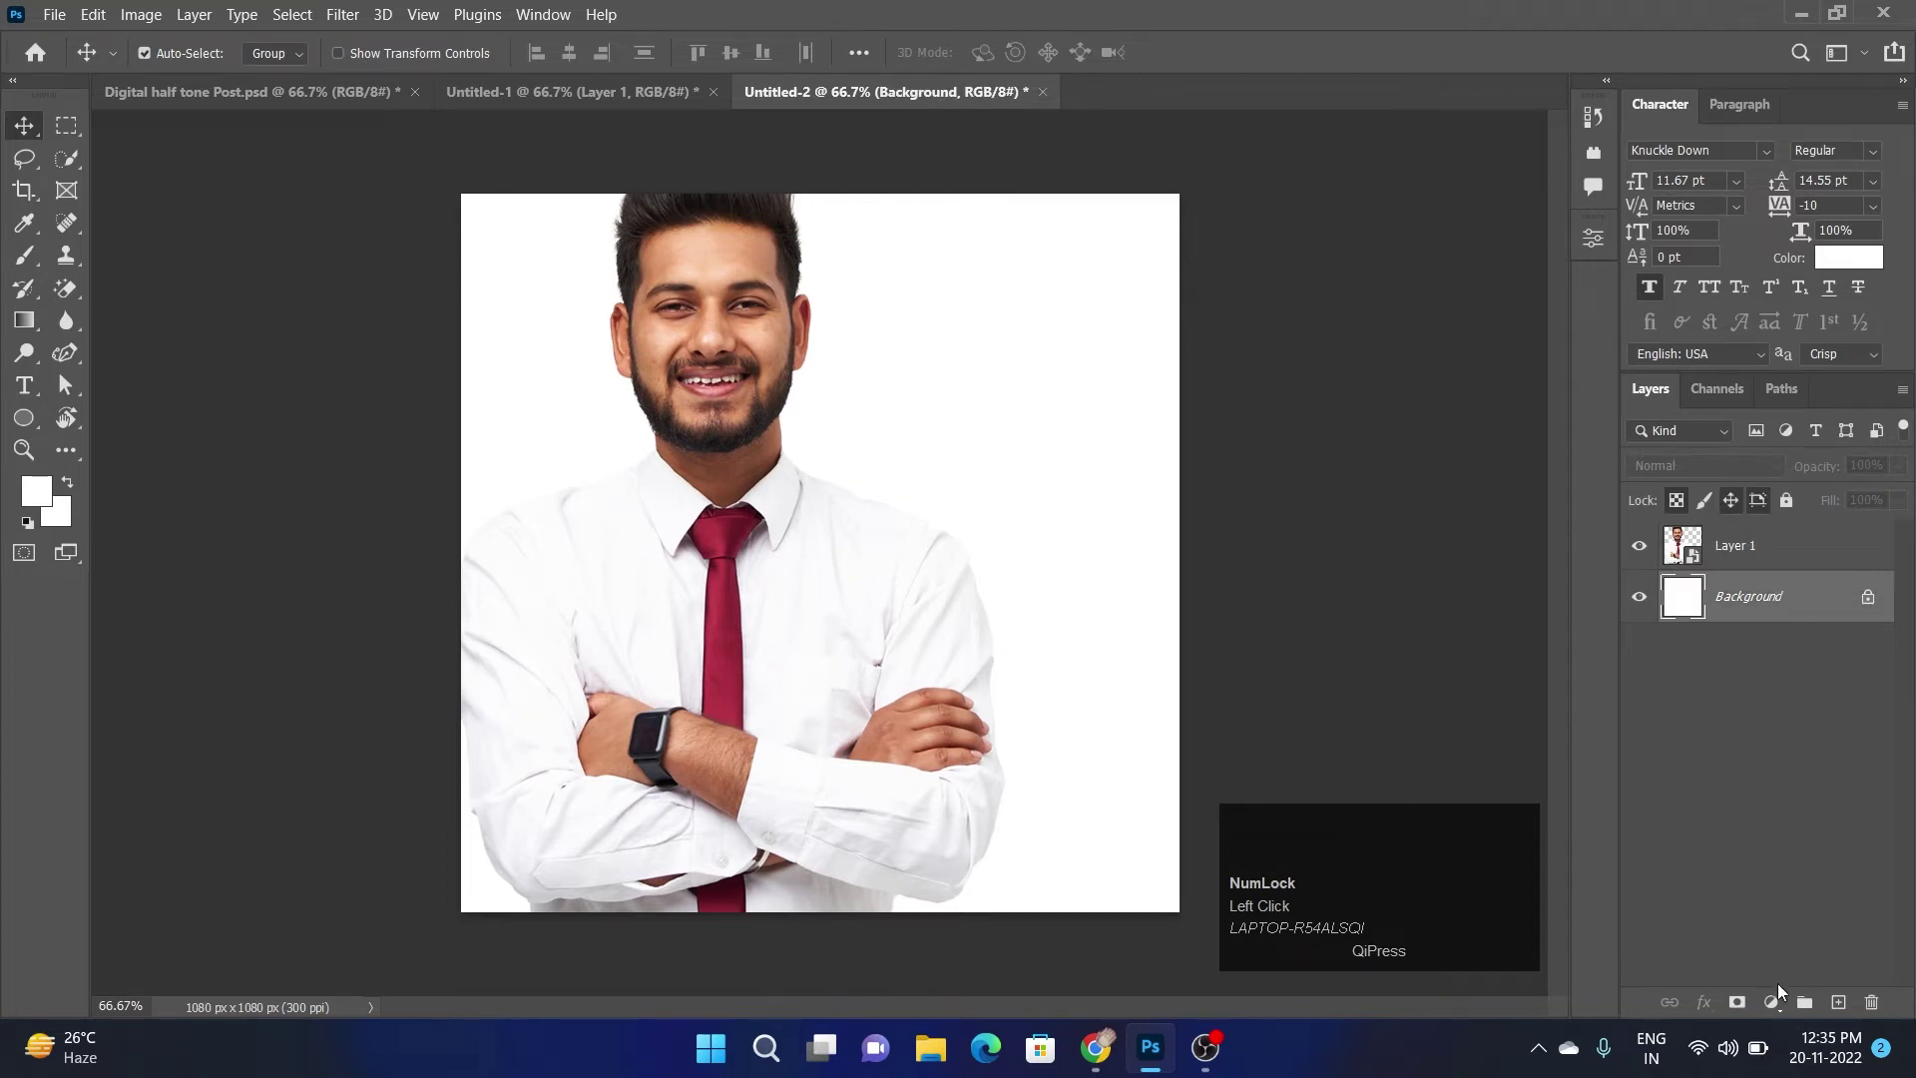
# Add a Solid Color fill layer in maroon #8e2735 behind the man
pyautogui.click(1783, 998)
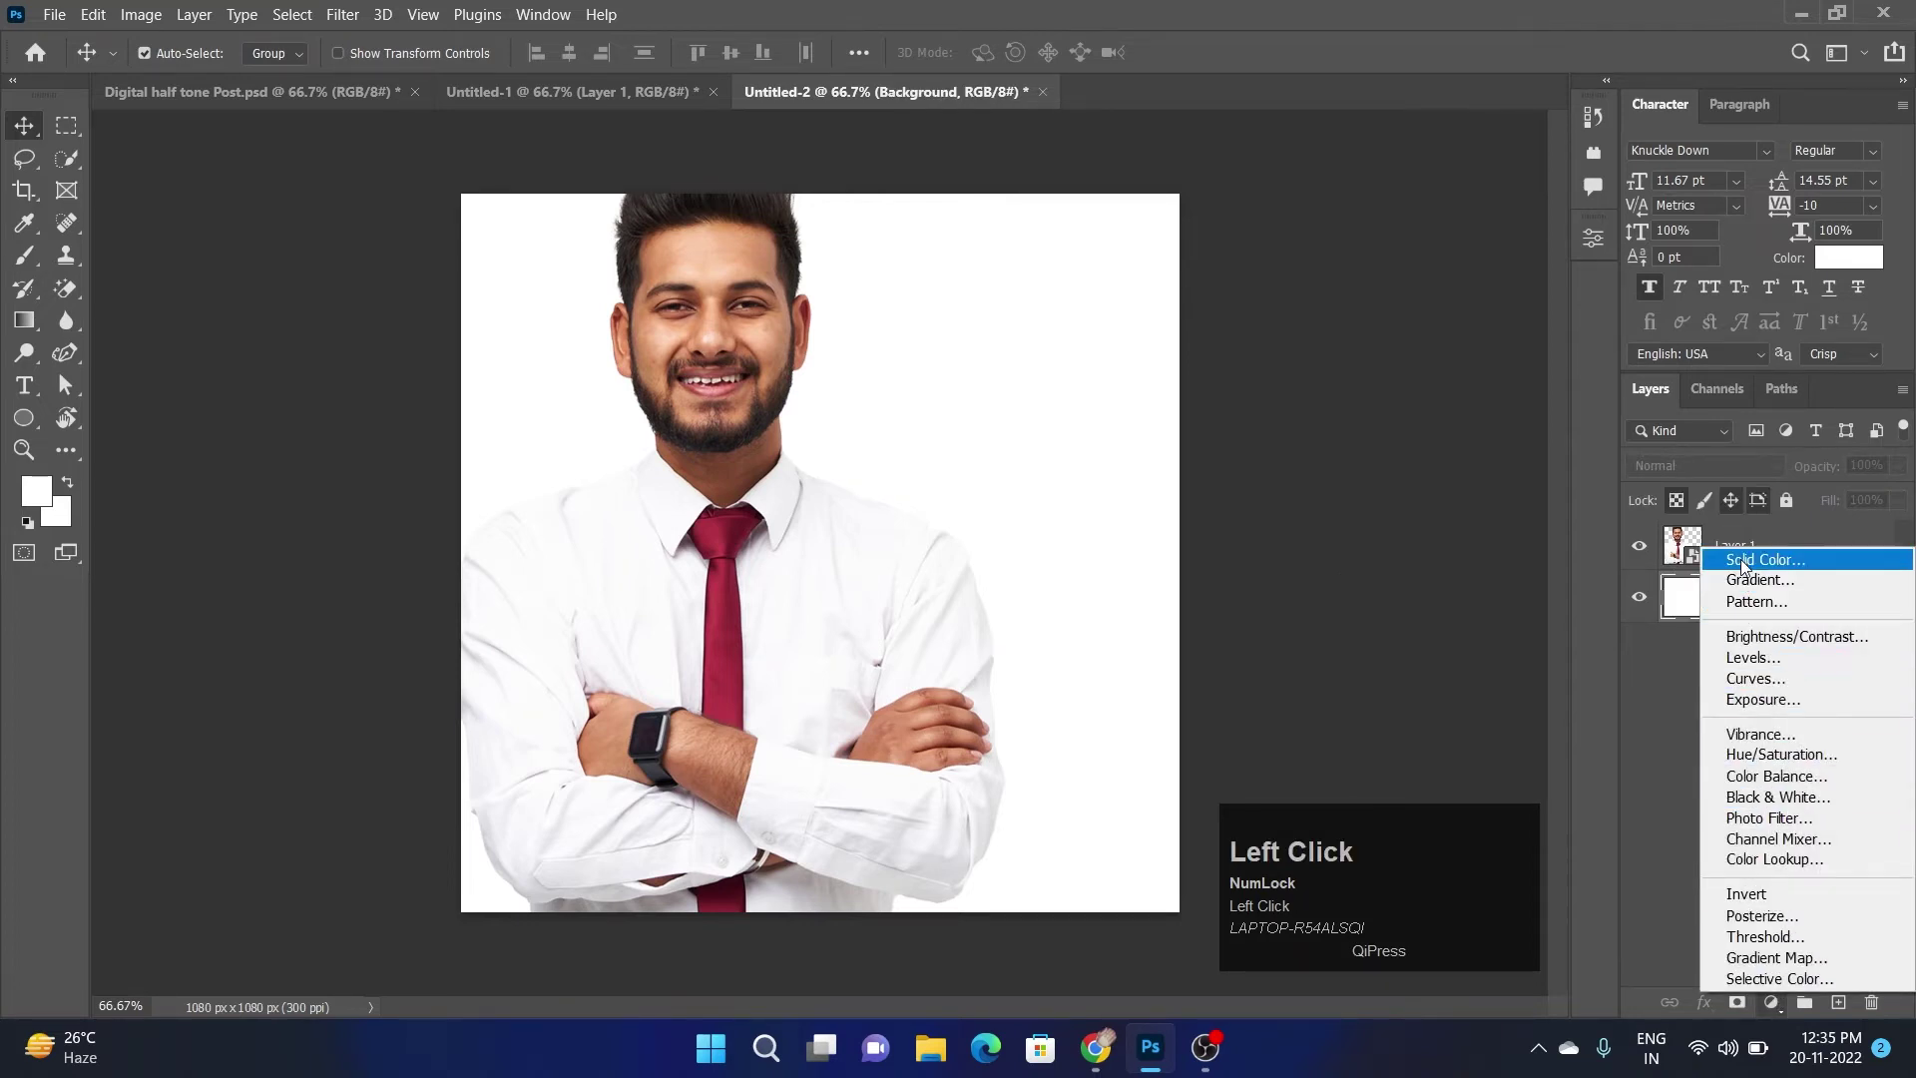
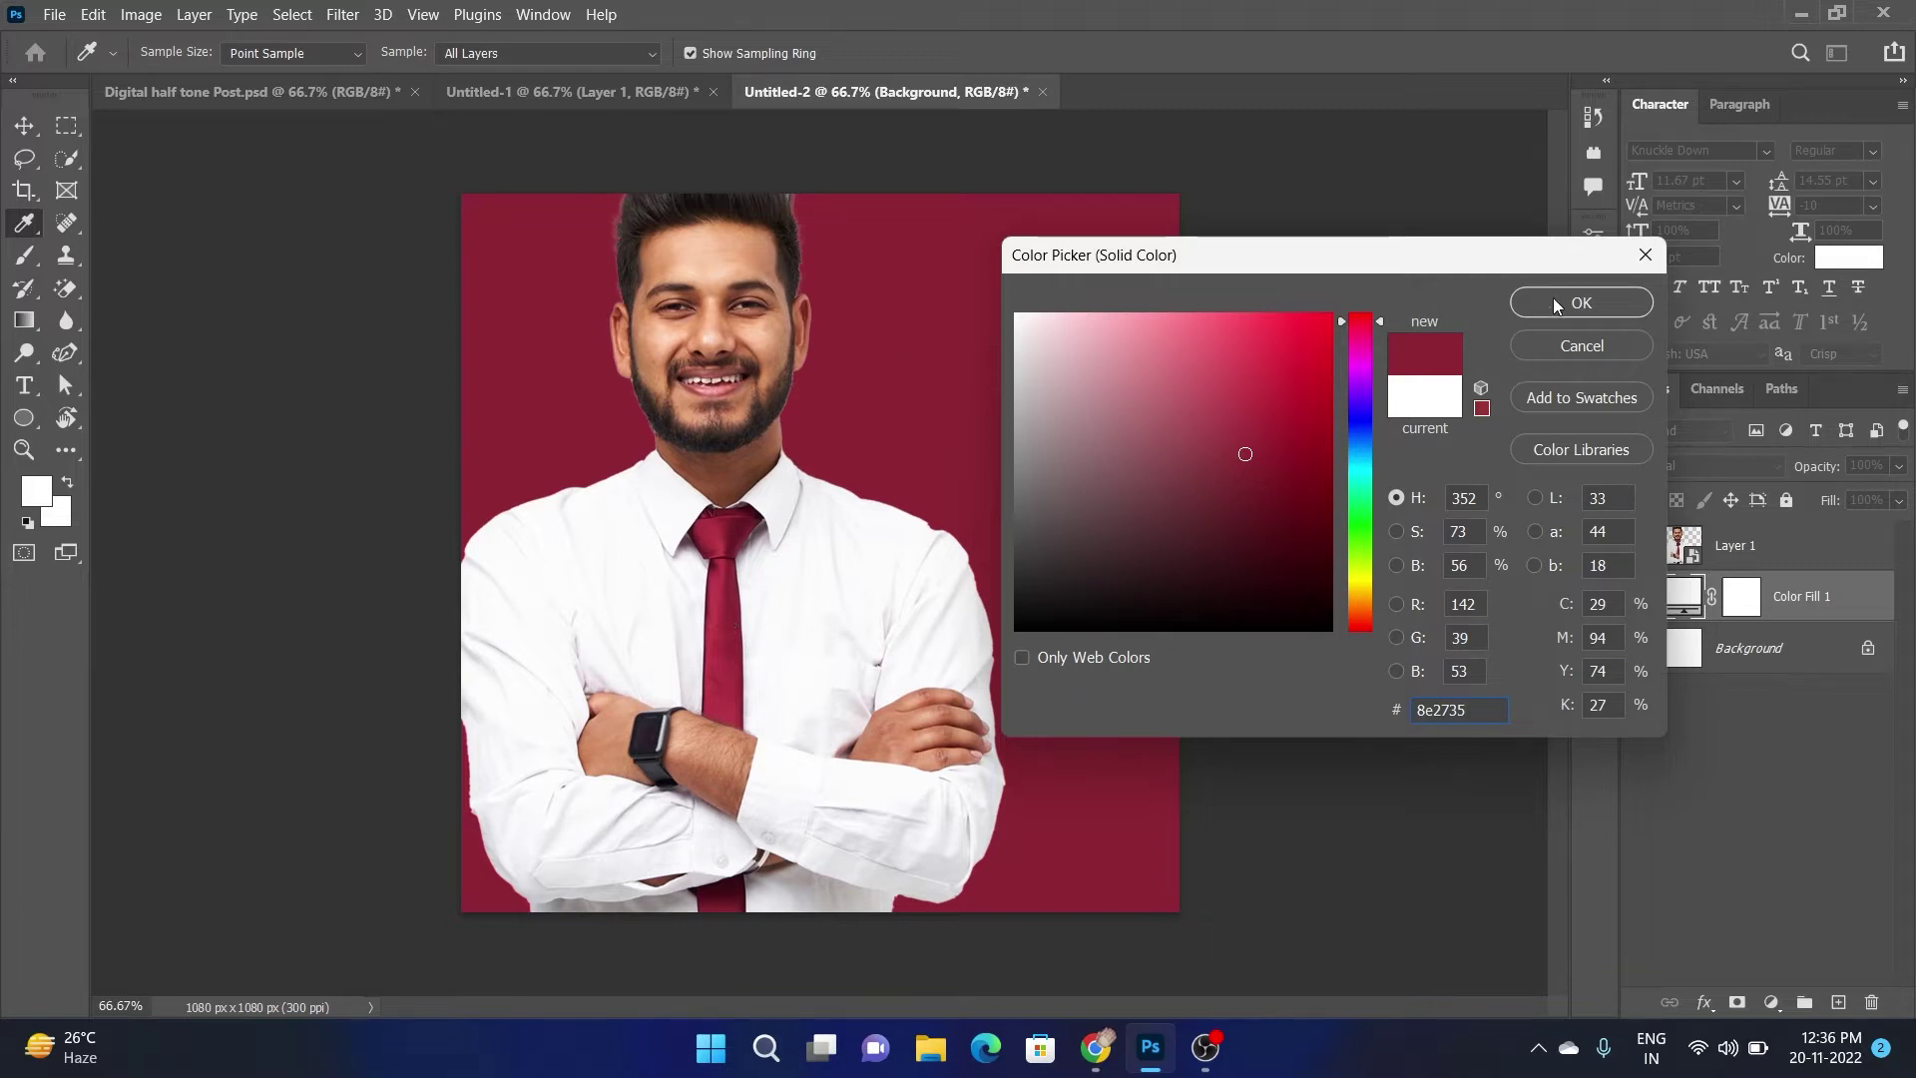
pyautogui.click(1560, 303)
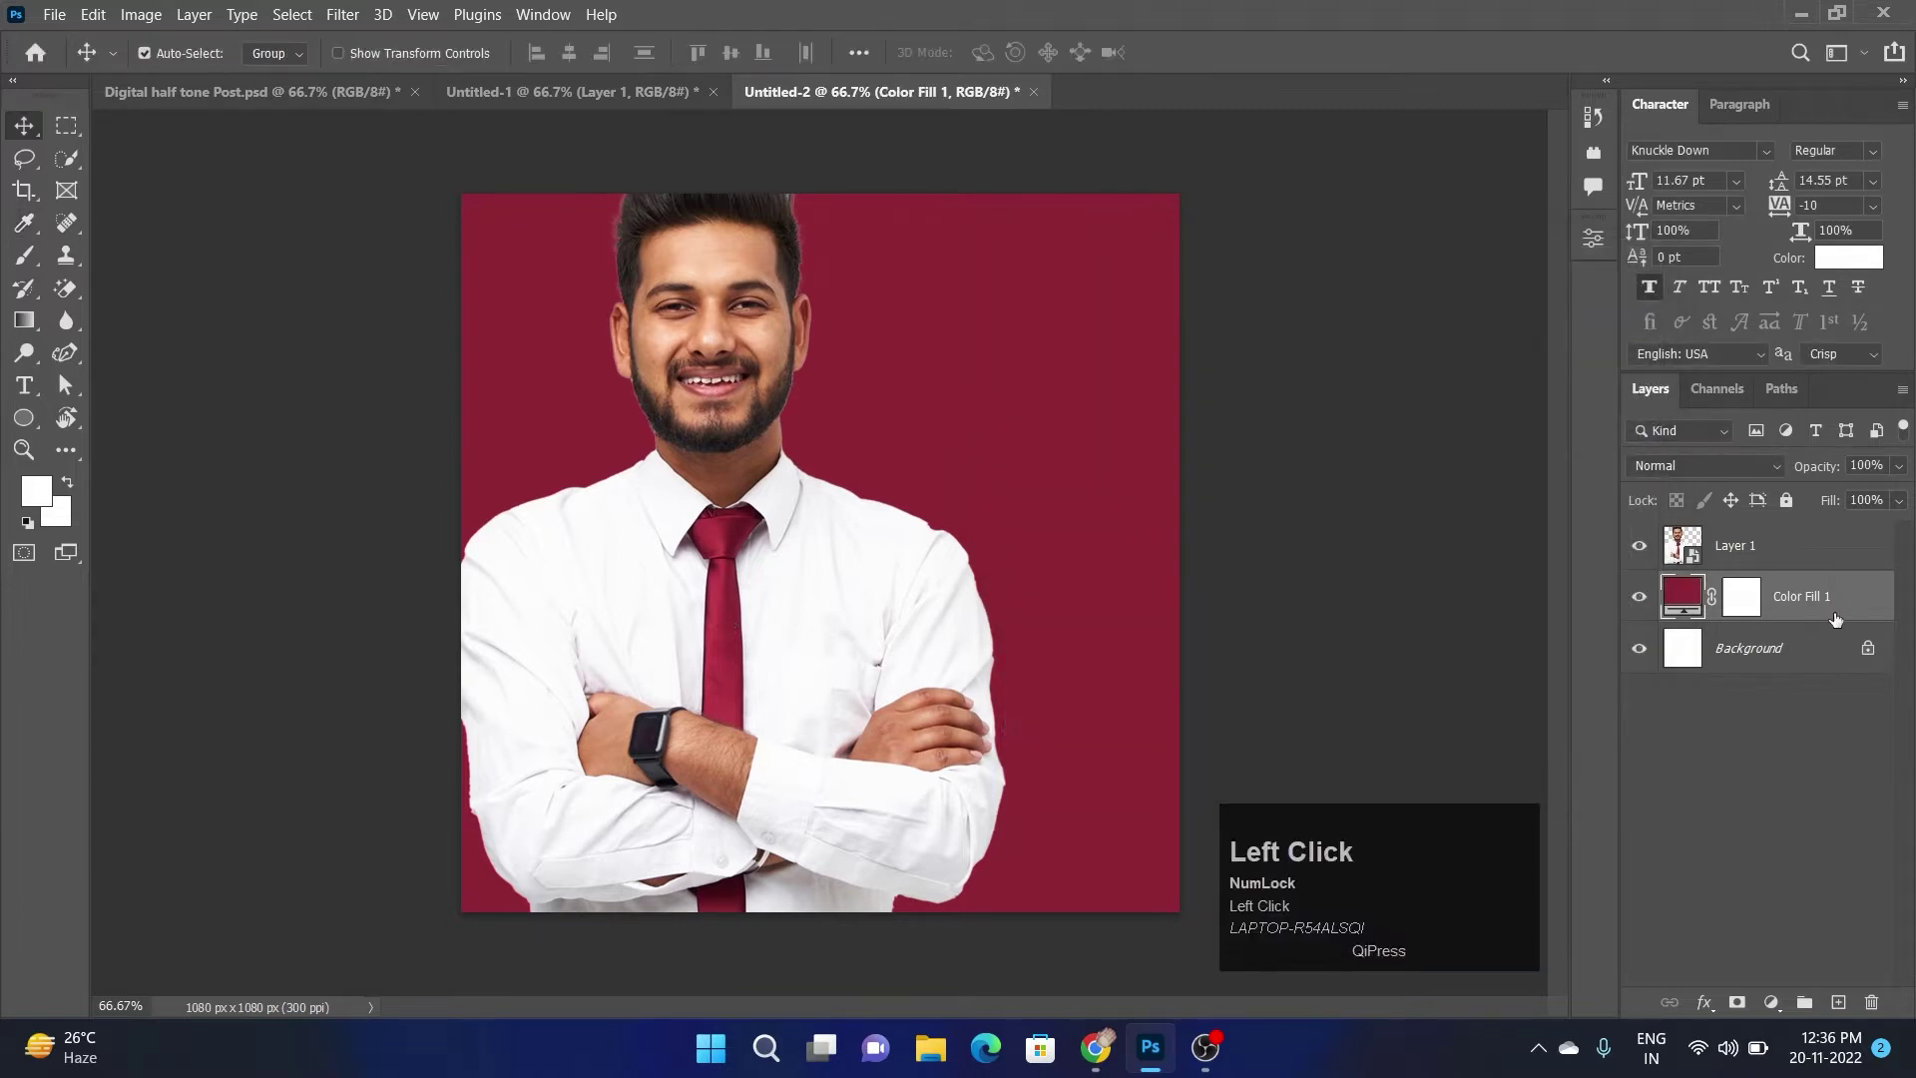
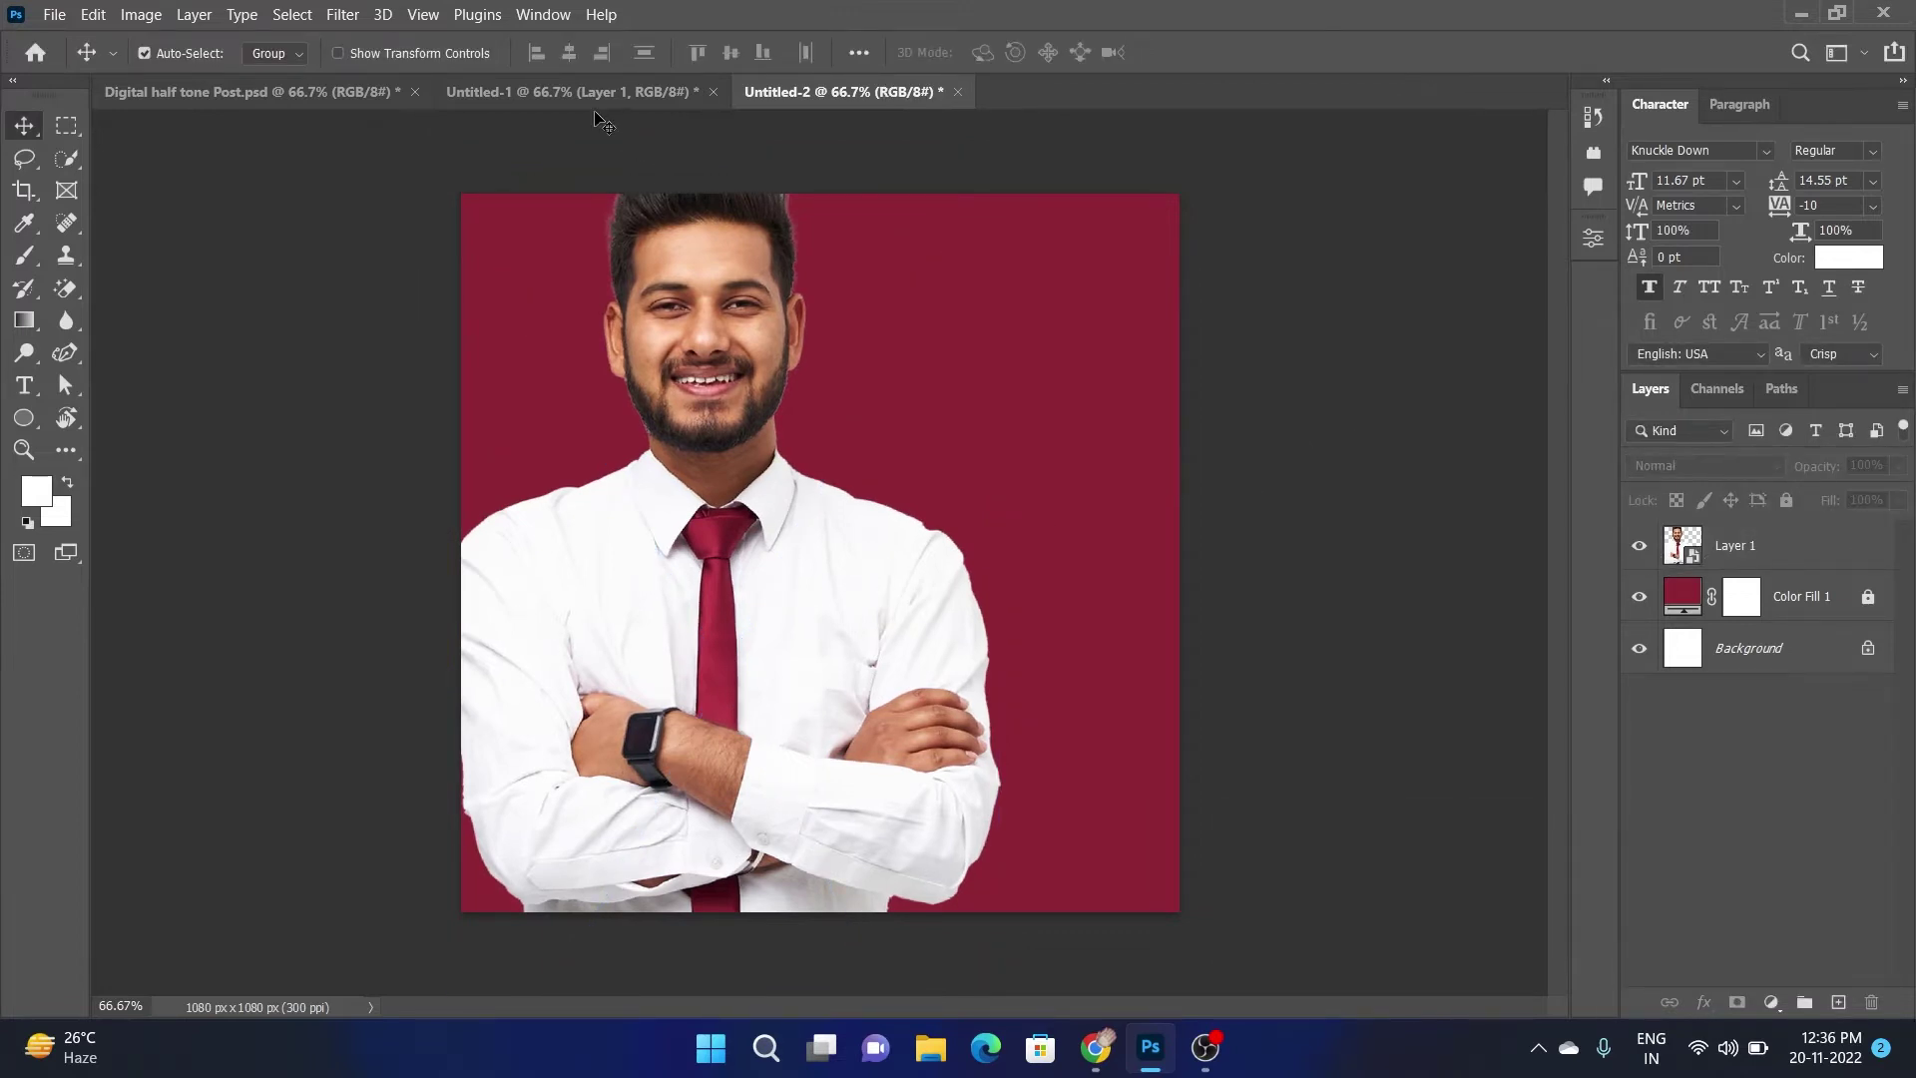
# Bring in the halftone texture, set it to Multiply and stretch it to cover the canvas
pyautogui.moveTo(590, 108); pyautogui.dragTo(811, 593)
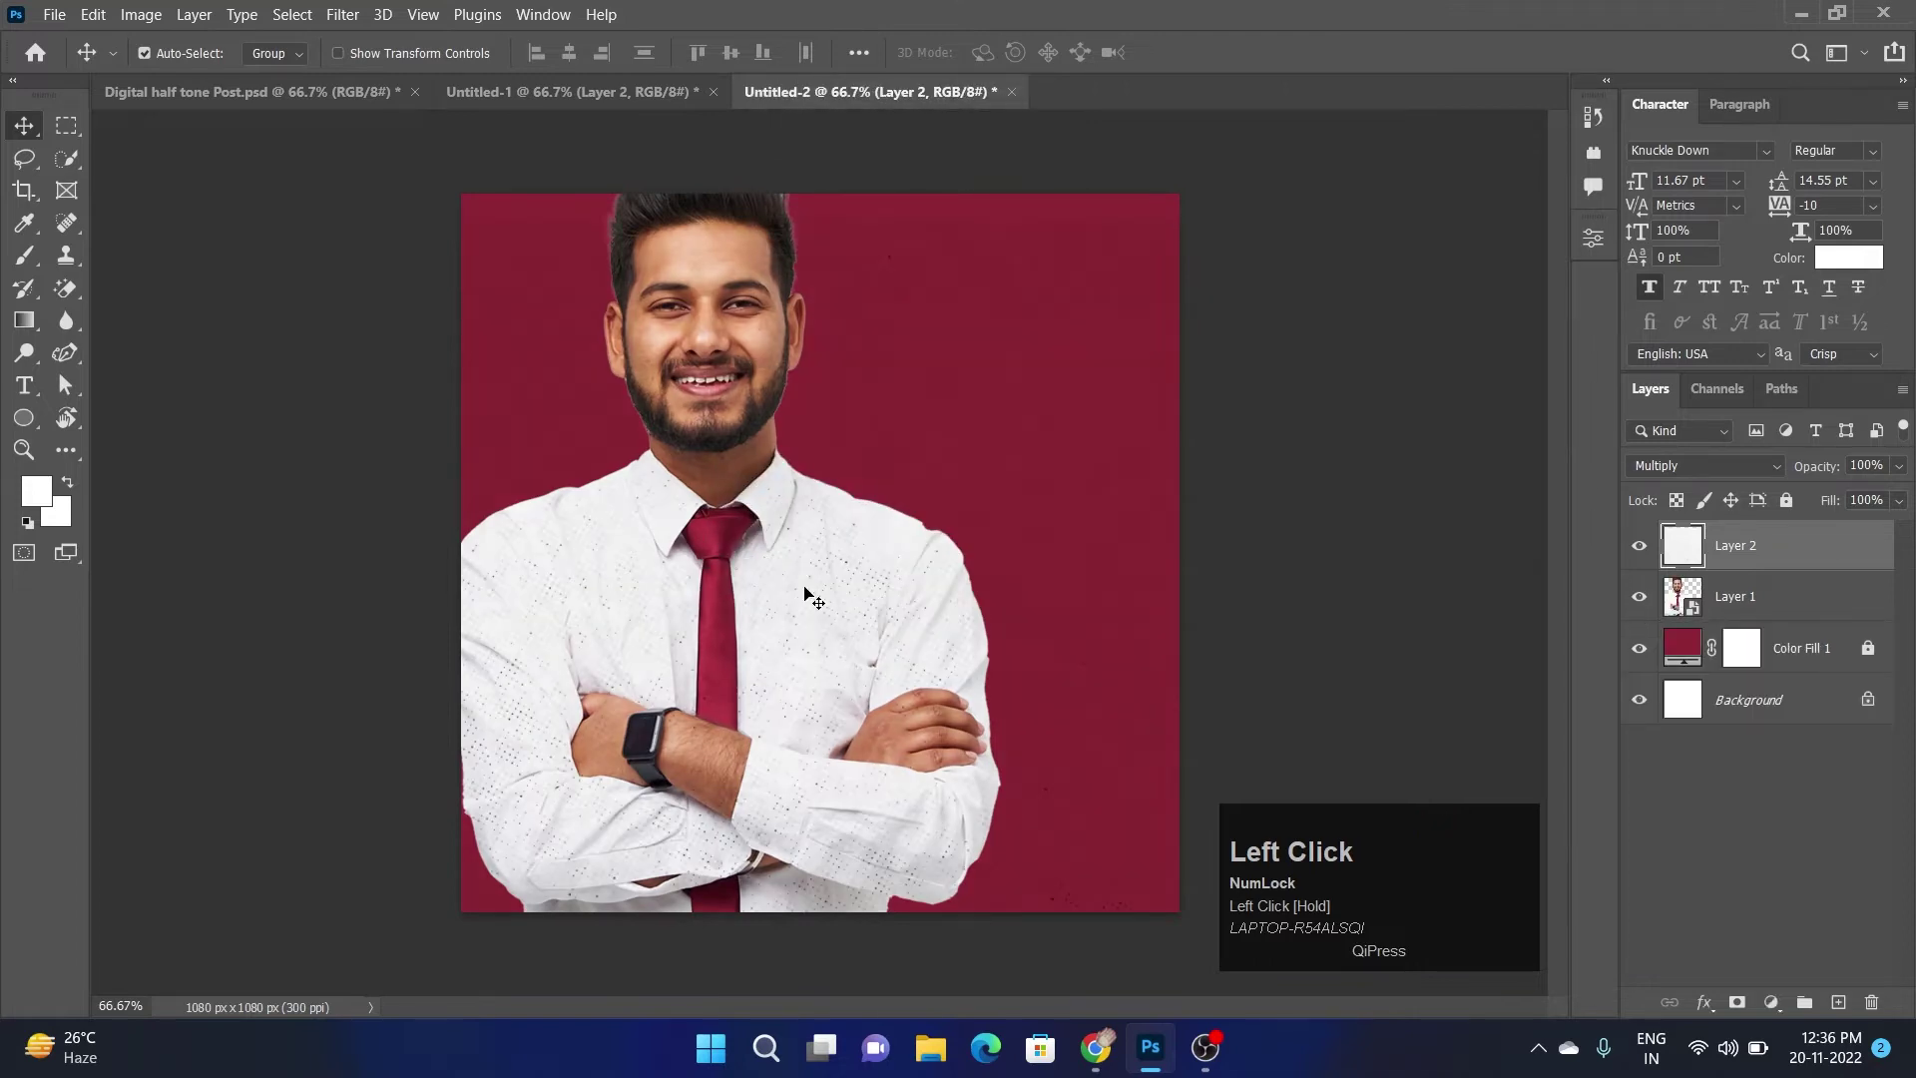
pyautogui.press('ctrl+t')
pyautogui.moveTo(857, 518); pyautogui.dragTo(1244, 53)
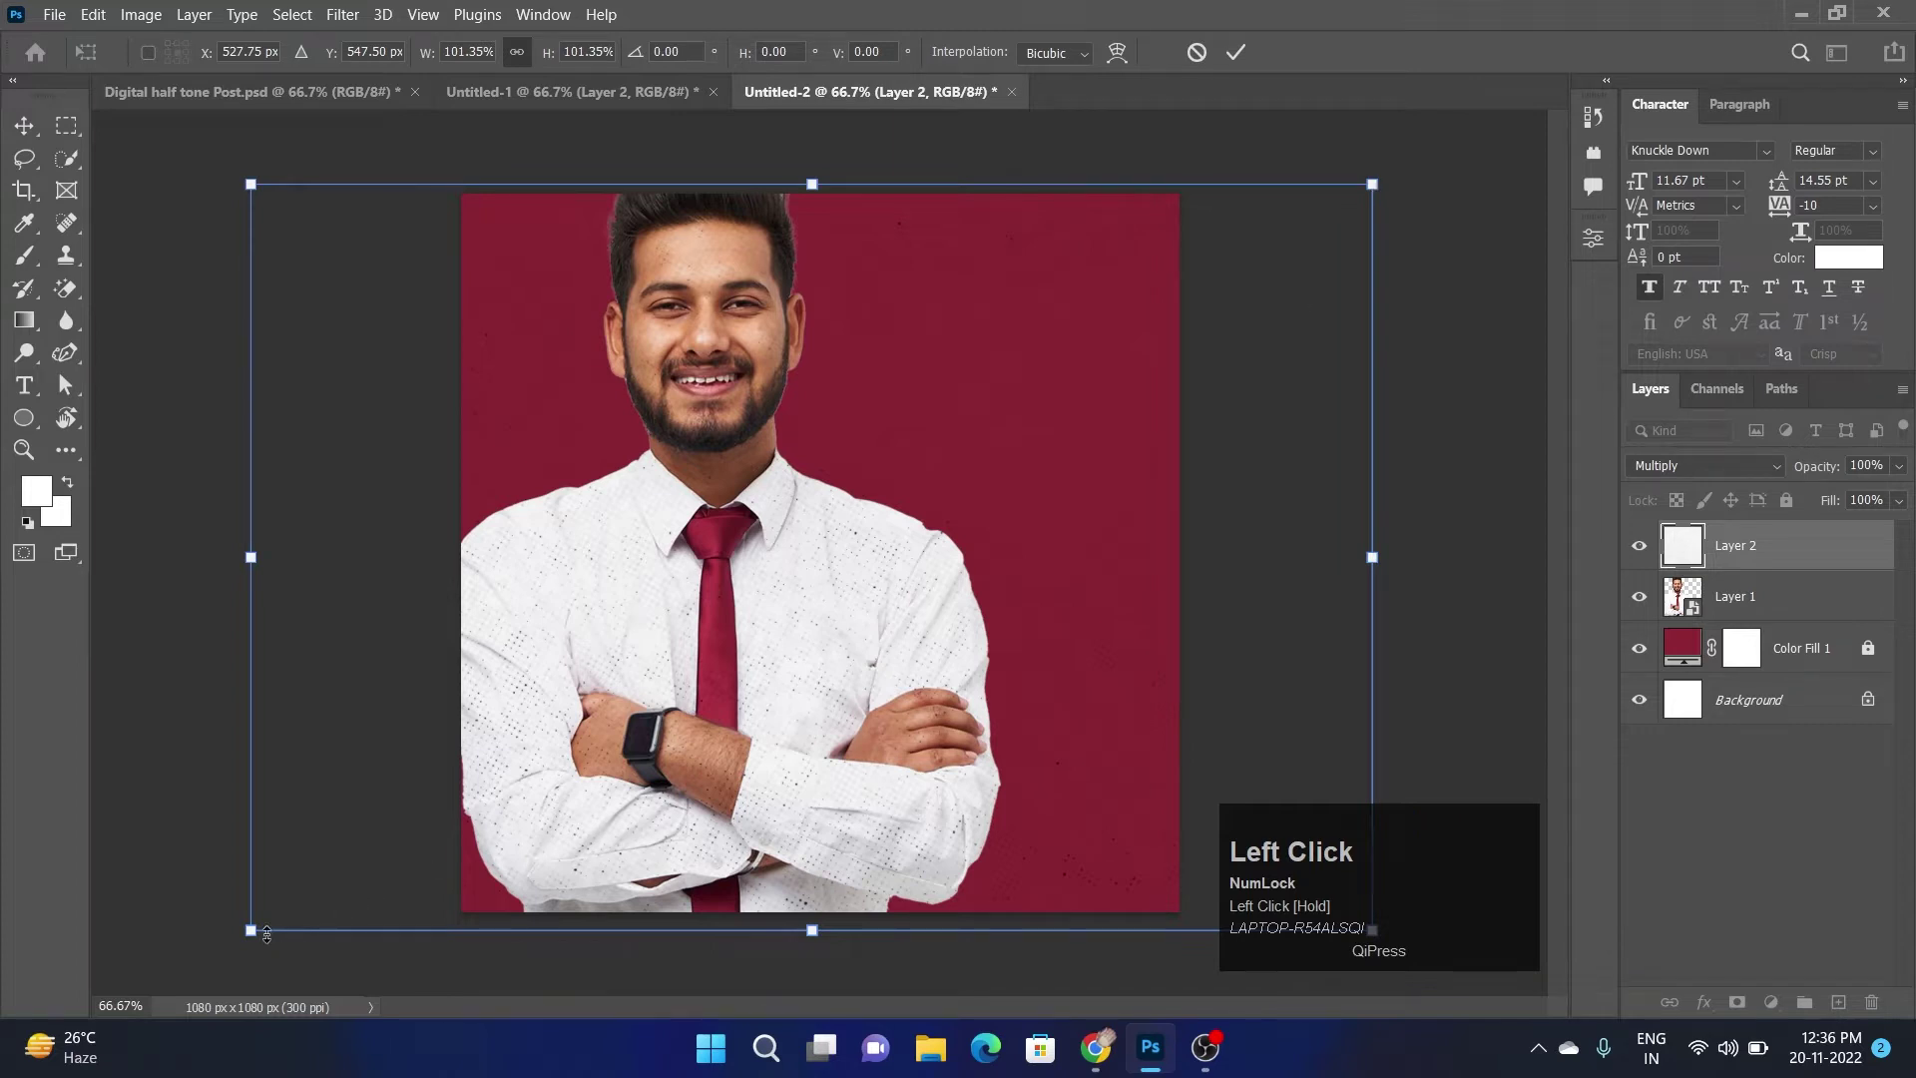
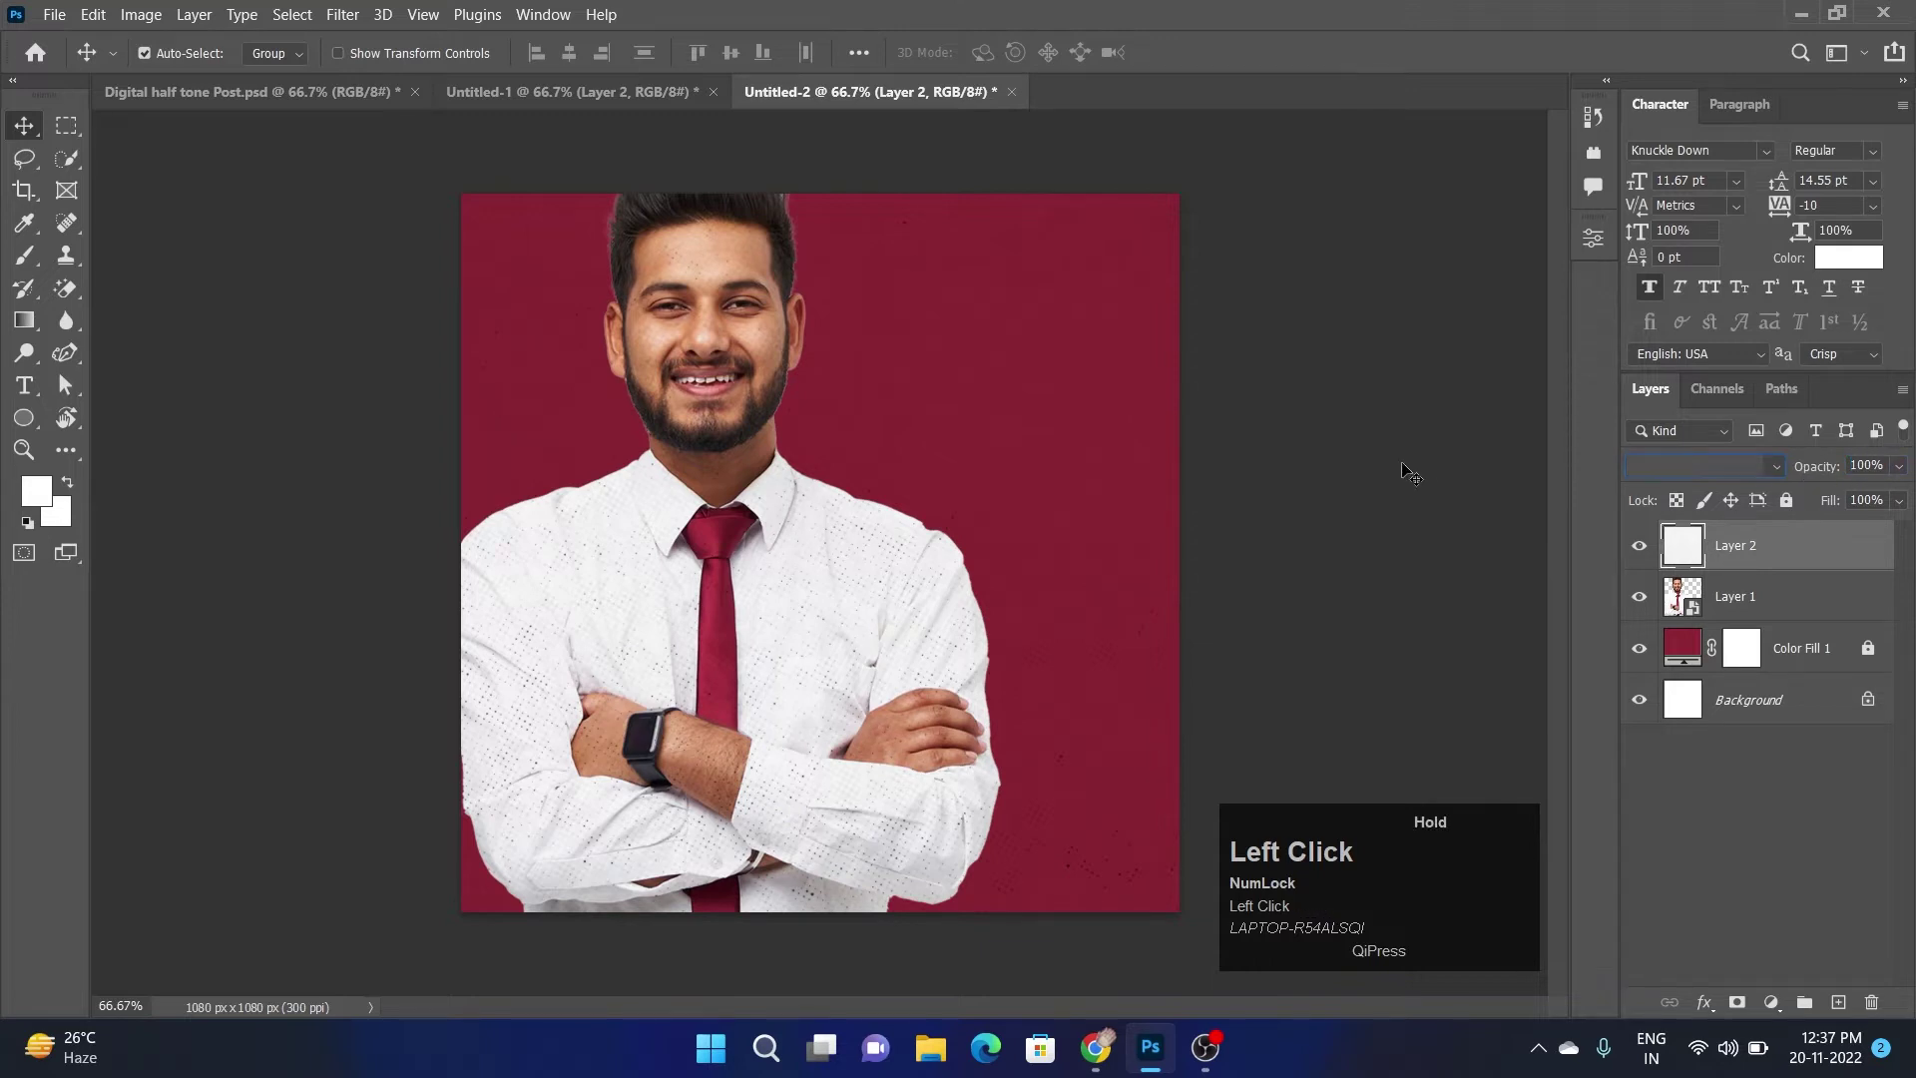
pyautogui.scroll(3)
pyautogui.scroll(-3)
pyautogui.scroll(-3)
pyautogui.scroll(-3)
pyautogui.moveTo(1234, 533); pyautogui.dragTo(1764, 808)
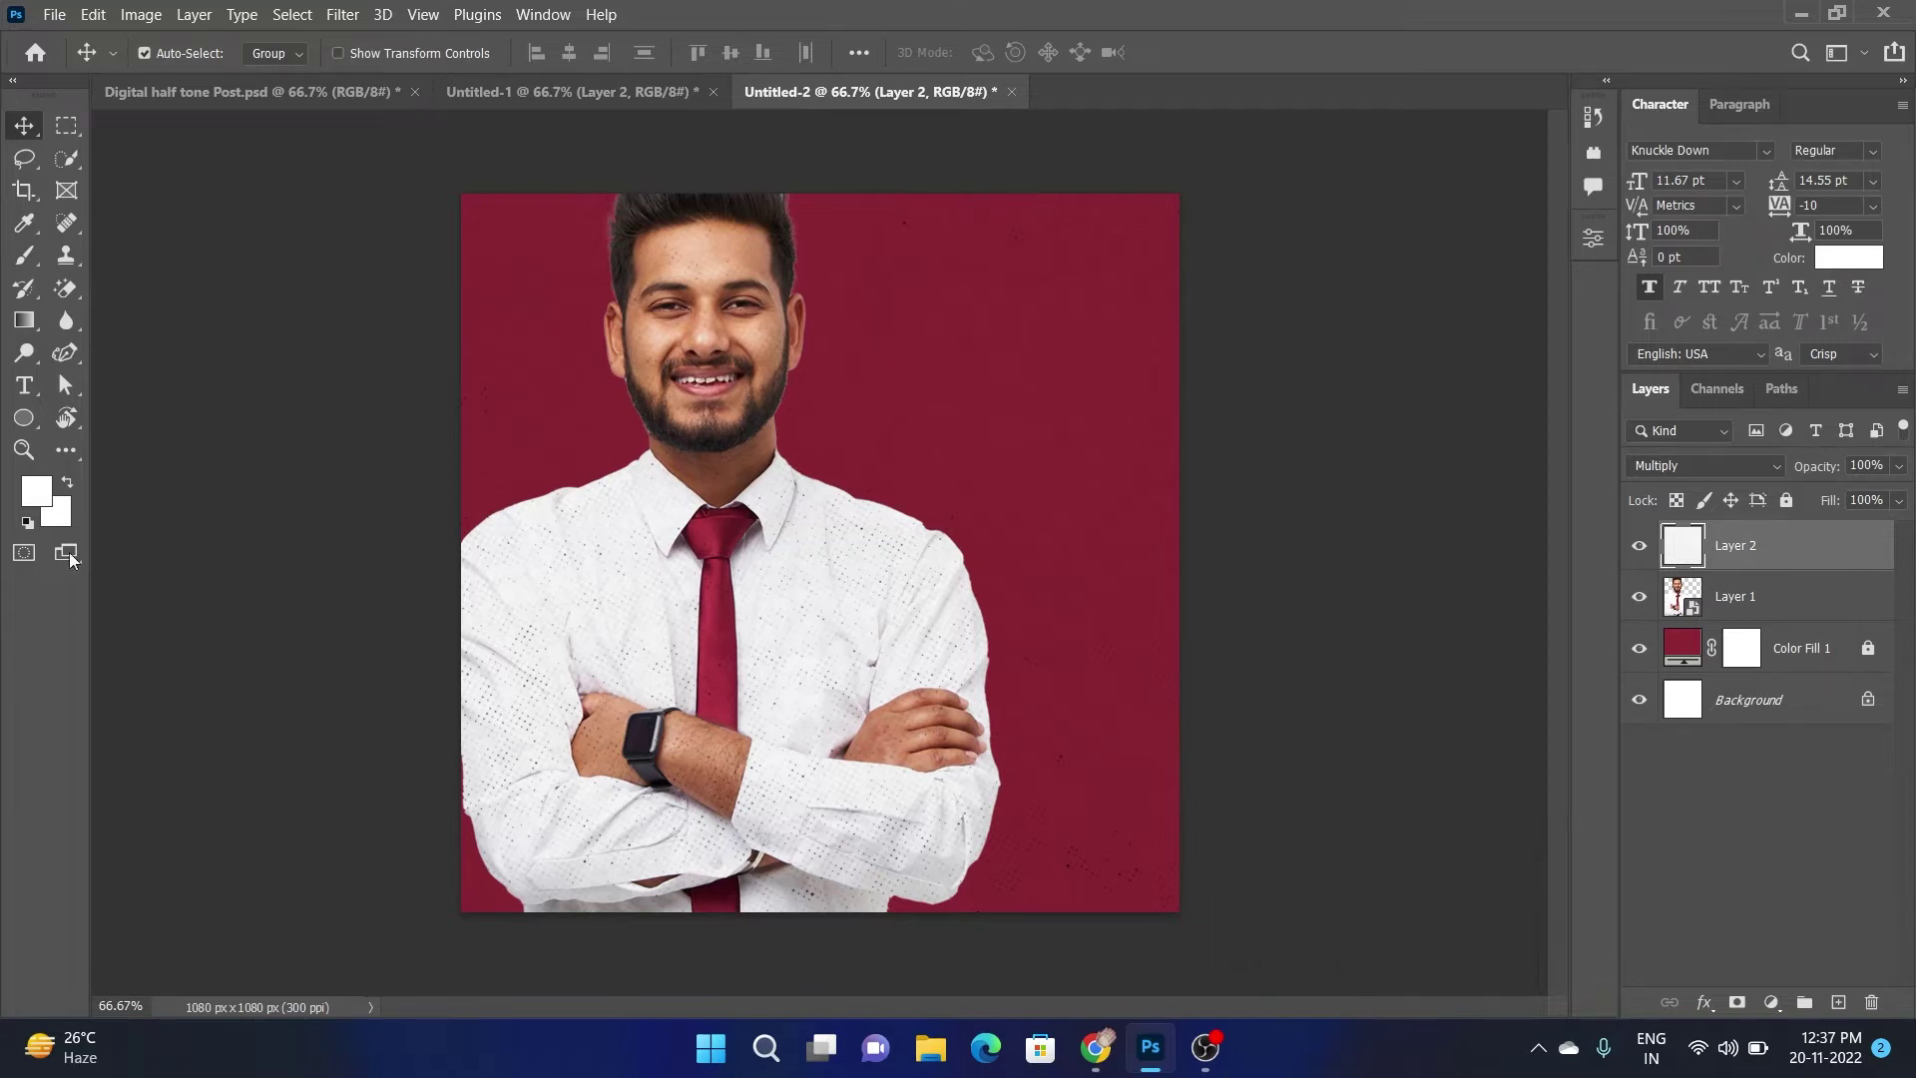
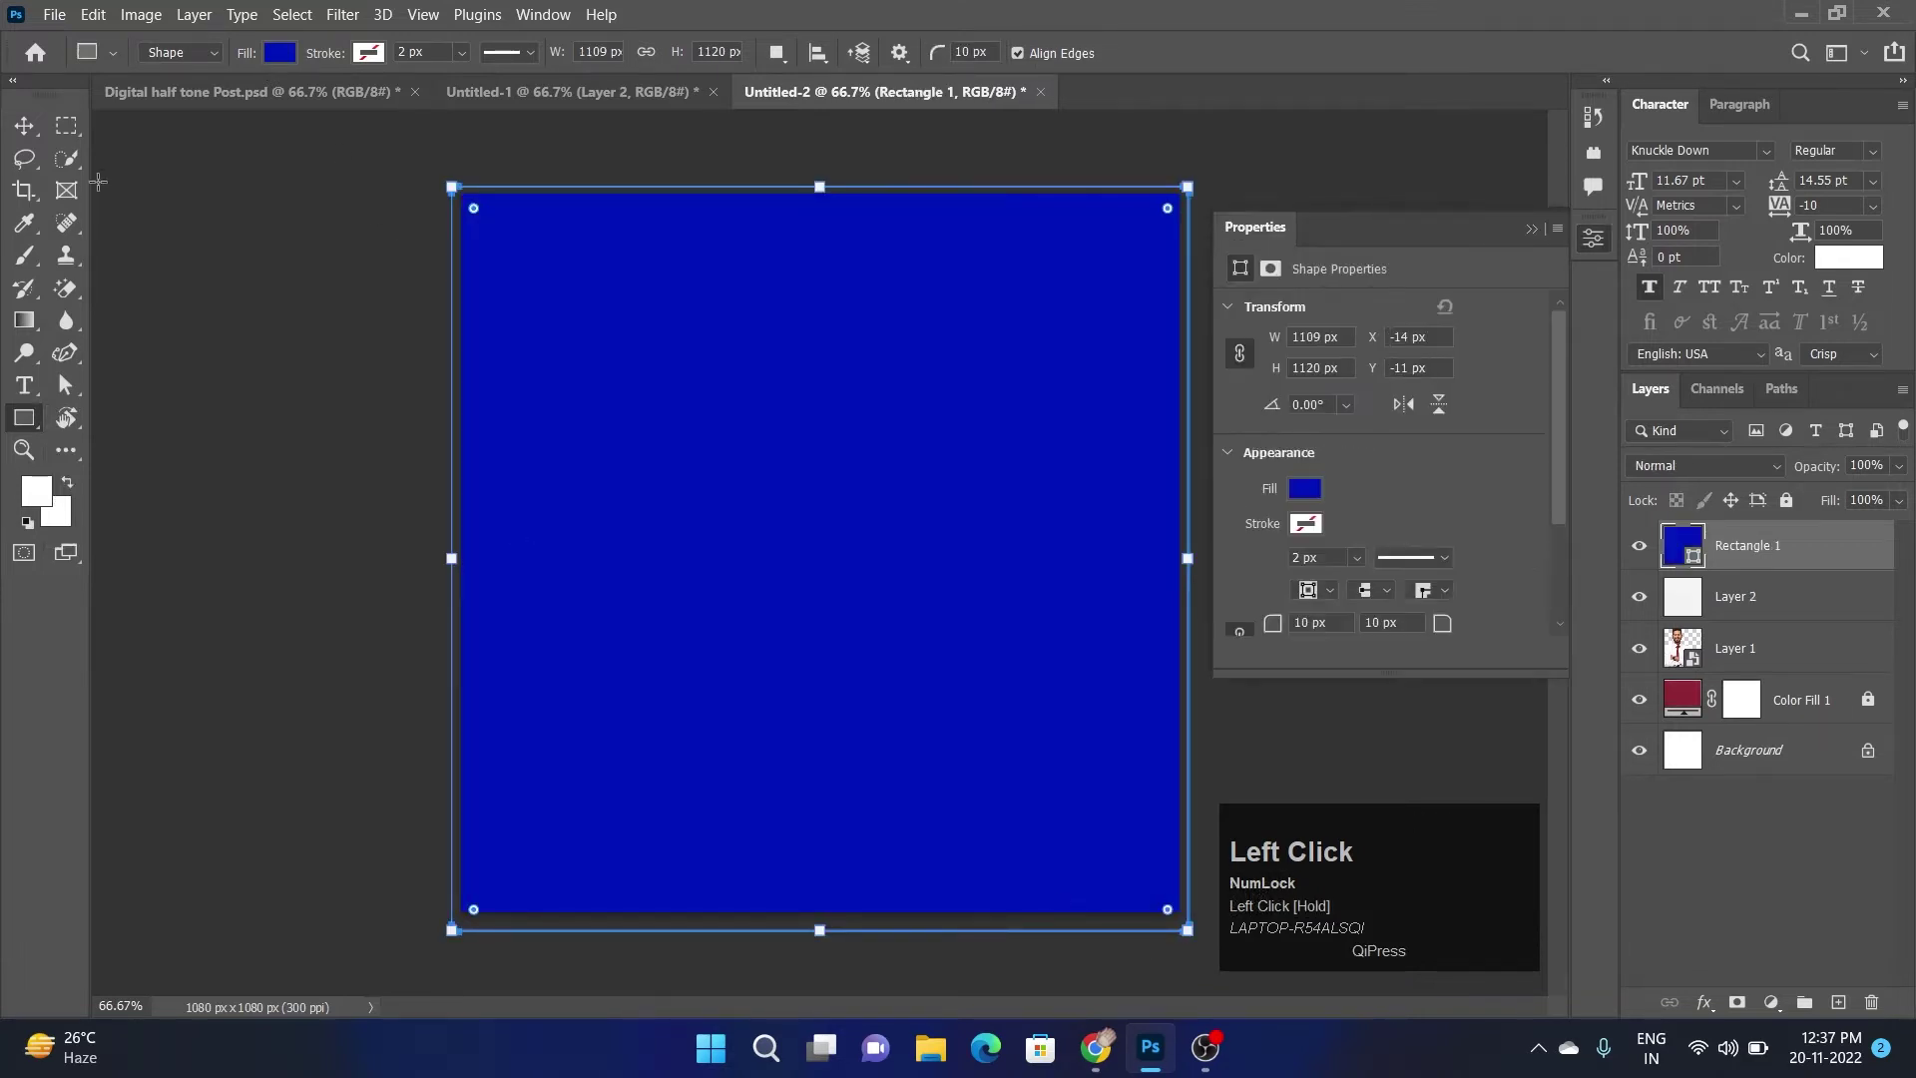
# Fill the full-canvas rectangle with maroon #8e2735 and blend it as Soft Light
pyautogui.click(1697, 560)
pyautogui.press('ctrl+v')
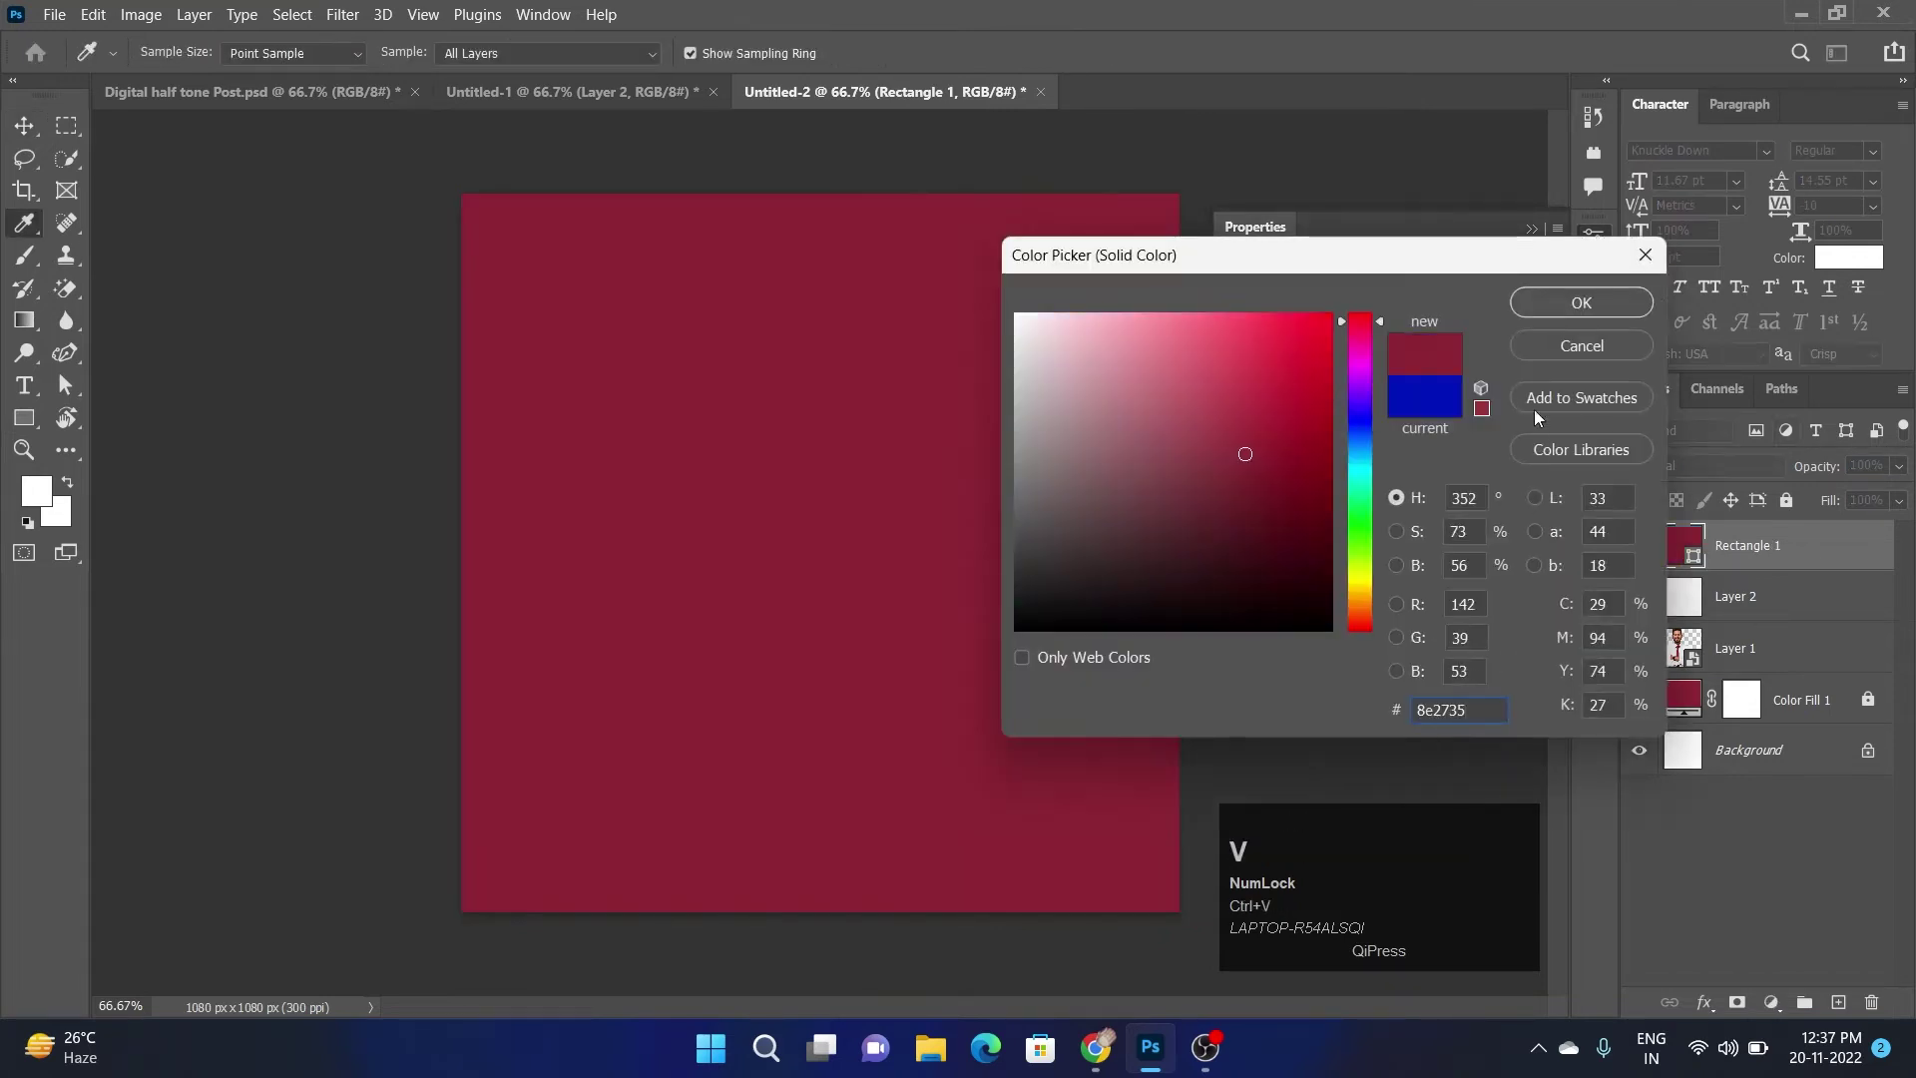
pyautogui.click(1557, 307)
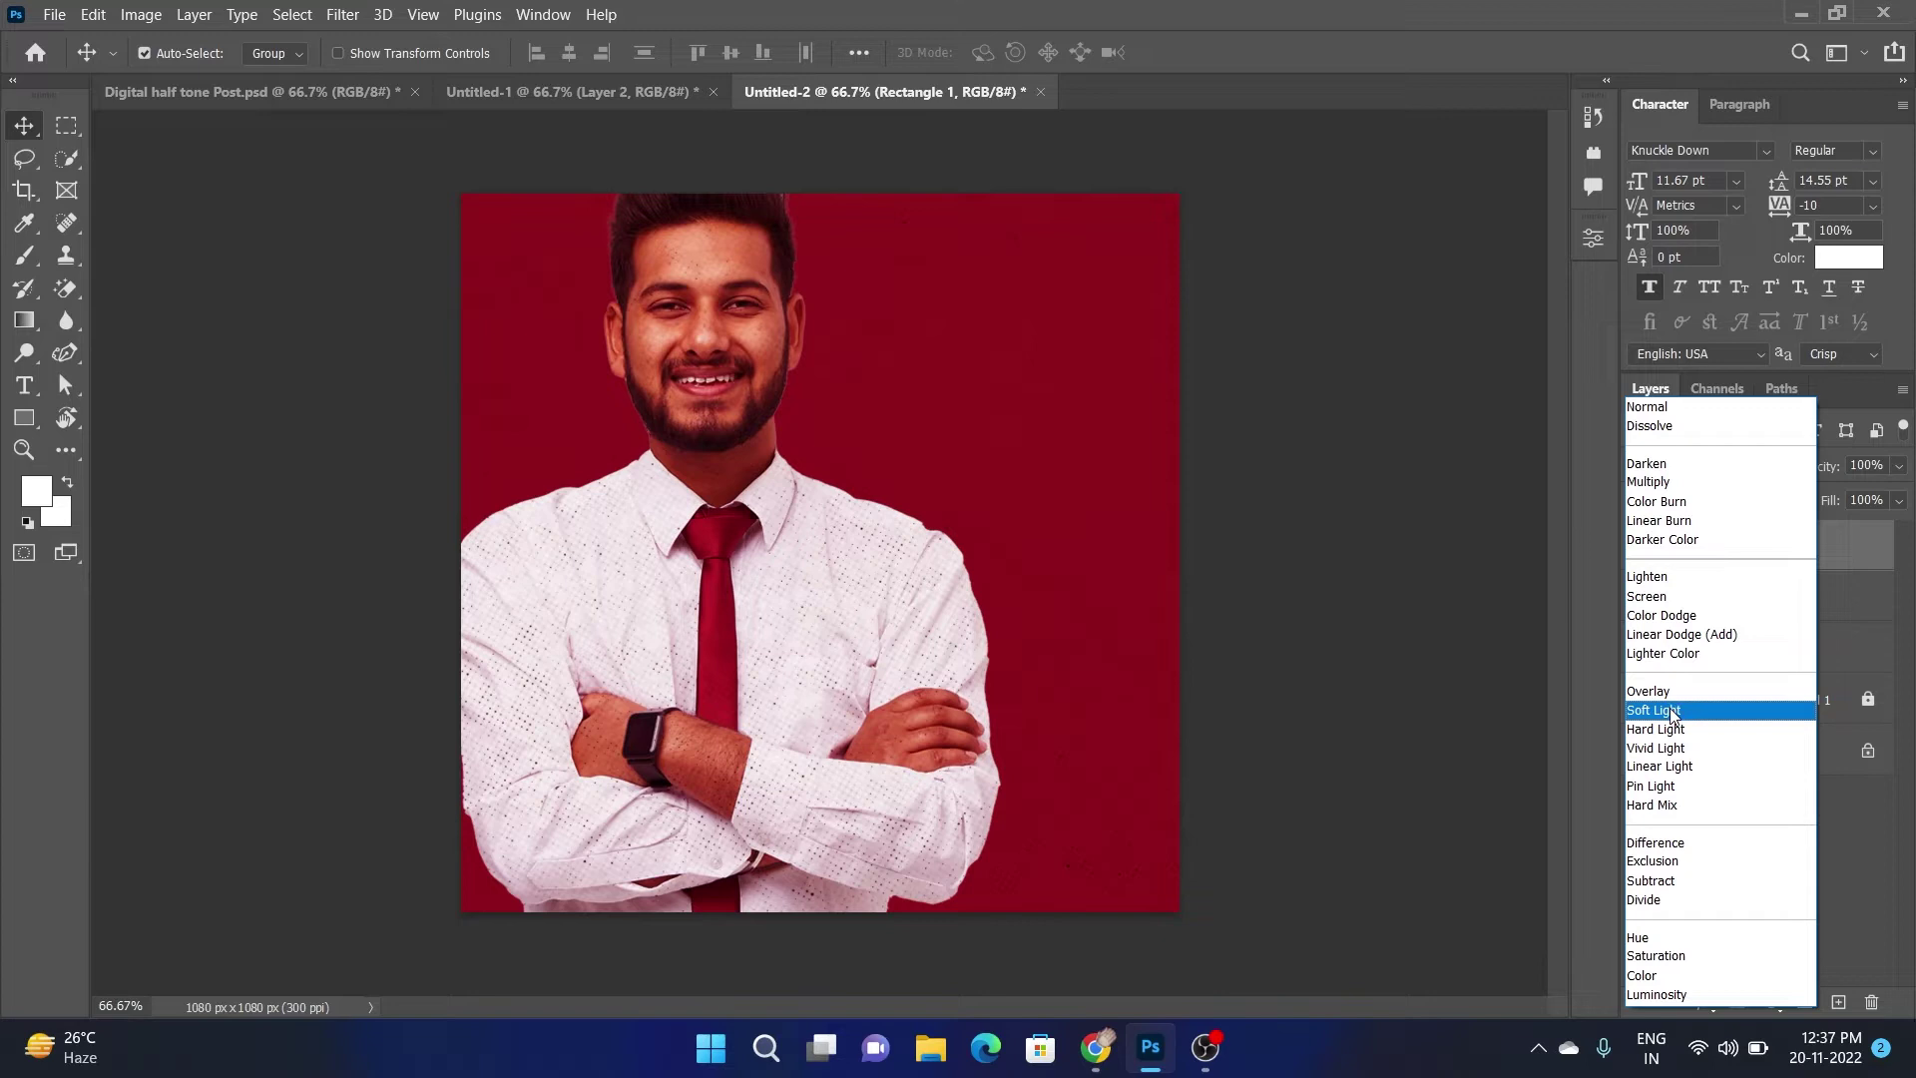
pyautogui.click(1676, 714)
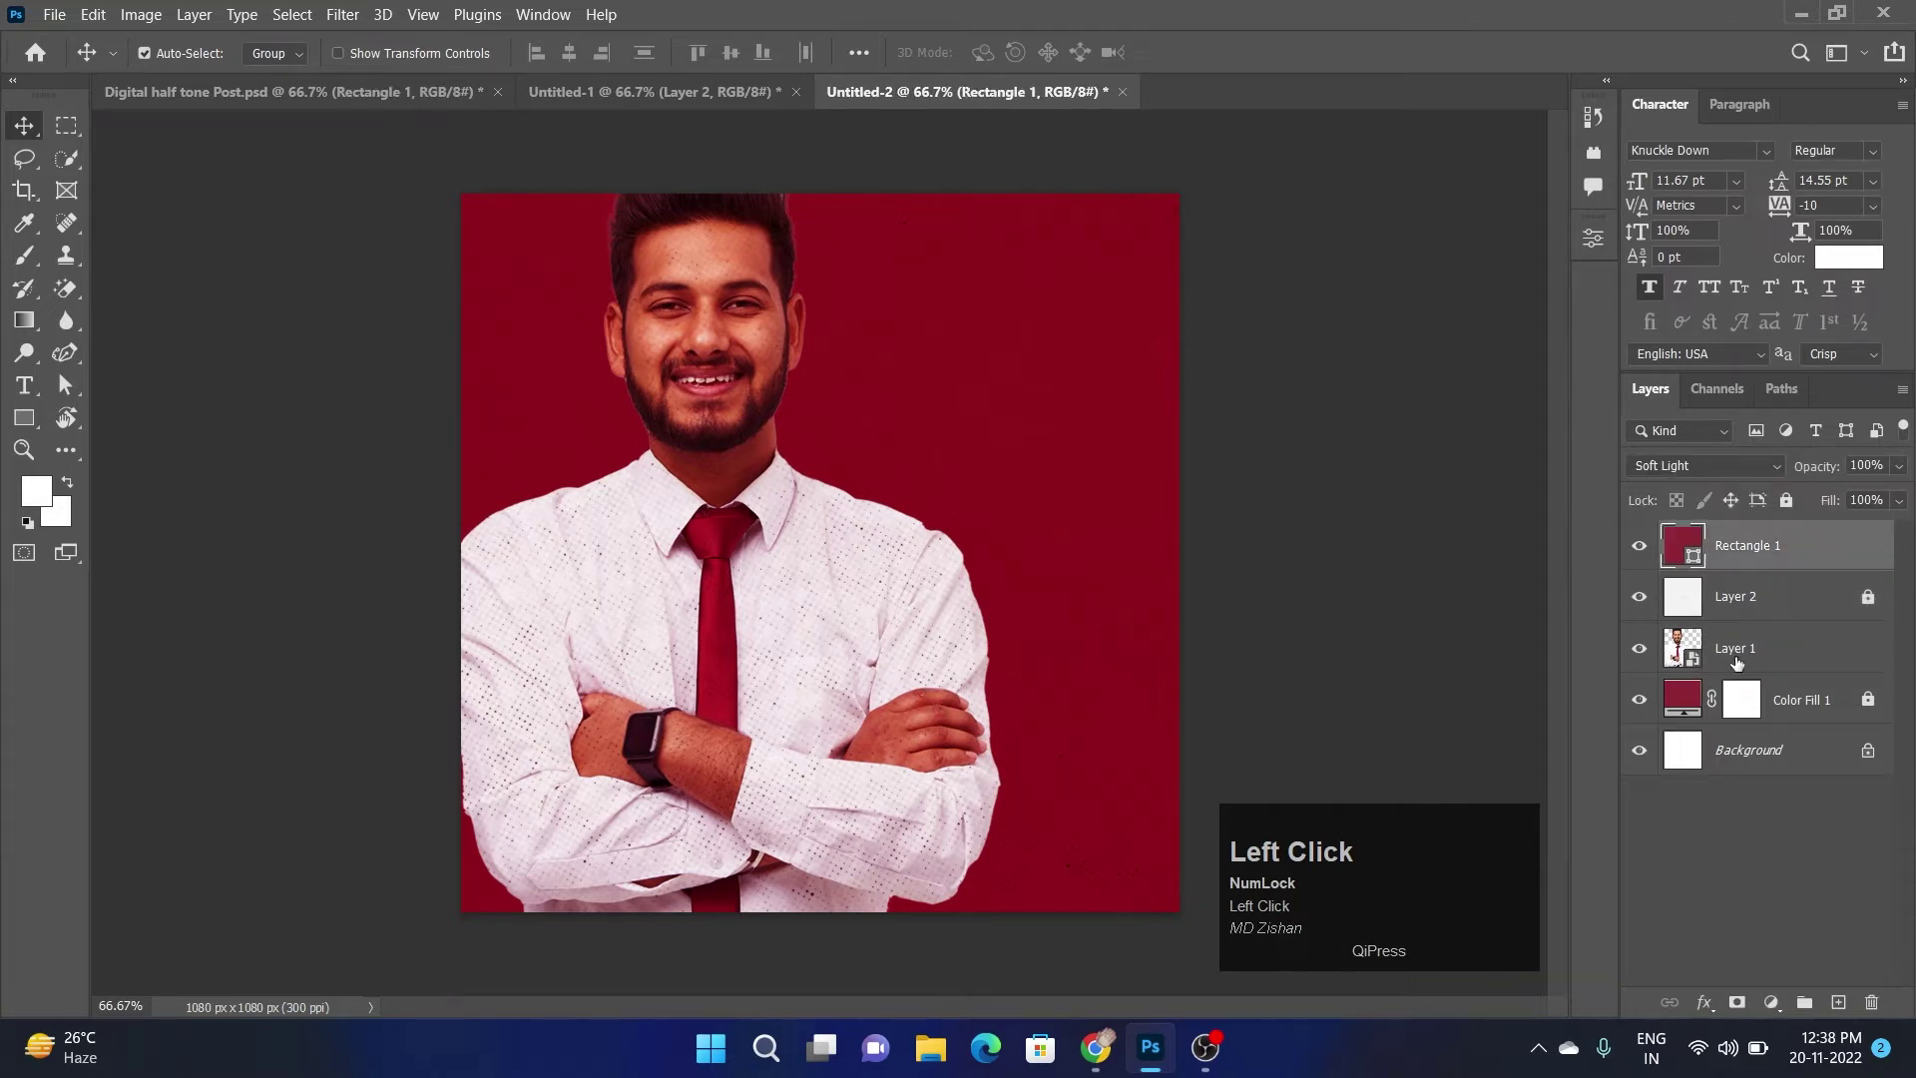
# Free Transform the man larger so his head and shoulders fill the left side
pyautogui.press('ctrl+t')
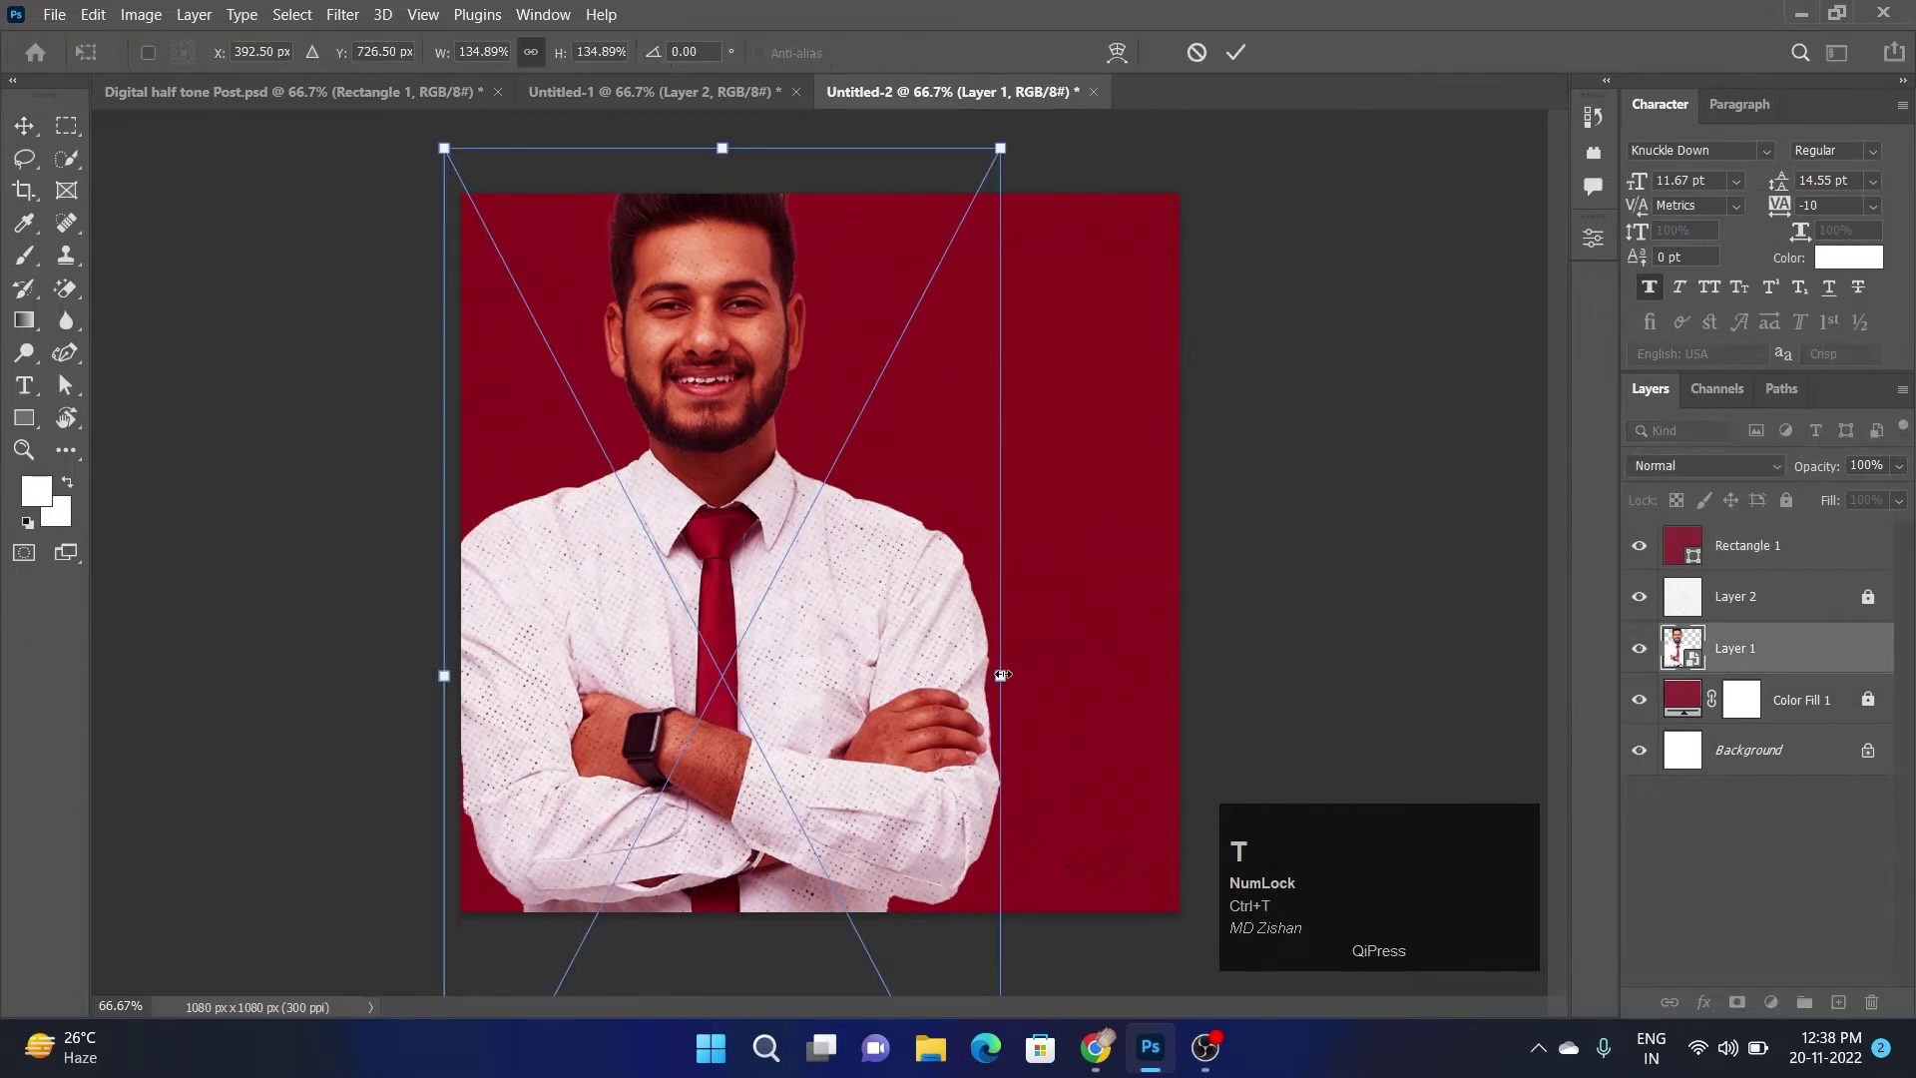
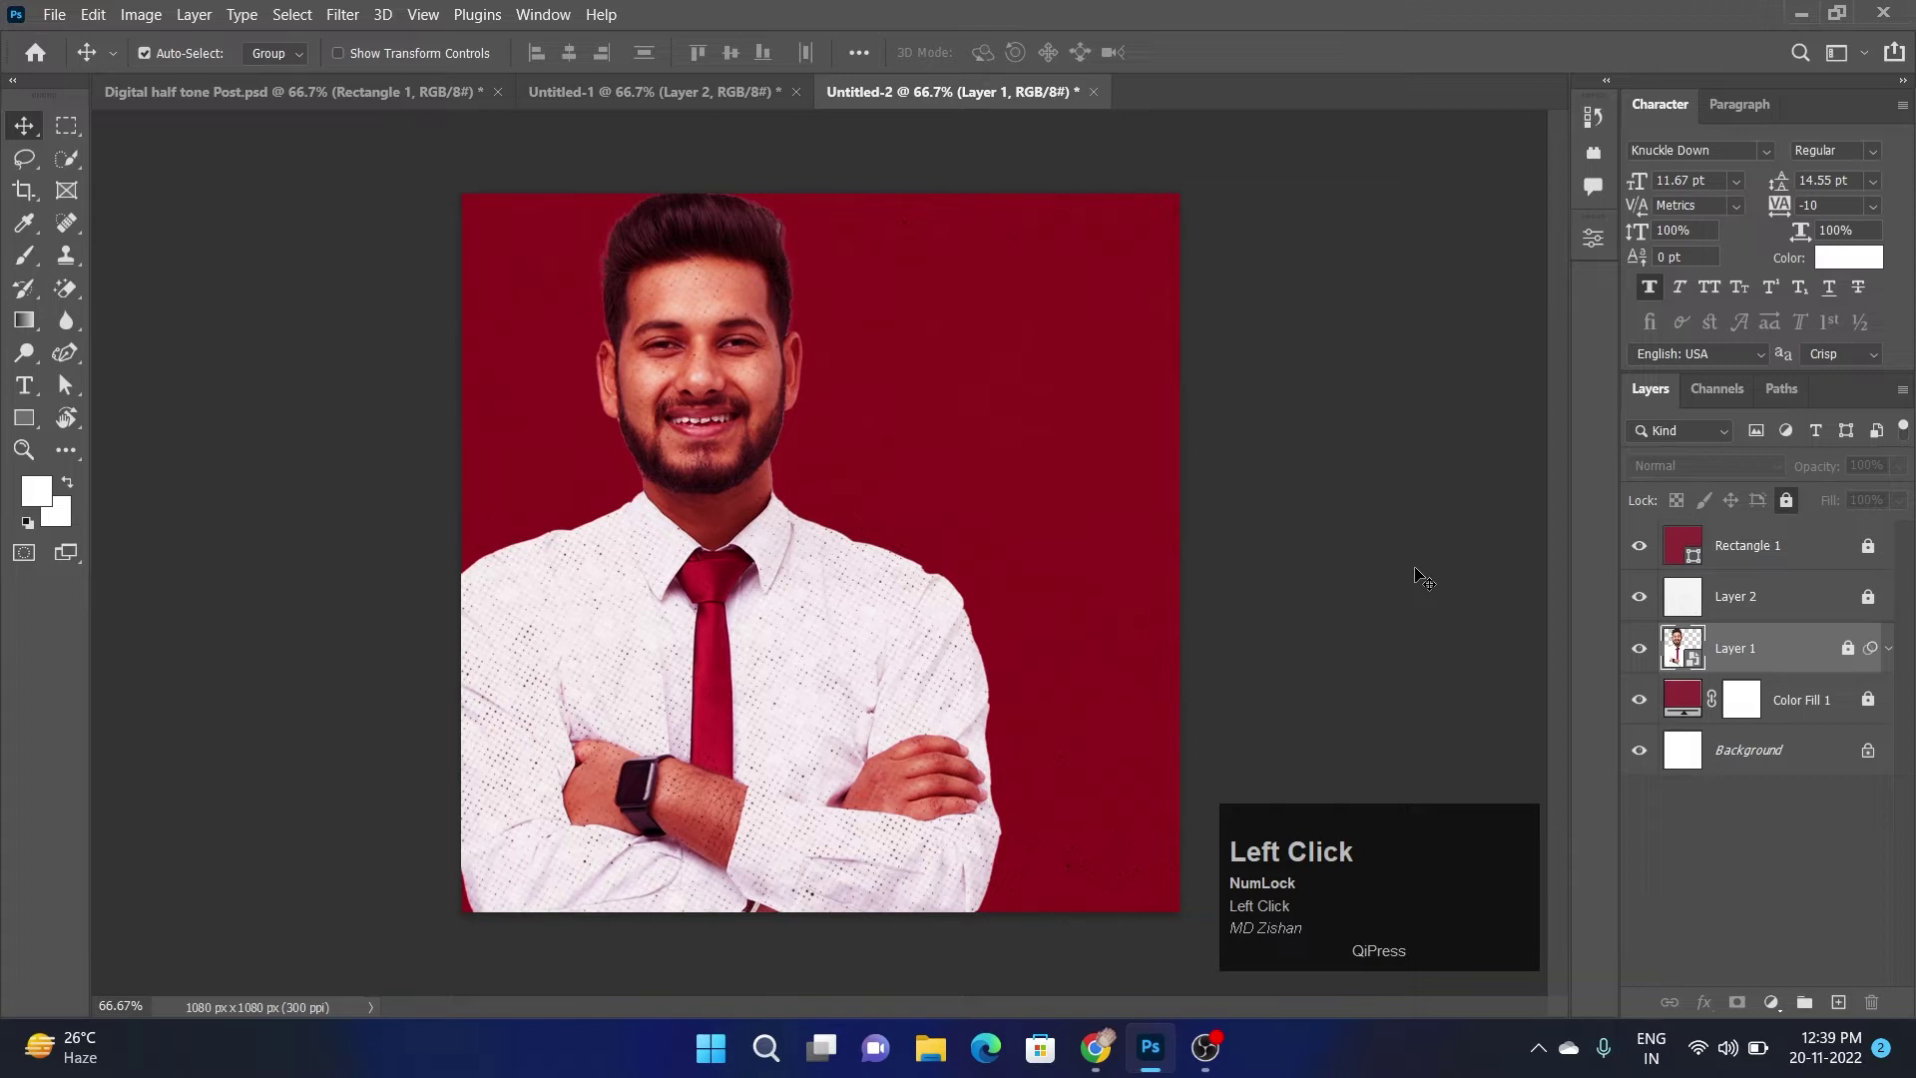
pyautogui.doubleClick(1422, 575)
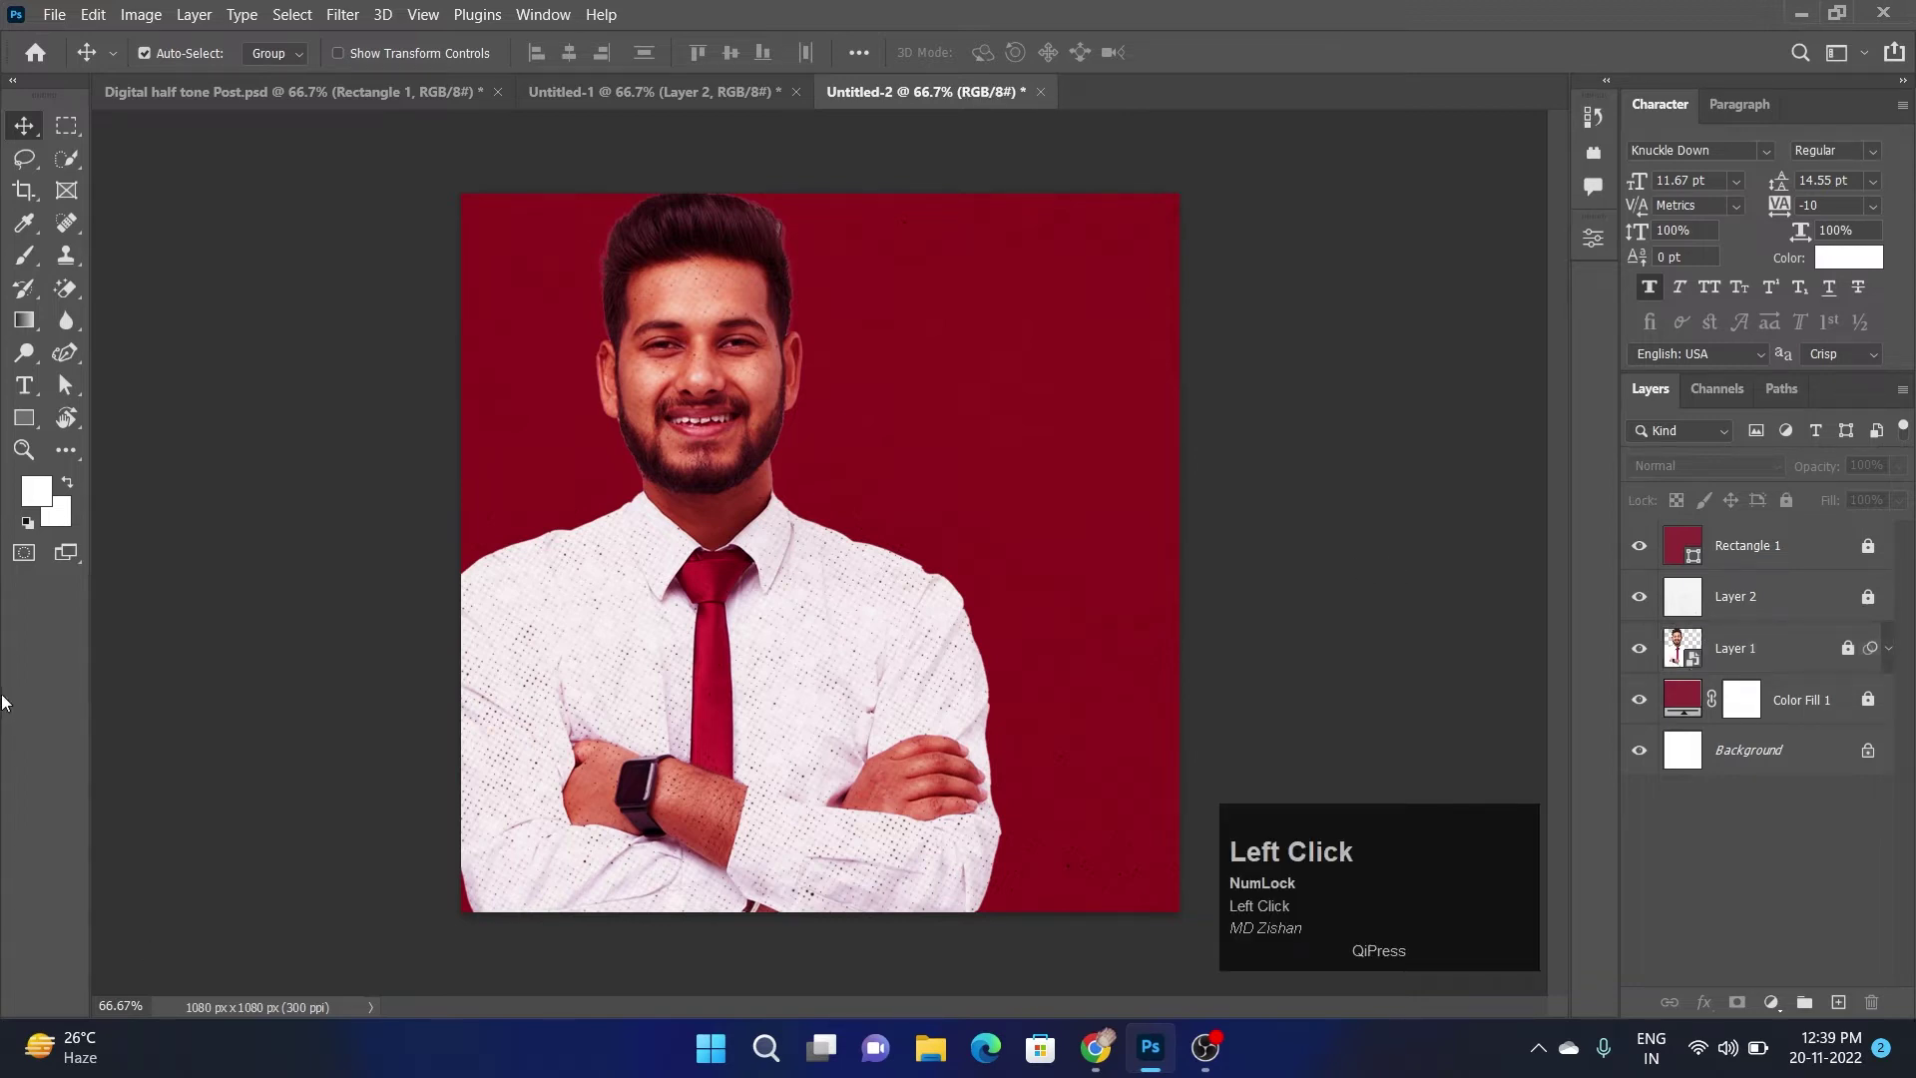
# Set the white word 'digital' beside the man's head with the Type Tool
pyautogui.doubleClick(45, 389)
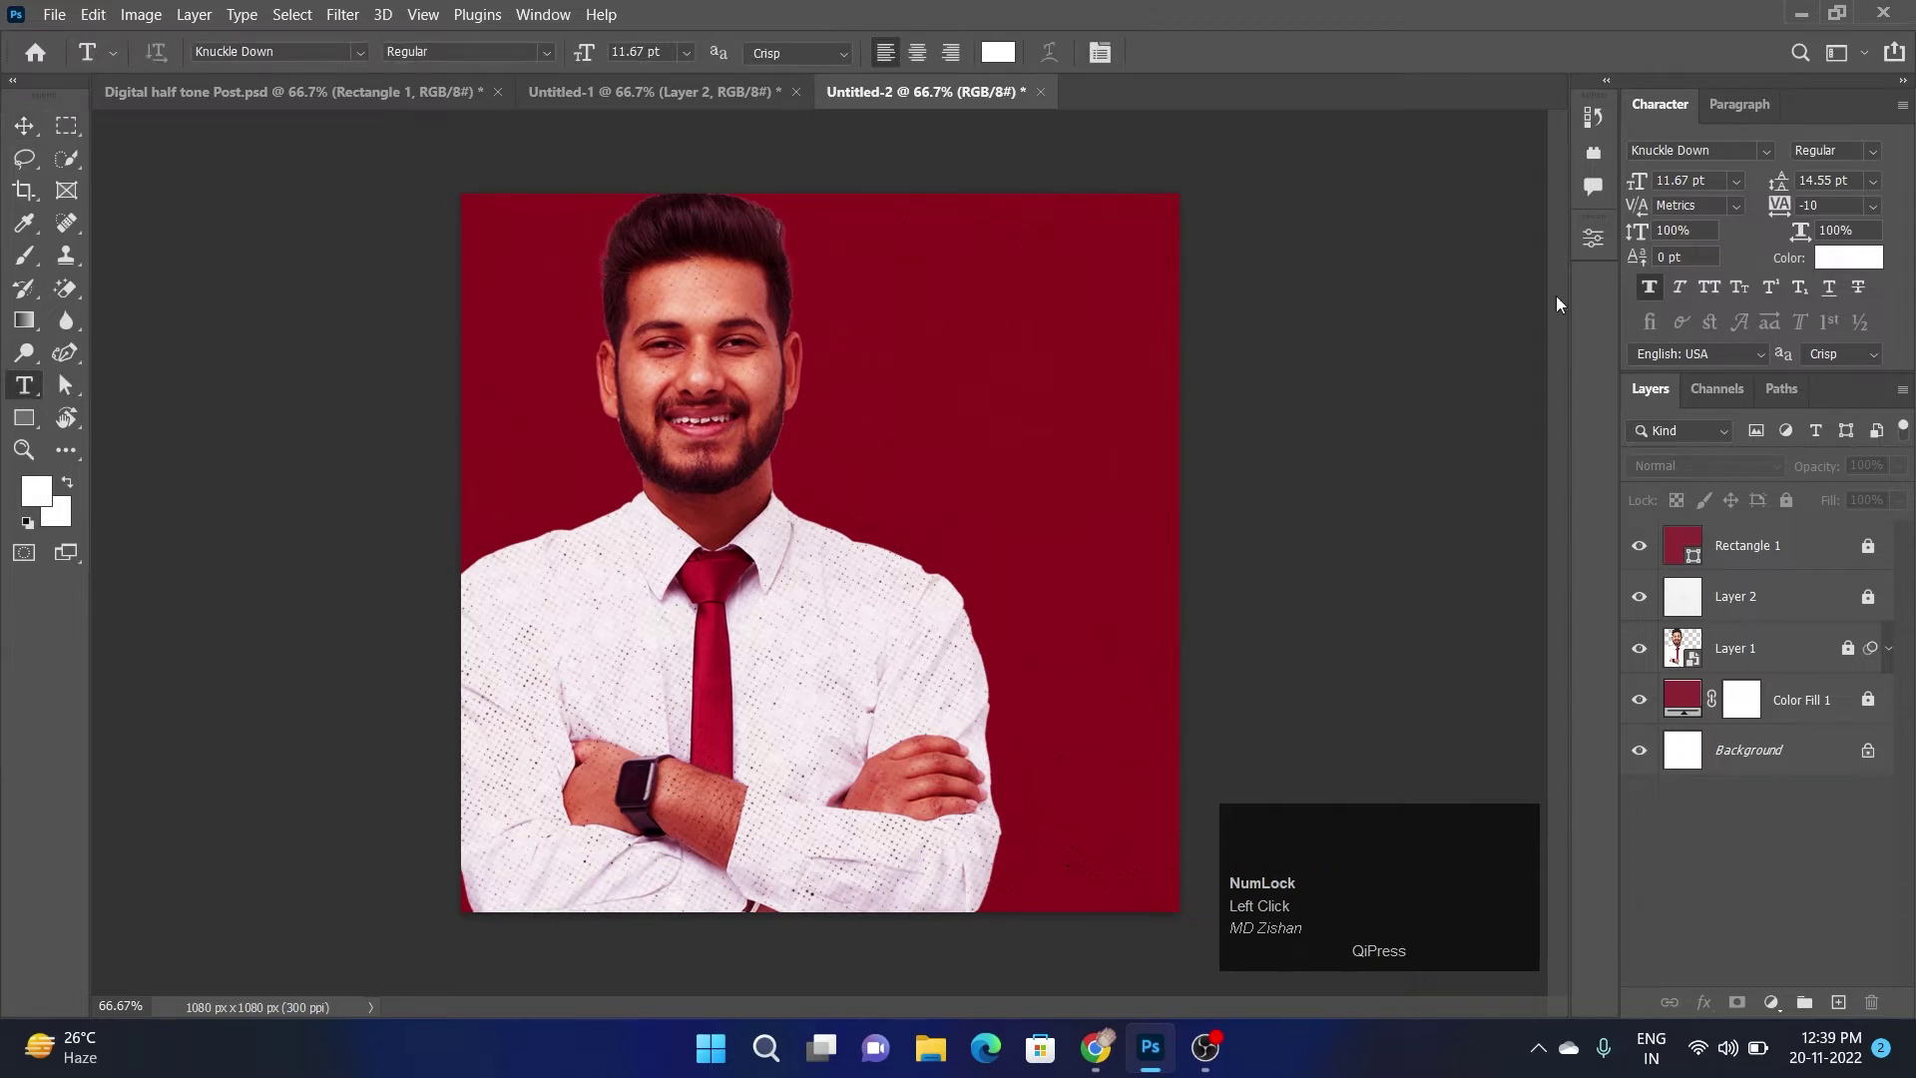
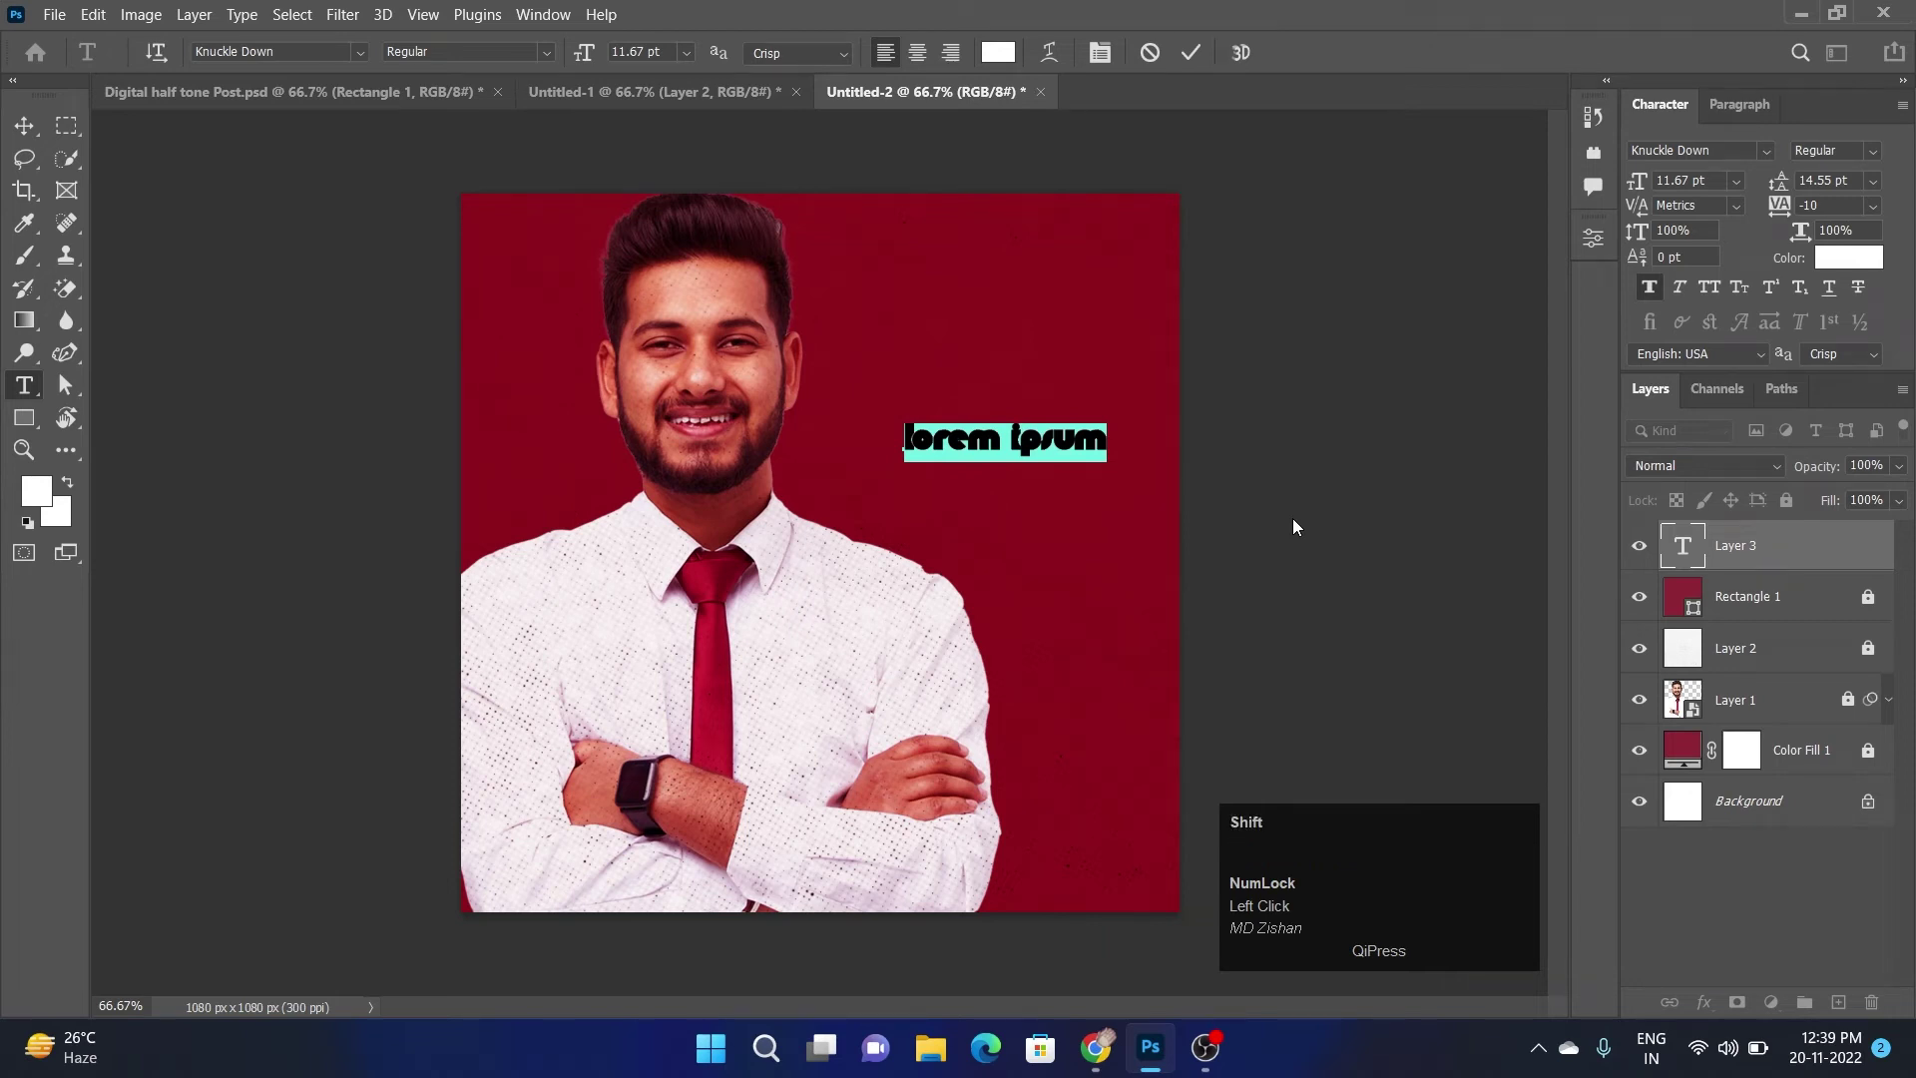
pyautogui.write('igital')
pyautogui.click(1202, 49)
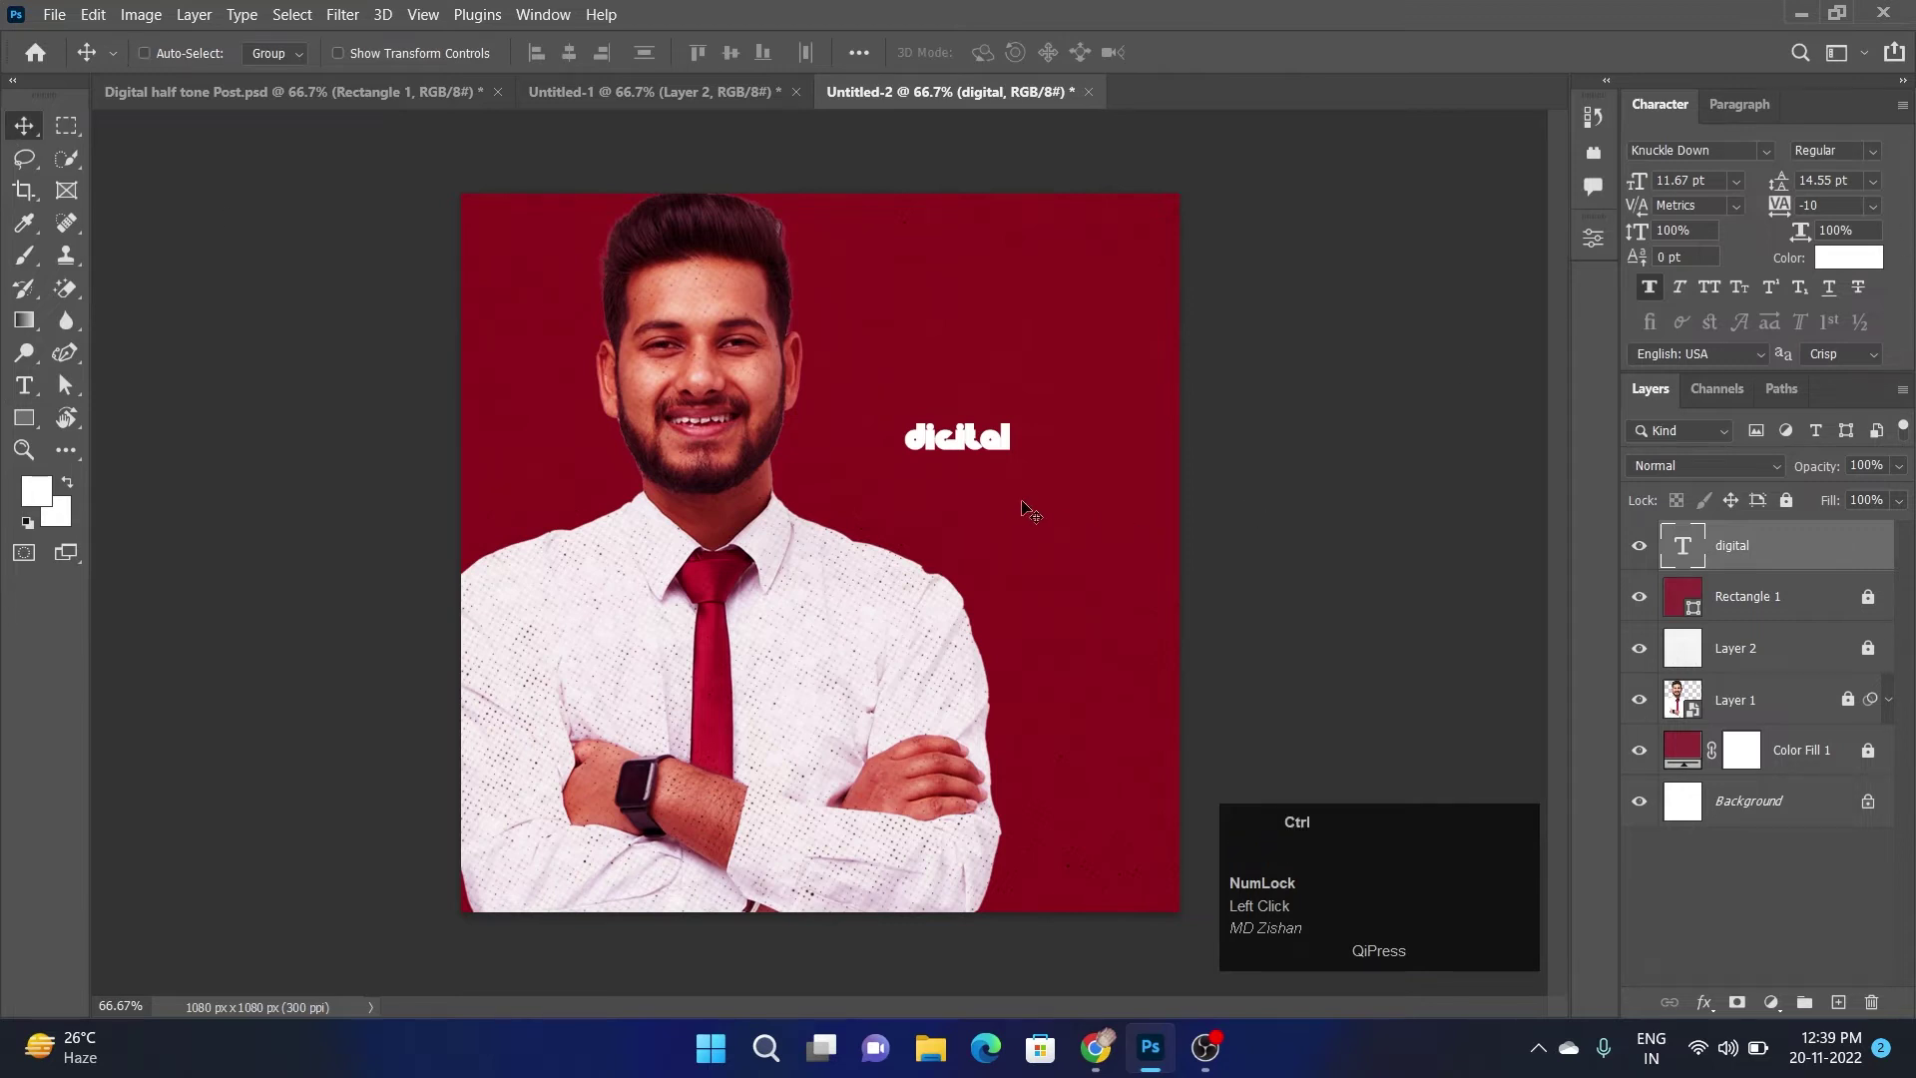
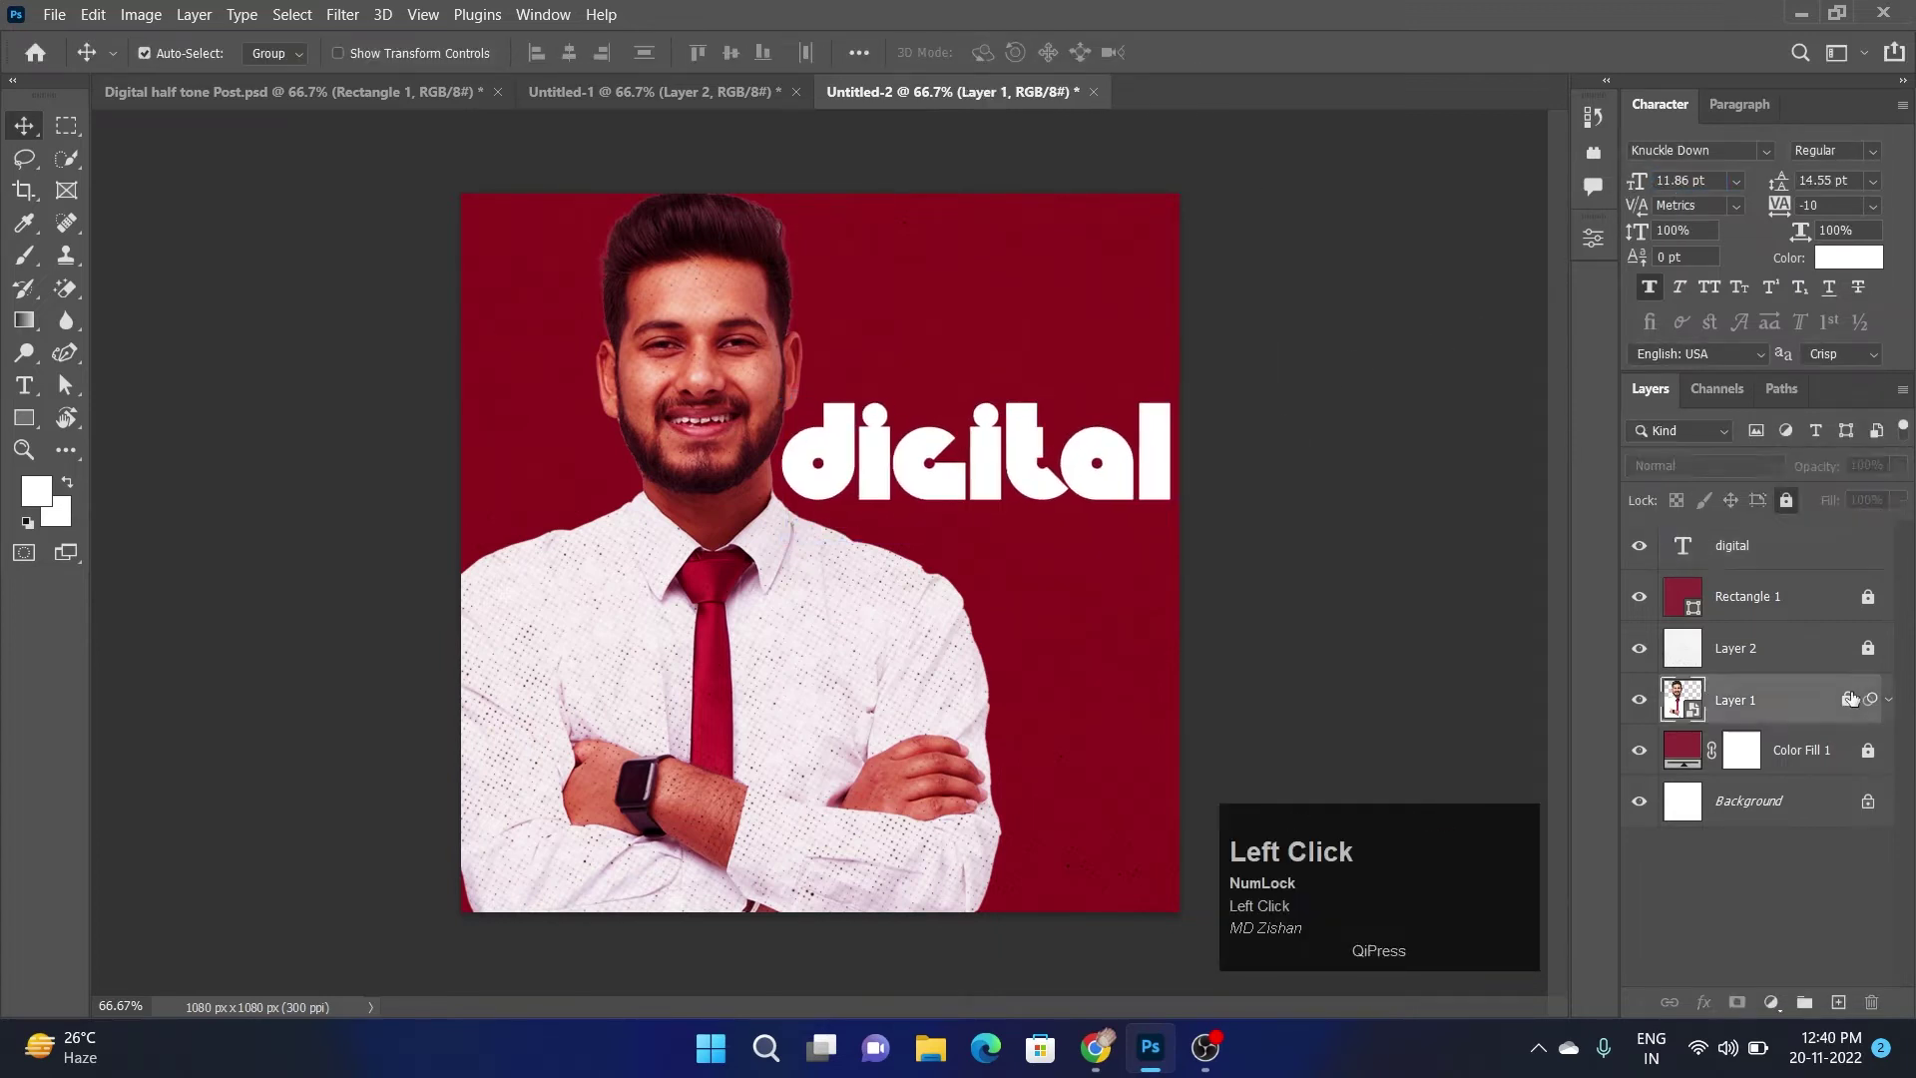
pyautogui.press('Left')
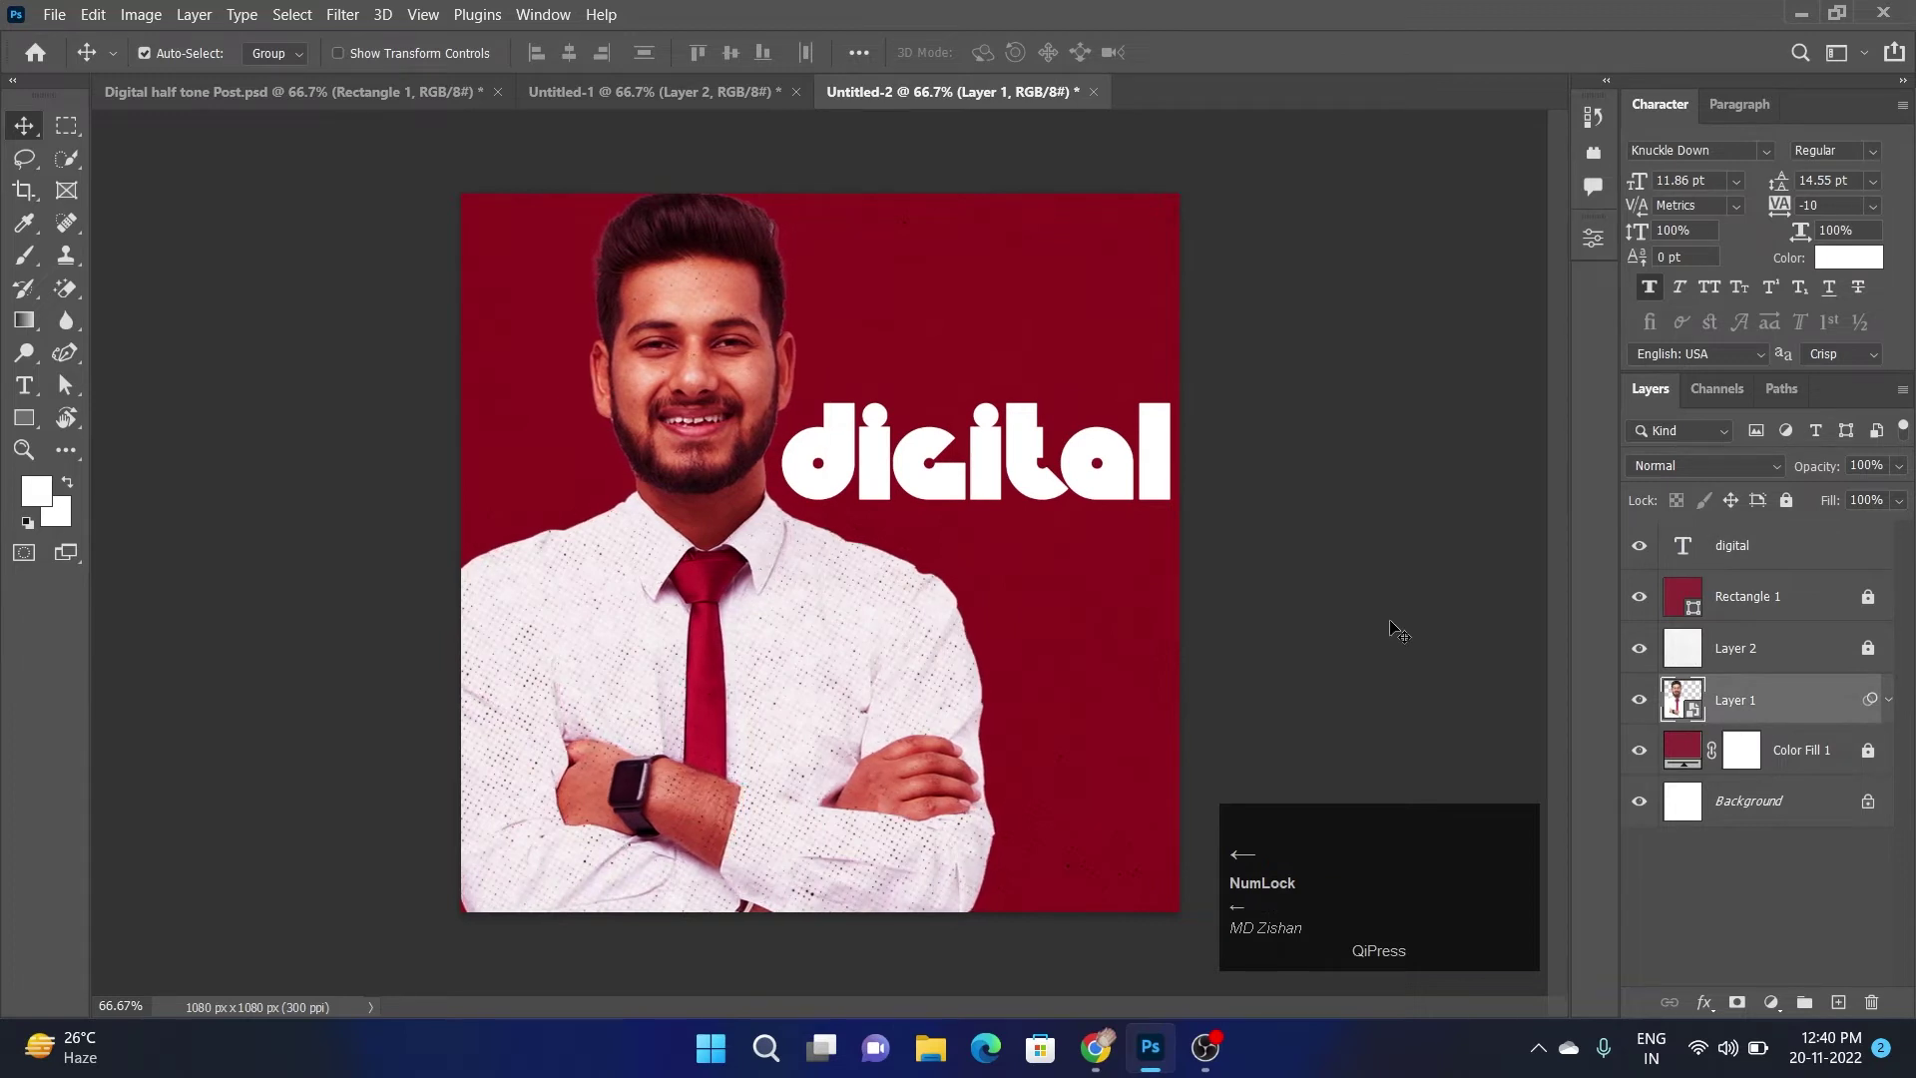
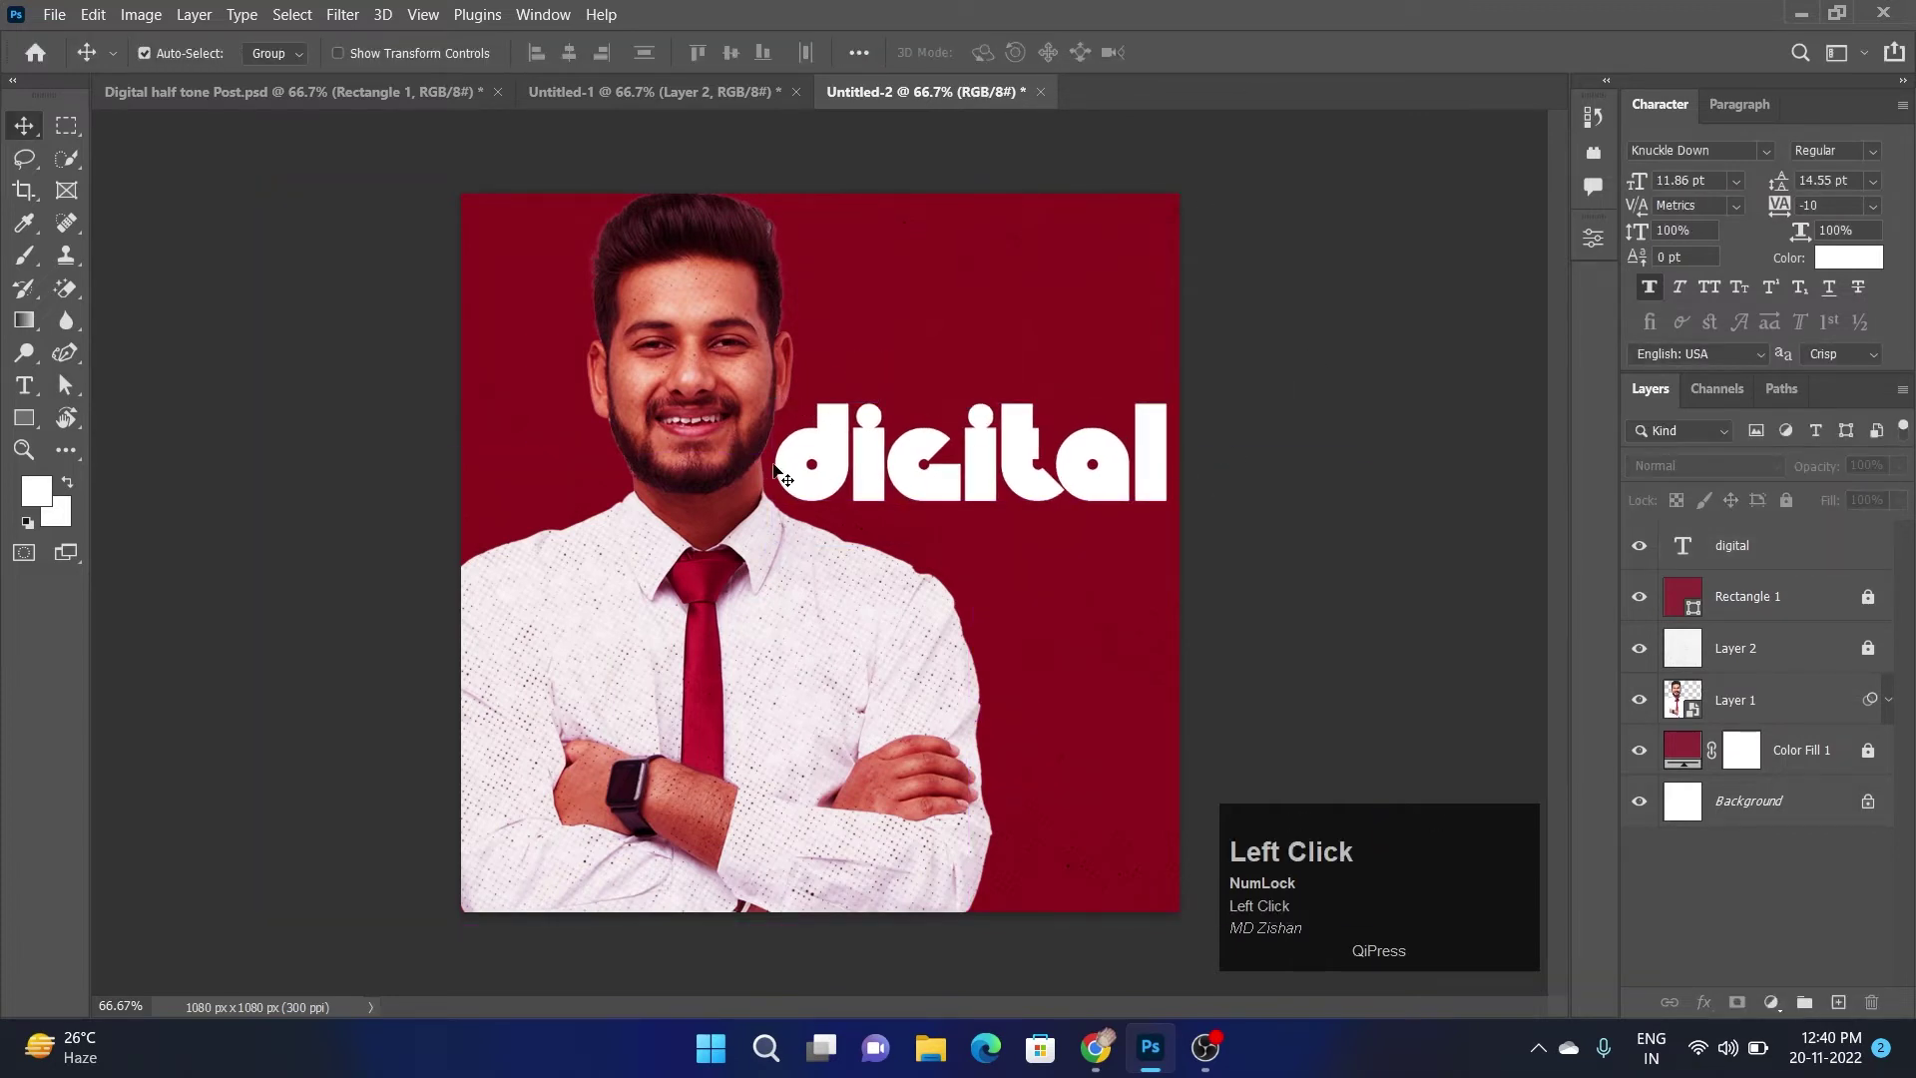
# Add white 'marketing' under 'digital' and duplicate it just below for 'expert'
pyautogui.moveTo(885, 475); pyautogui.dragTo(1144, 483)
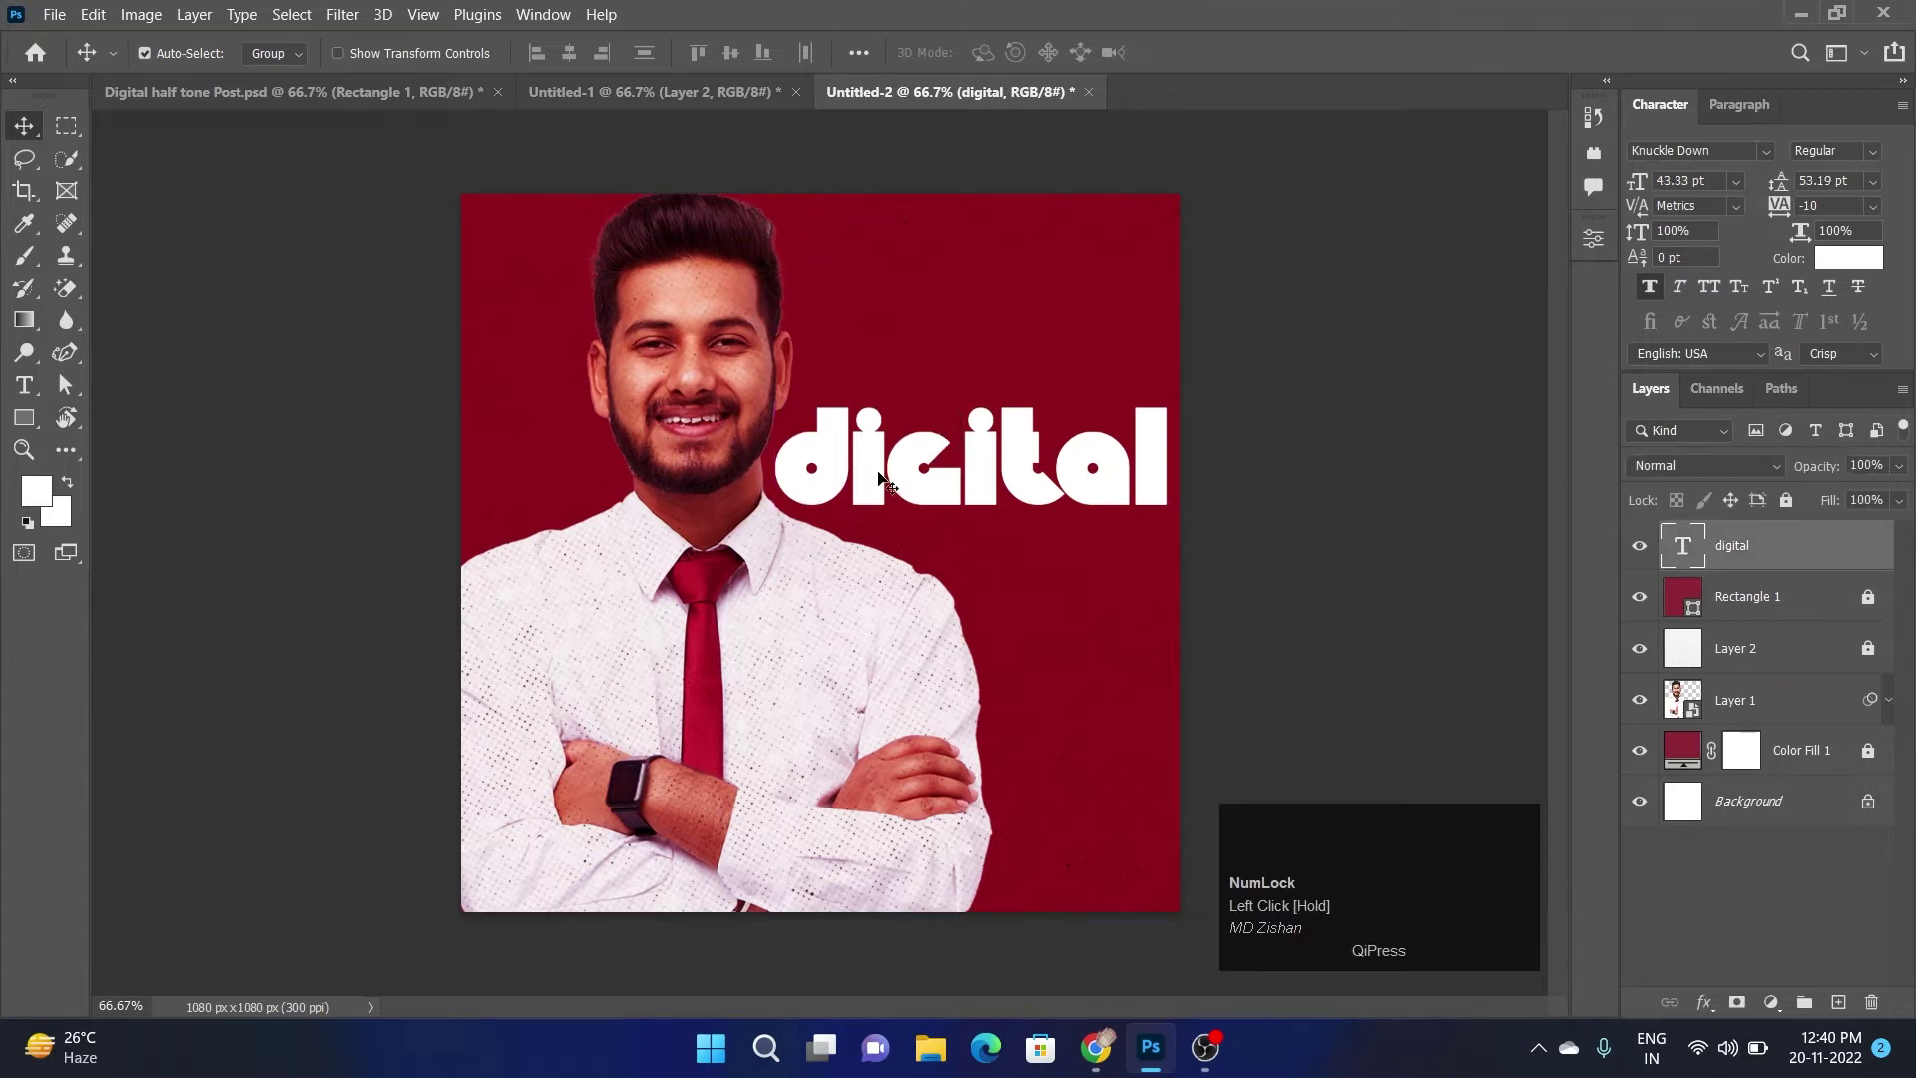
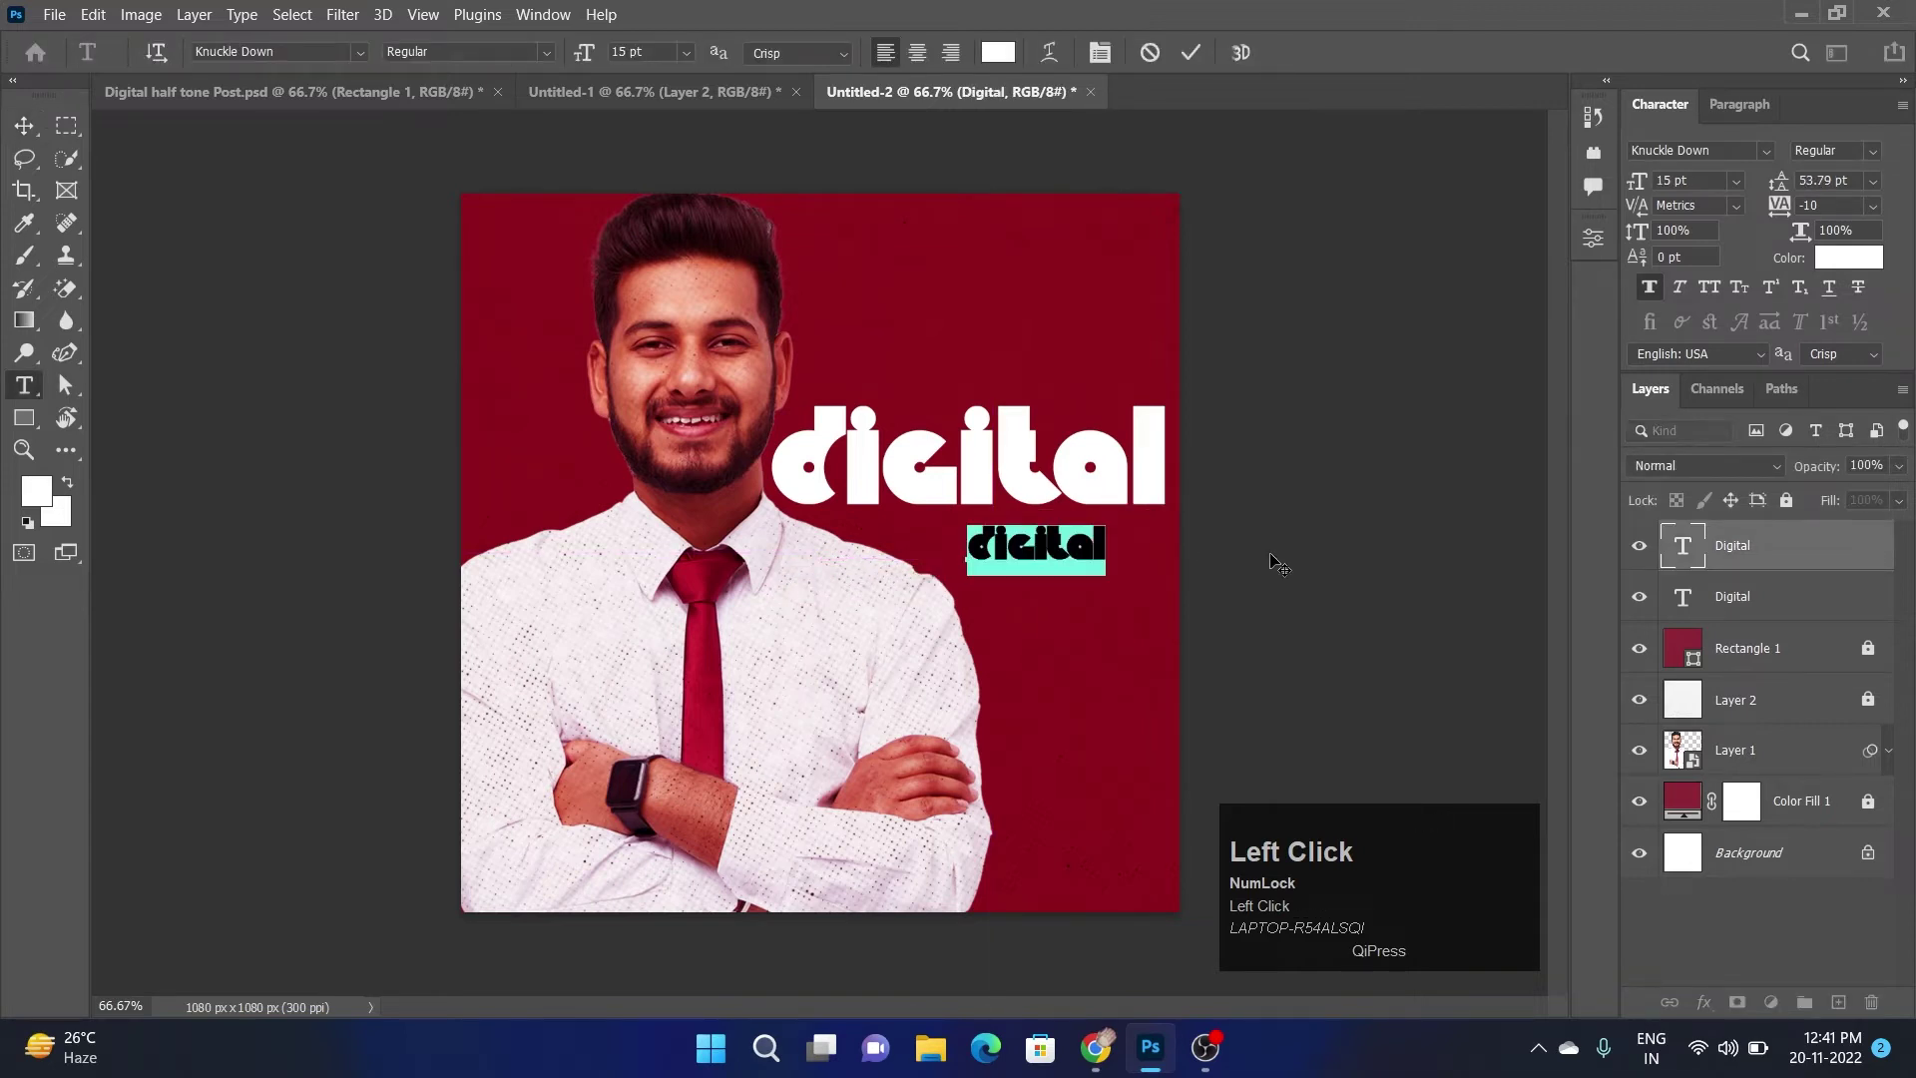
pyautogui.write('mareting')
pyautogui.moveTo(1196, 63); pyautogui.dragTo(1199, 507)
pyautogui.press('Up')
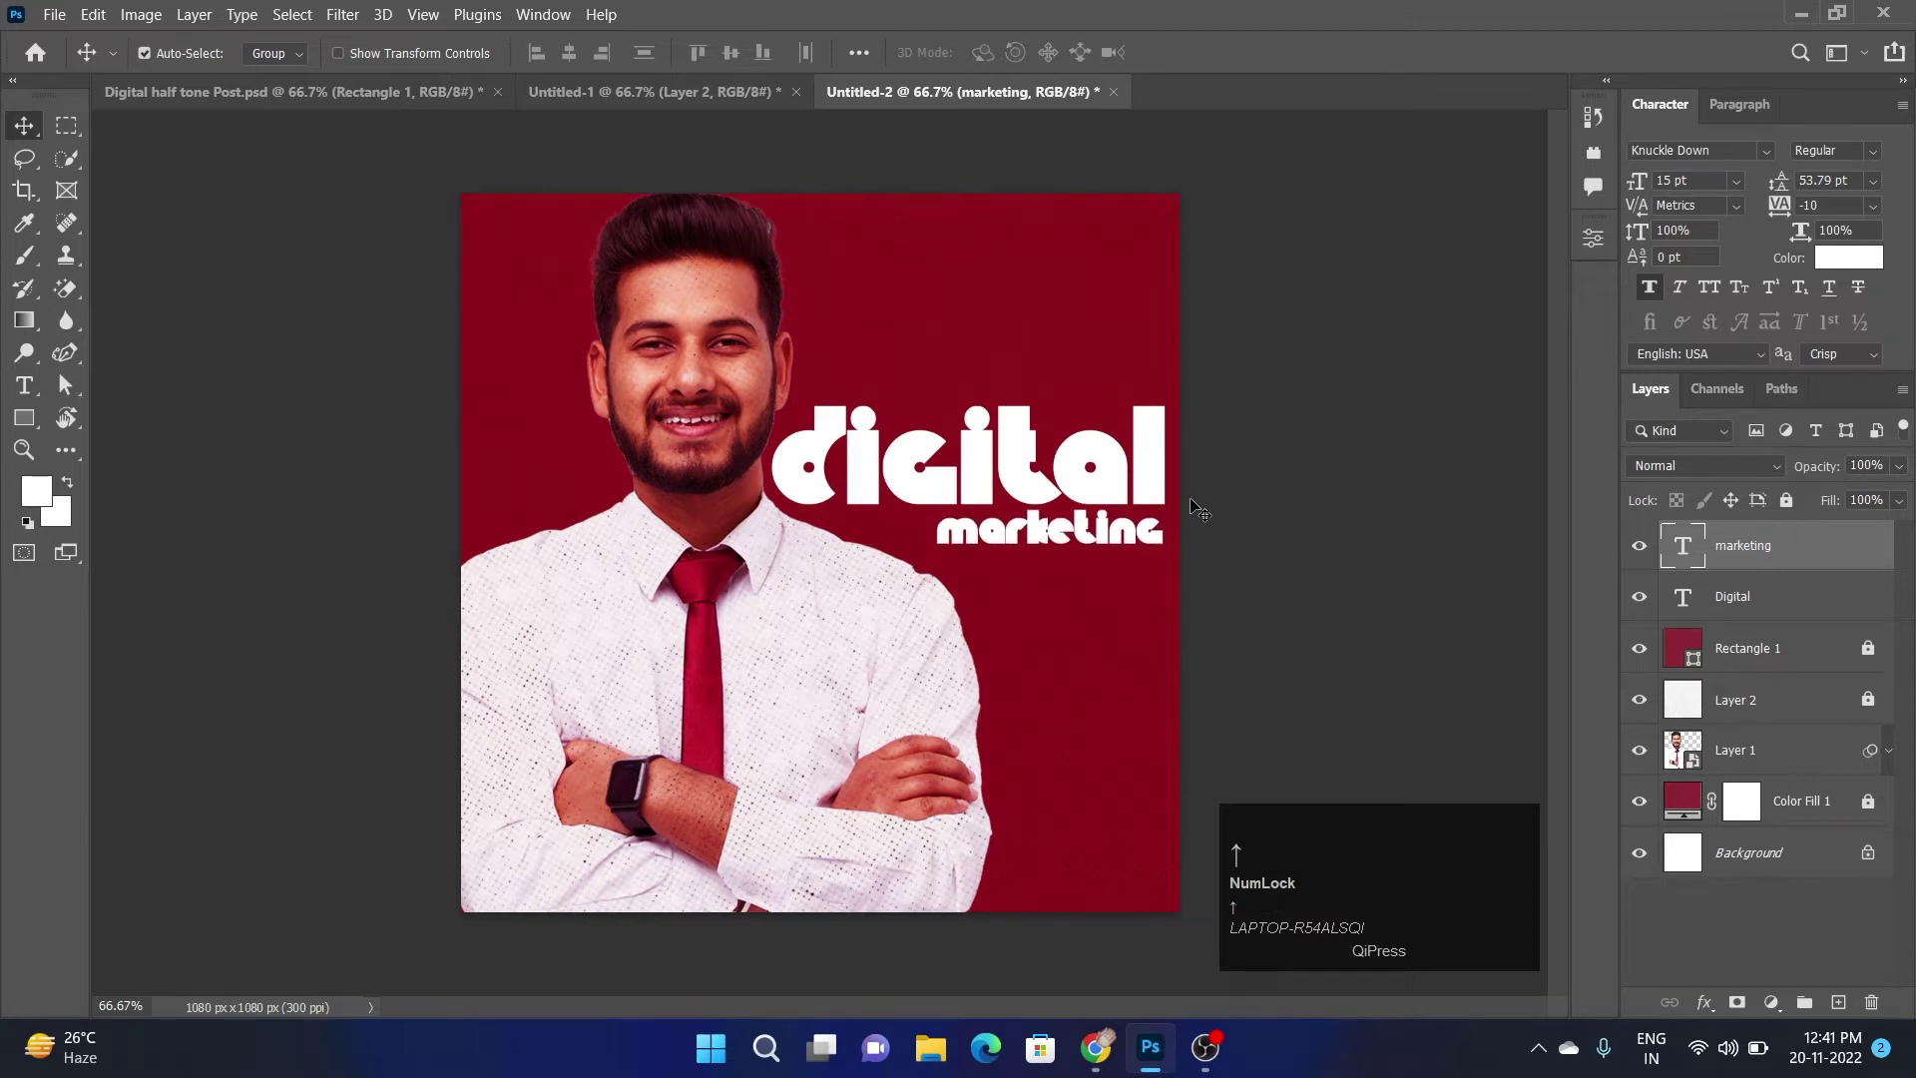
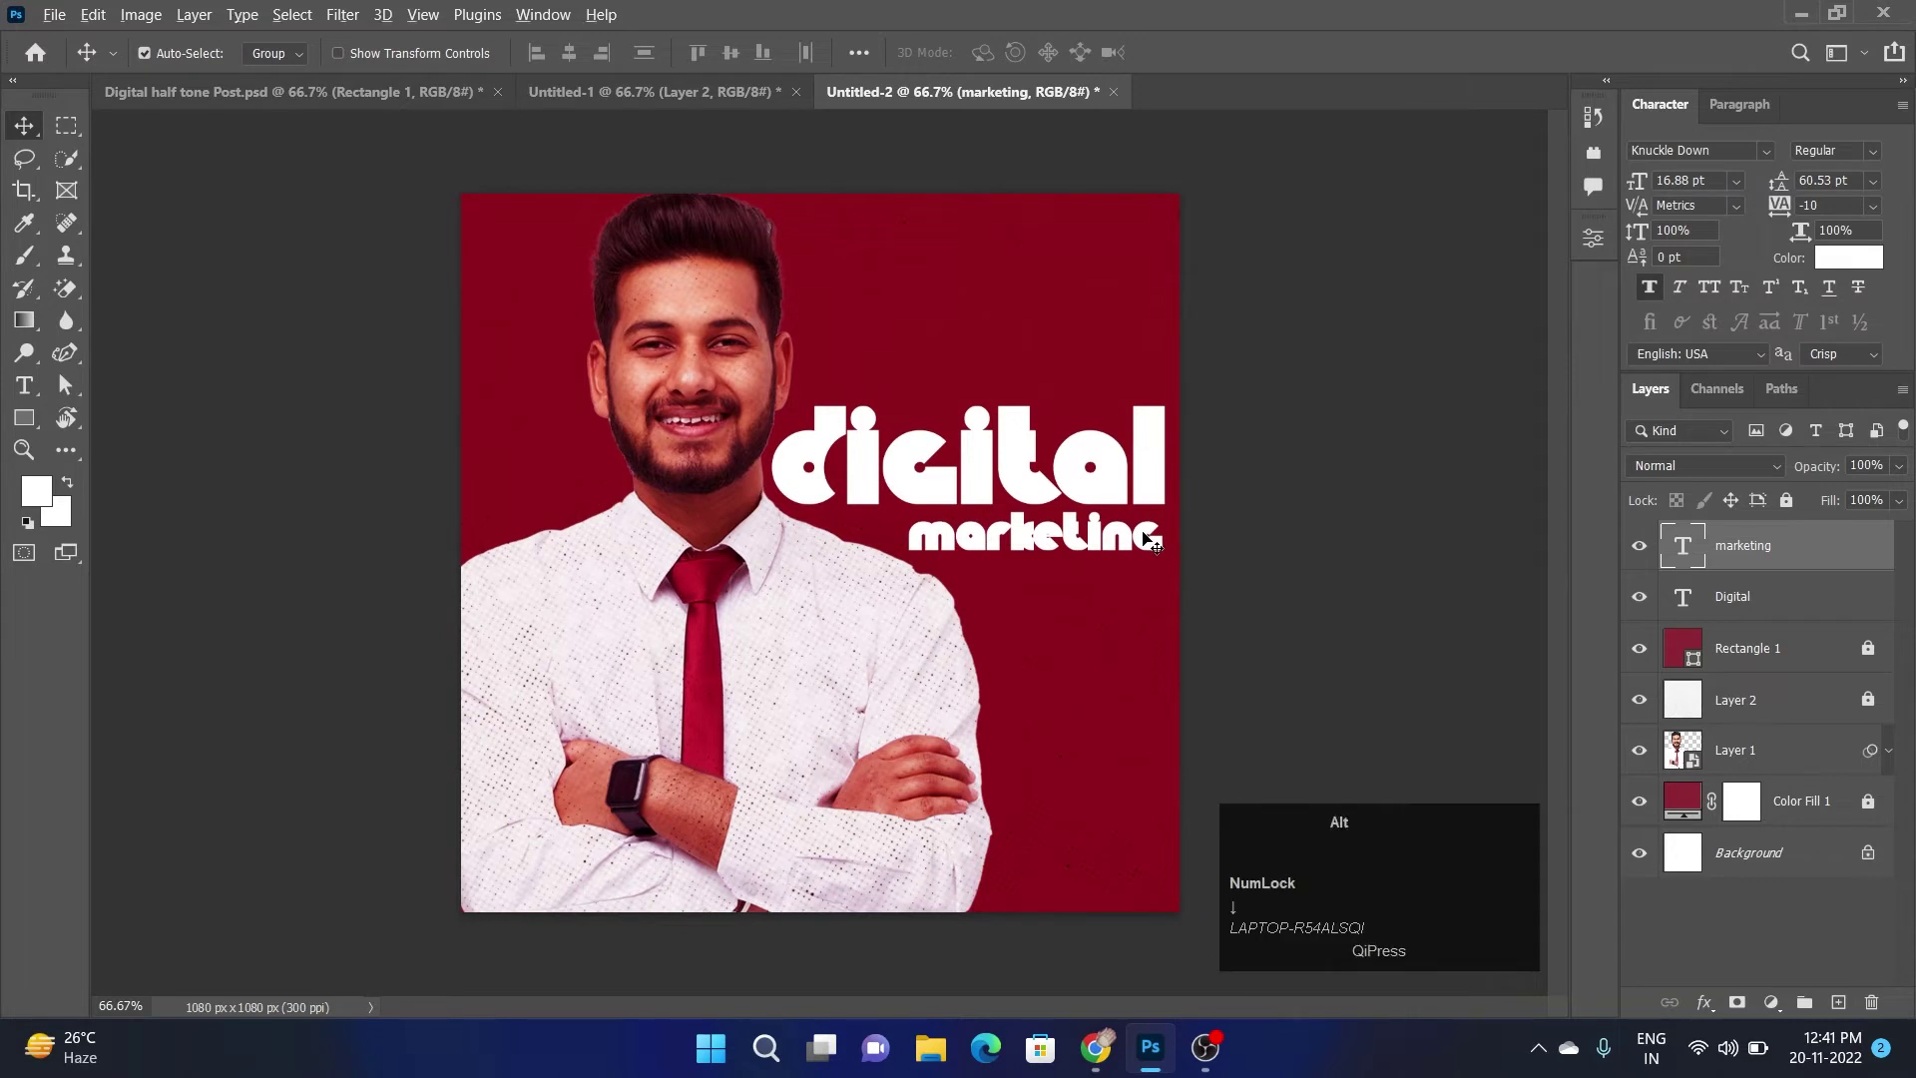
pyautogui.moveTo(1149, 539); pyautogui.dragTo(1150, 588)
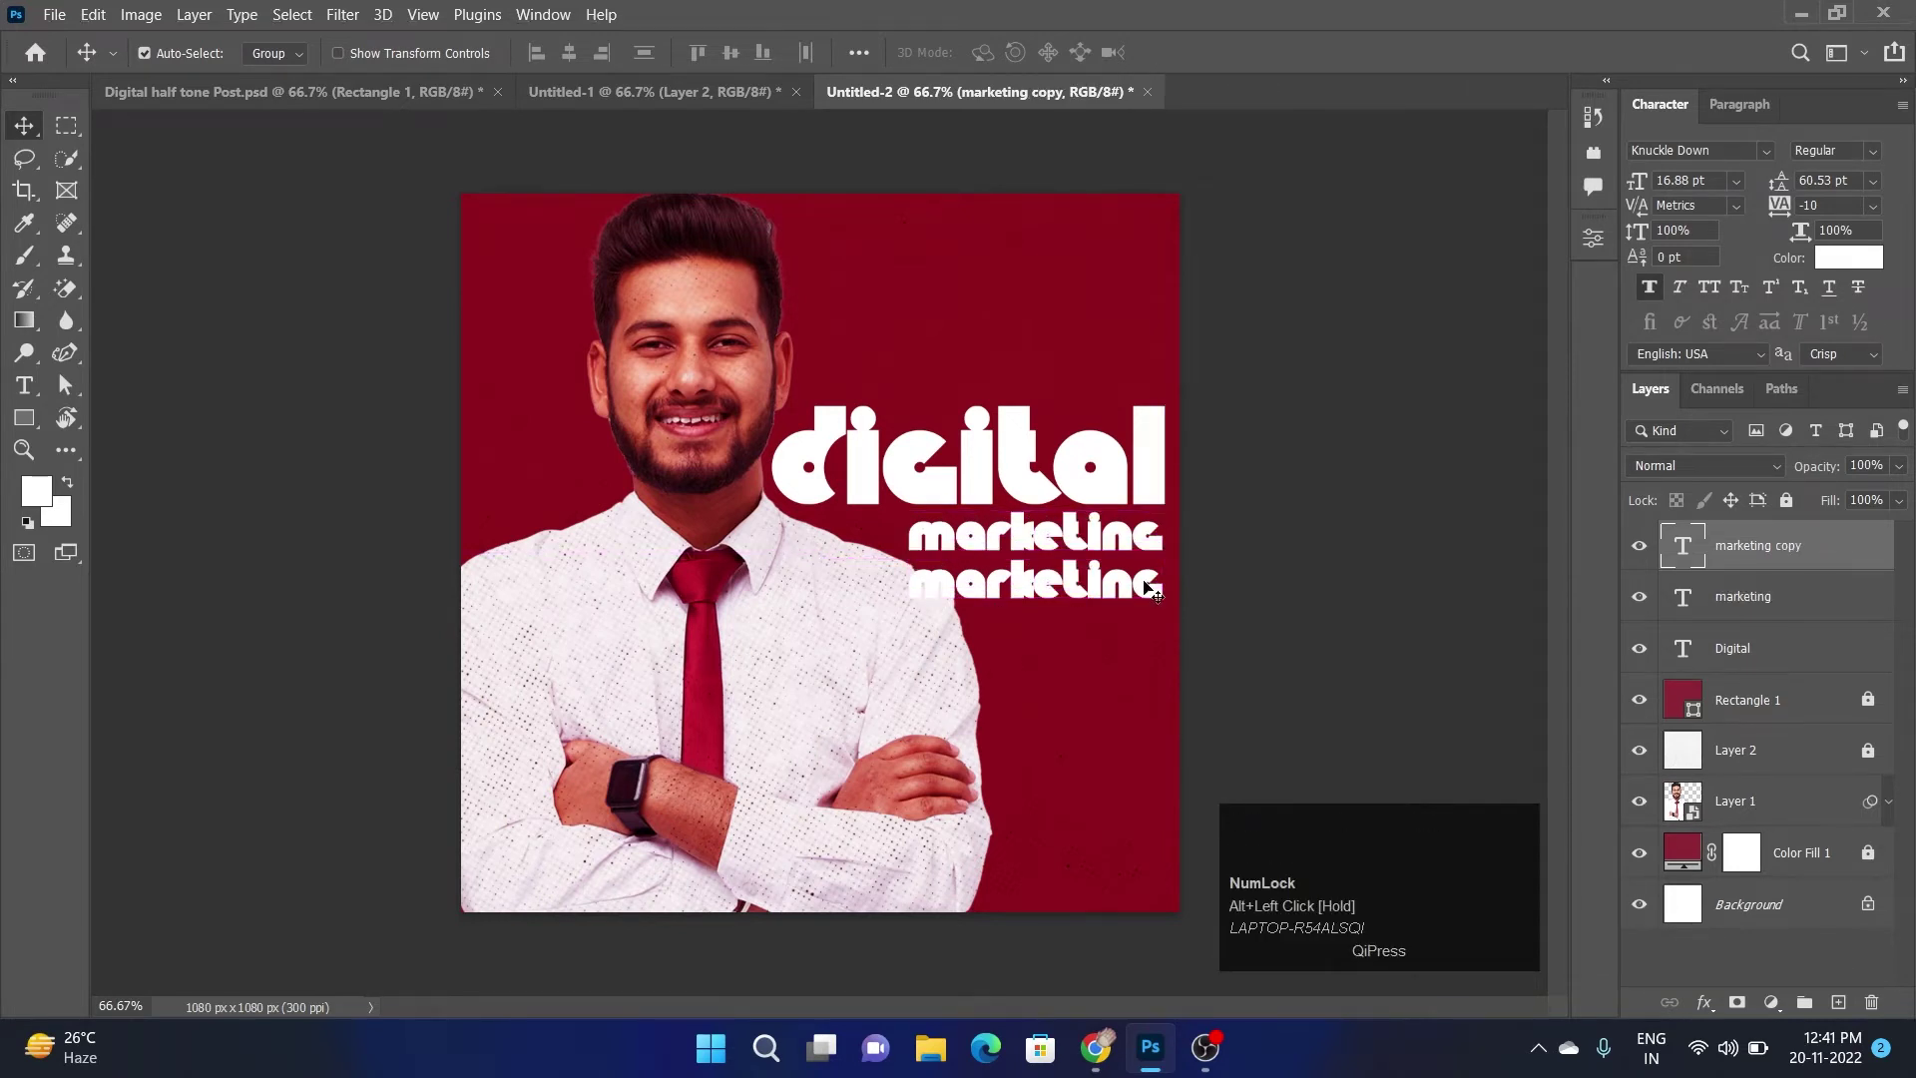
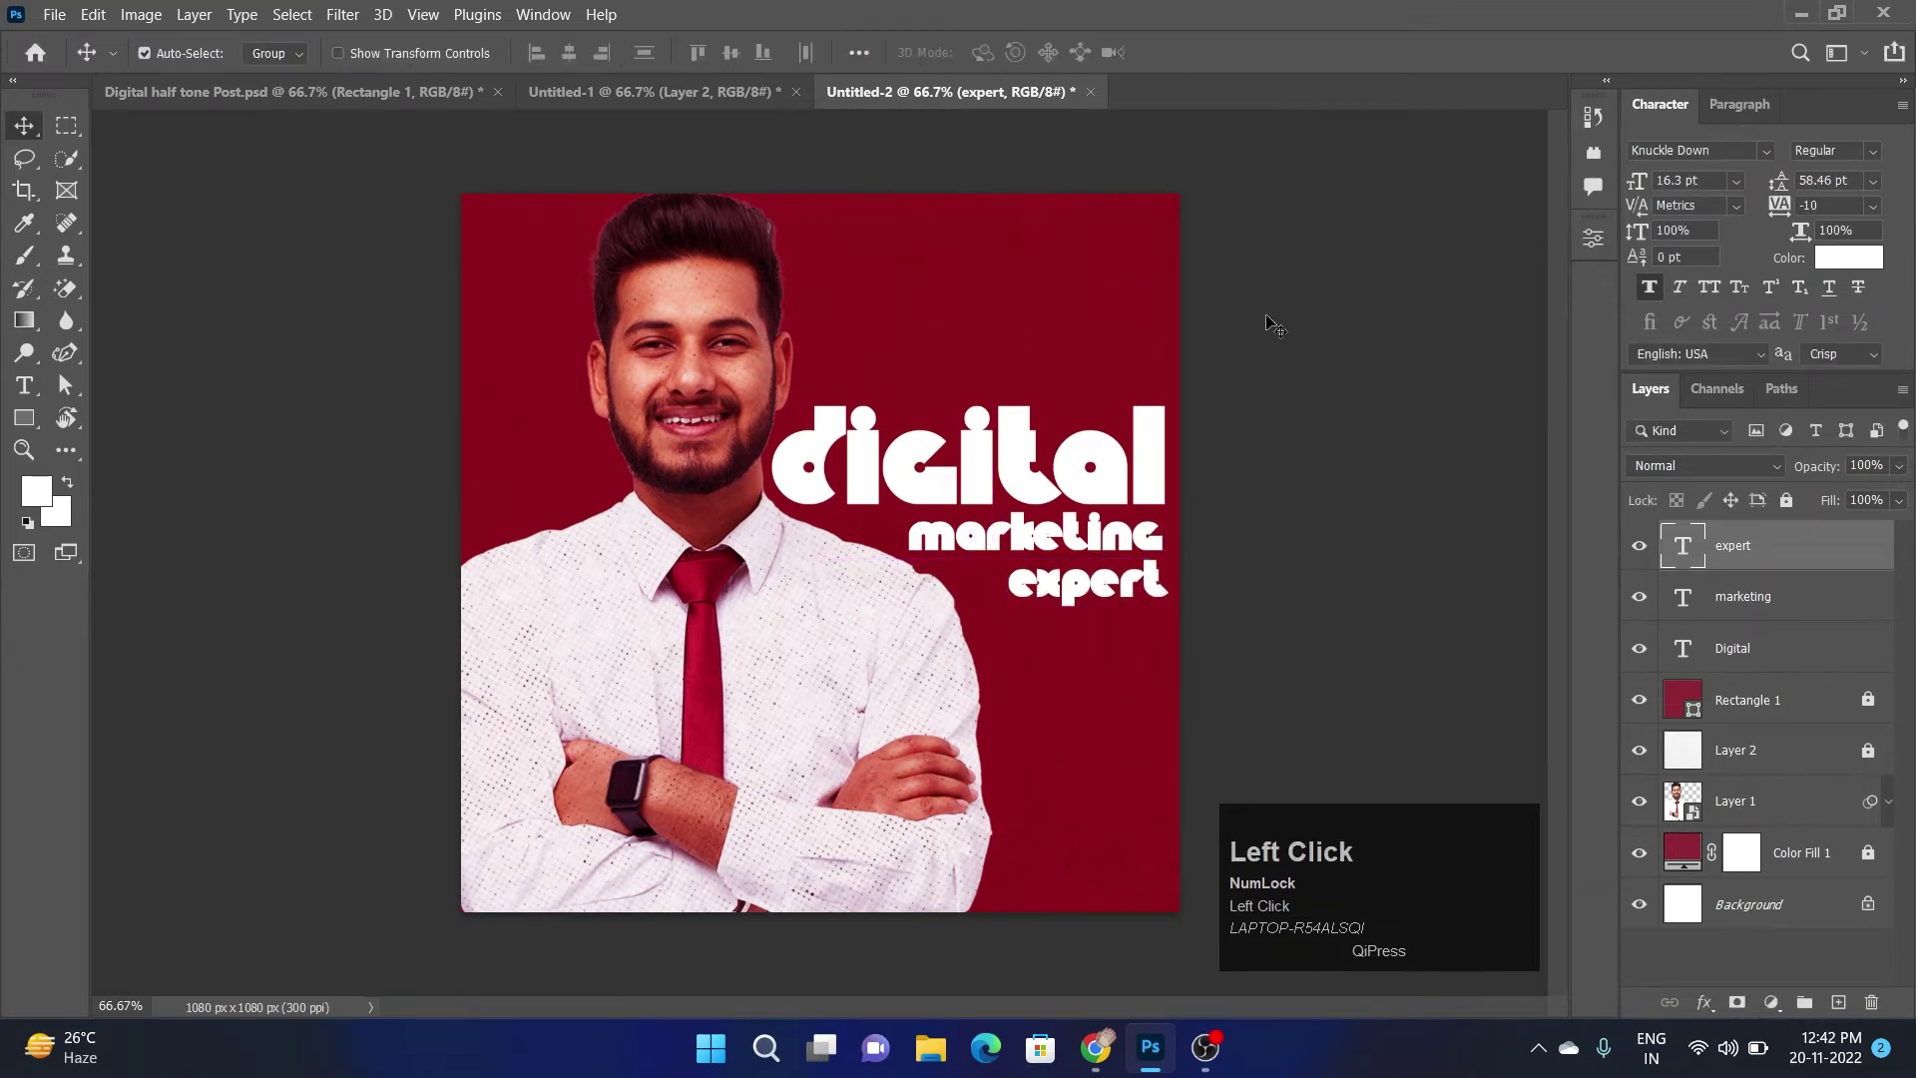
# Colour the G of 'digital' and the word 'marketing' yellow, then select 'expert'
pyautogui.press('Up')
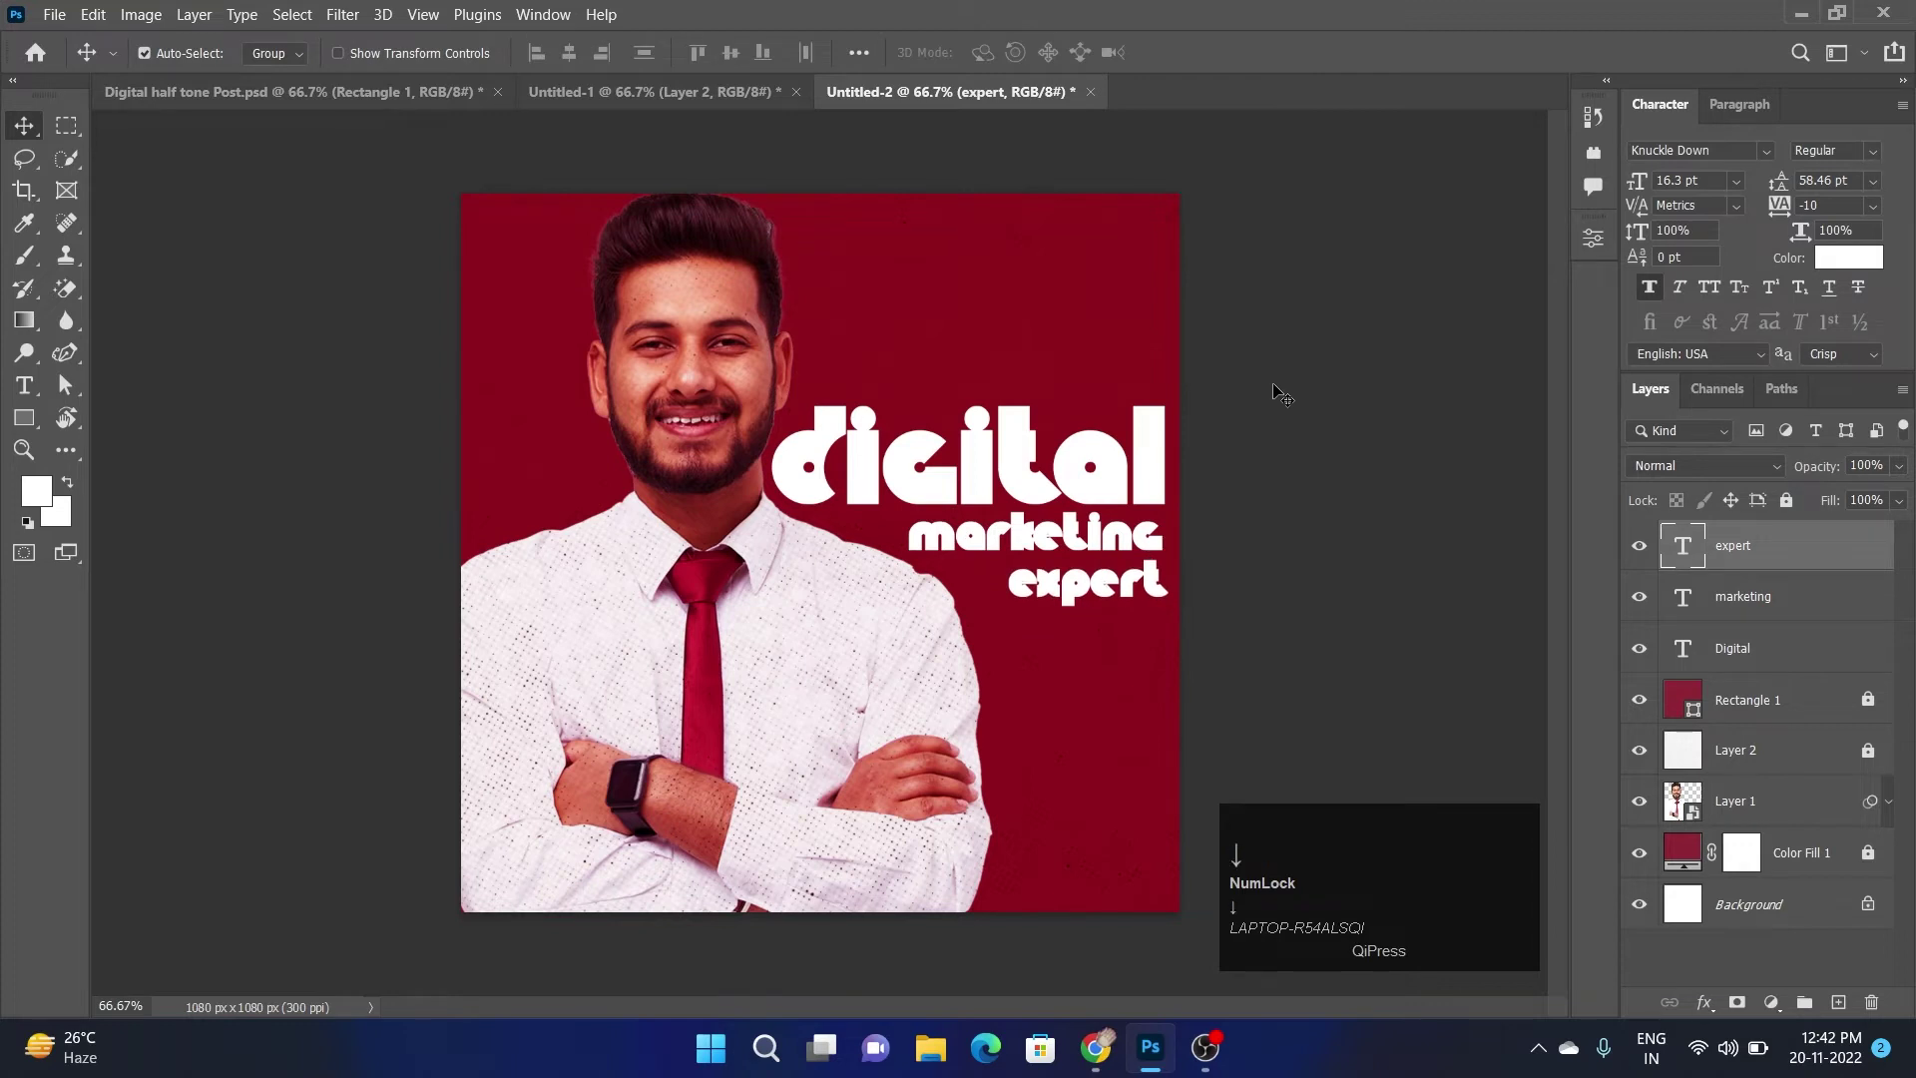
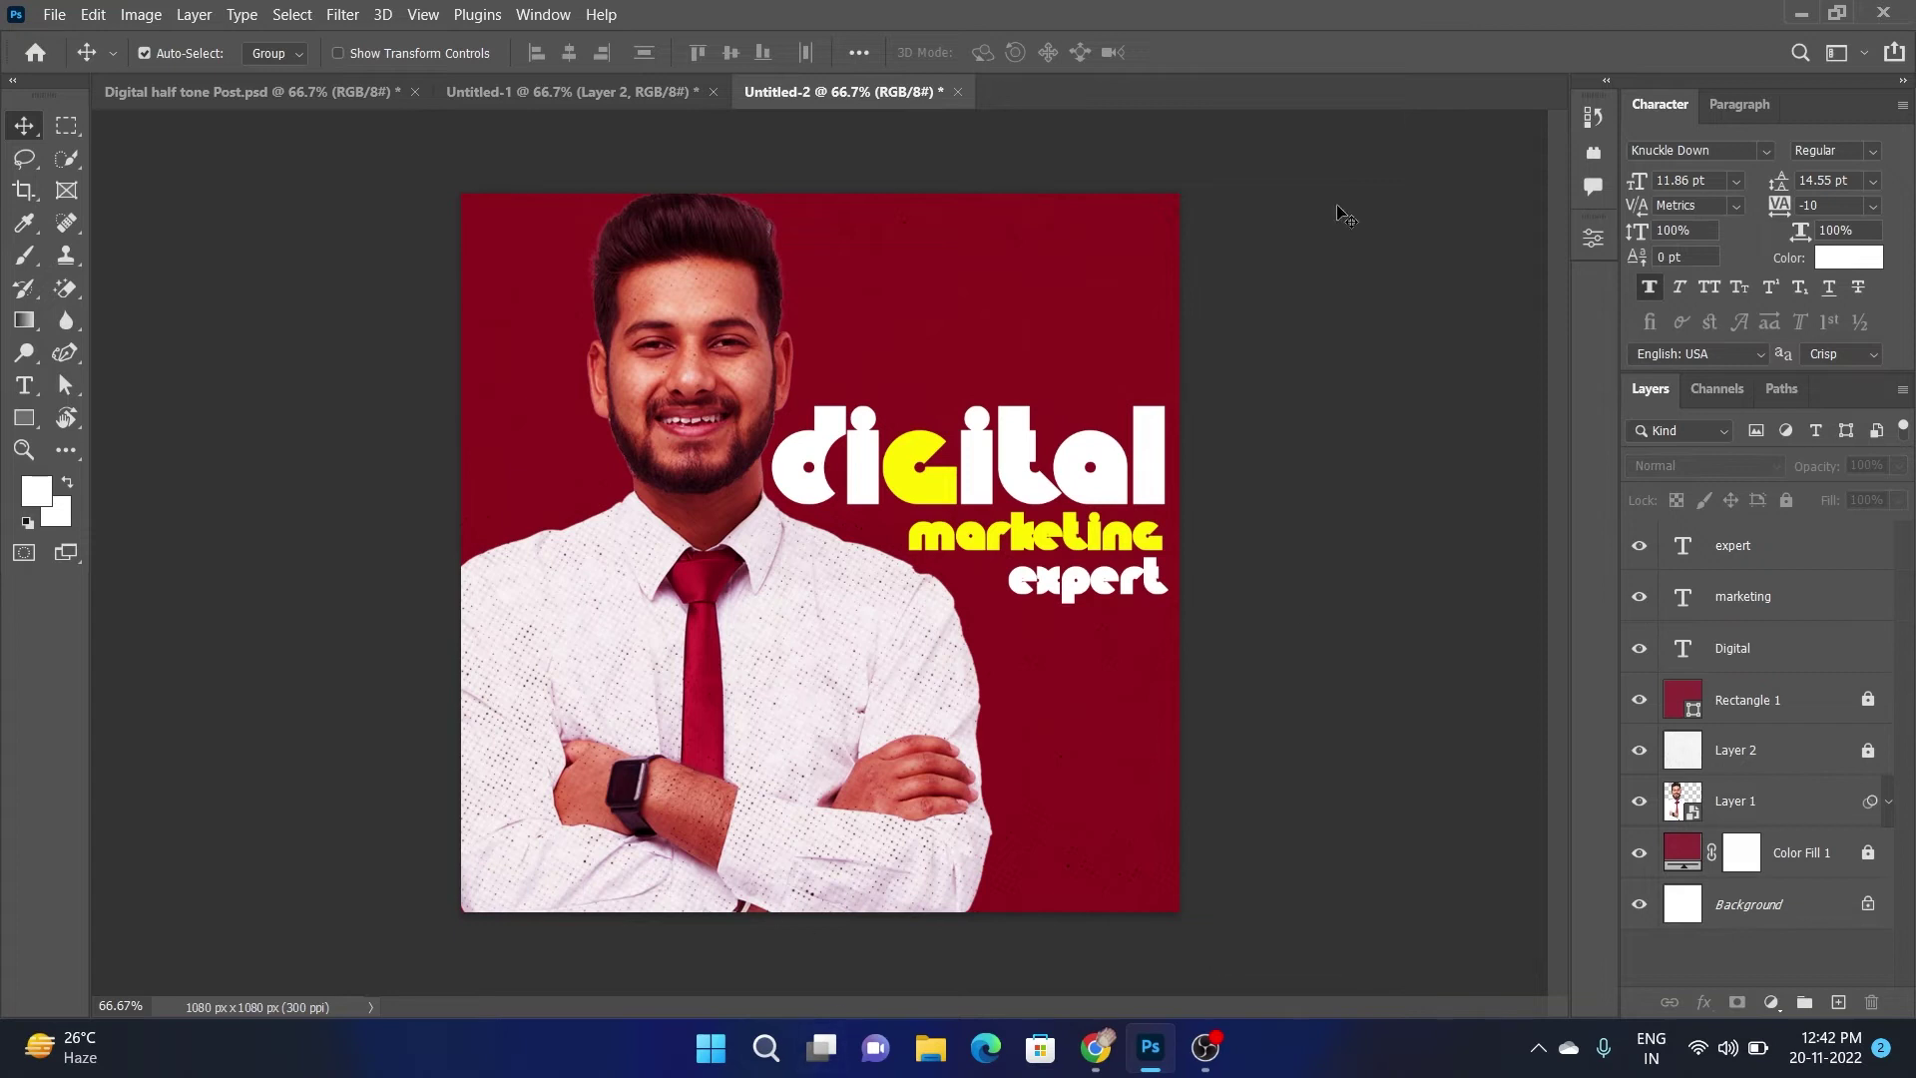
pyautogui.click(1158, 582)
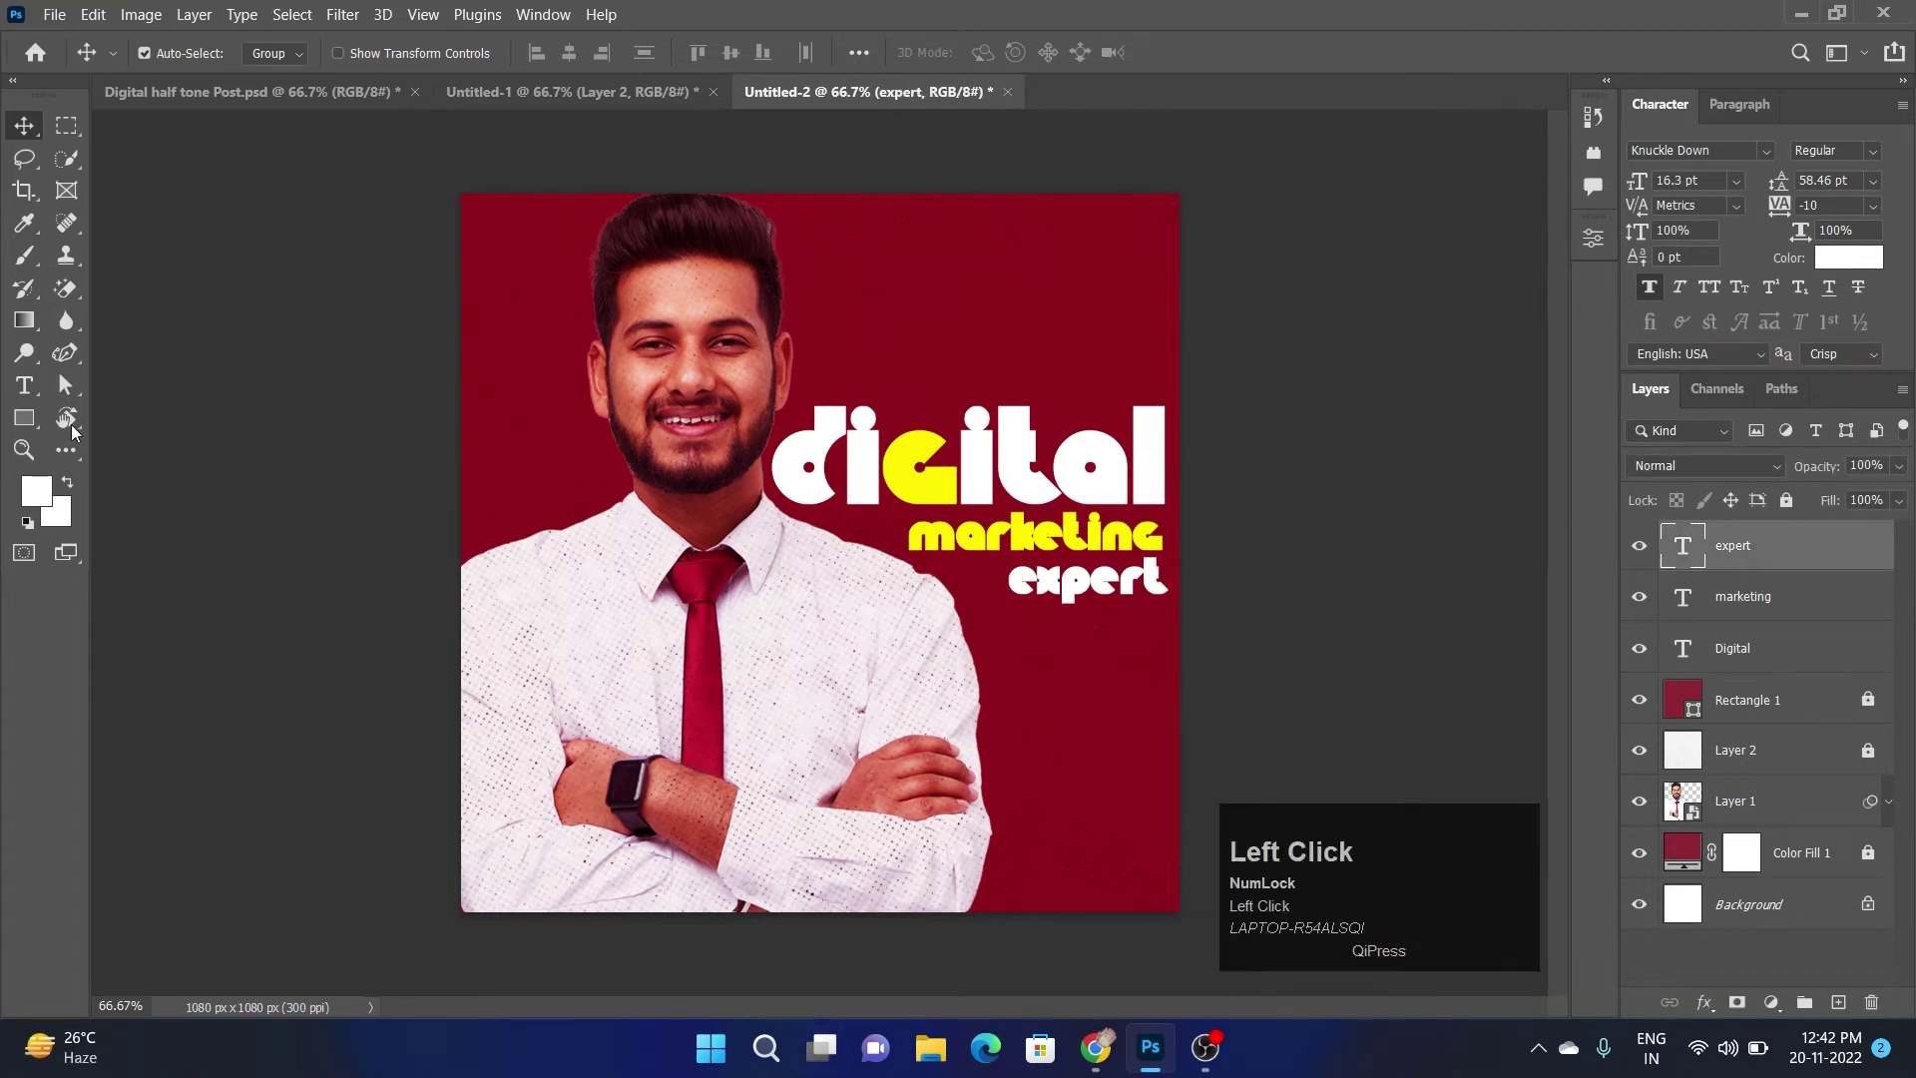
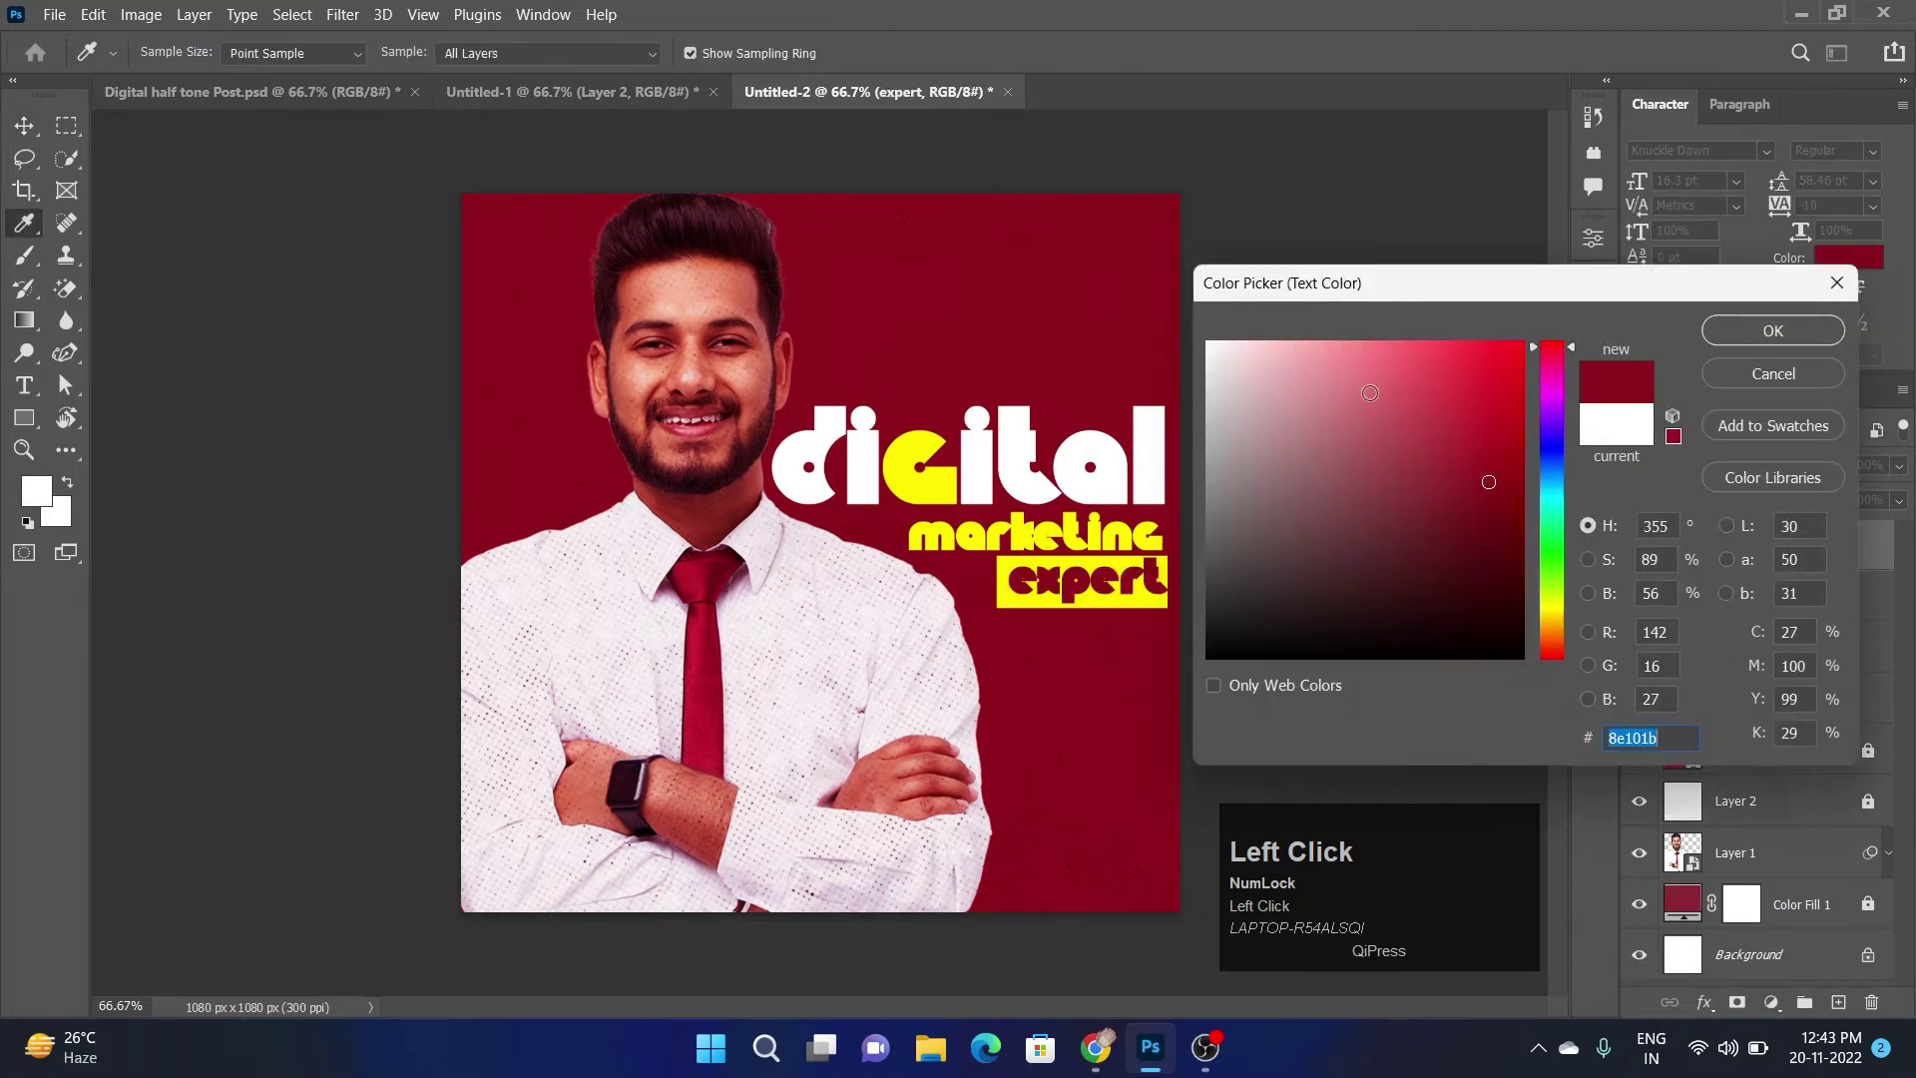
# Recolour 'expert' maroon #8e101b and nudge it into place on its yellow box
pyautogui.moveTo(1740, 332); pyautogui.dragTo(1112, 519)
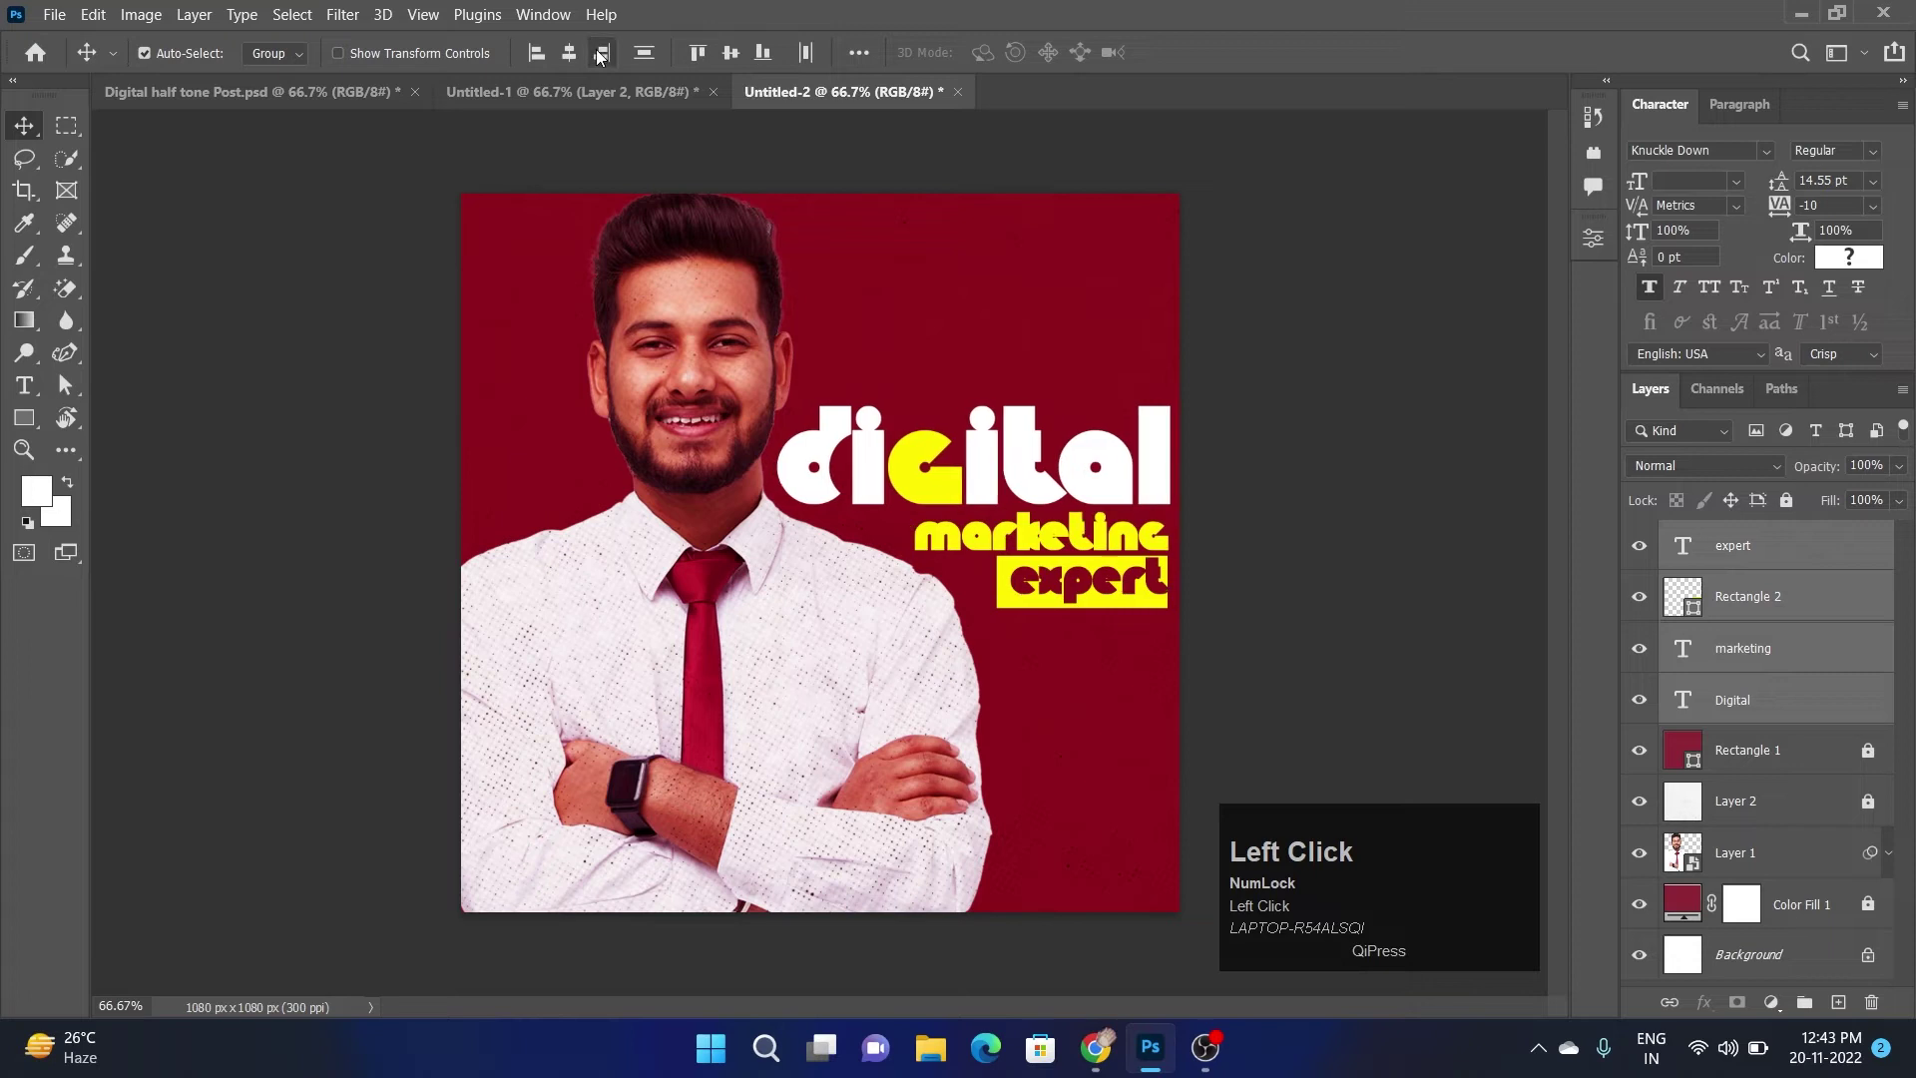
pyautogui.click(1118, 519)
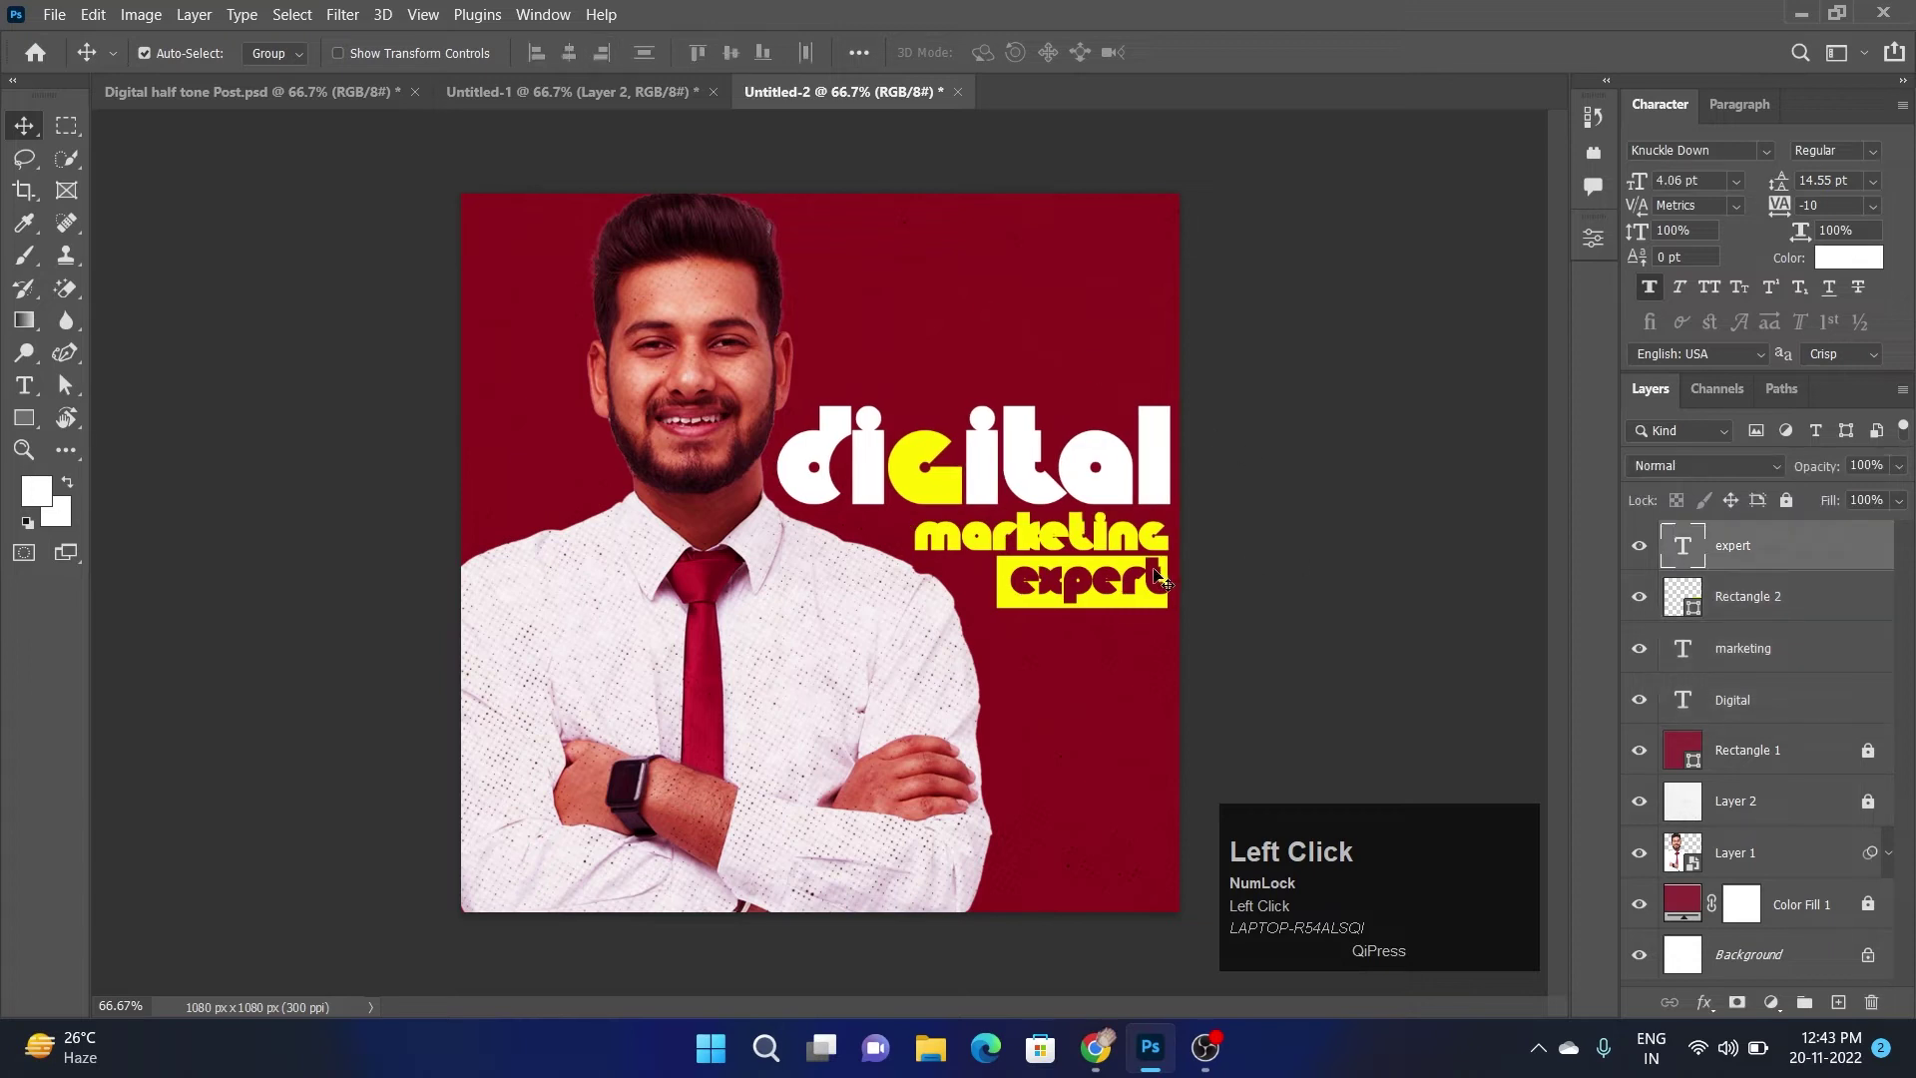
pyautogui.press('Left')
pyautogui.press('Down')
pyautogui.press('Left')
pyautogui.press('Down')
pyautogui.click(1118, 519)
pyautogui.press('Down')
pyautogui.click(1002, 519)
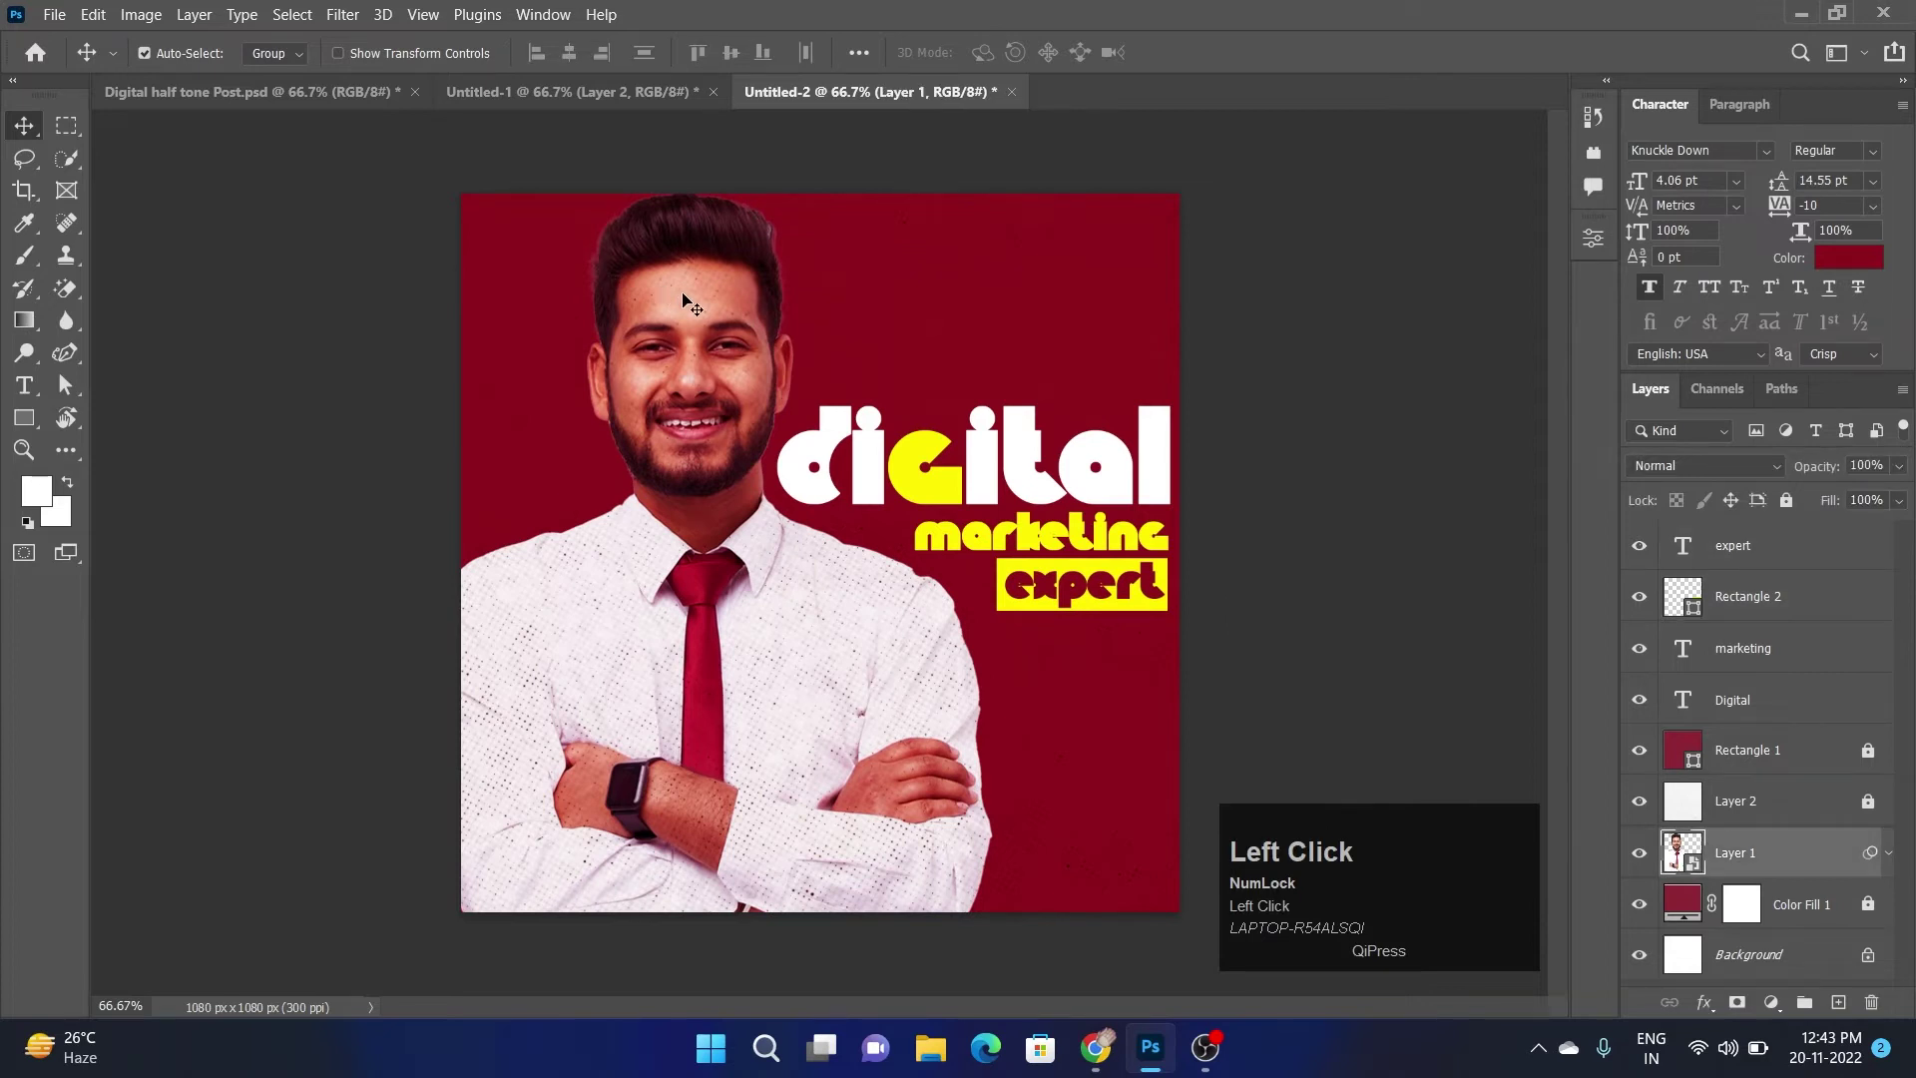
# Free Transform the man's photo up to about 142%
pyautogui.press('Up')
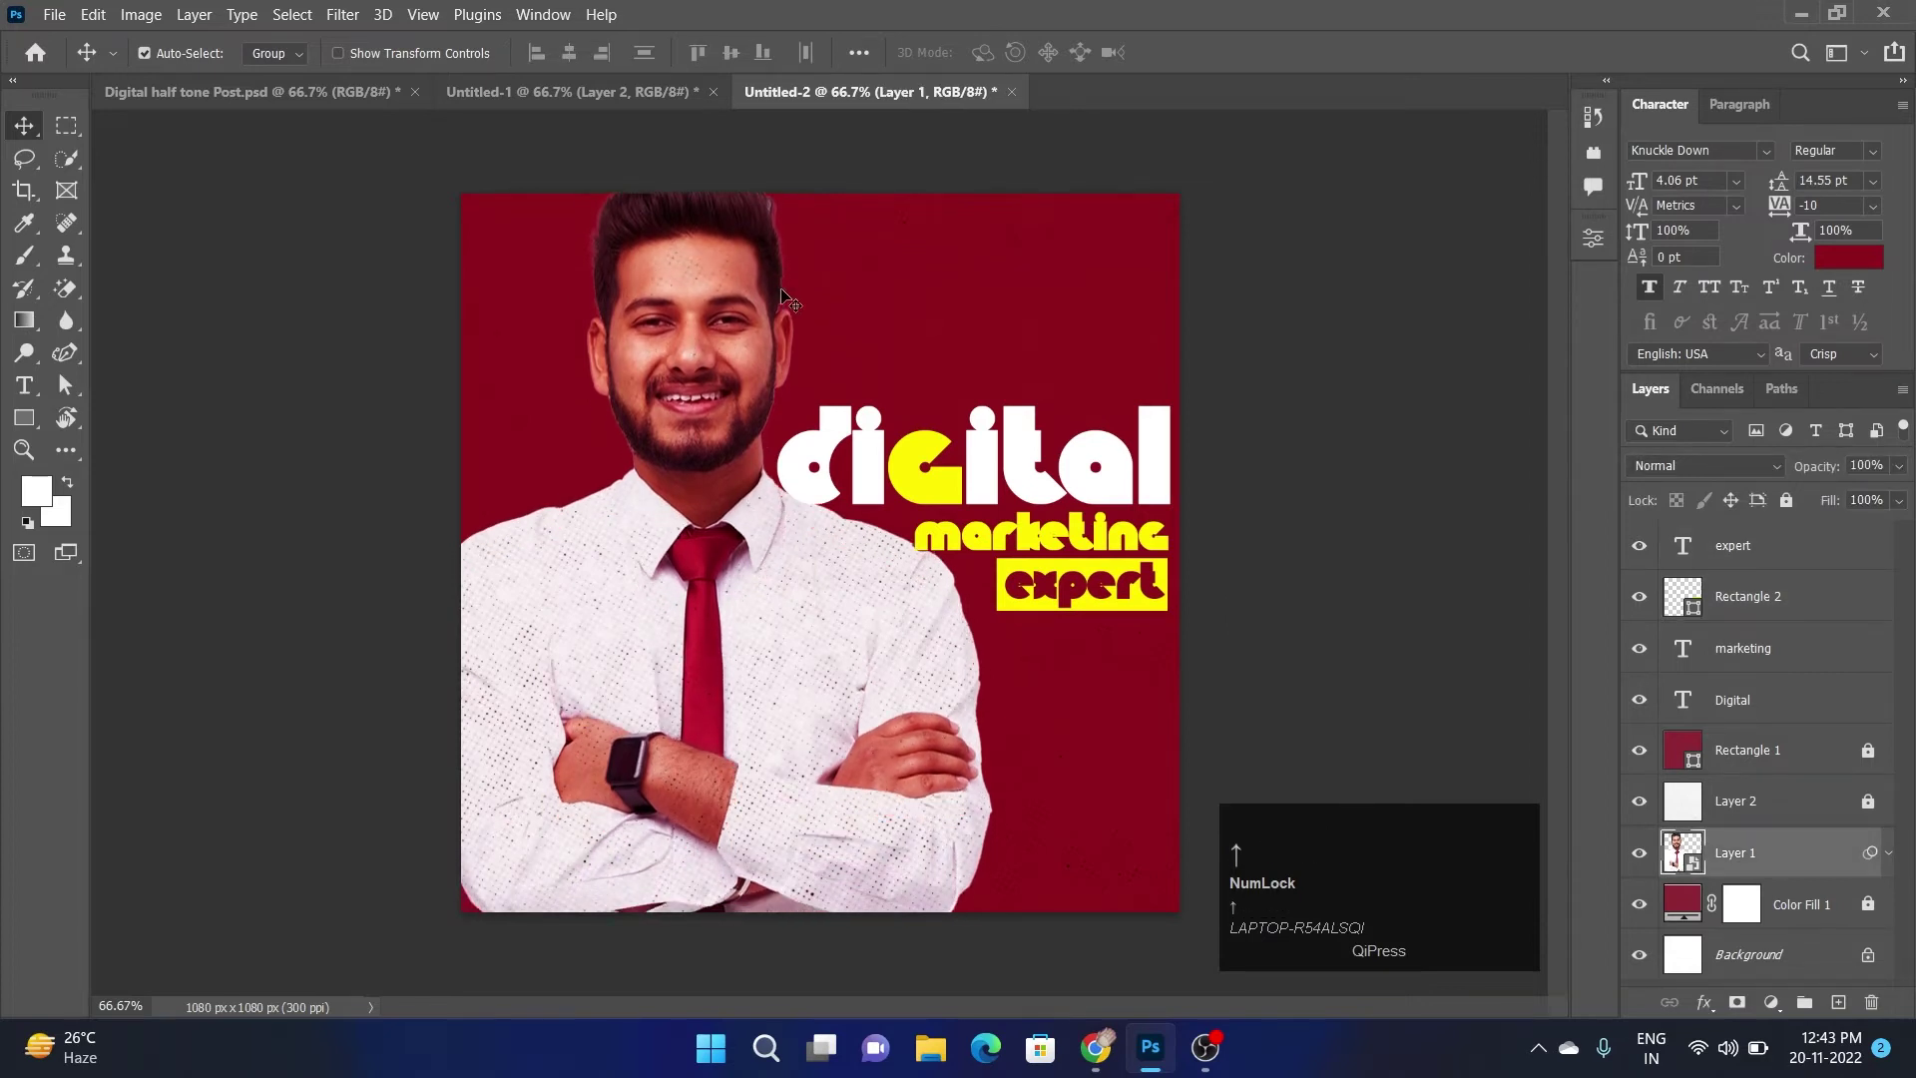
pyautogui.press('ctrl+t')
pyautogui.moveTo(1002, 519); pyautogui.dragTo(925, 519)
pyautogui.click(924, 519)
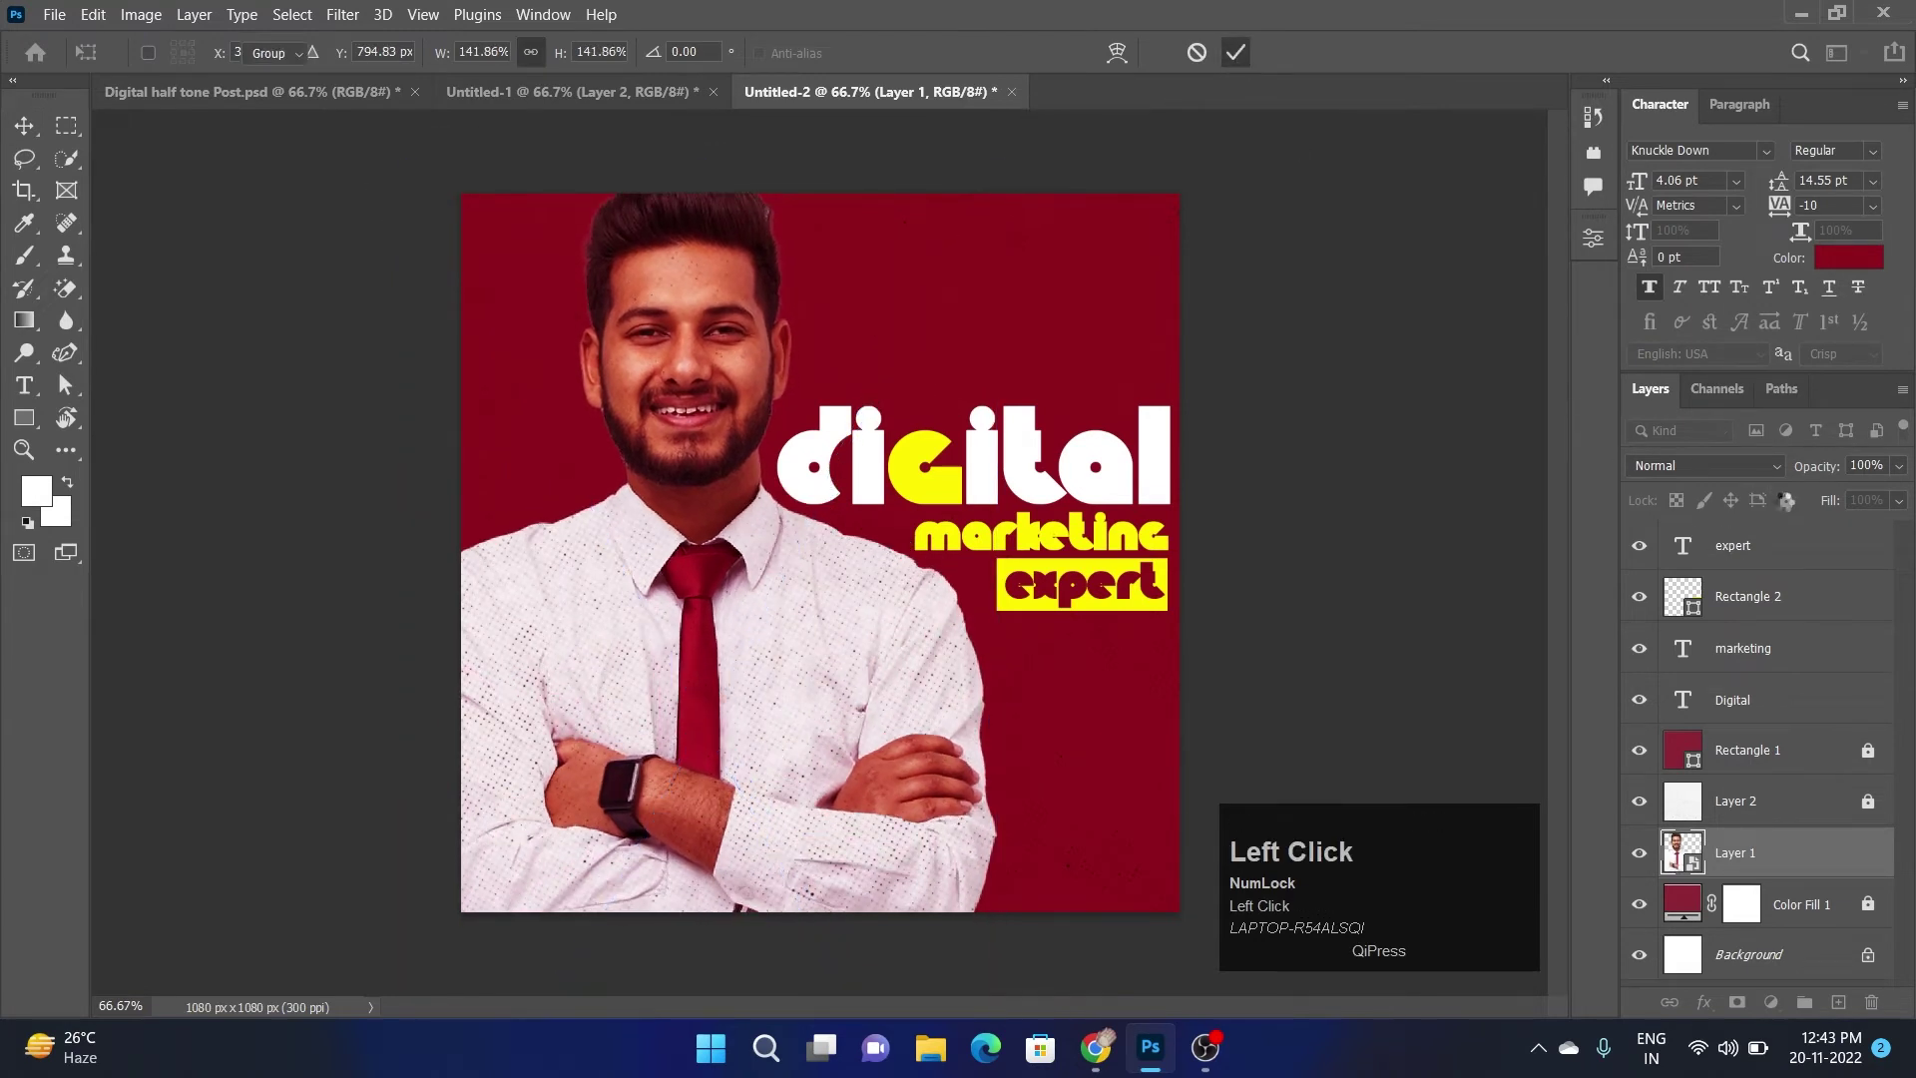
pyautogui.click(925, 519)
# Move the halftone Rectangle 1 and Layer 2 above the text layers so the headline gets the dot texture
pyautogui.press('Up')
pyautogui.click(1219, 584)
pyautogui.press('Up')
pyautogui.click(1201, 603)
pyautogui.scroll(3)
pyautogui.scroll(-3)
pyautogui.moveTo(1250, 587); pyautogui.dragTo(1820, 655)
pyautogui.scroll(-3)
pyautogui.moveTo(1765, 598); pyautogui.dragTo(1217, 596)
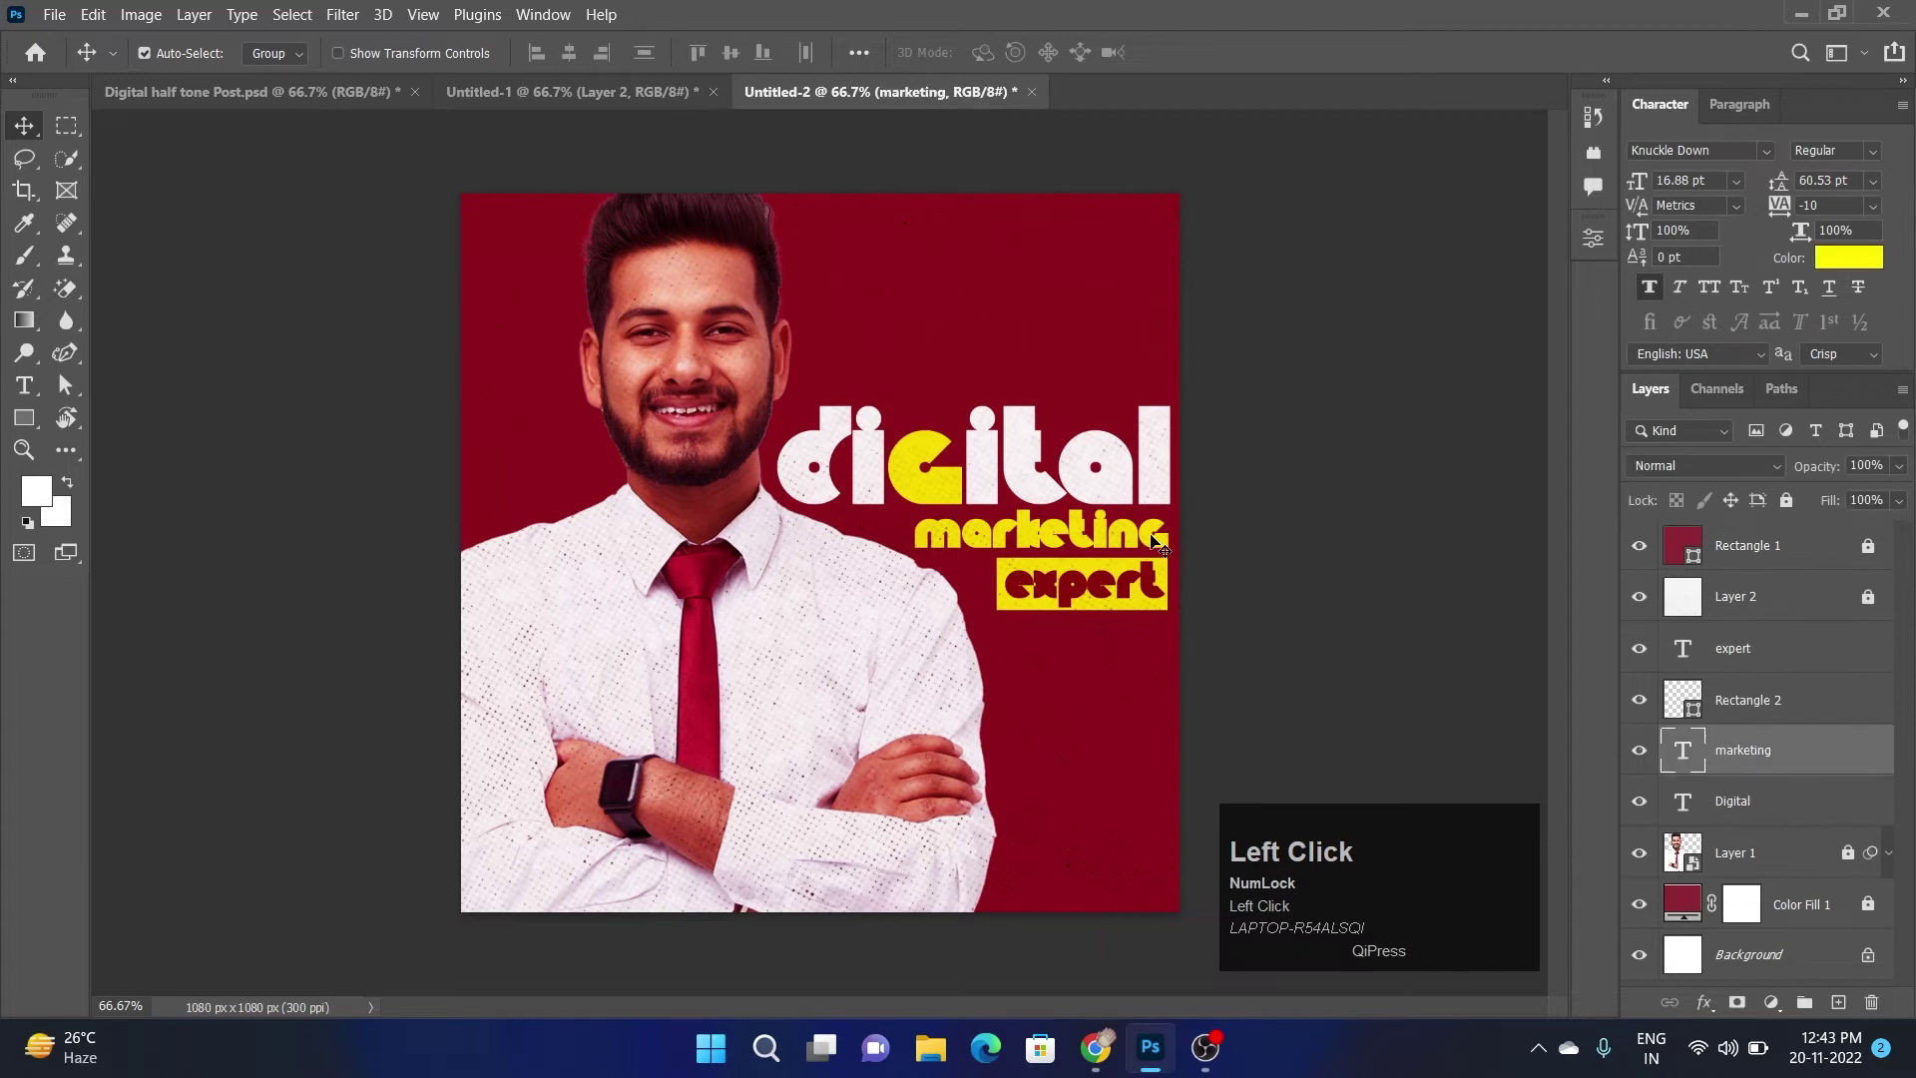
pyautogui.press('Down')
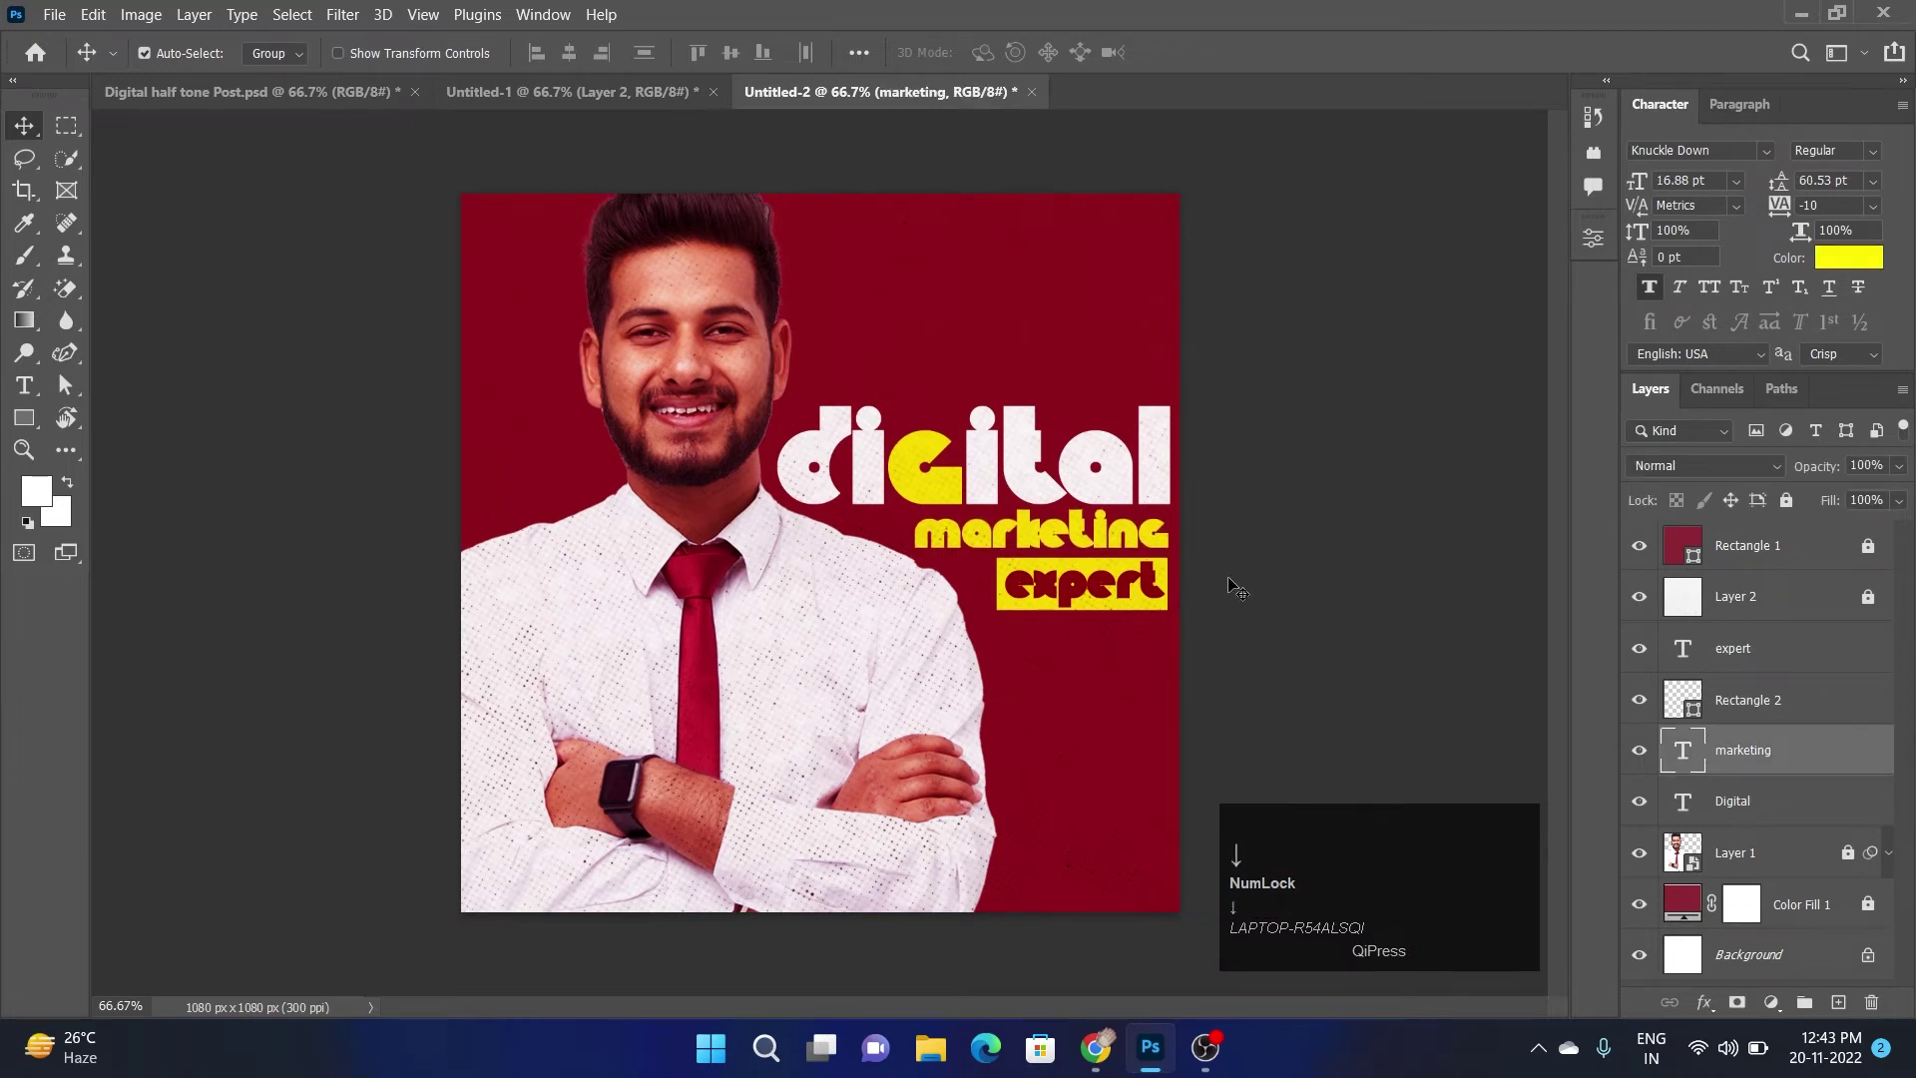
pyautogui.click(1236, 586)
pyautogui.press('Up')
pyautogui.click(1221, 576)
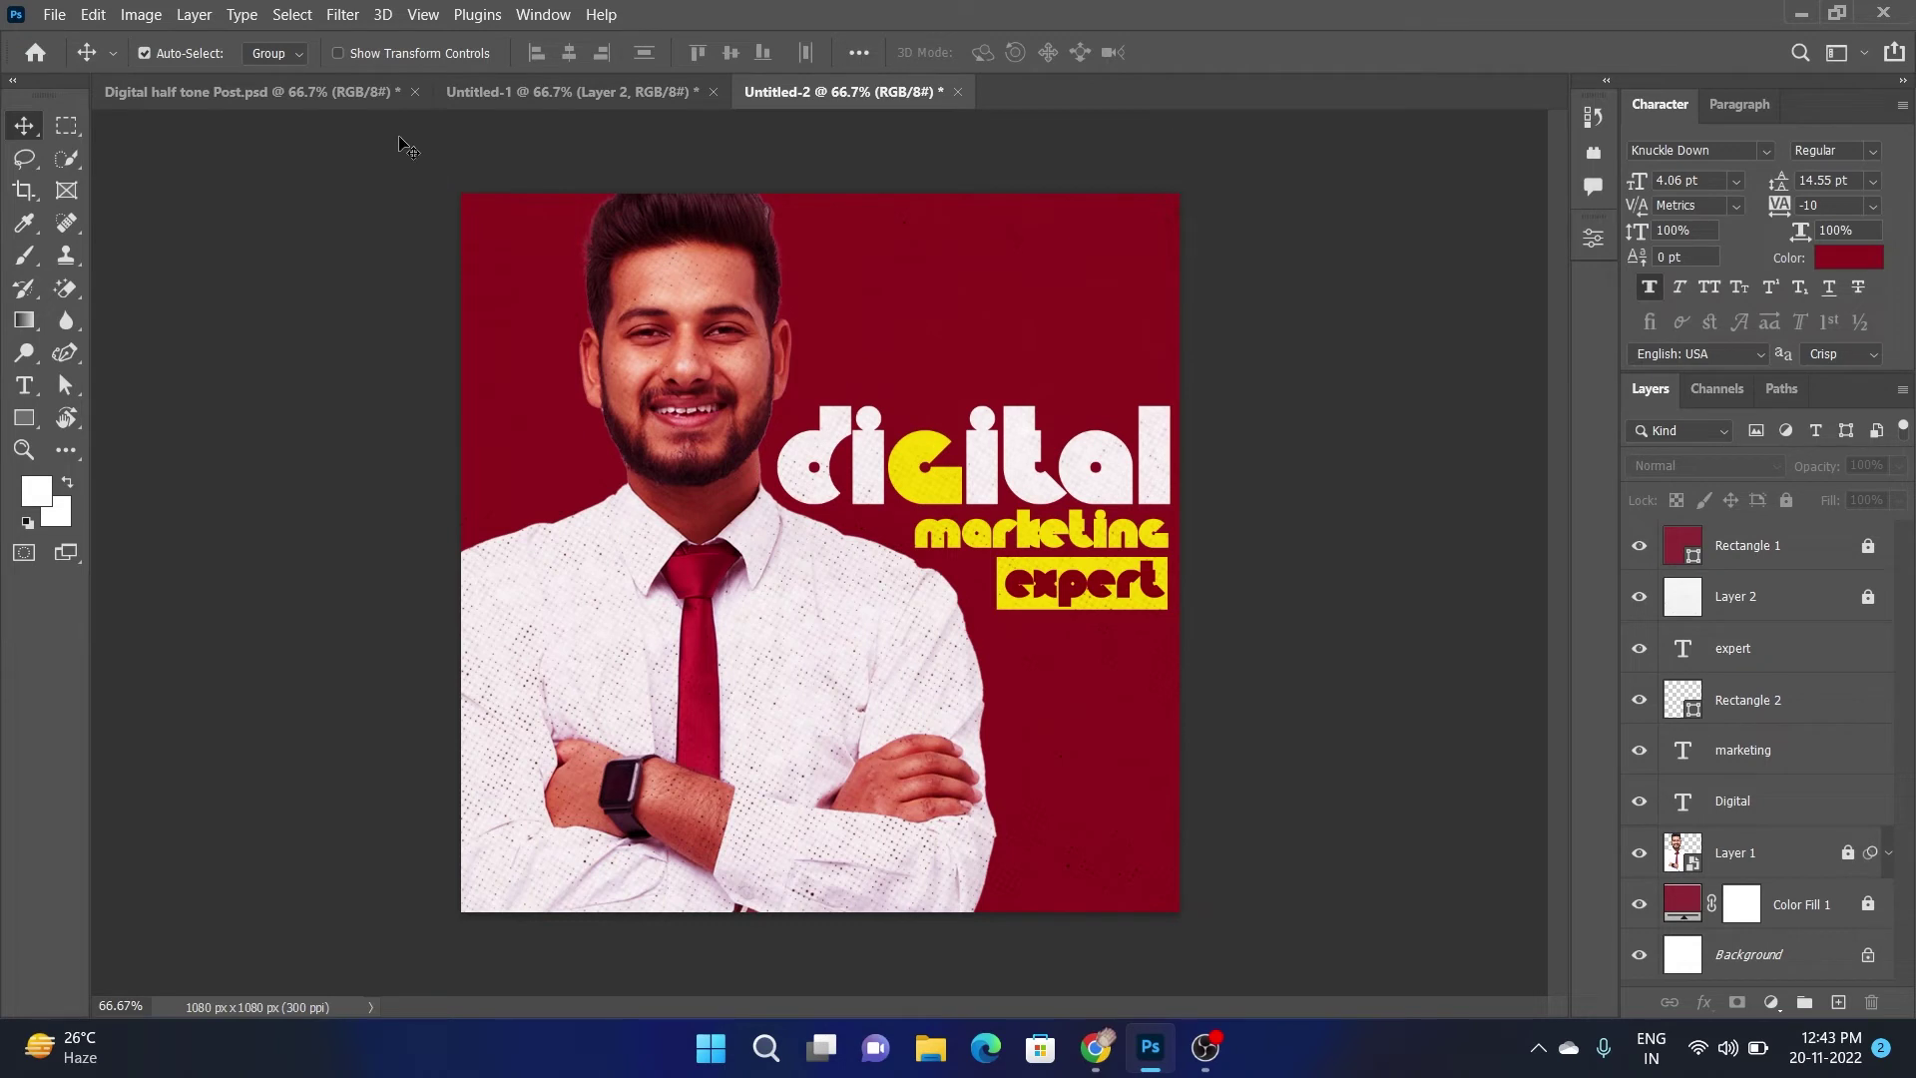
# Add the white right-aligned Nunito Sans tagline 'Grow your brandby zeroing in on your target market' below 'expert'
pyautogui.click(381, 116)
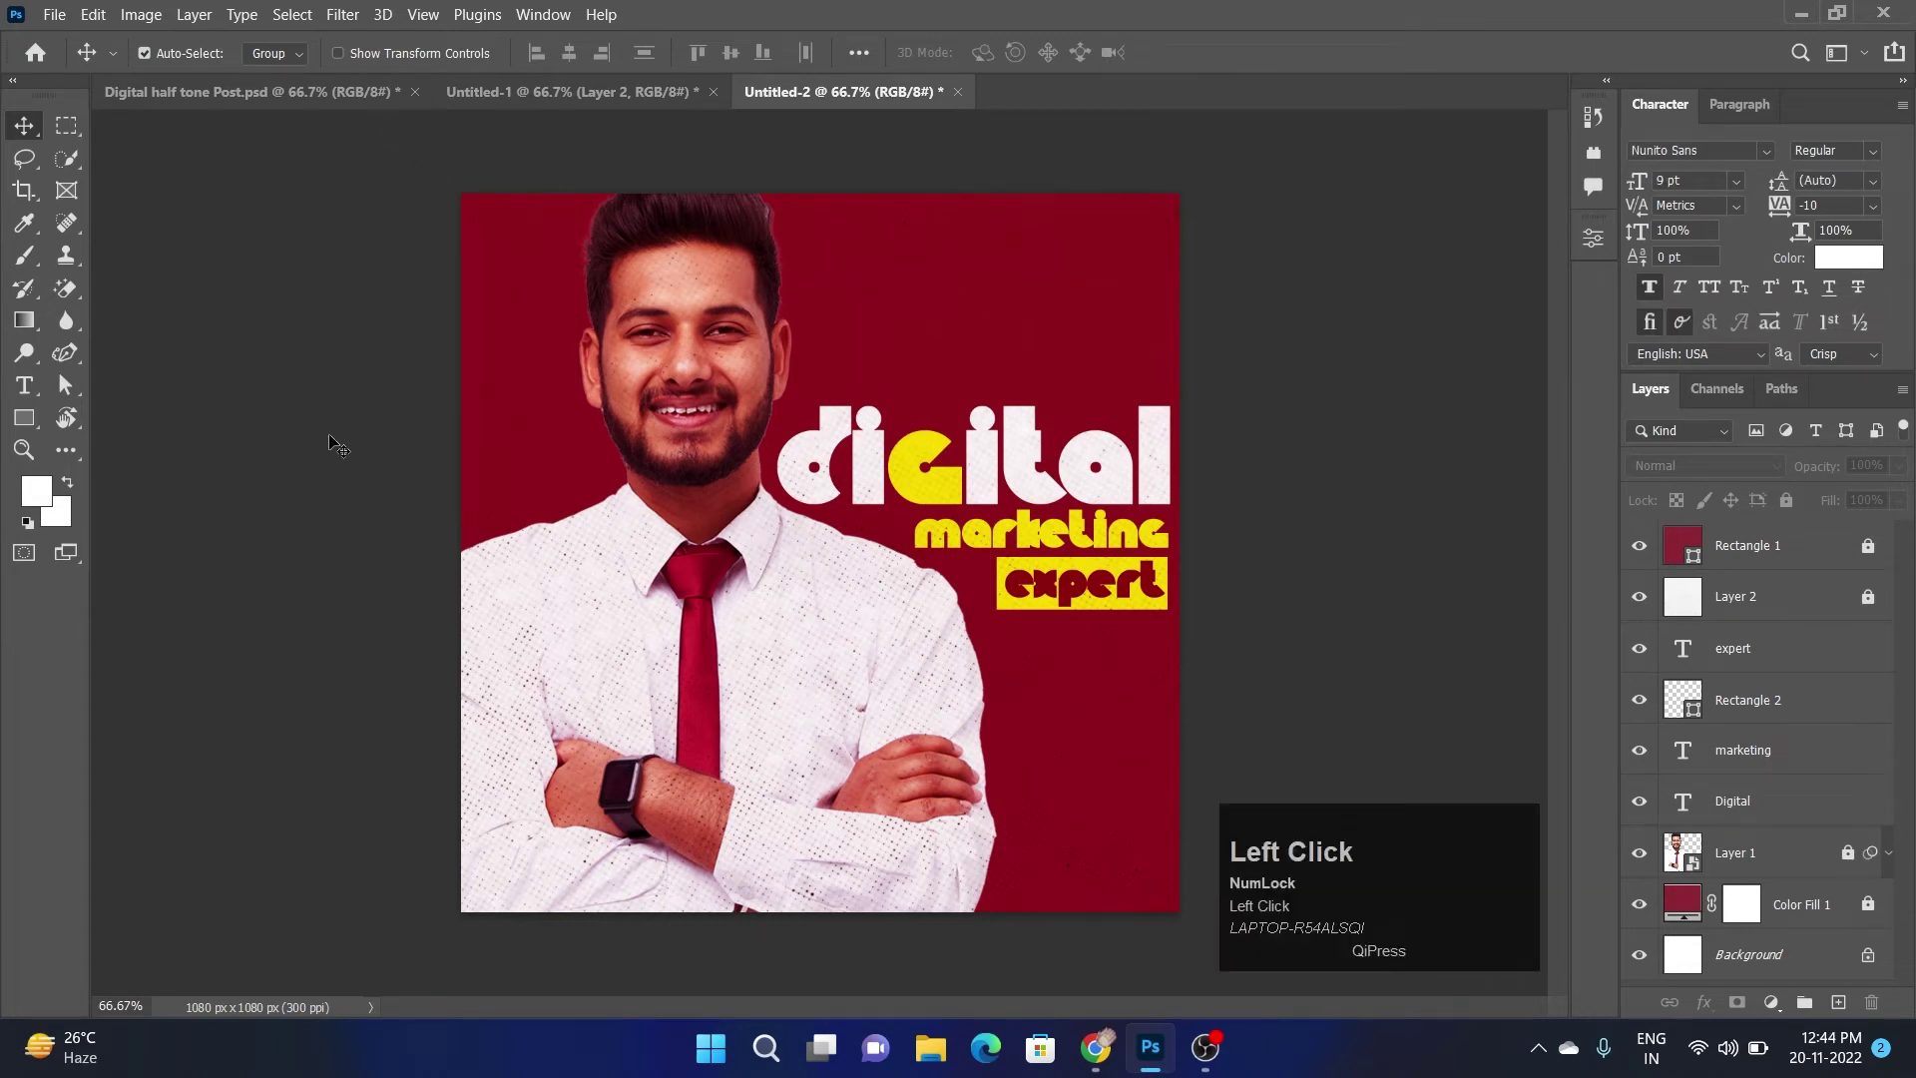
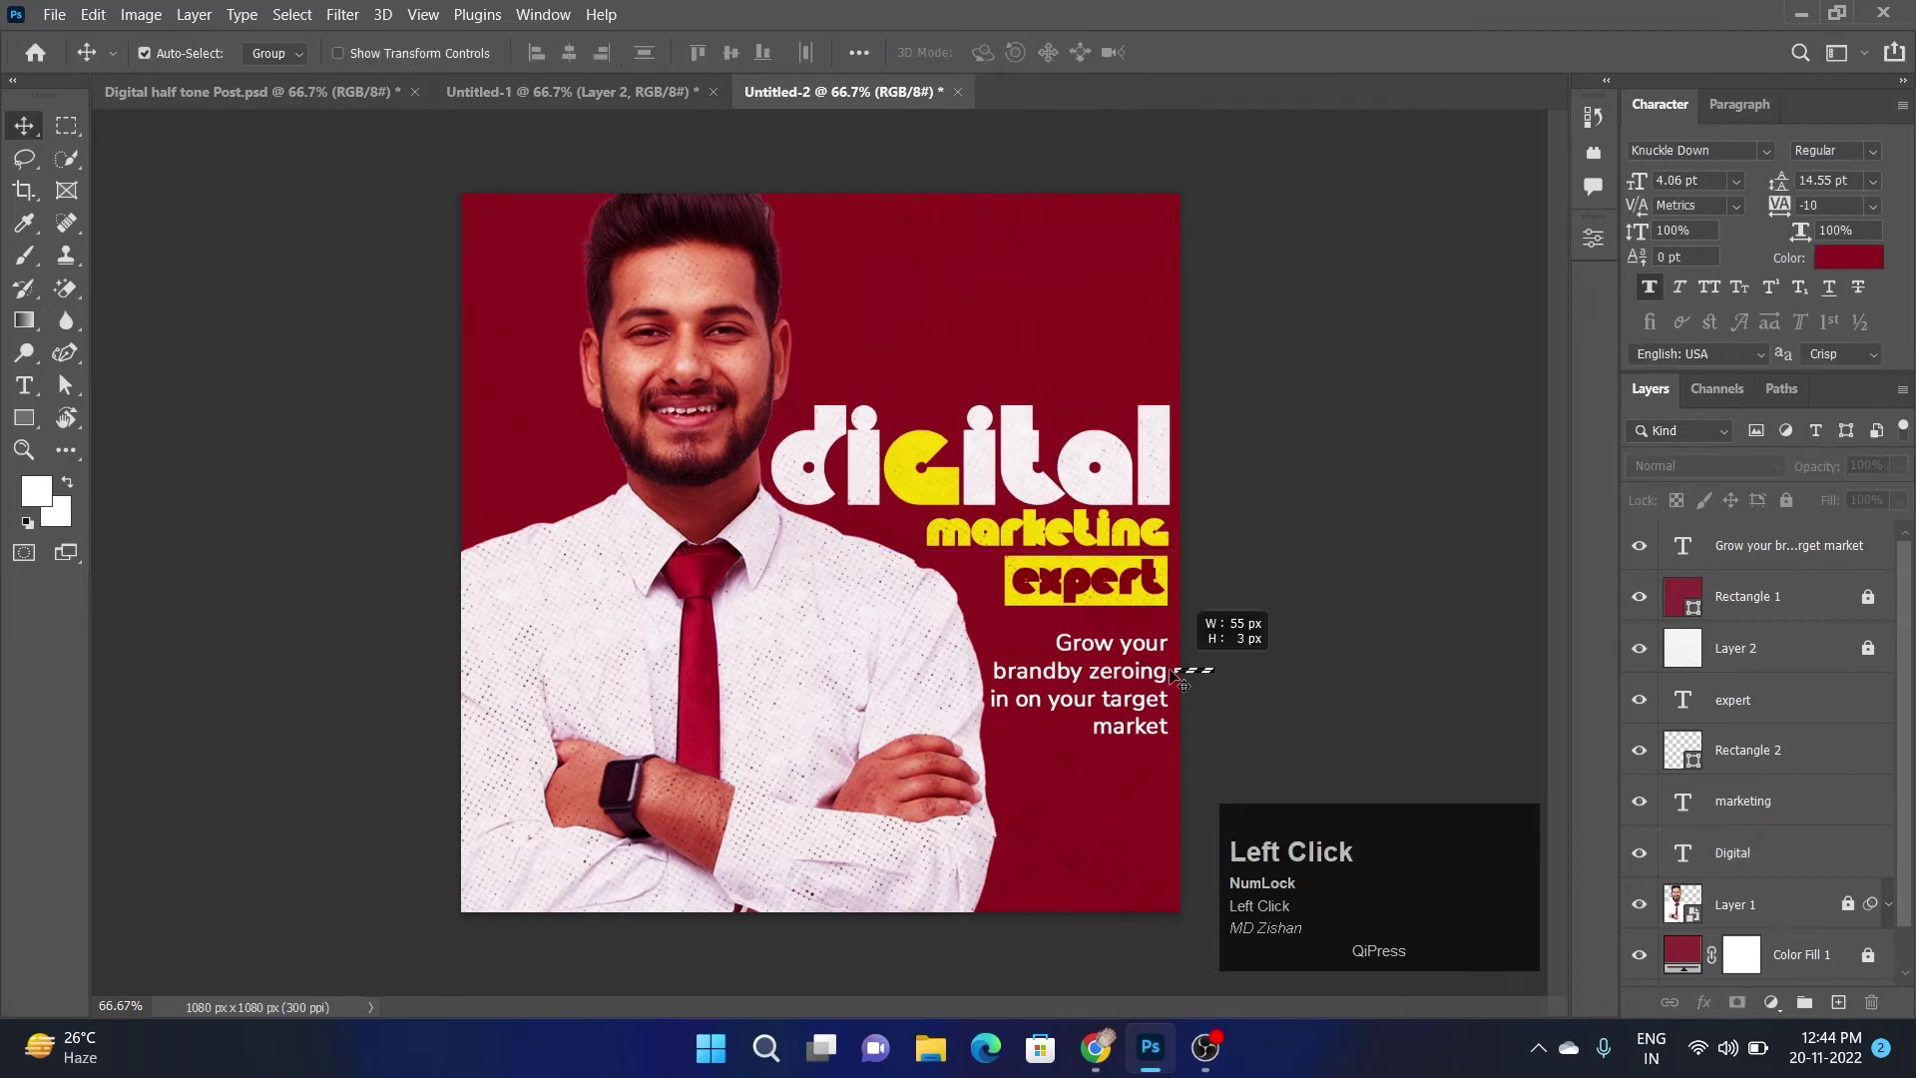
pyautogui.press('Up')
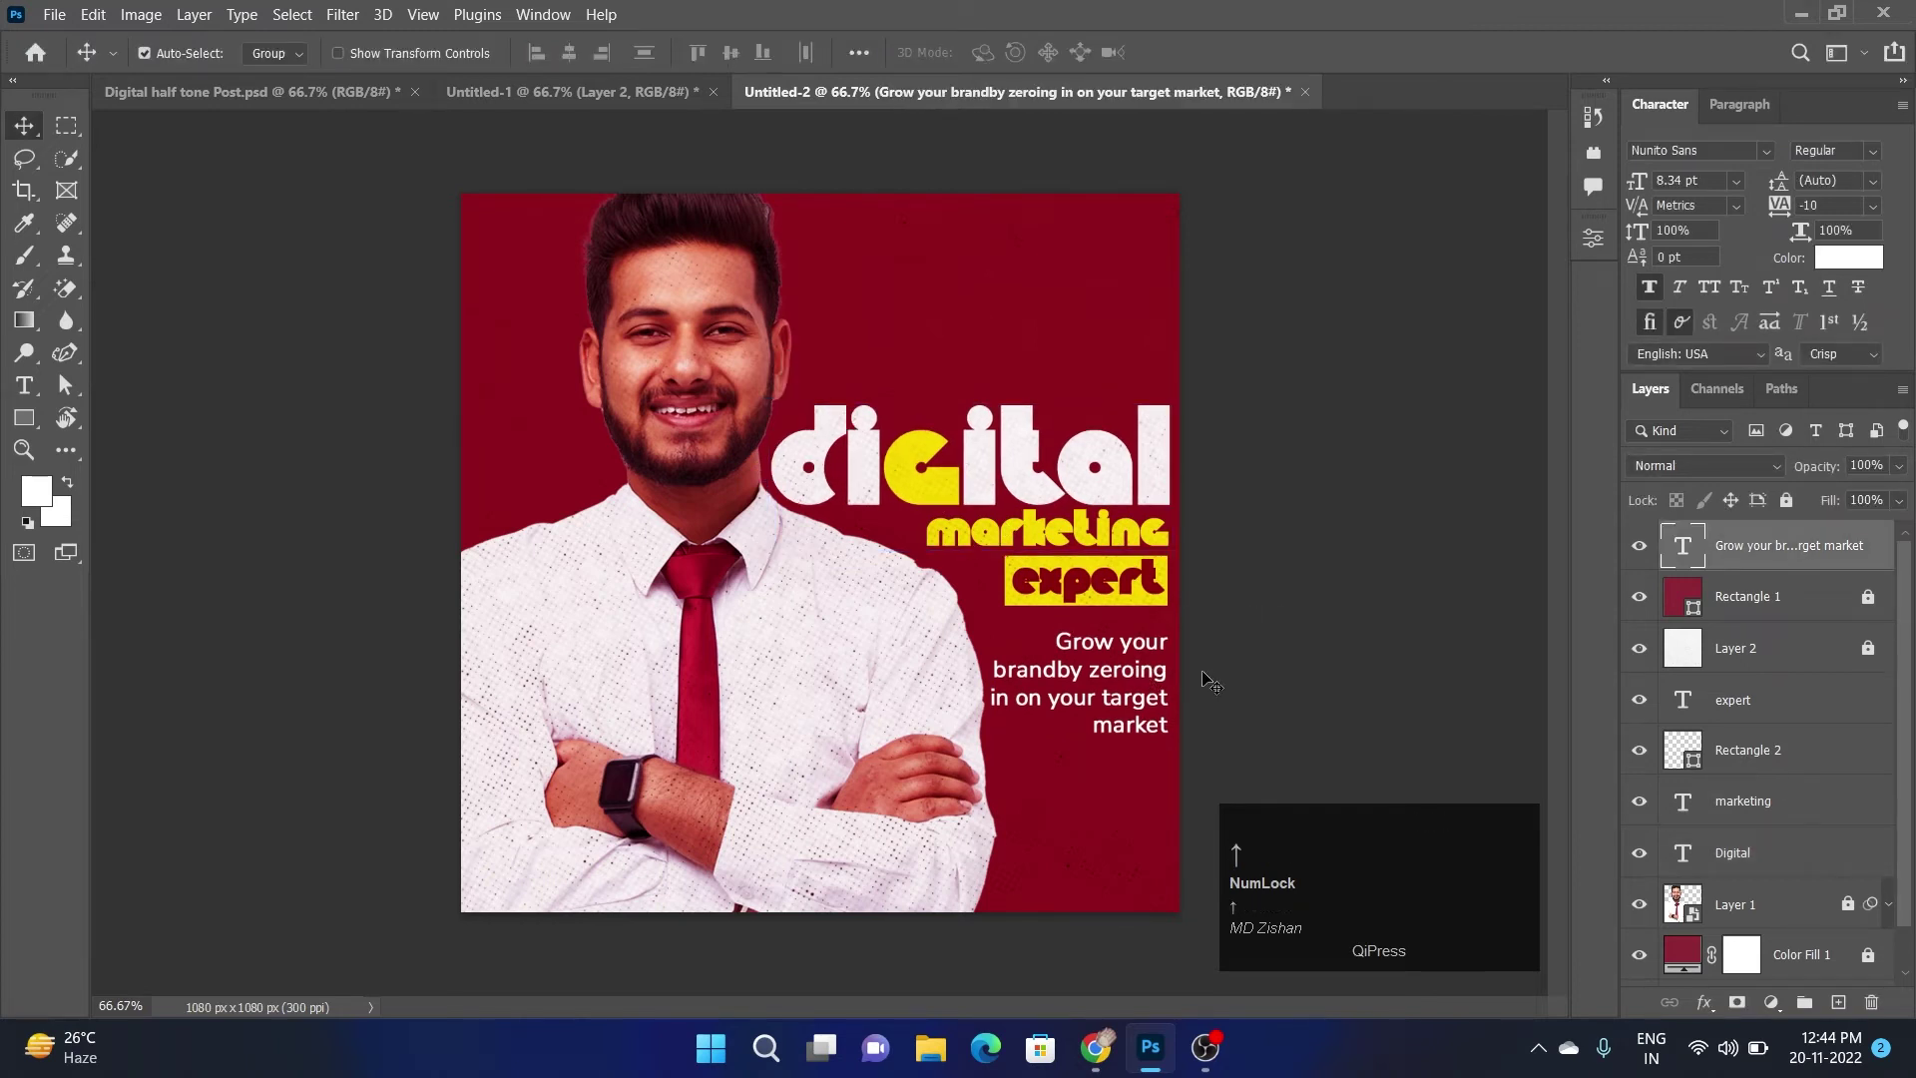
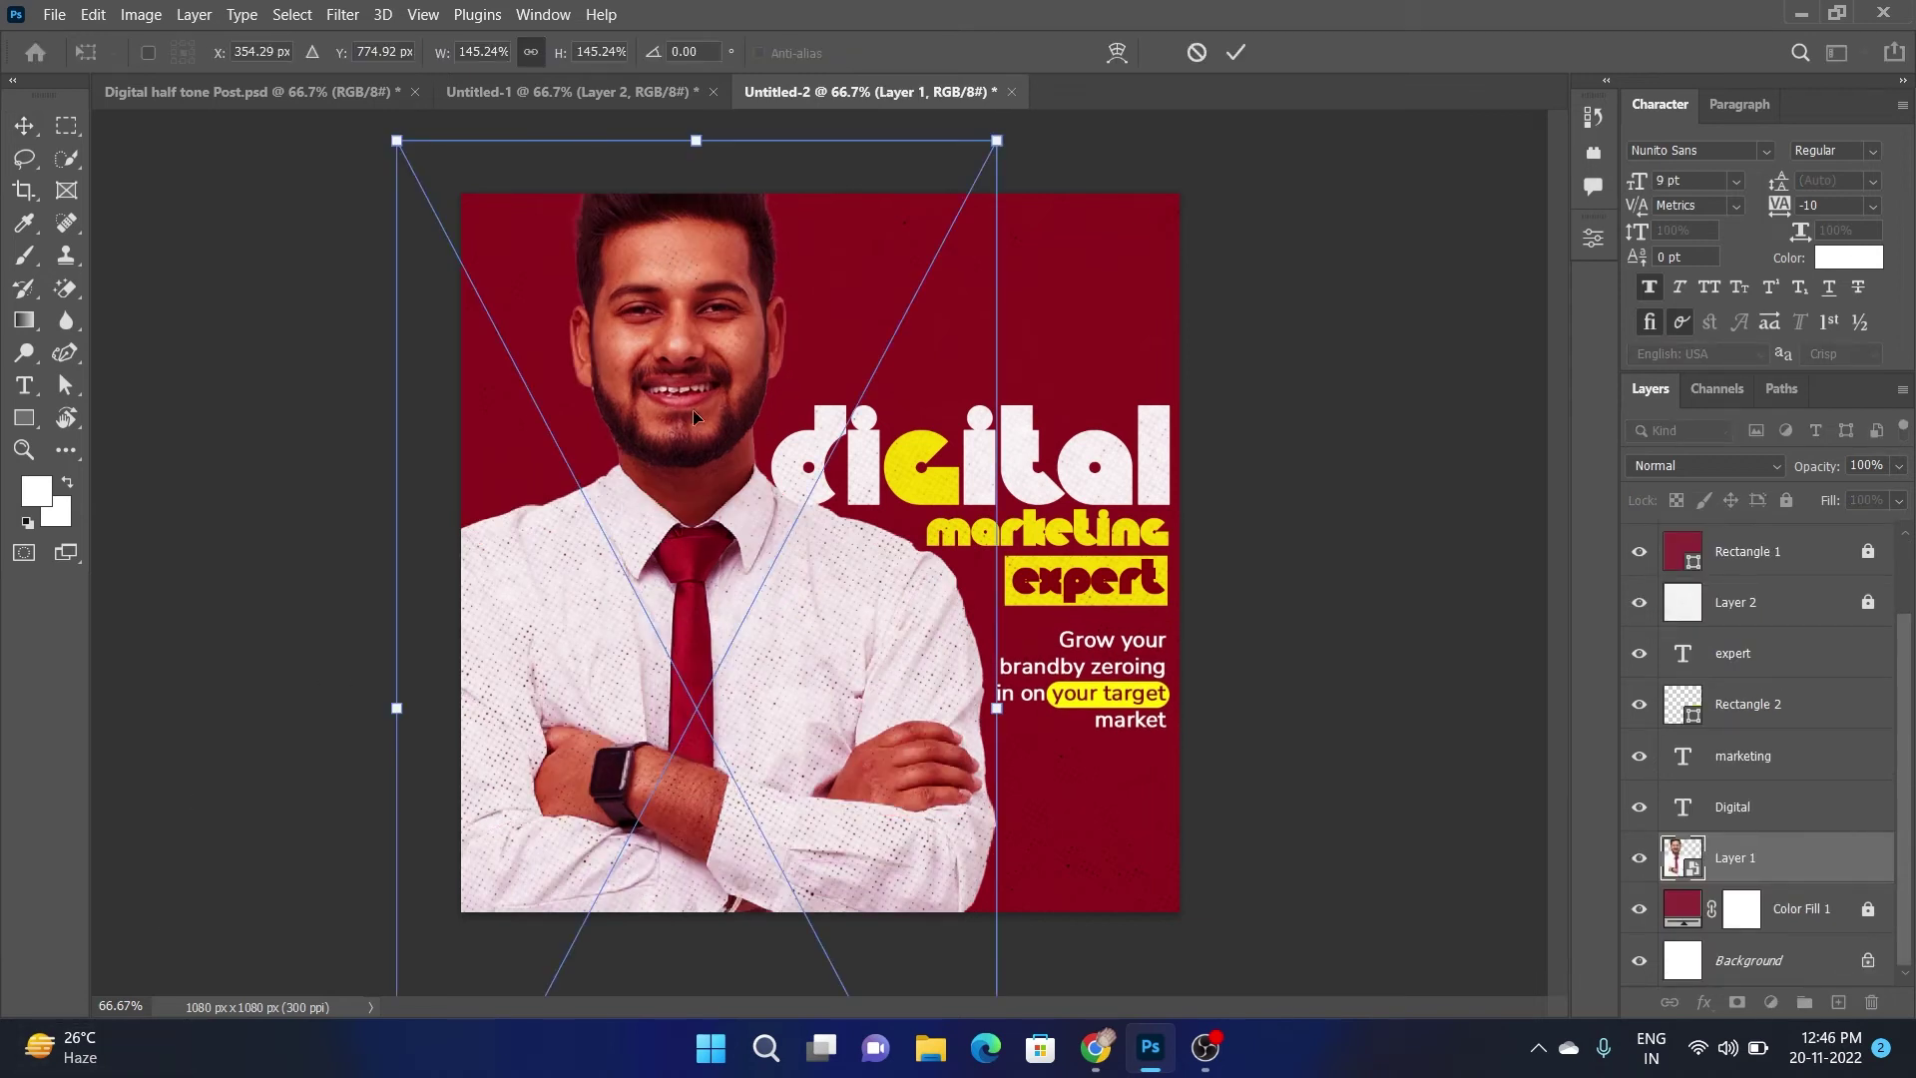
# Nudge the man's photo slightly lower and confirm its new position
pyautogui.click(705, 399)
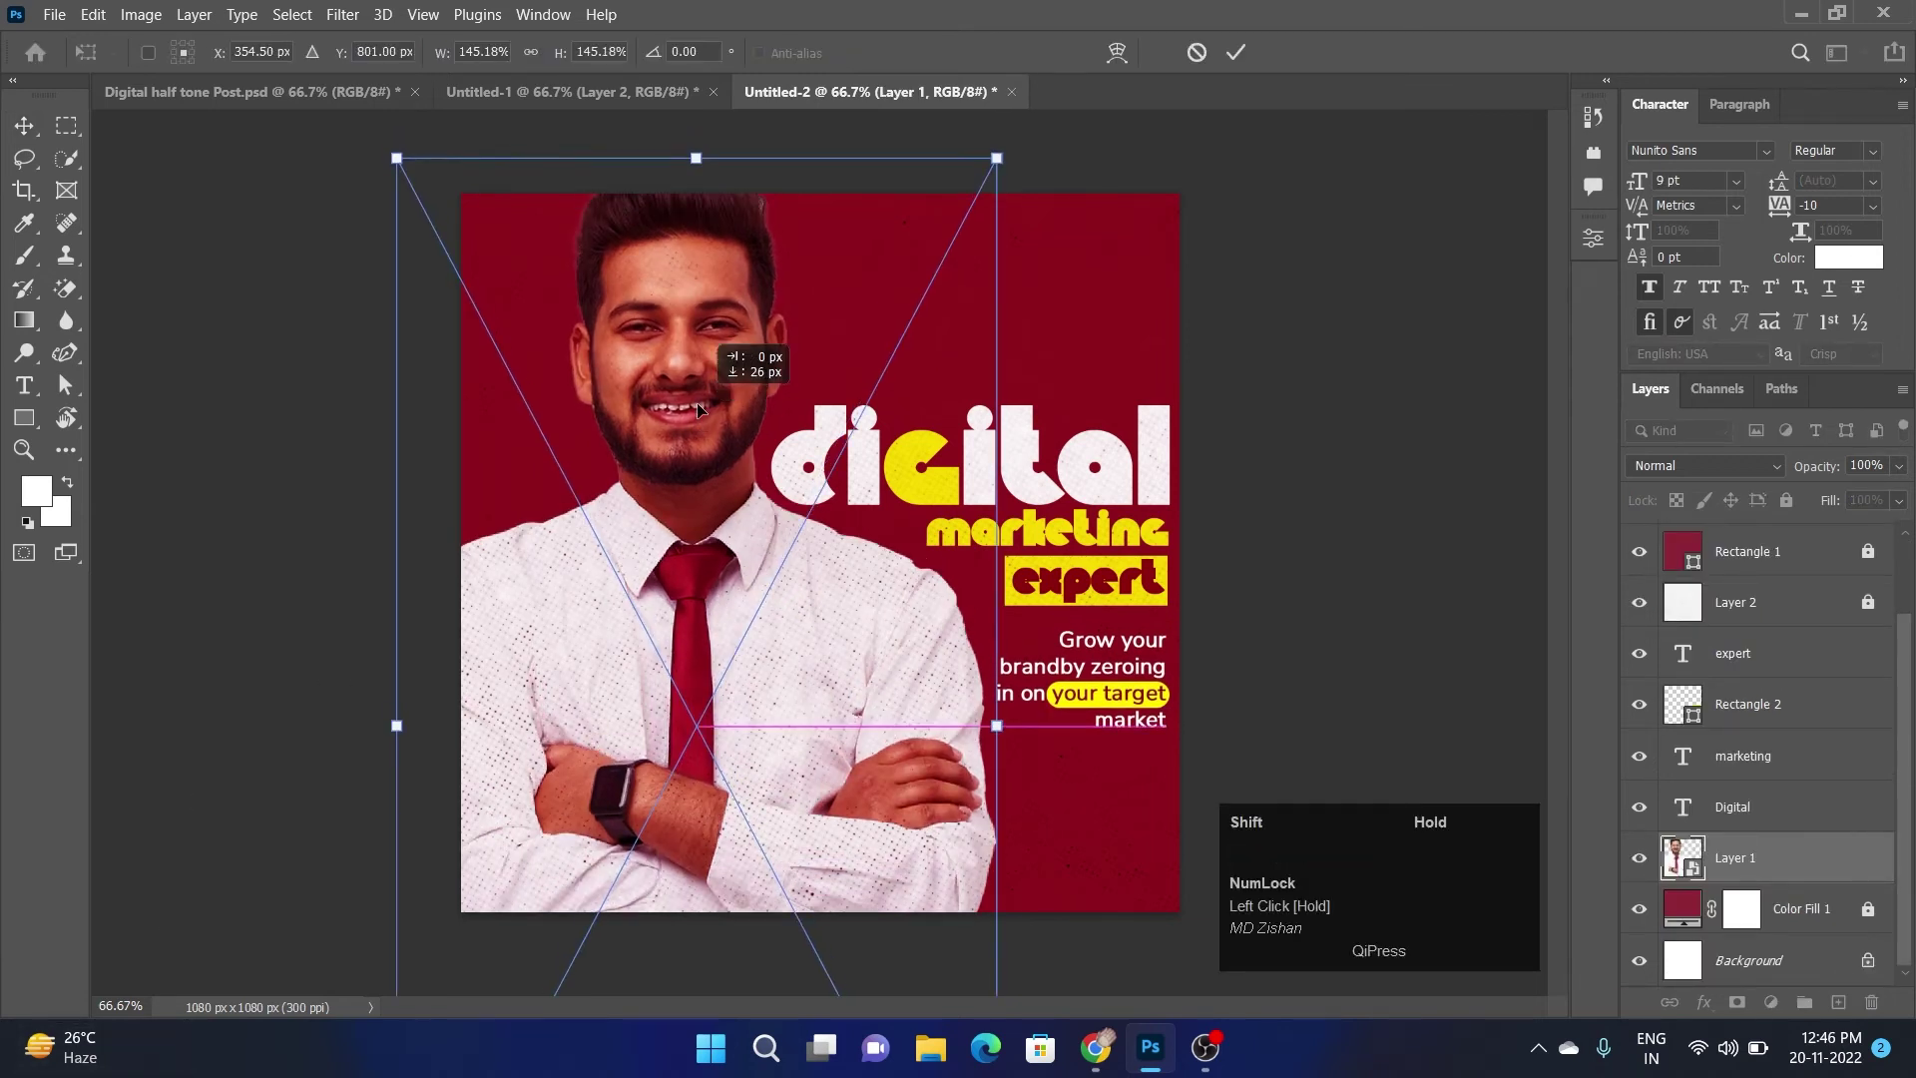
pyautogui.doubleClick(706, 411)
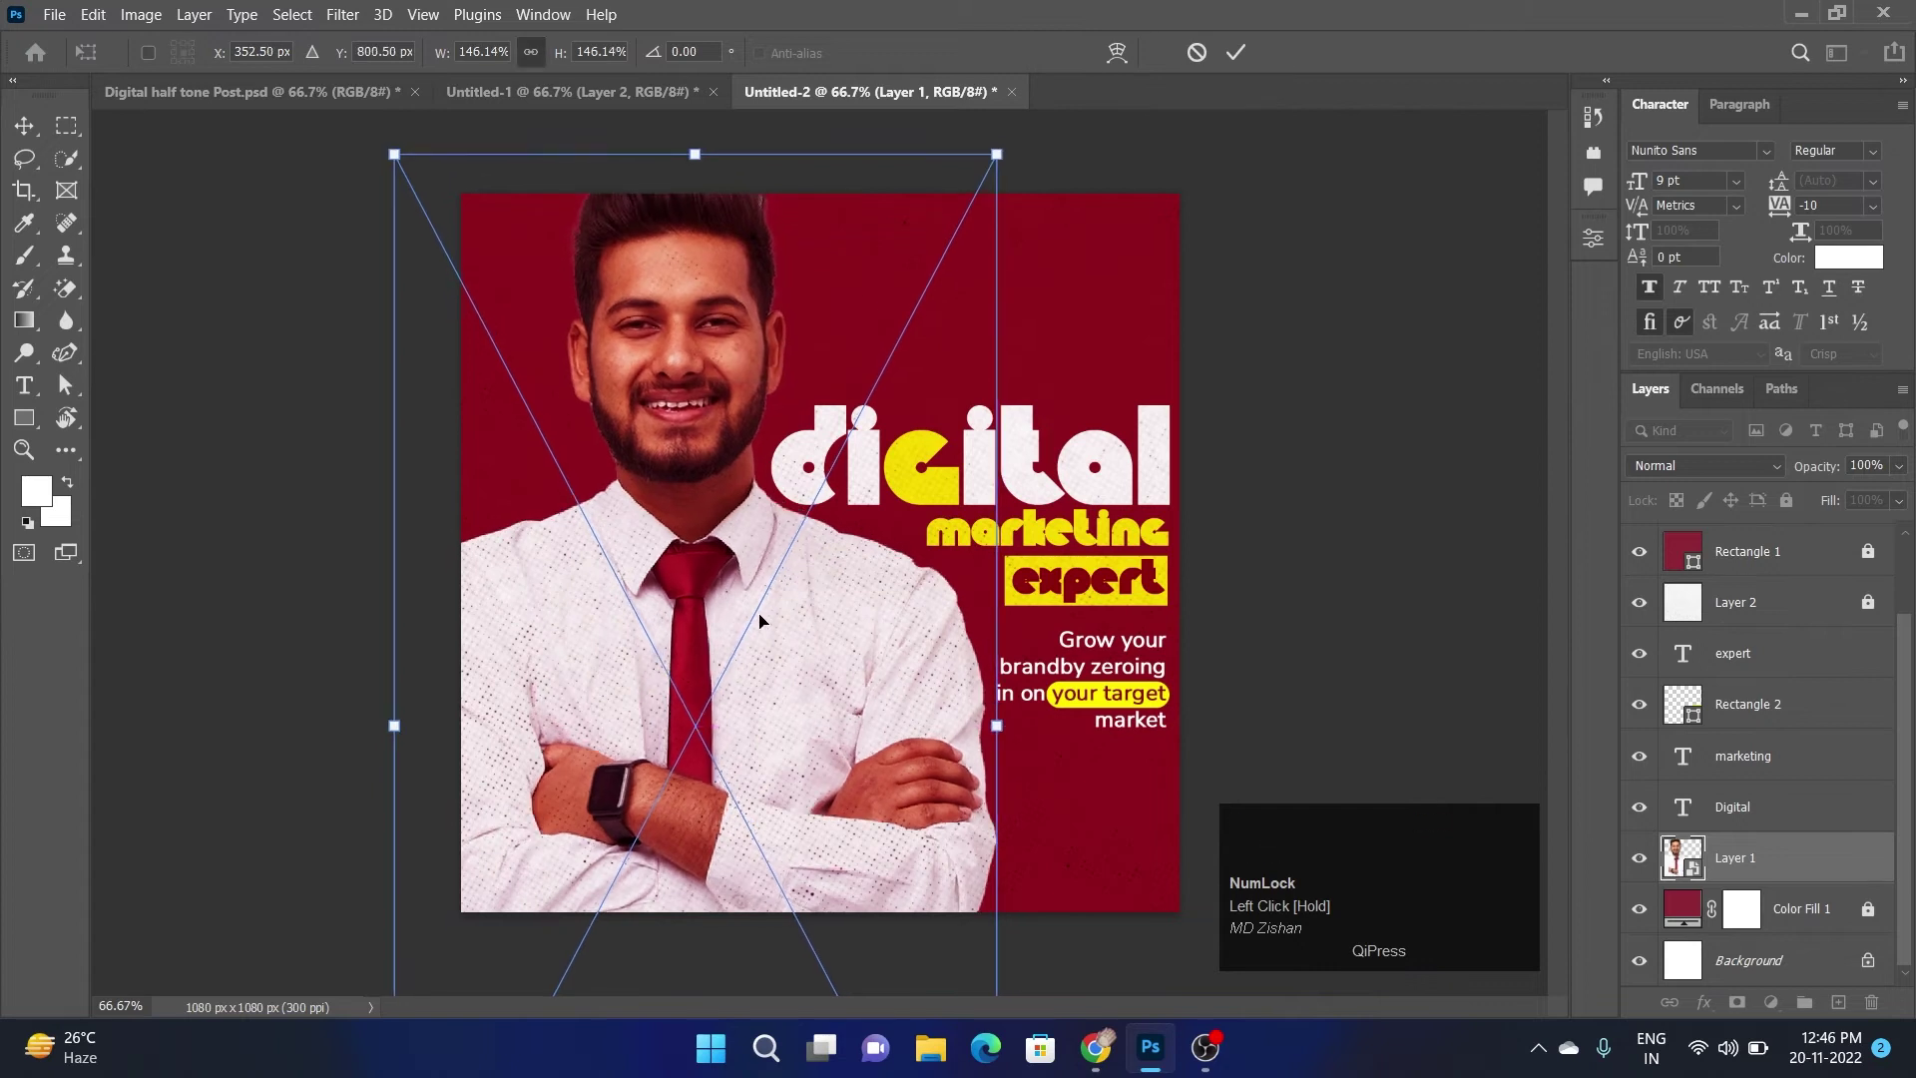
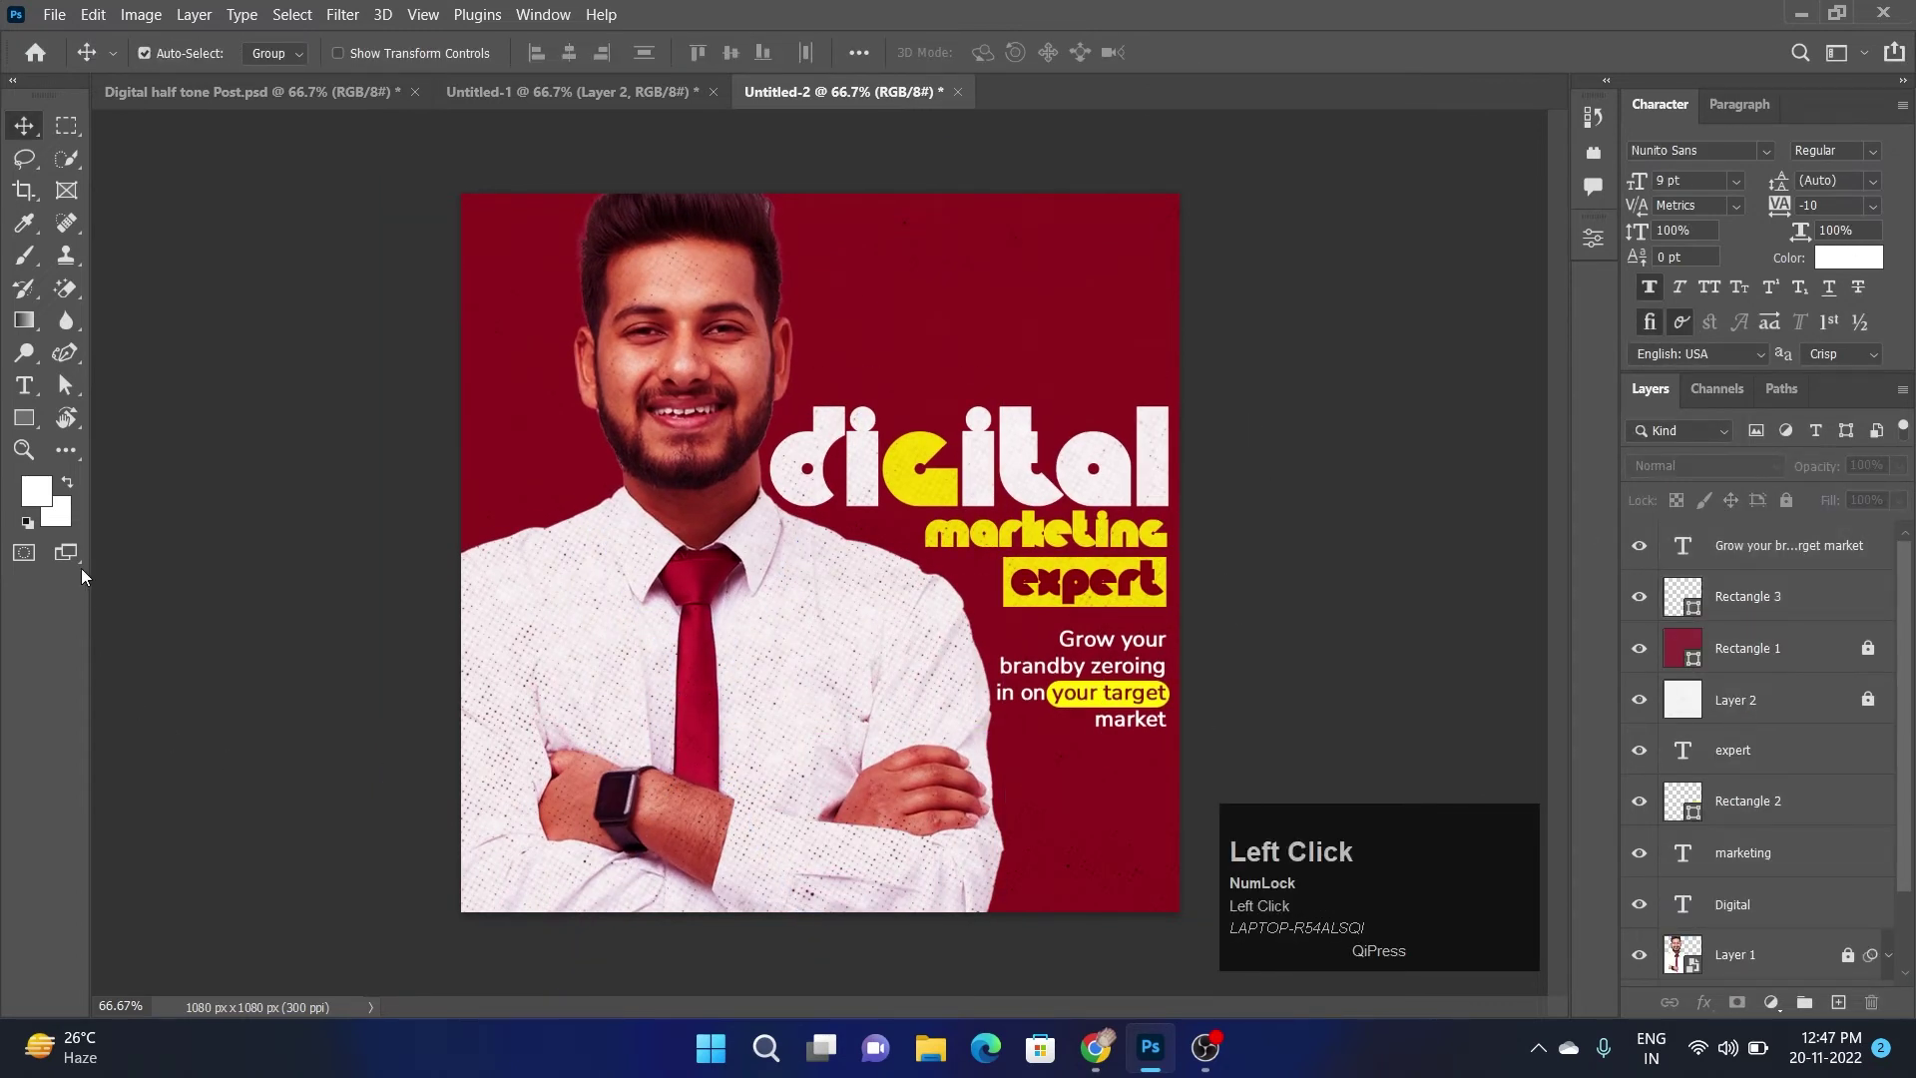
# Draw a white stroke-only curved path across the top with the Curvature Pen and thicken its stroke
pyautogui.moveTo(84, 364); pyautogui.dragTo(280, 67)
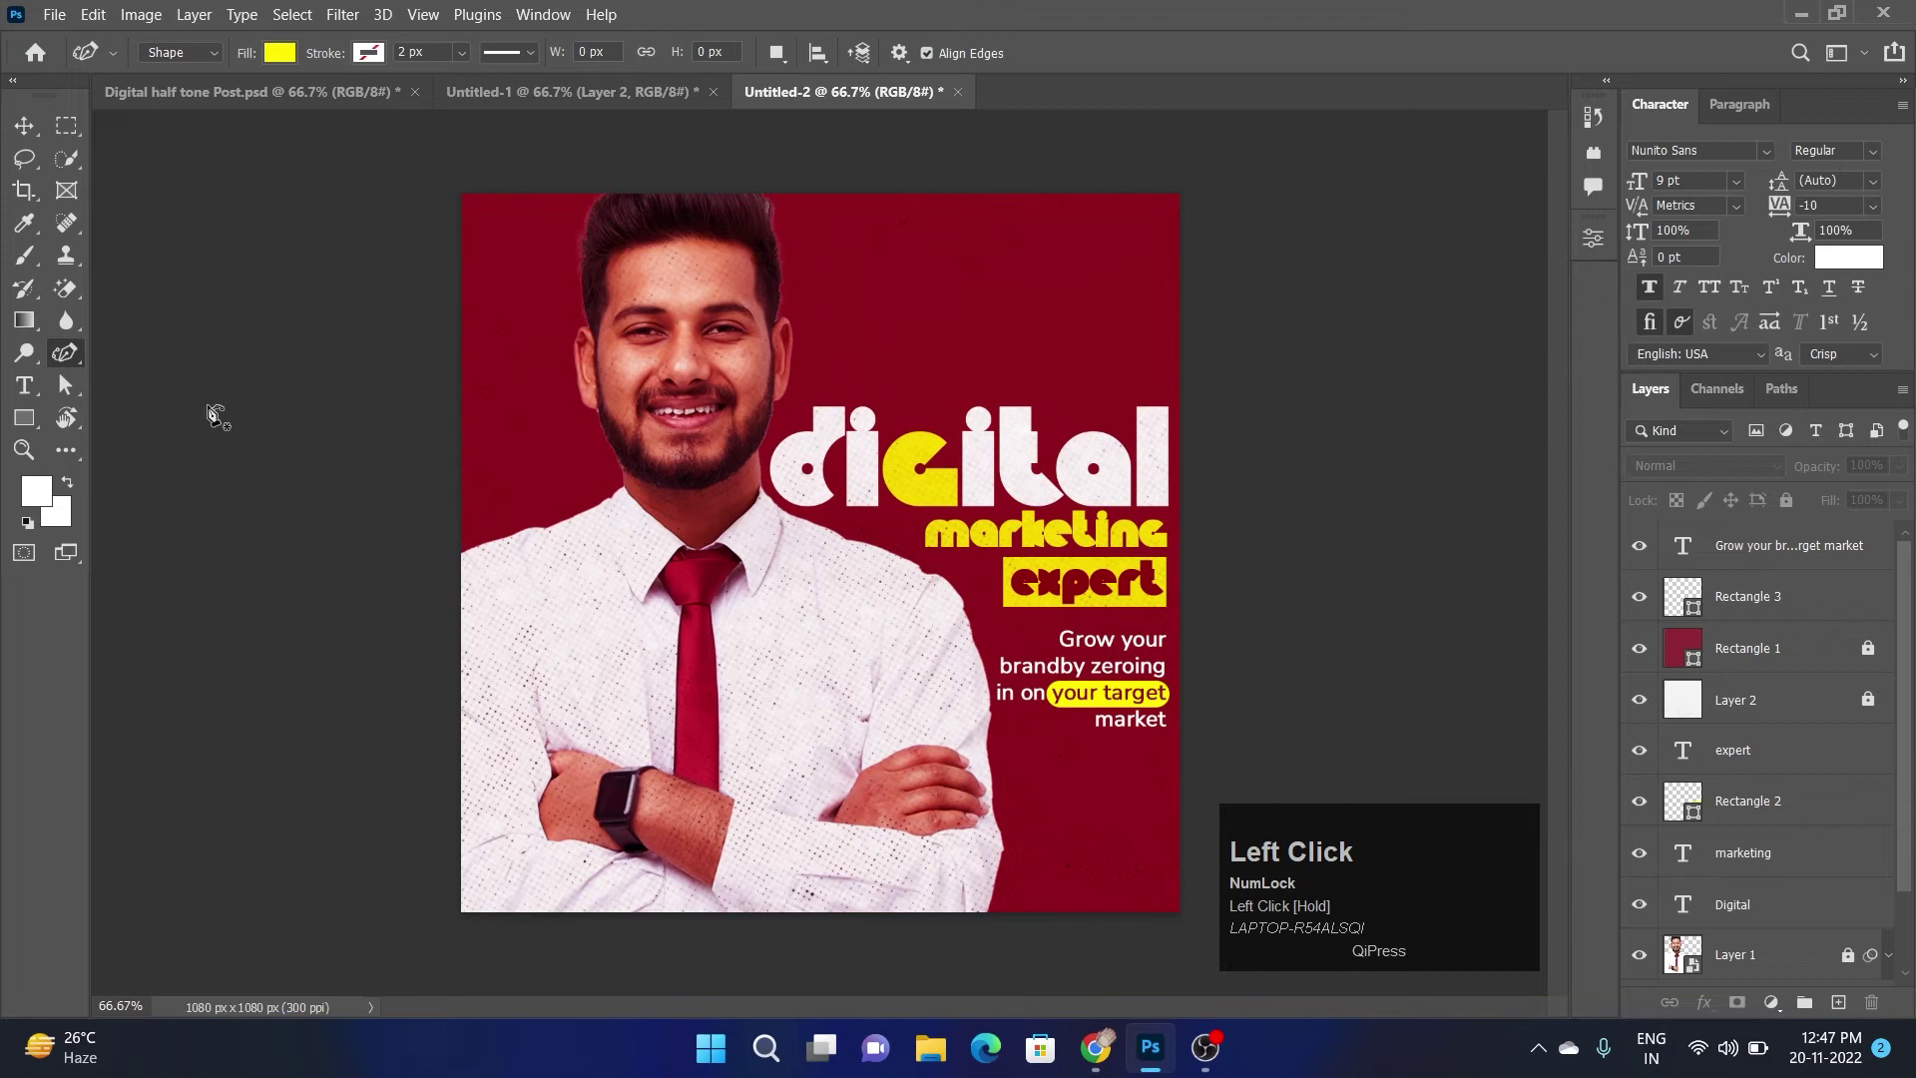
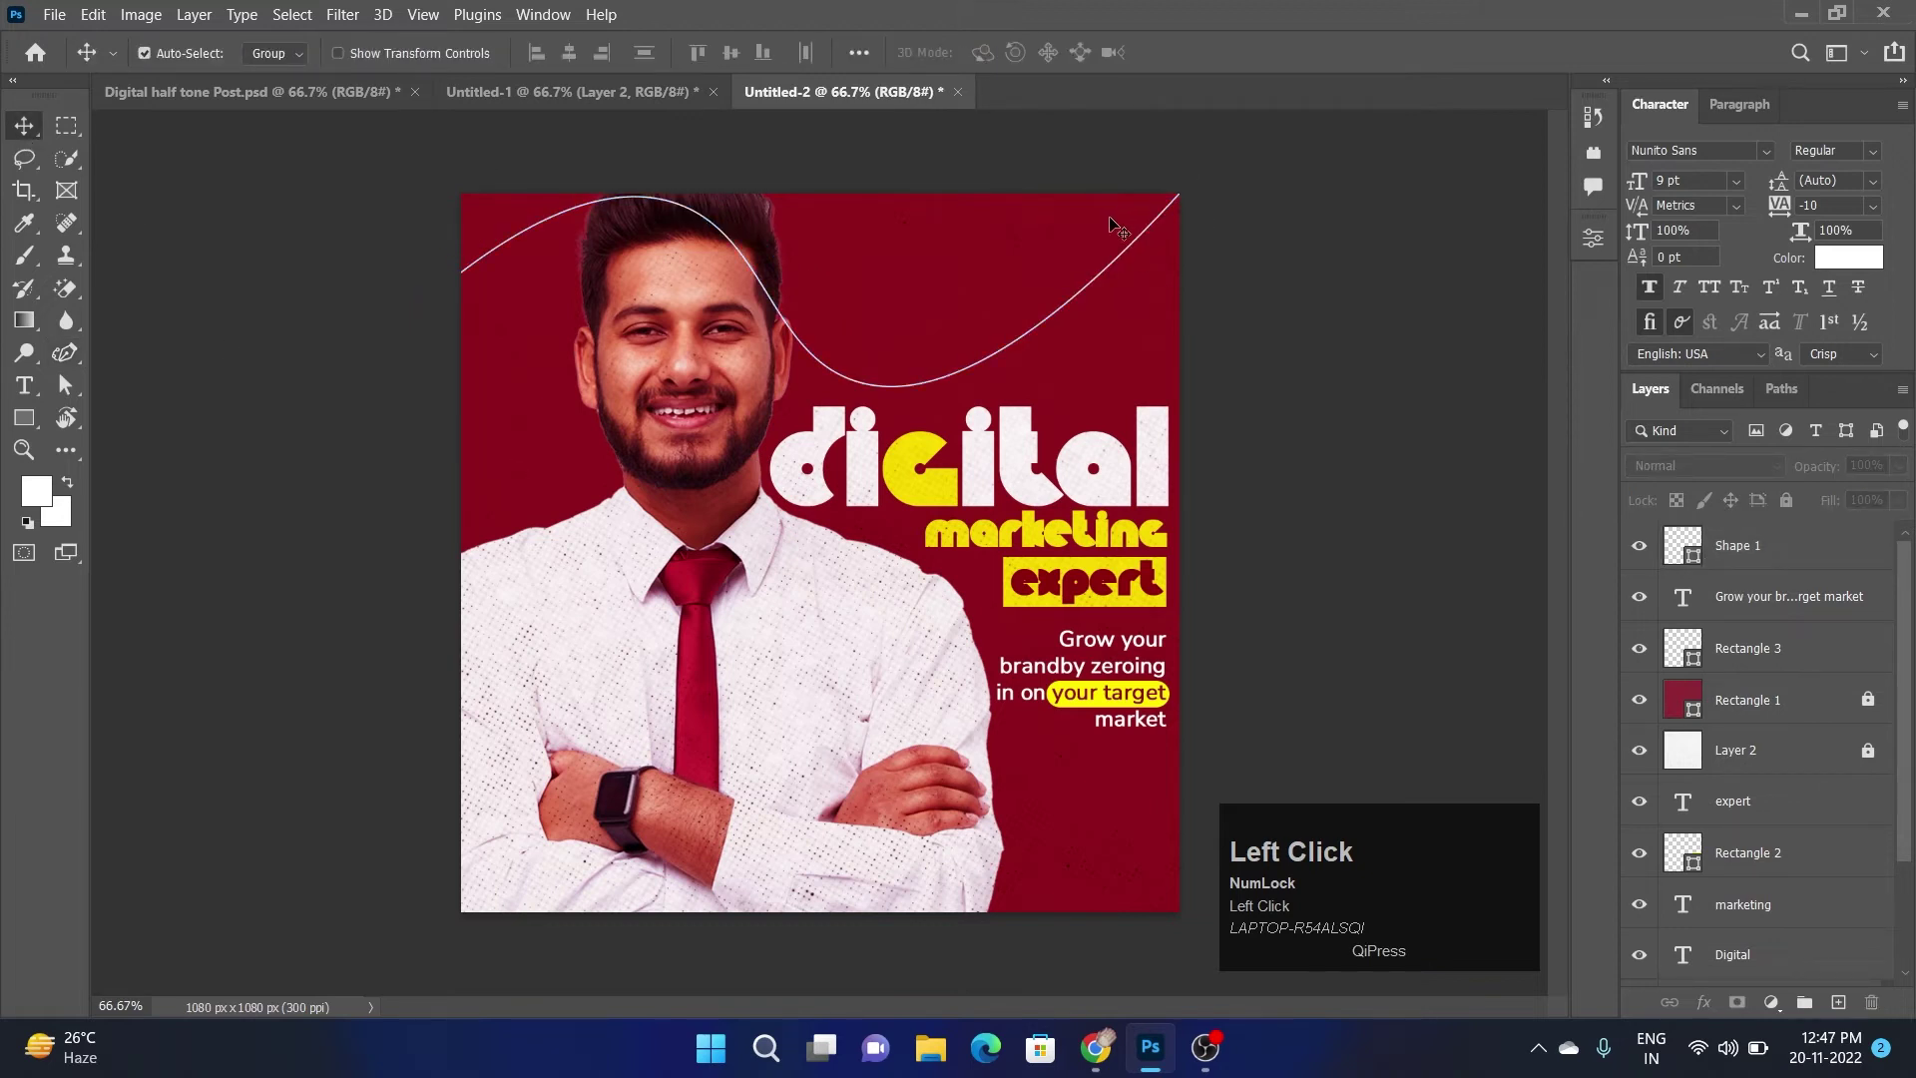
pyautogui.press('Down')
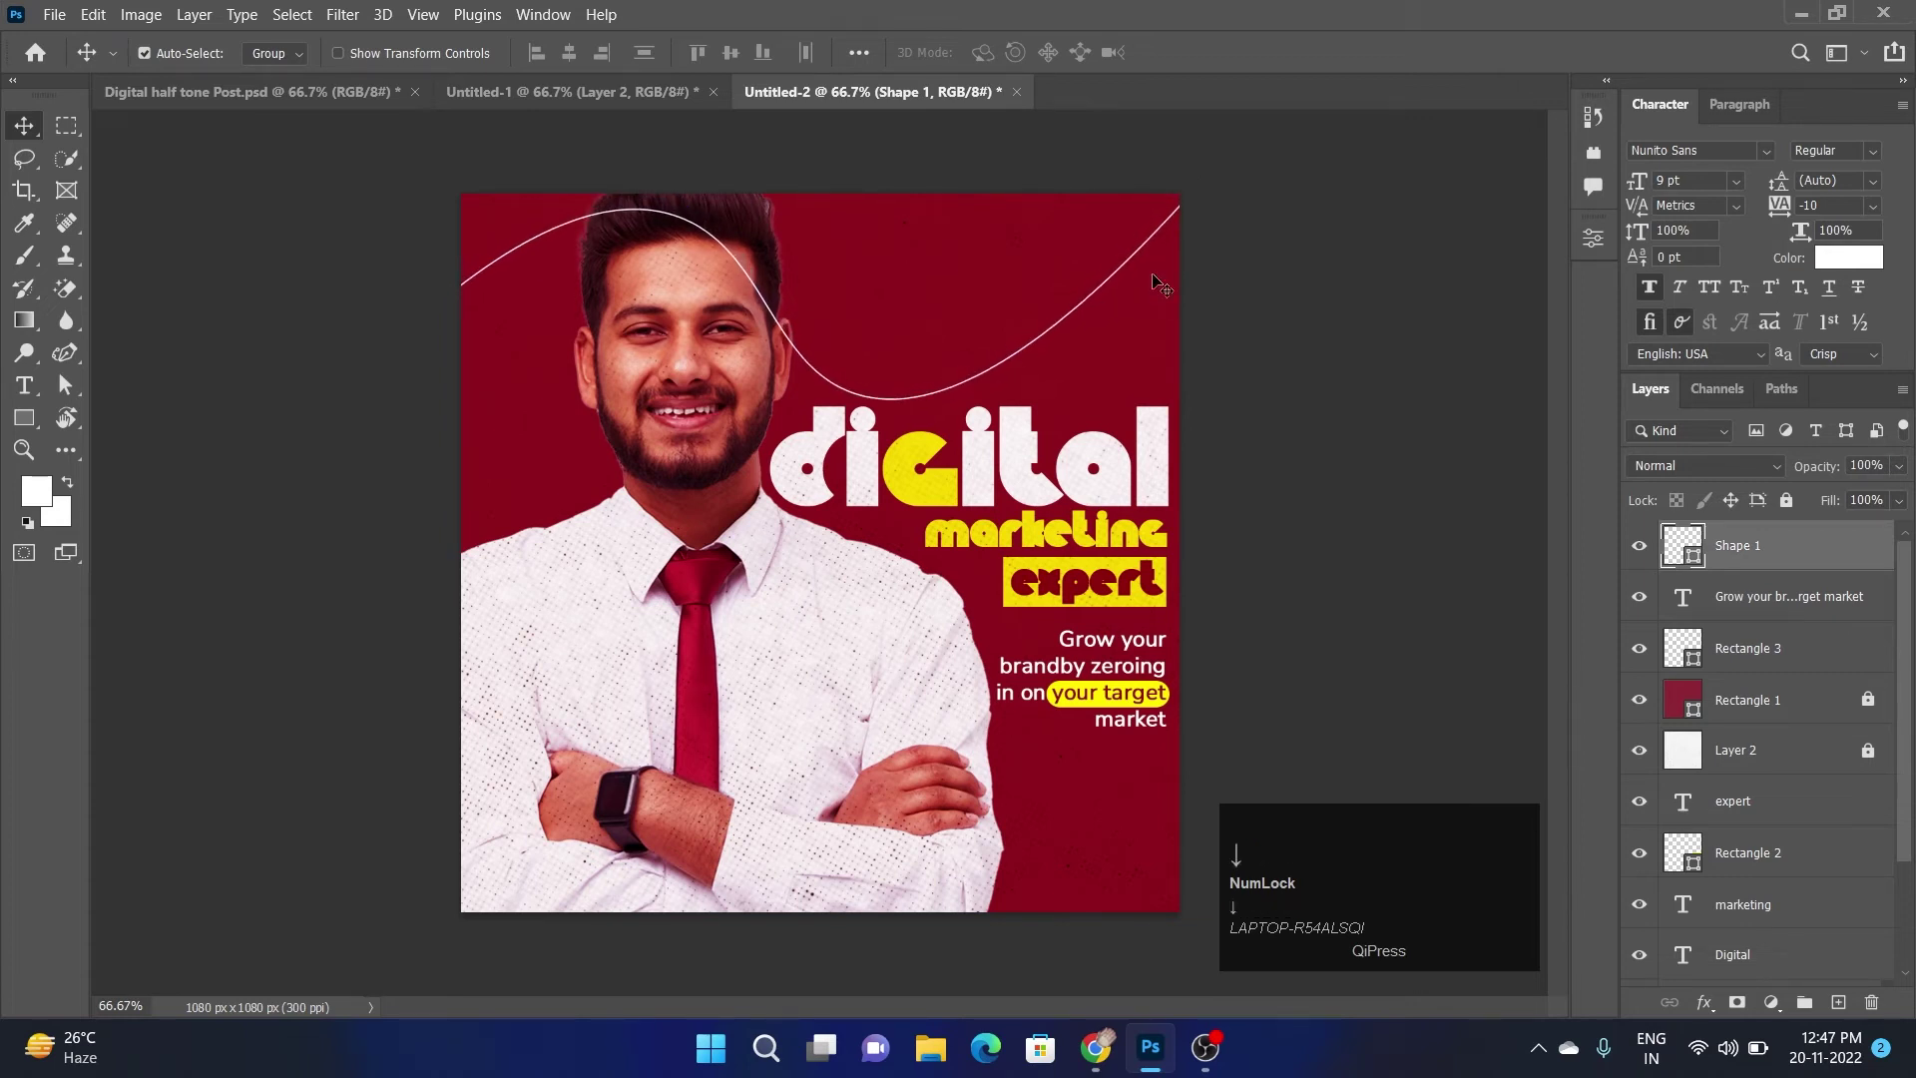
pyautogui.moveTo(67, 353); pyautogui.dragTo(32, 123)
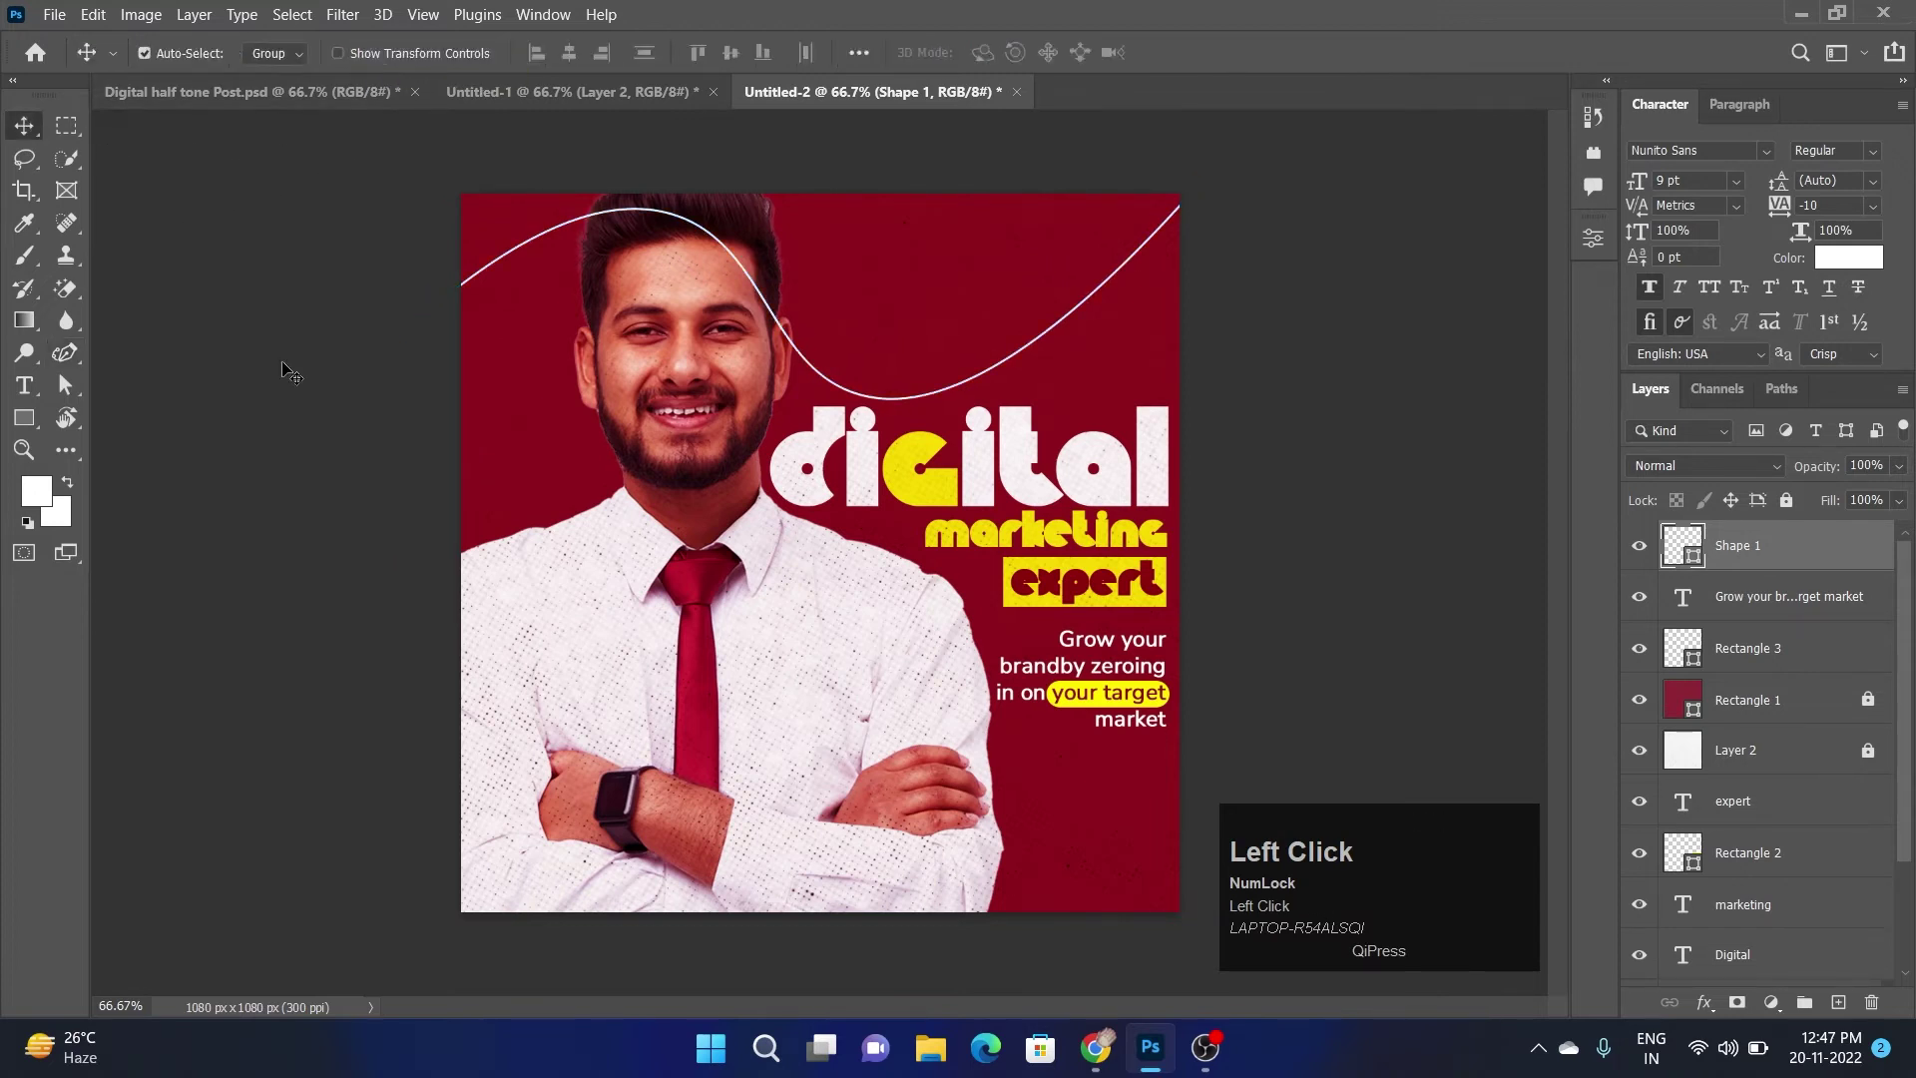
pyautogui.press('ctrl+z')
pyautogui.press('Down')
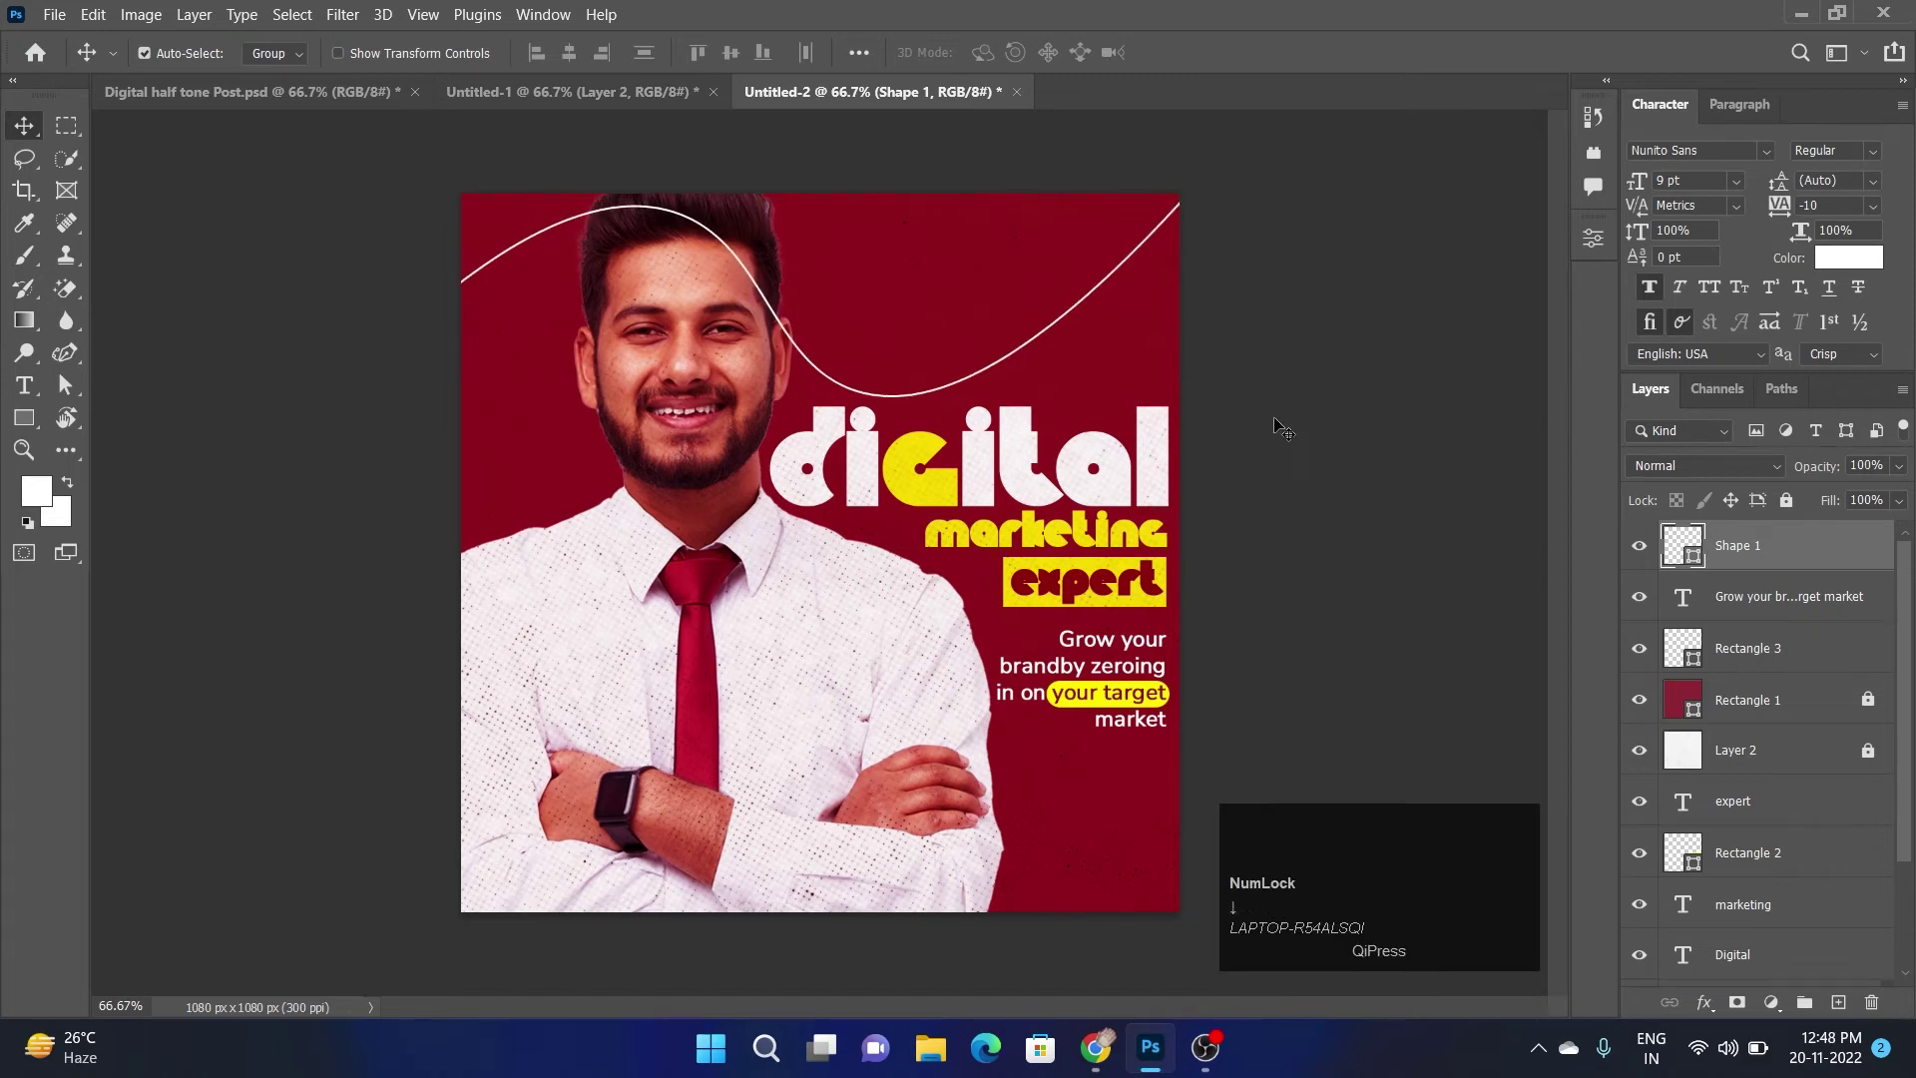
pyautogui.click(1282, 426)
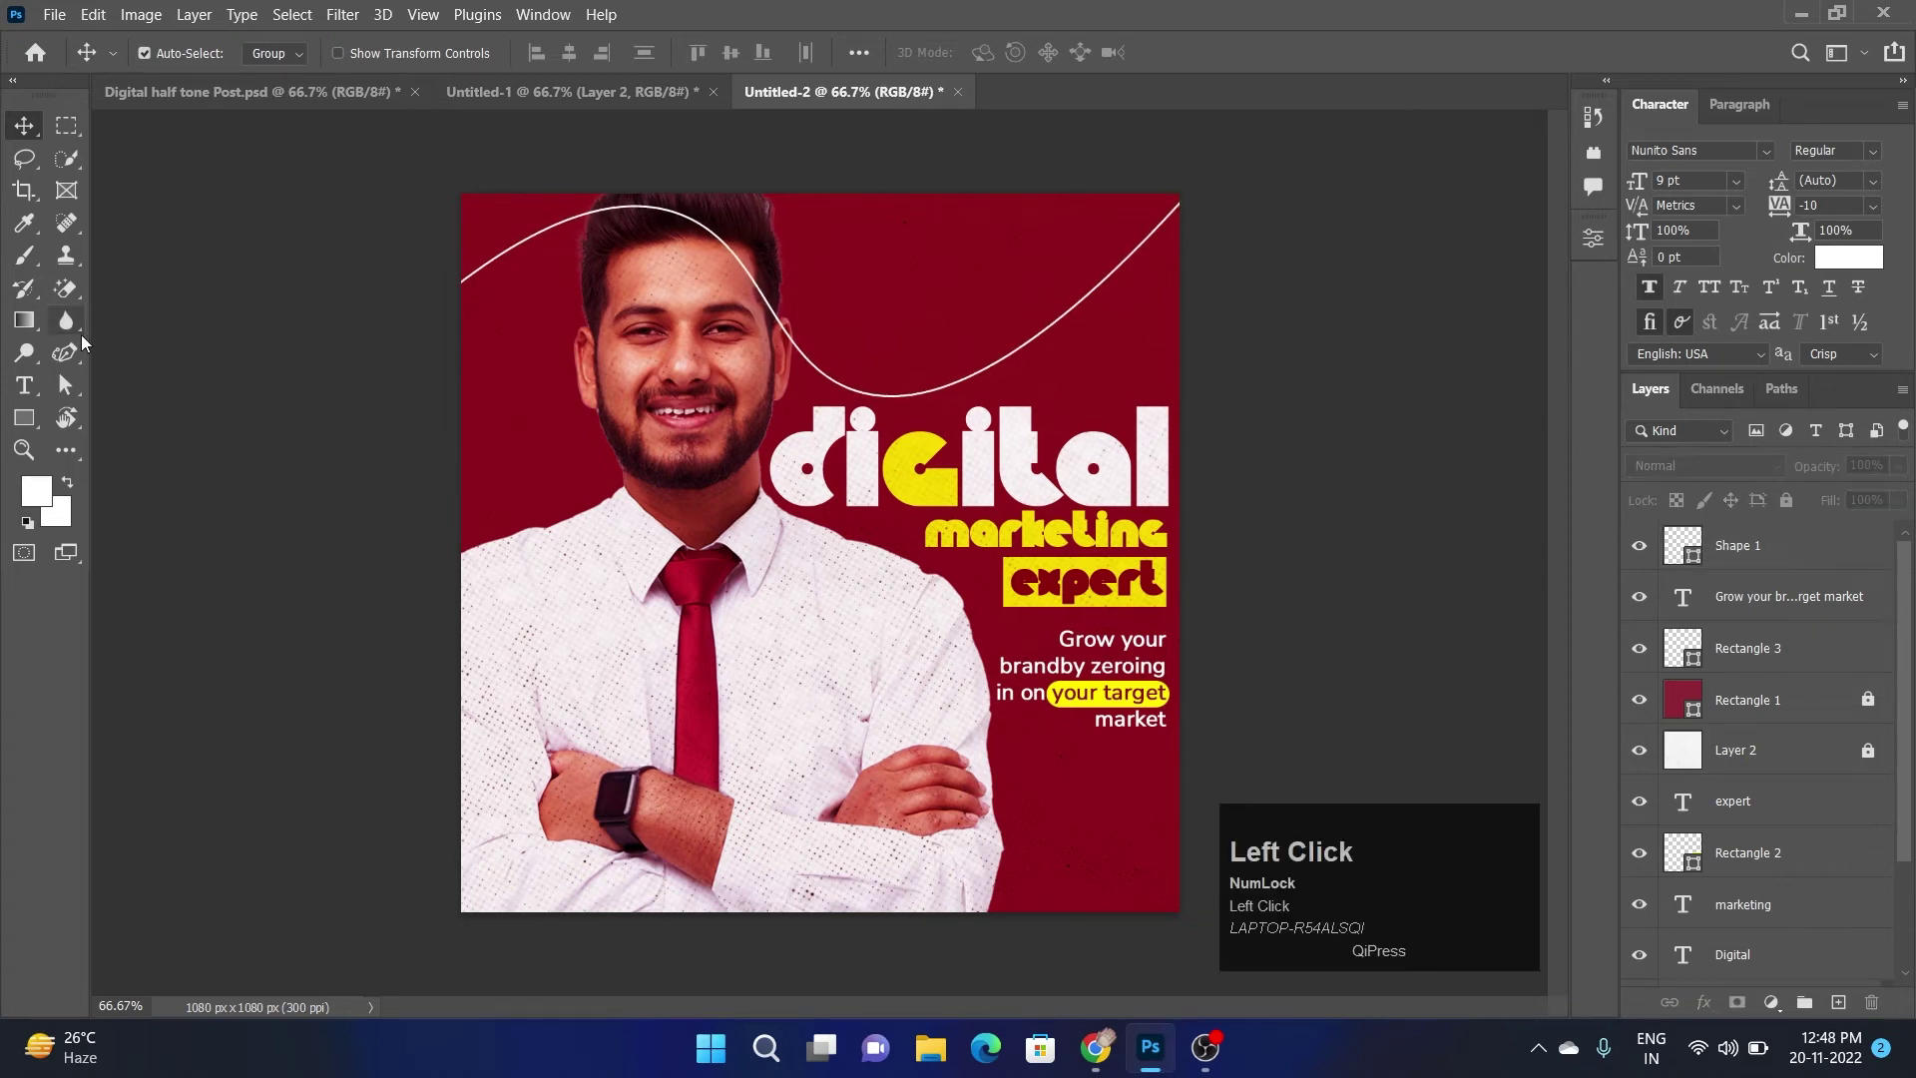
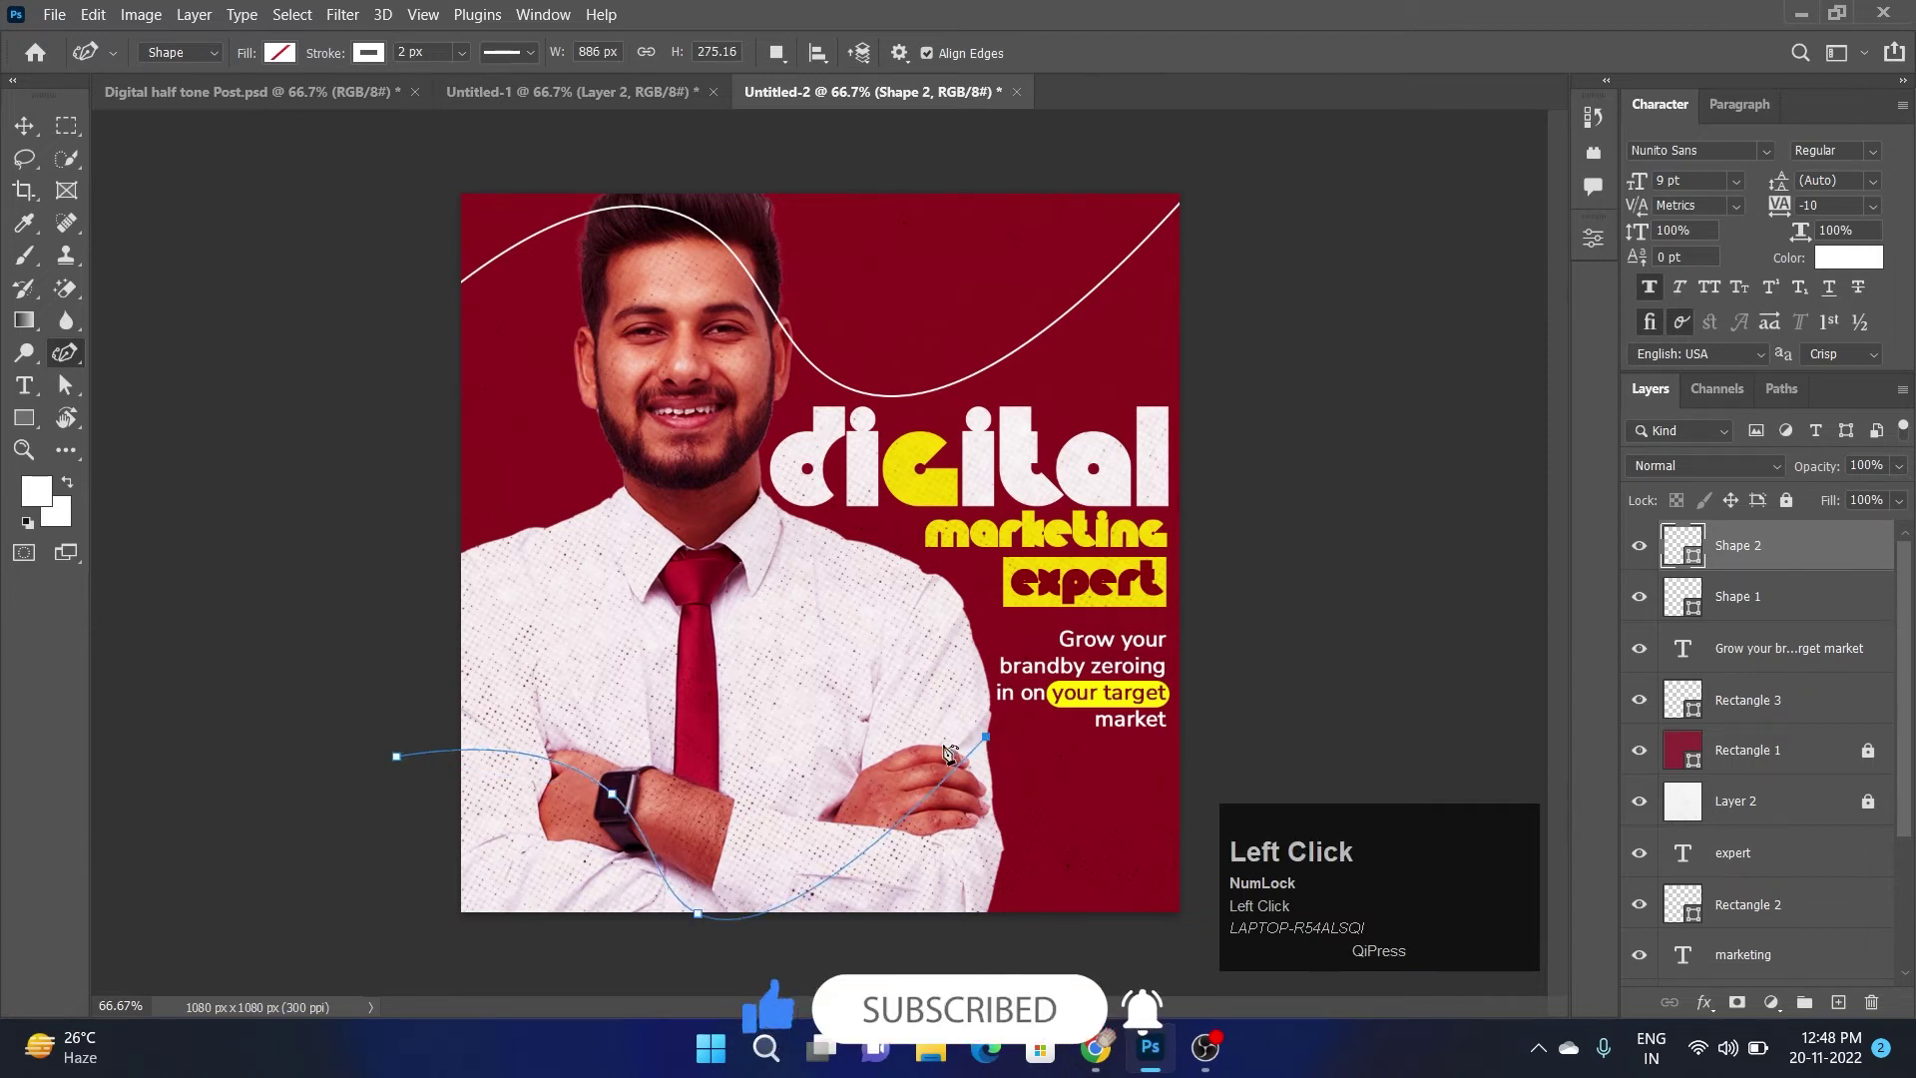
# Finish and thicken a second lower curved line, then group both curves together
pyautogui.click(41, 138)
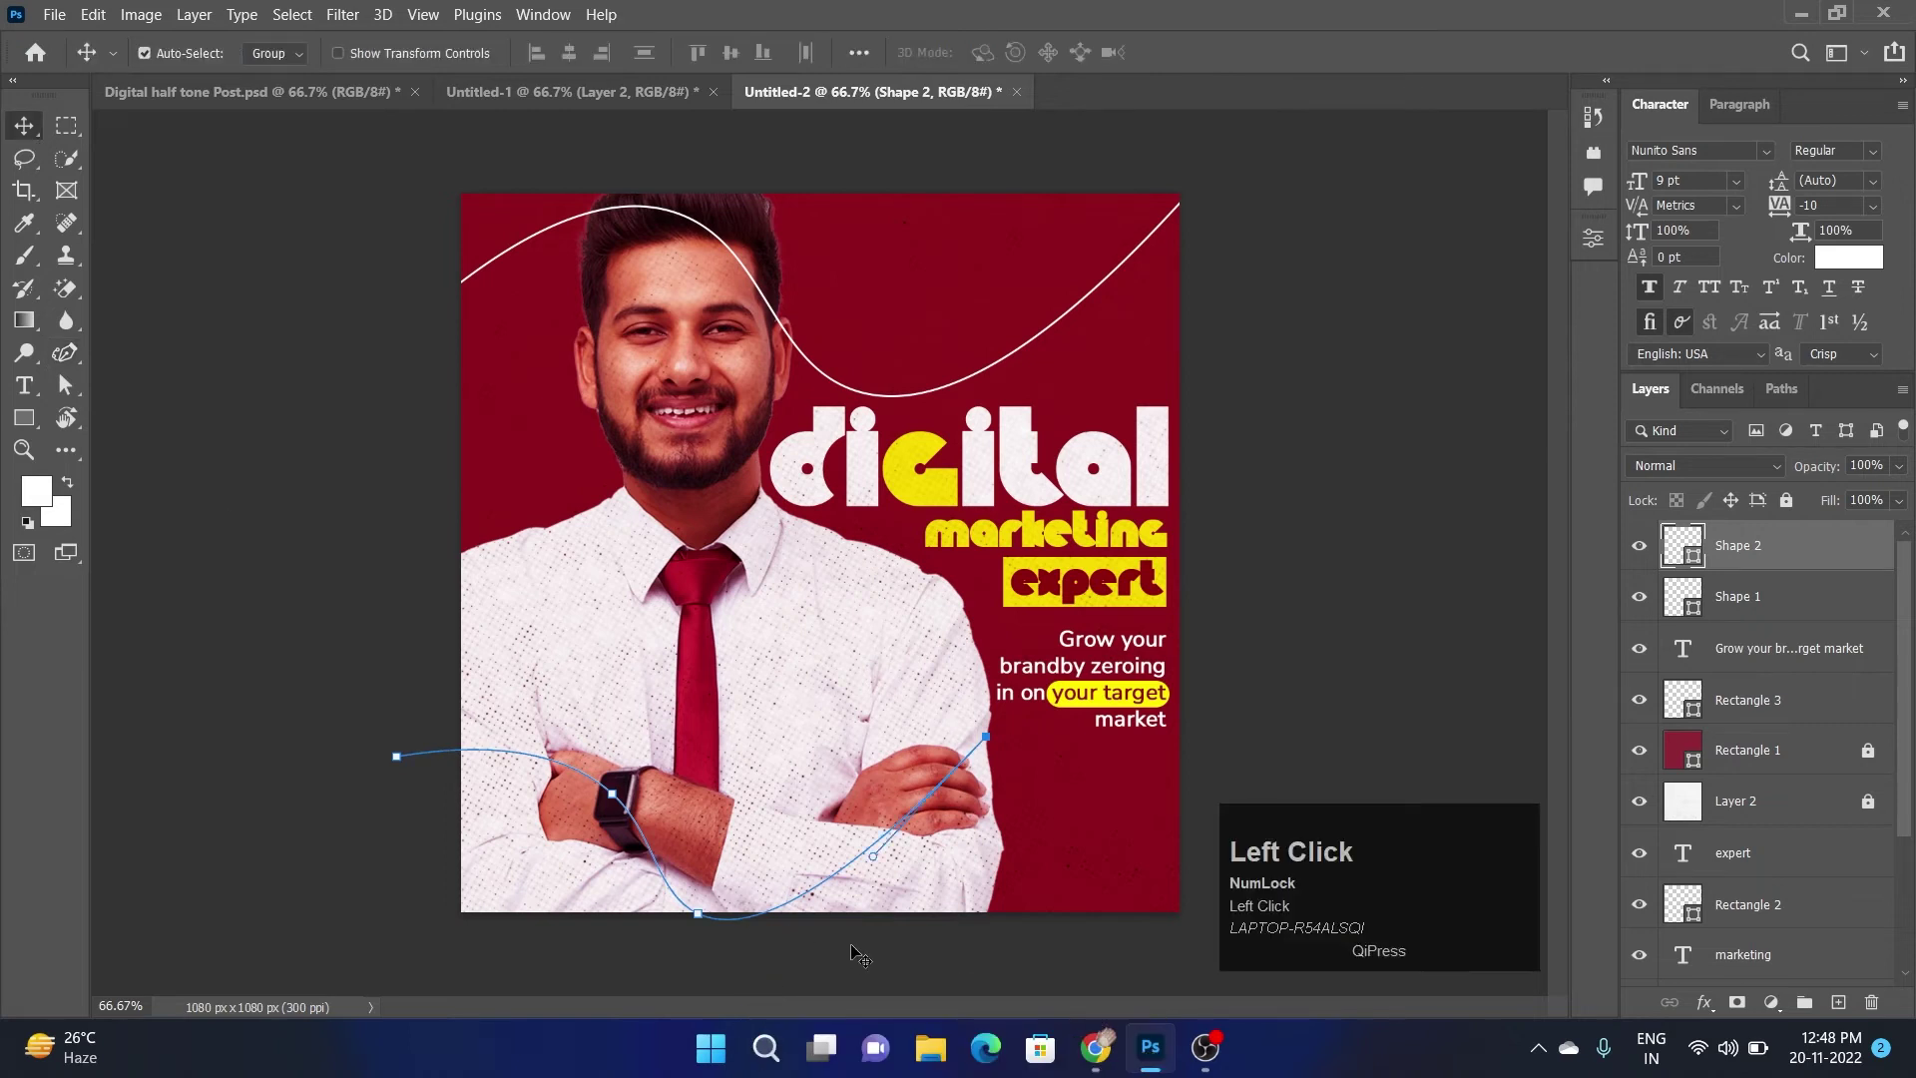
pyautogui.press('Up')
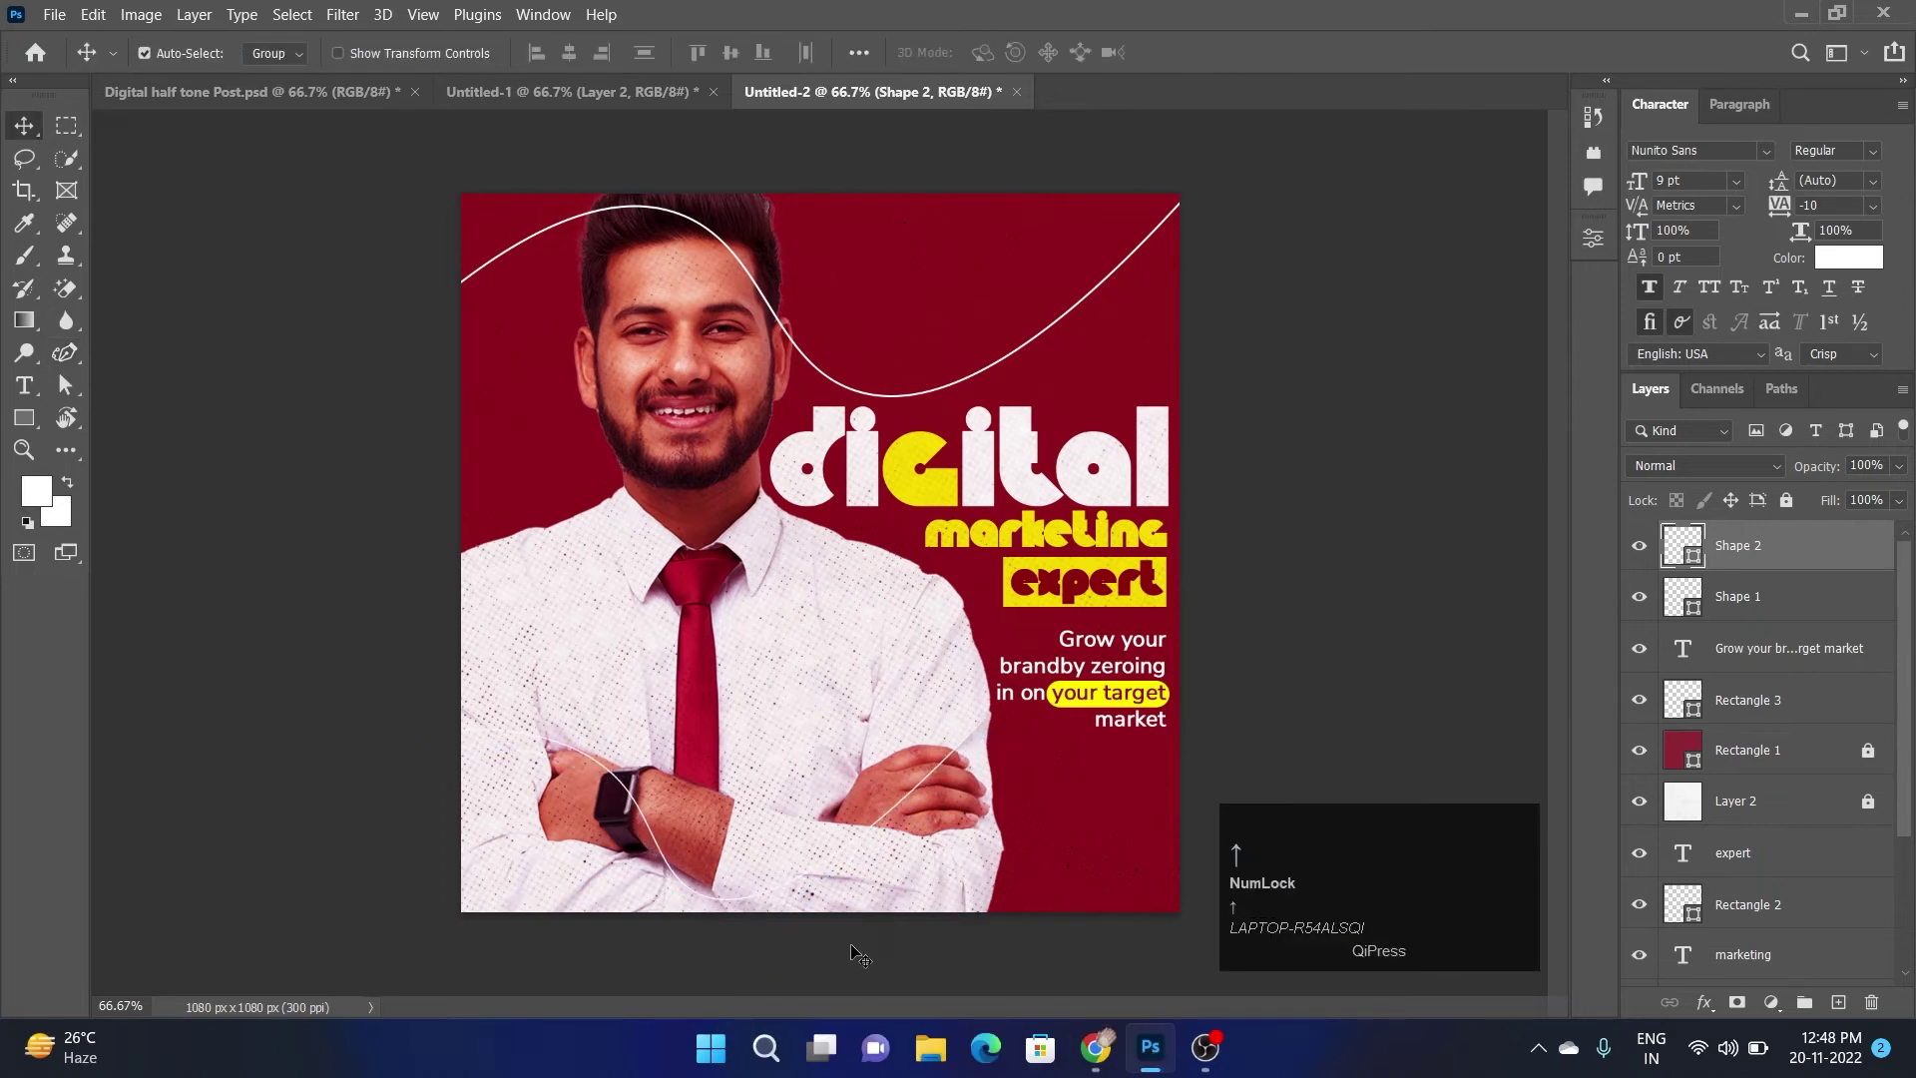
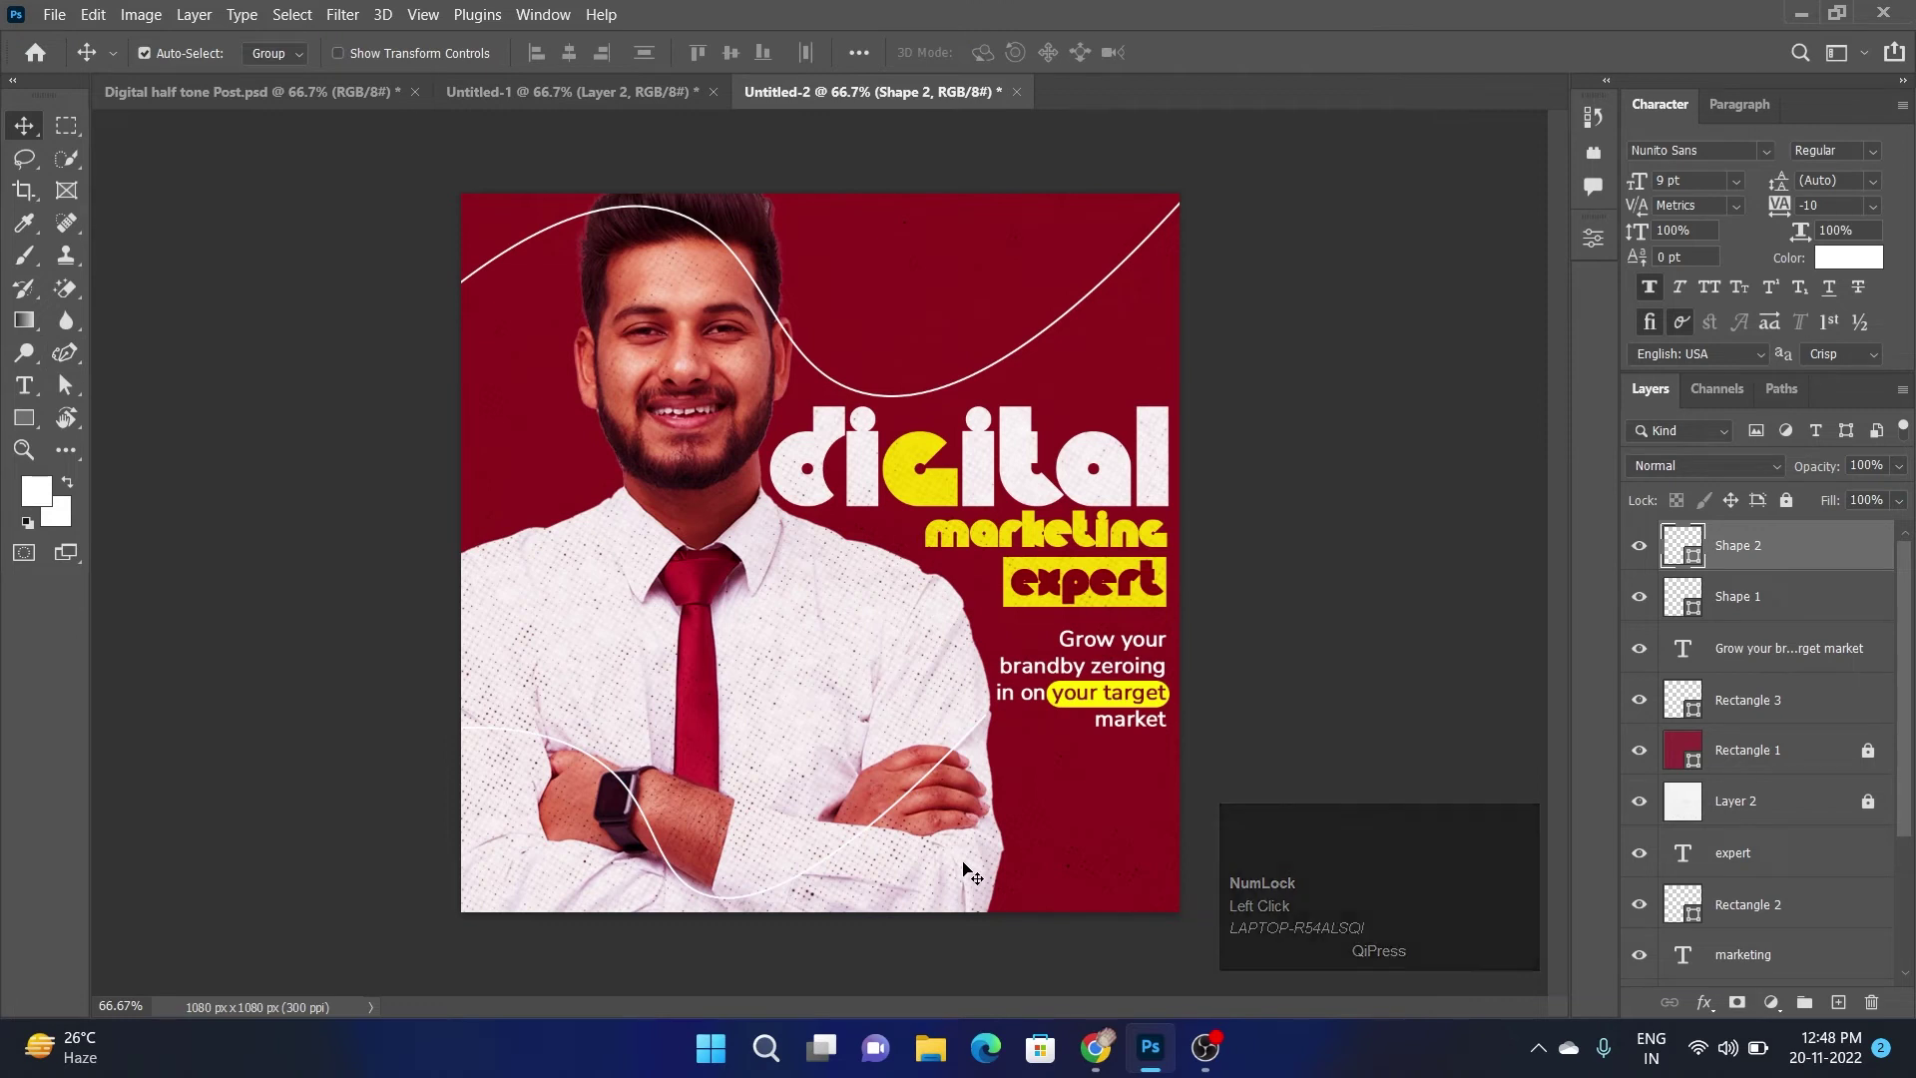
pyautogui.press('Down')
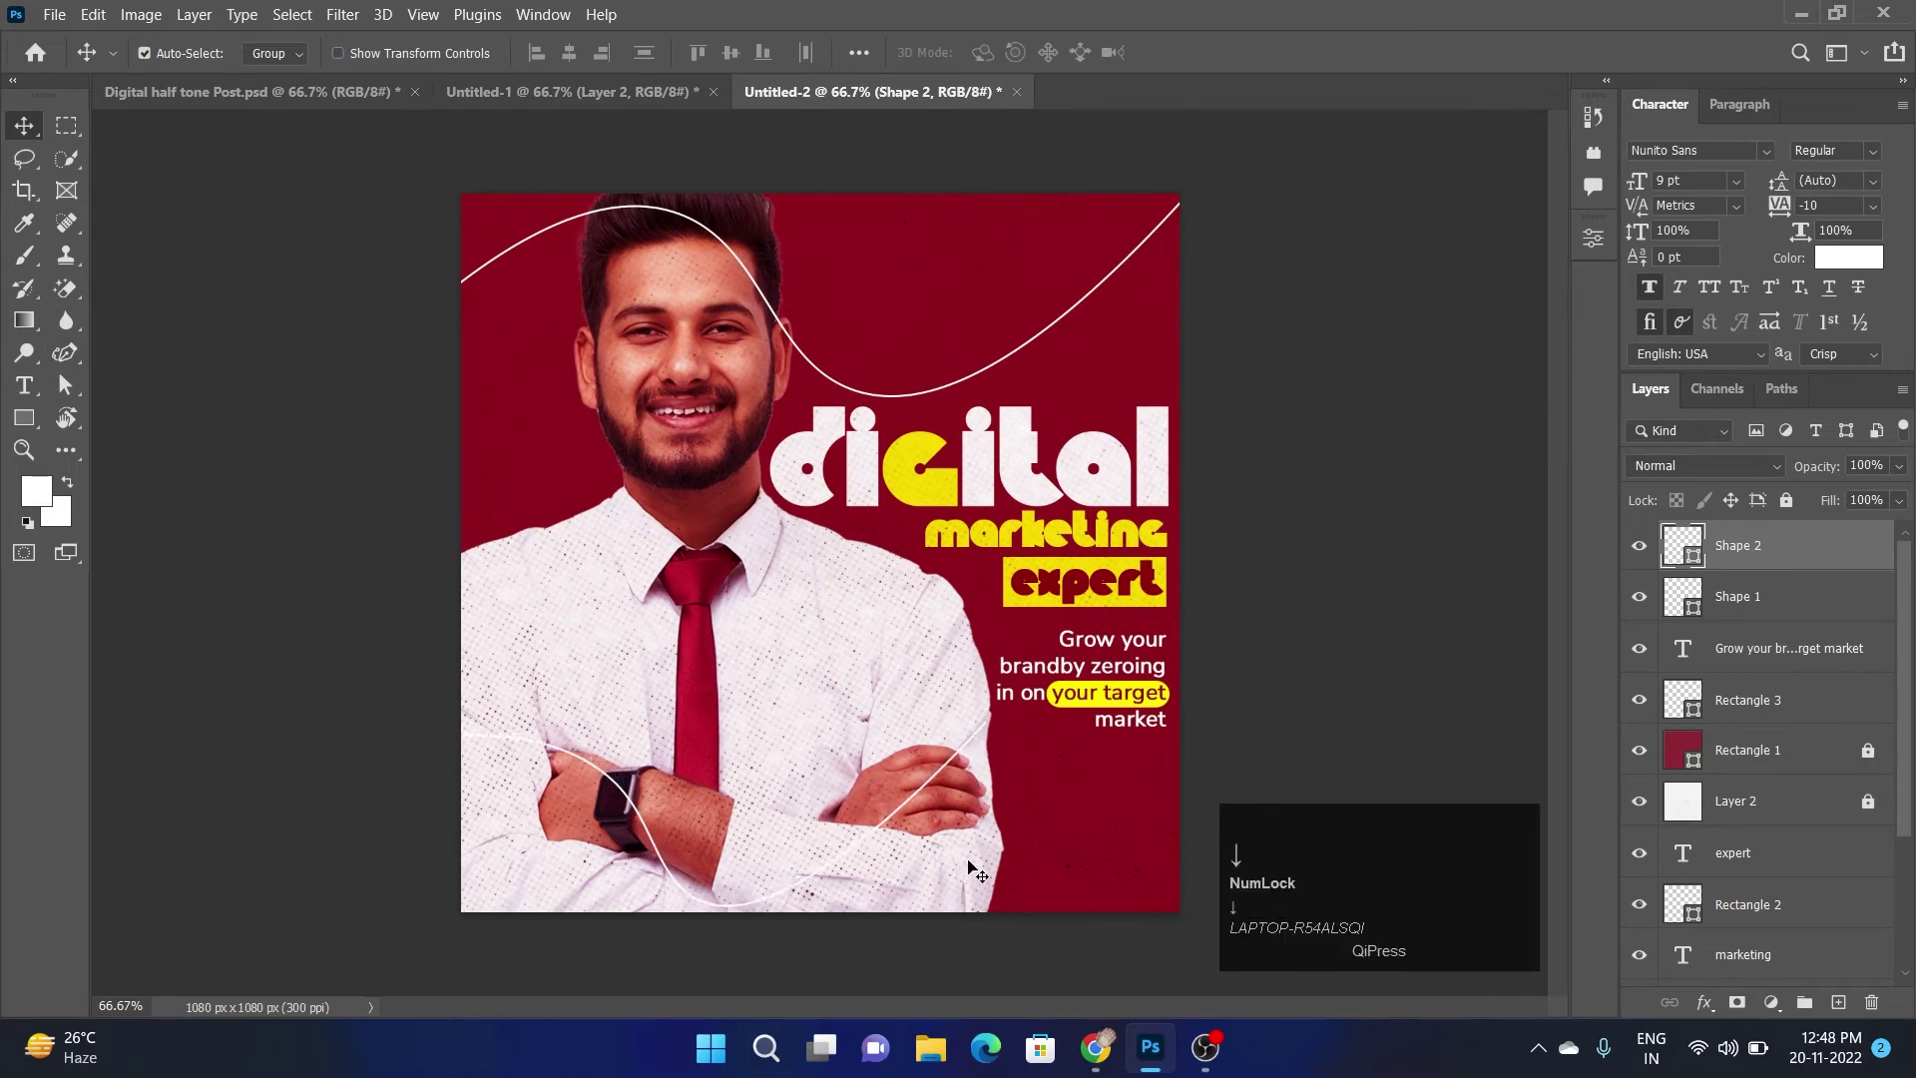
pyautogui.press('Right')
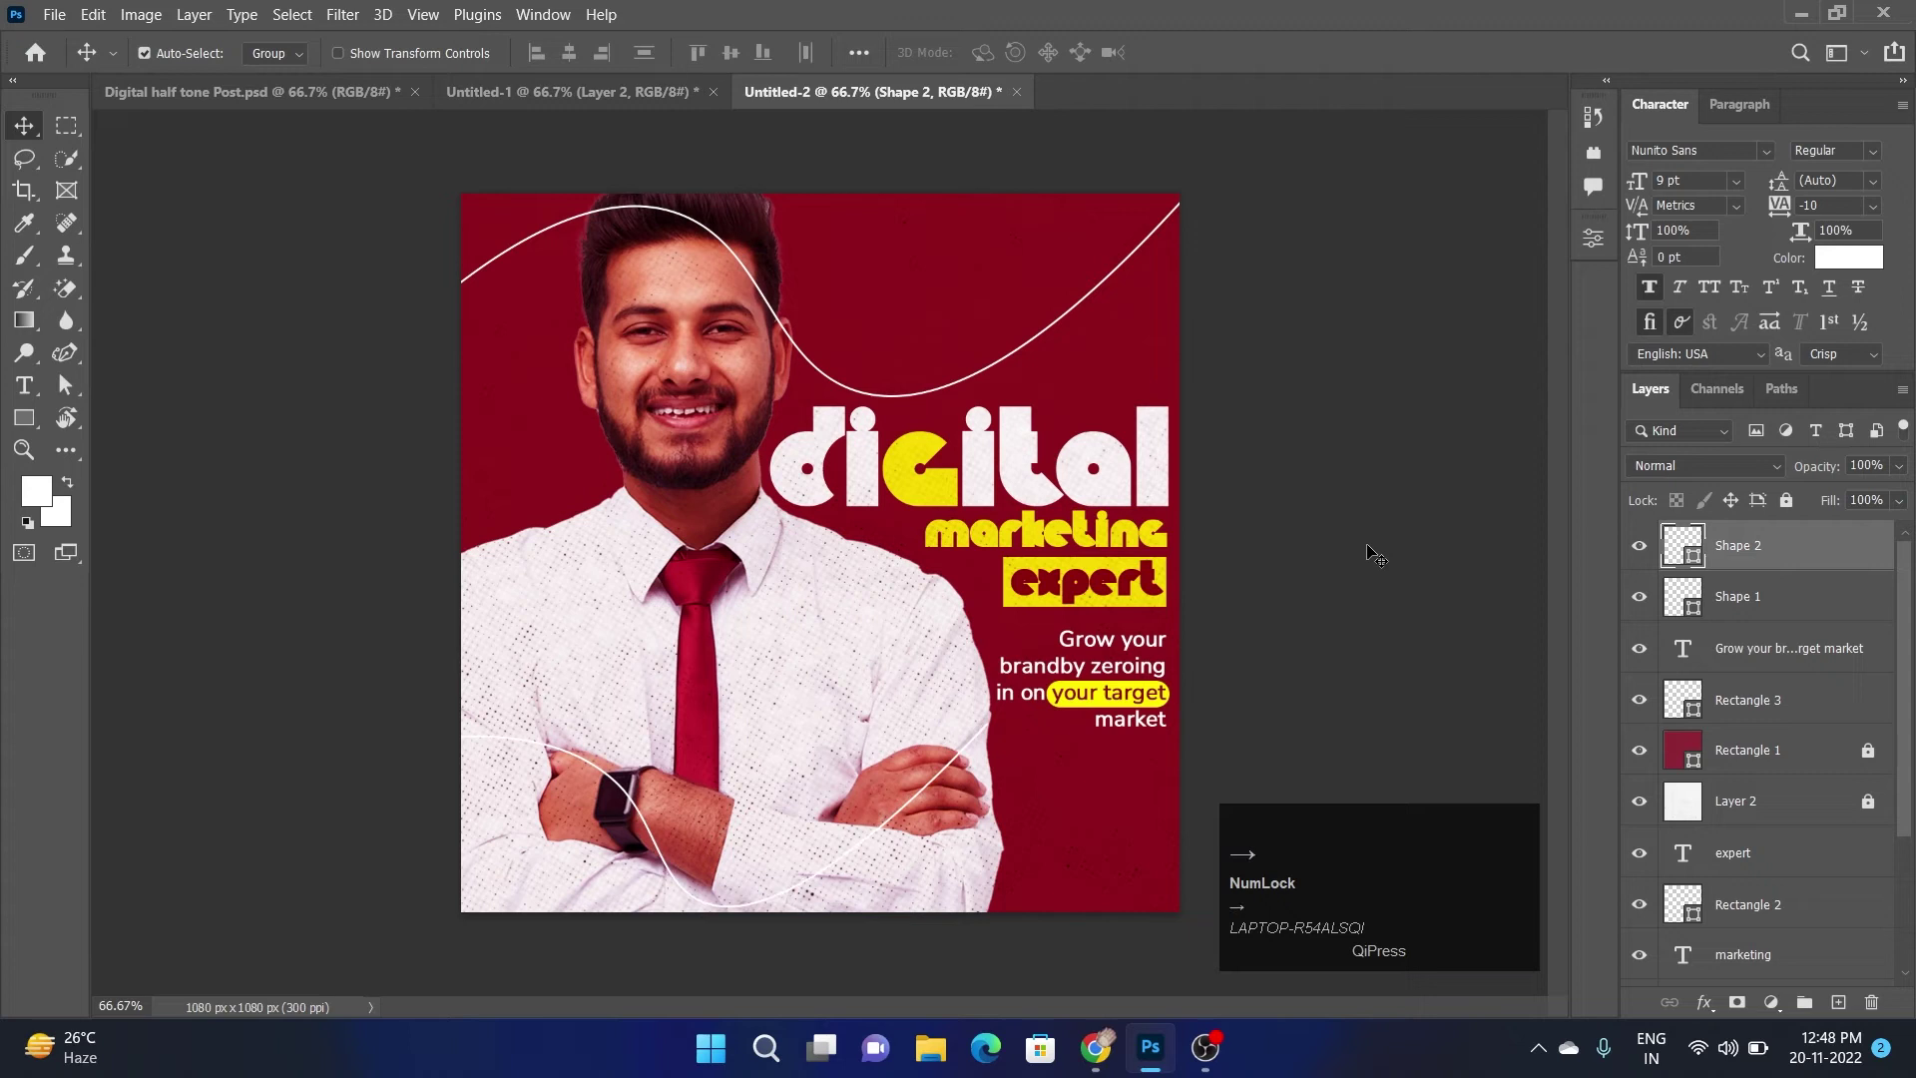
pyautogui.moveTo(1125, 217); pyautogui.dragTo(387, 55)
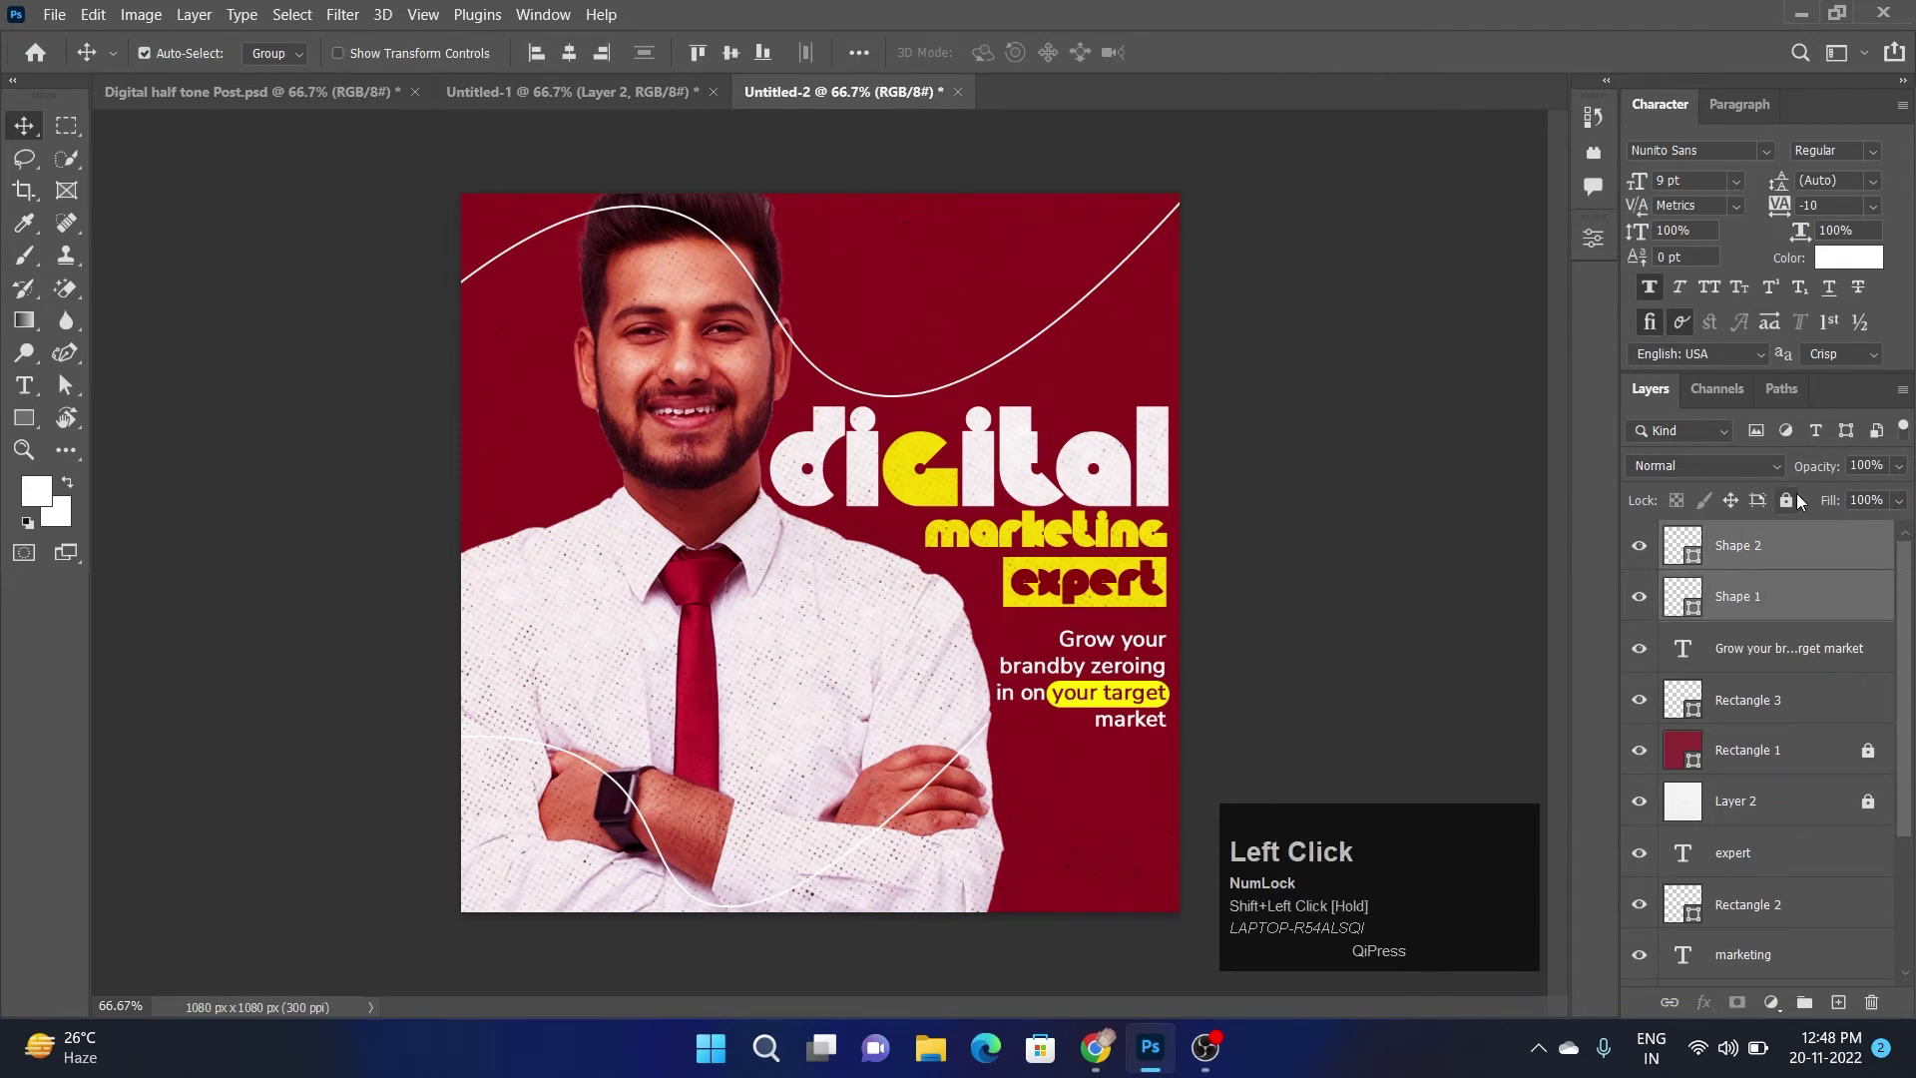
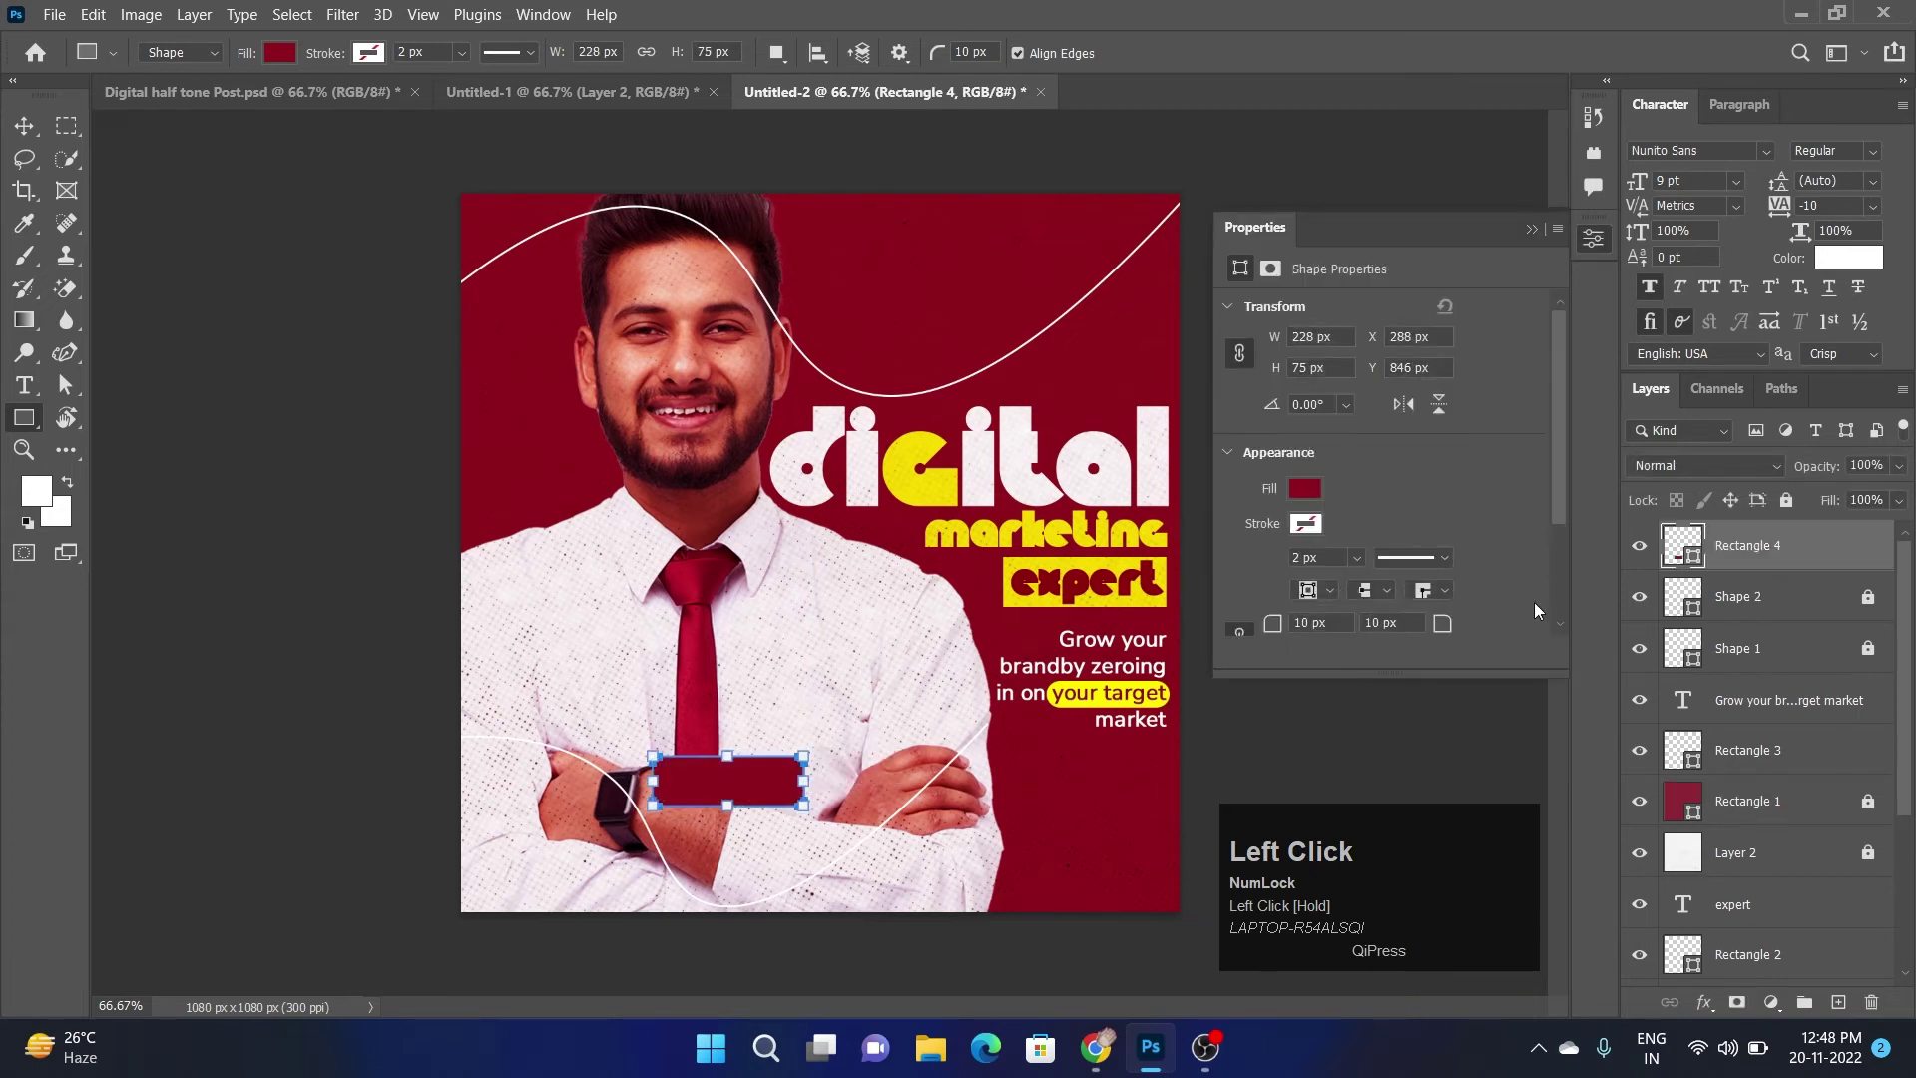
# Round the maroon rectangle fully into a pill and Alt-drag a duplicate just below it
pyautogui.scroll(-3)
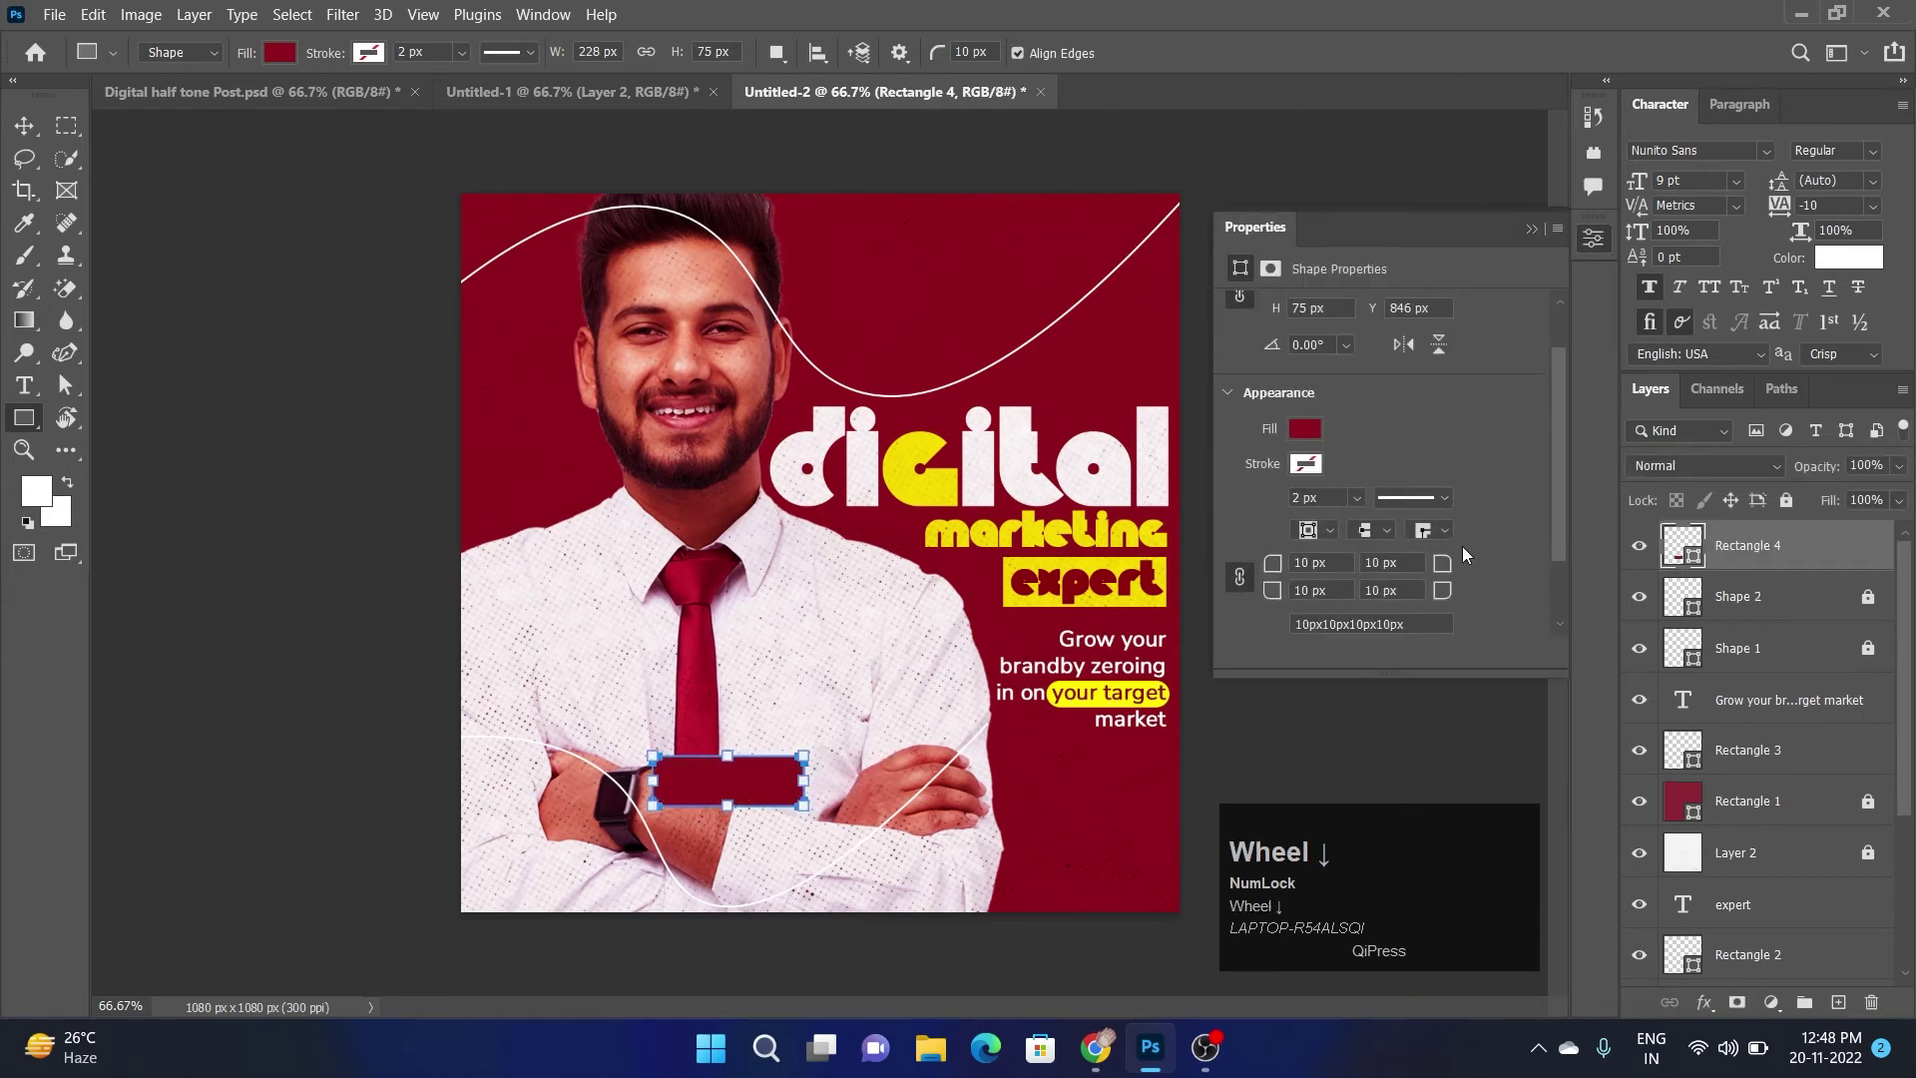
pyautogui.scroll(-3)
pyautogui.moveTo(1449, 567); pyautogui.dragTo(724, 797)
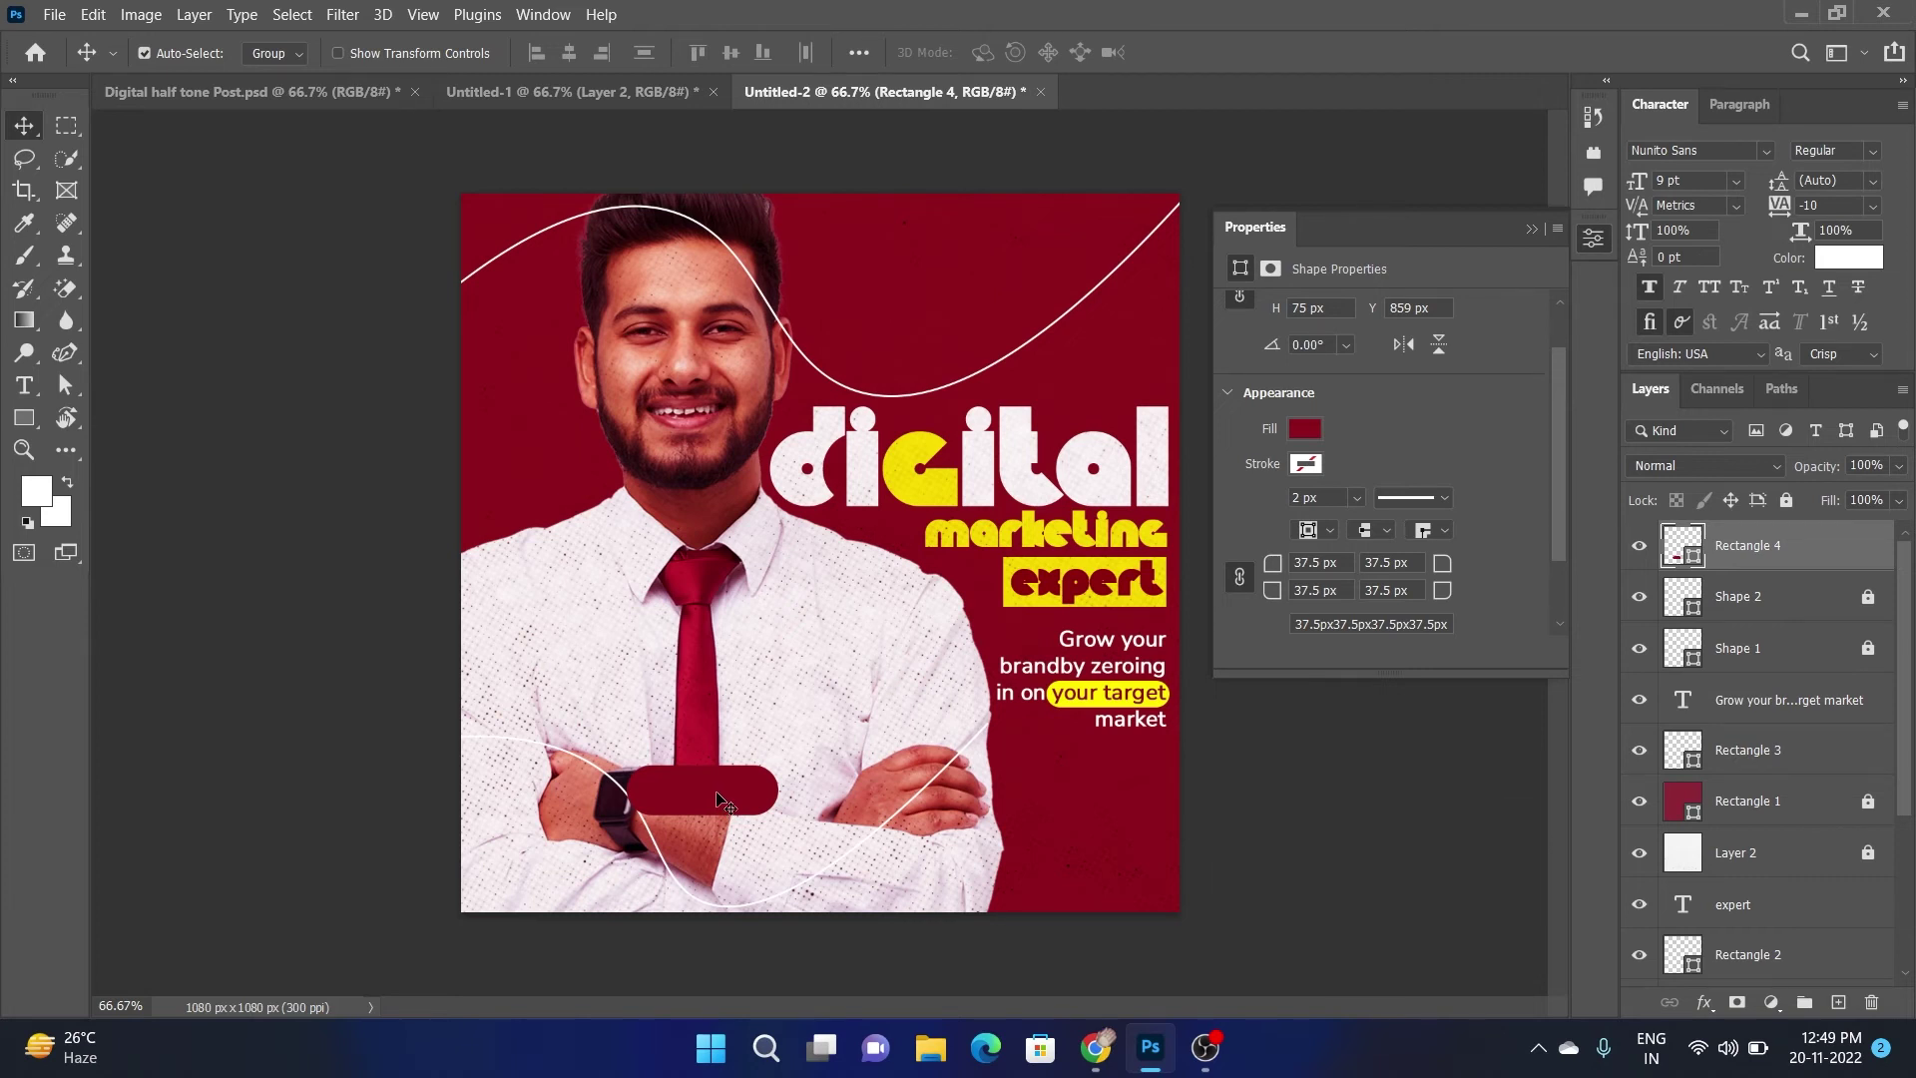
pyautogui.click(724, 797)
pyautogui.moveTo(724, 797); pyautogui.dragTo(725, 856)
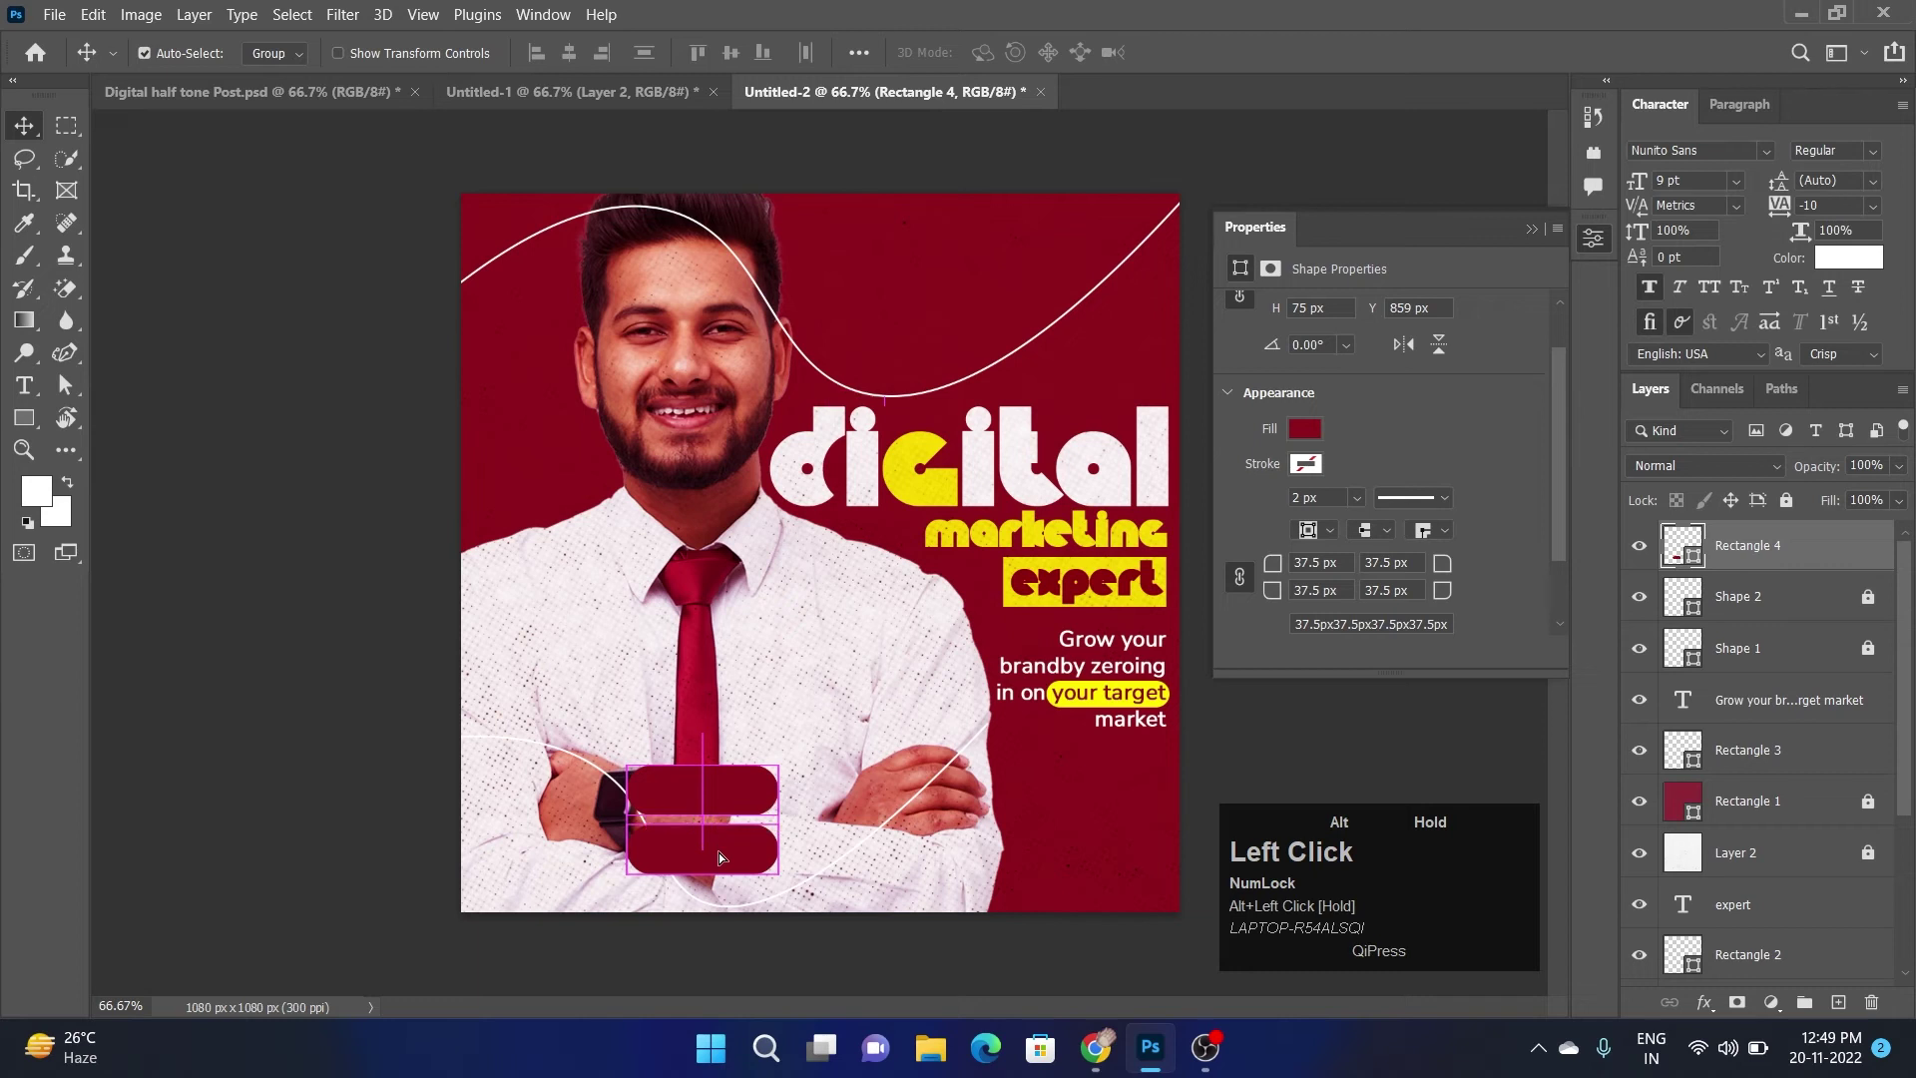
# Scale the duplicate pill larger and round its ends into a pill shape
pyautogui.press('ctrl+t')
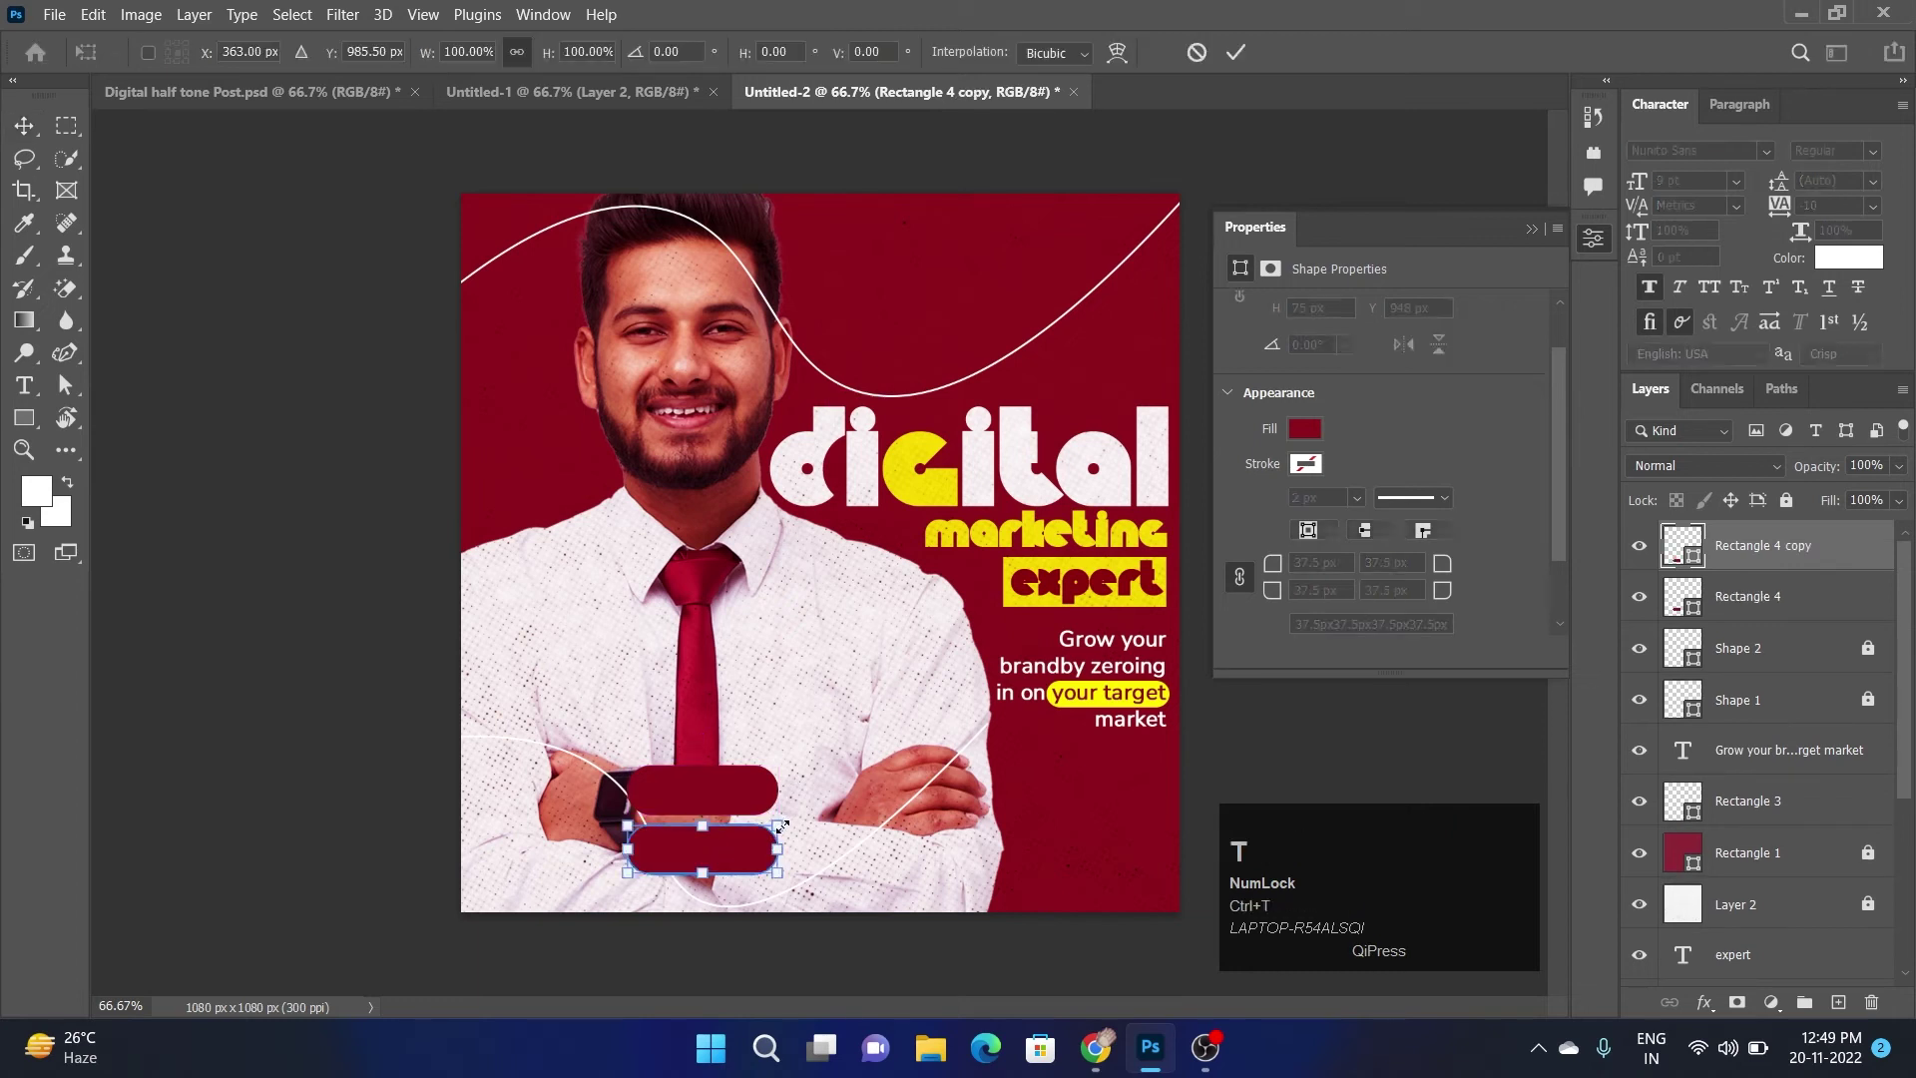
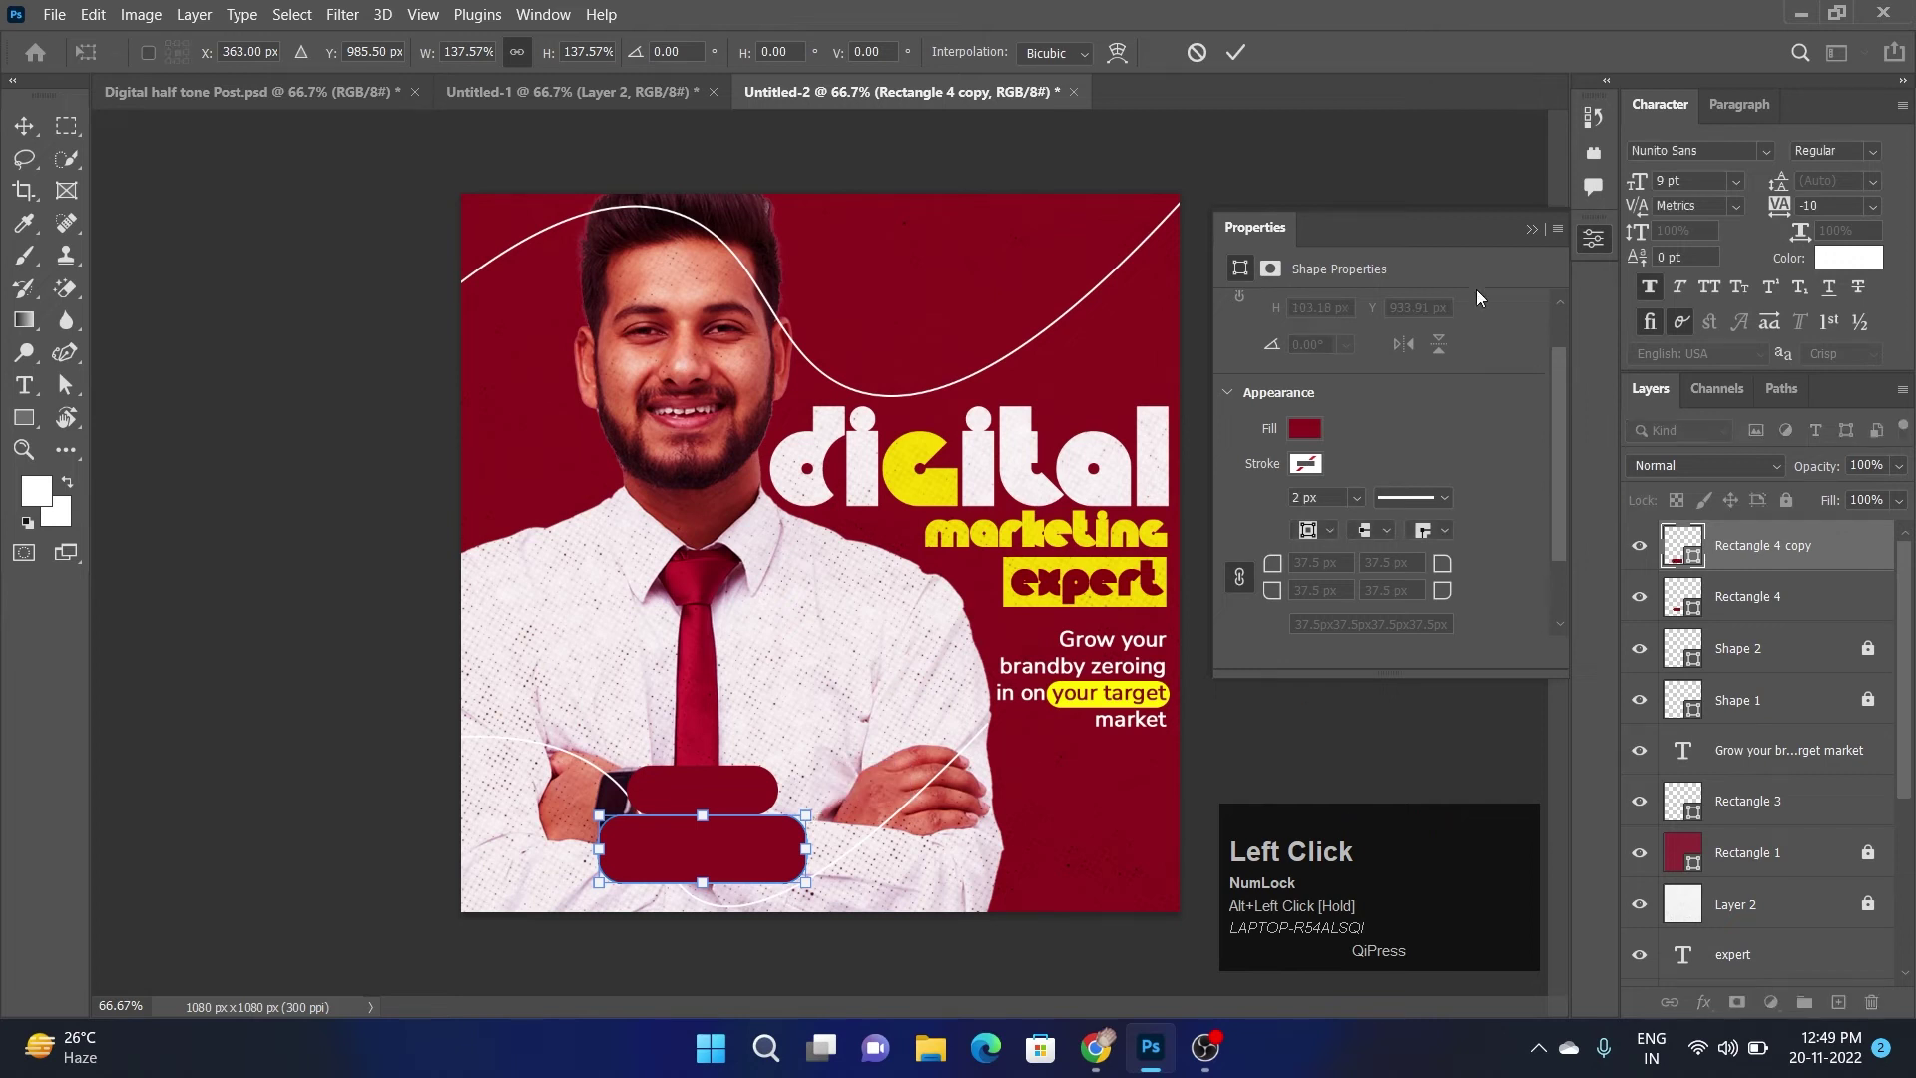
pyautogui.scroll(-3)
pyautogui.moveTo(1443, 505); pyautogui.dragTo(730, 870)
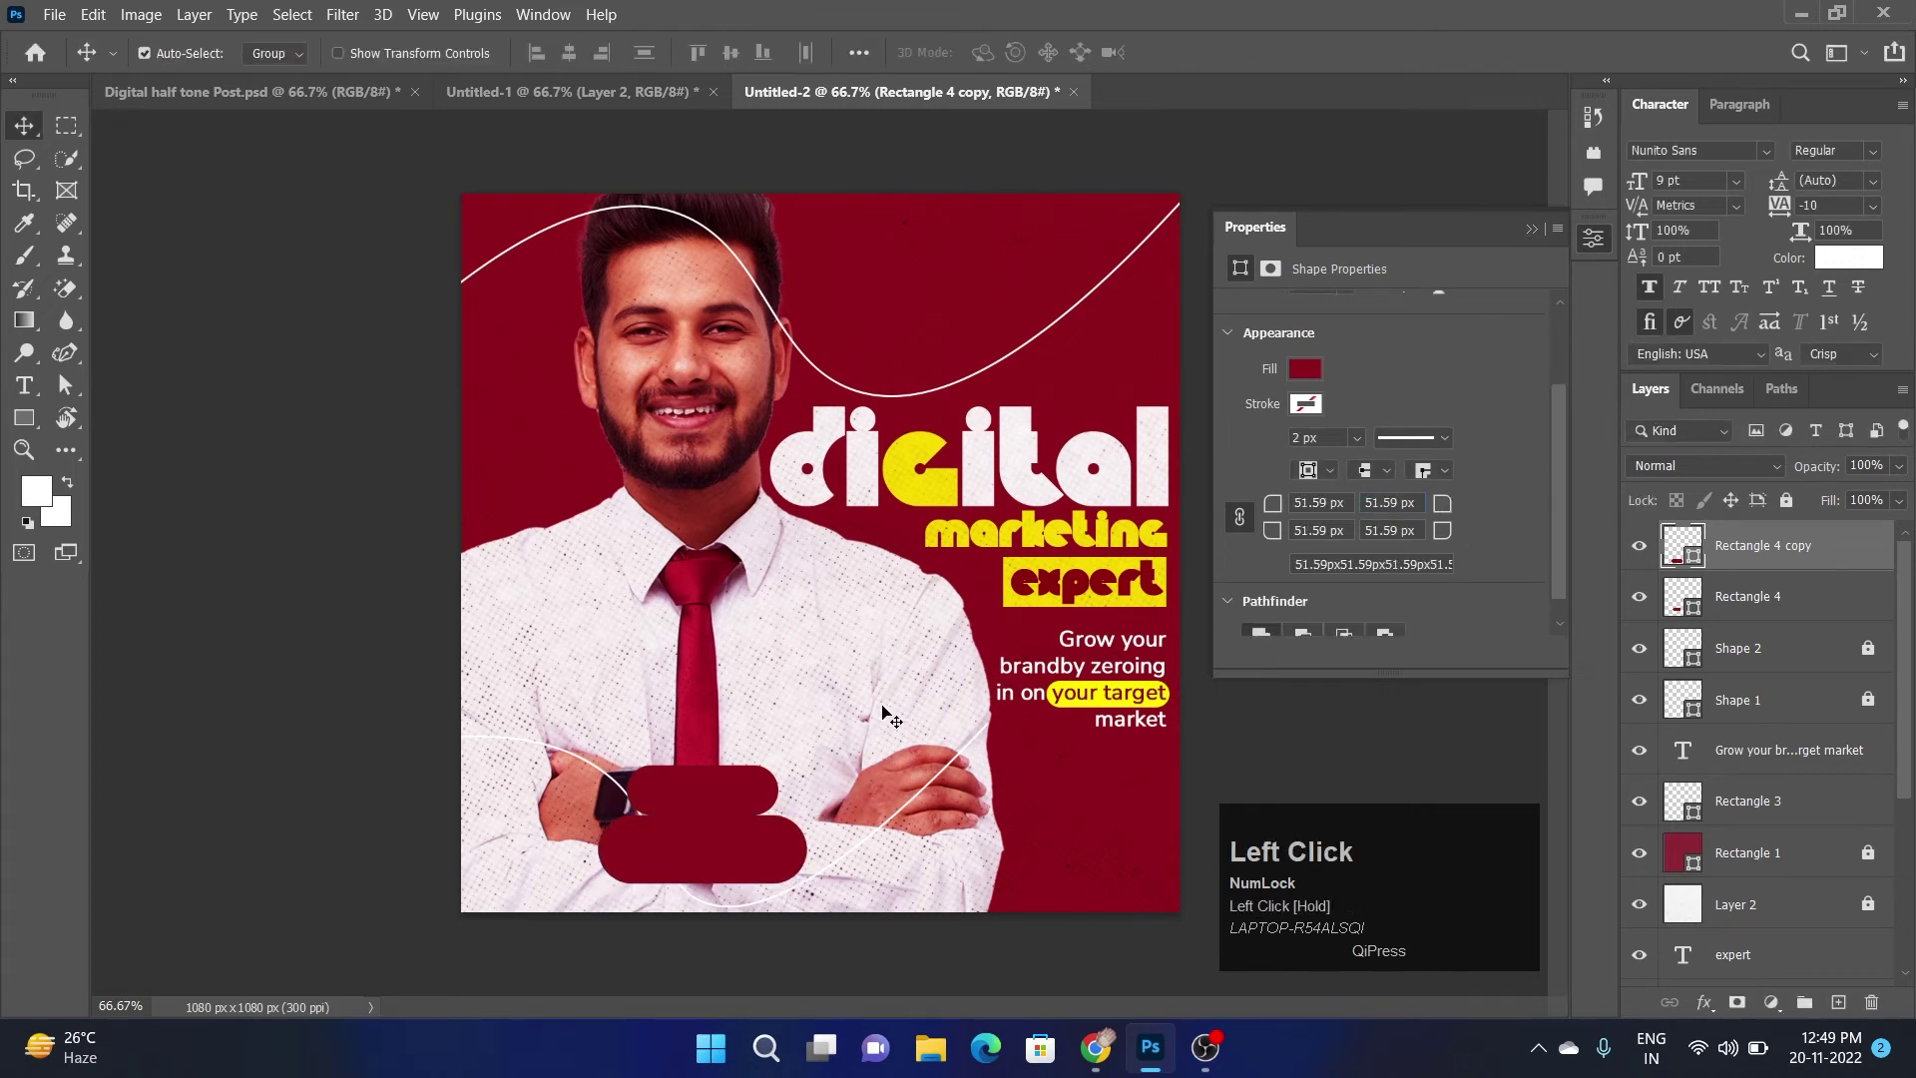
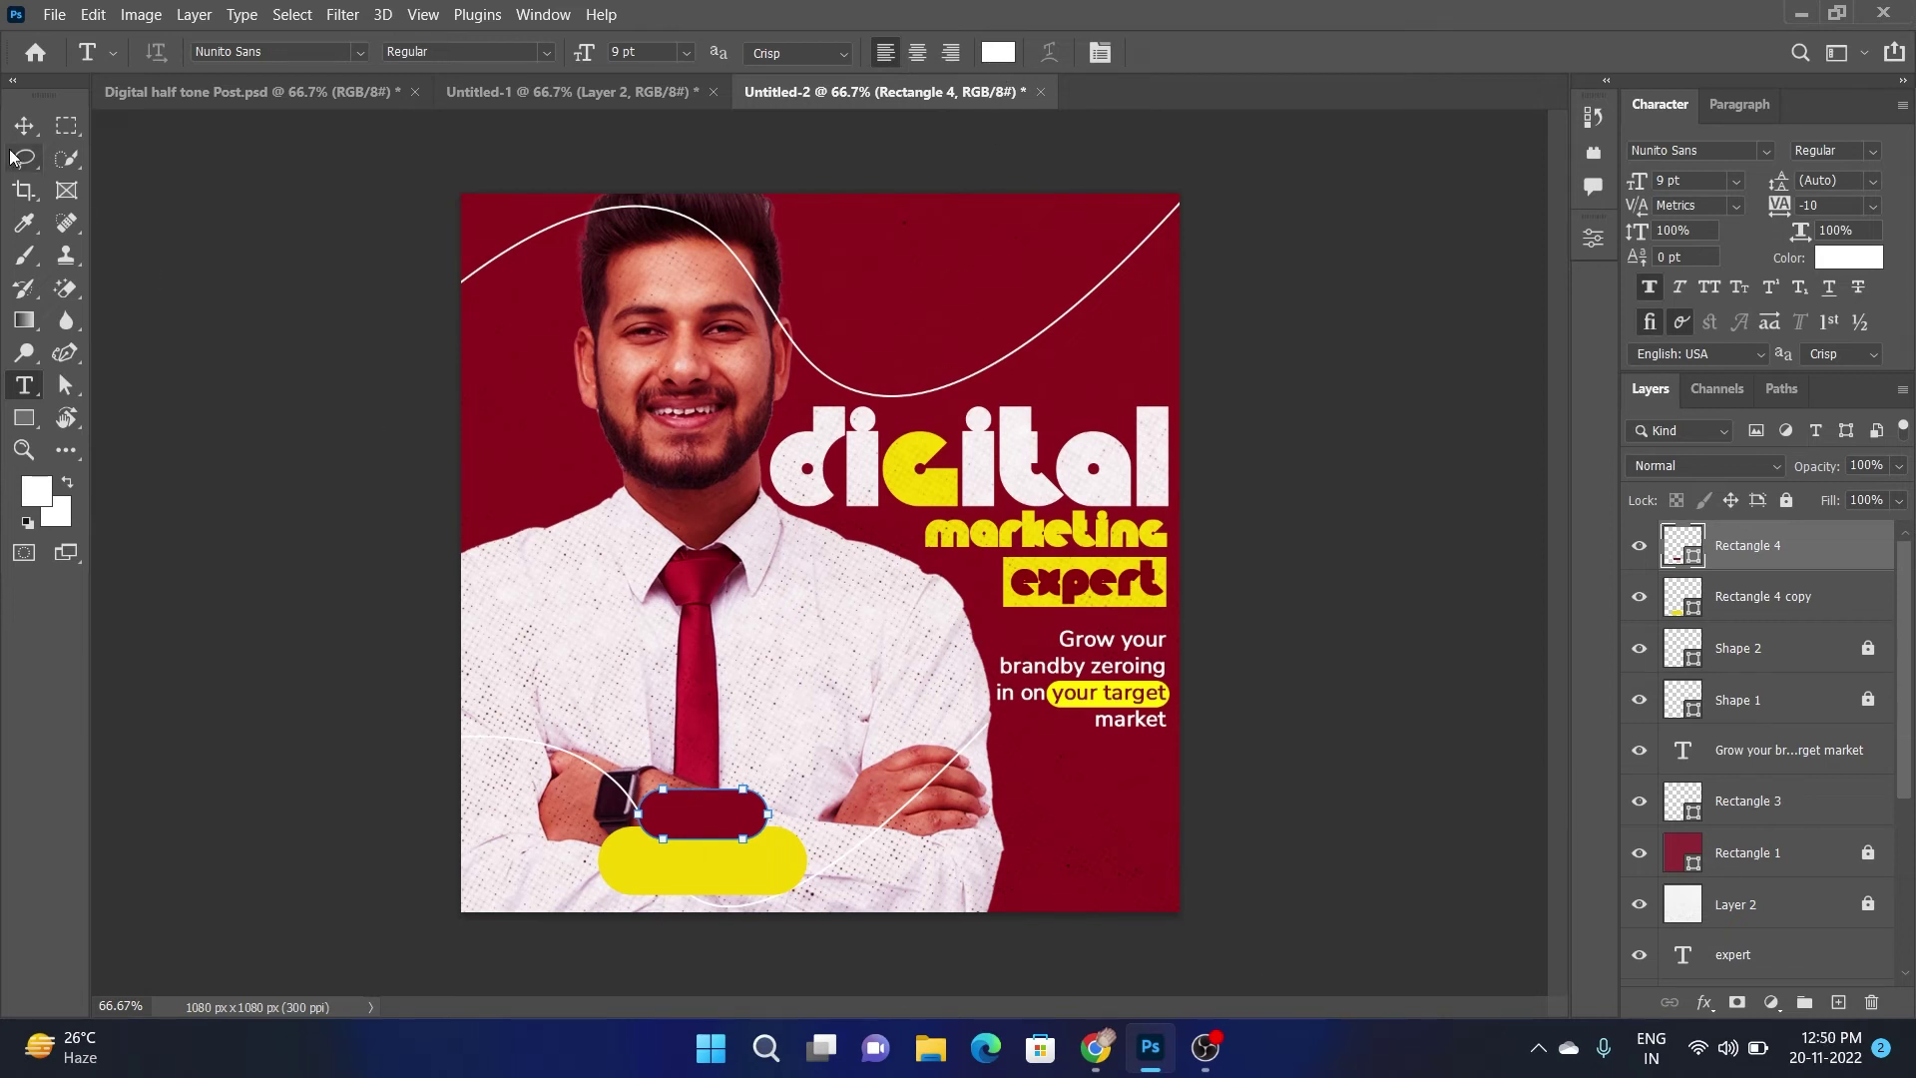
# Make the large pill yellow and label the pills 'Join Our' in white and 'Webinar' in maroon
pyautogui.click(21, 130)
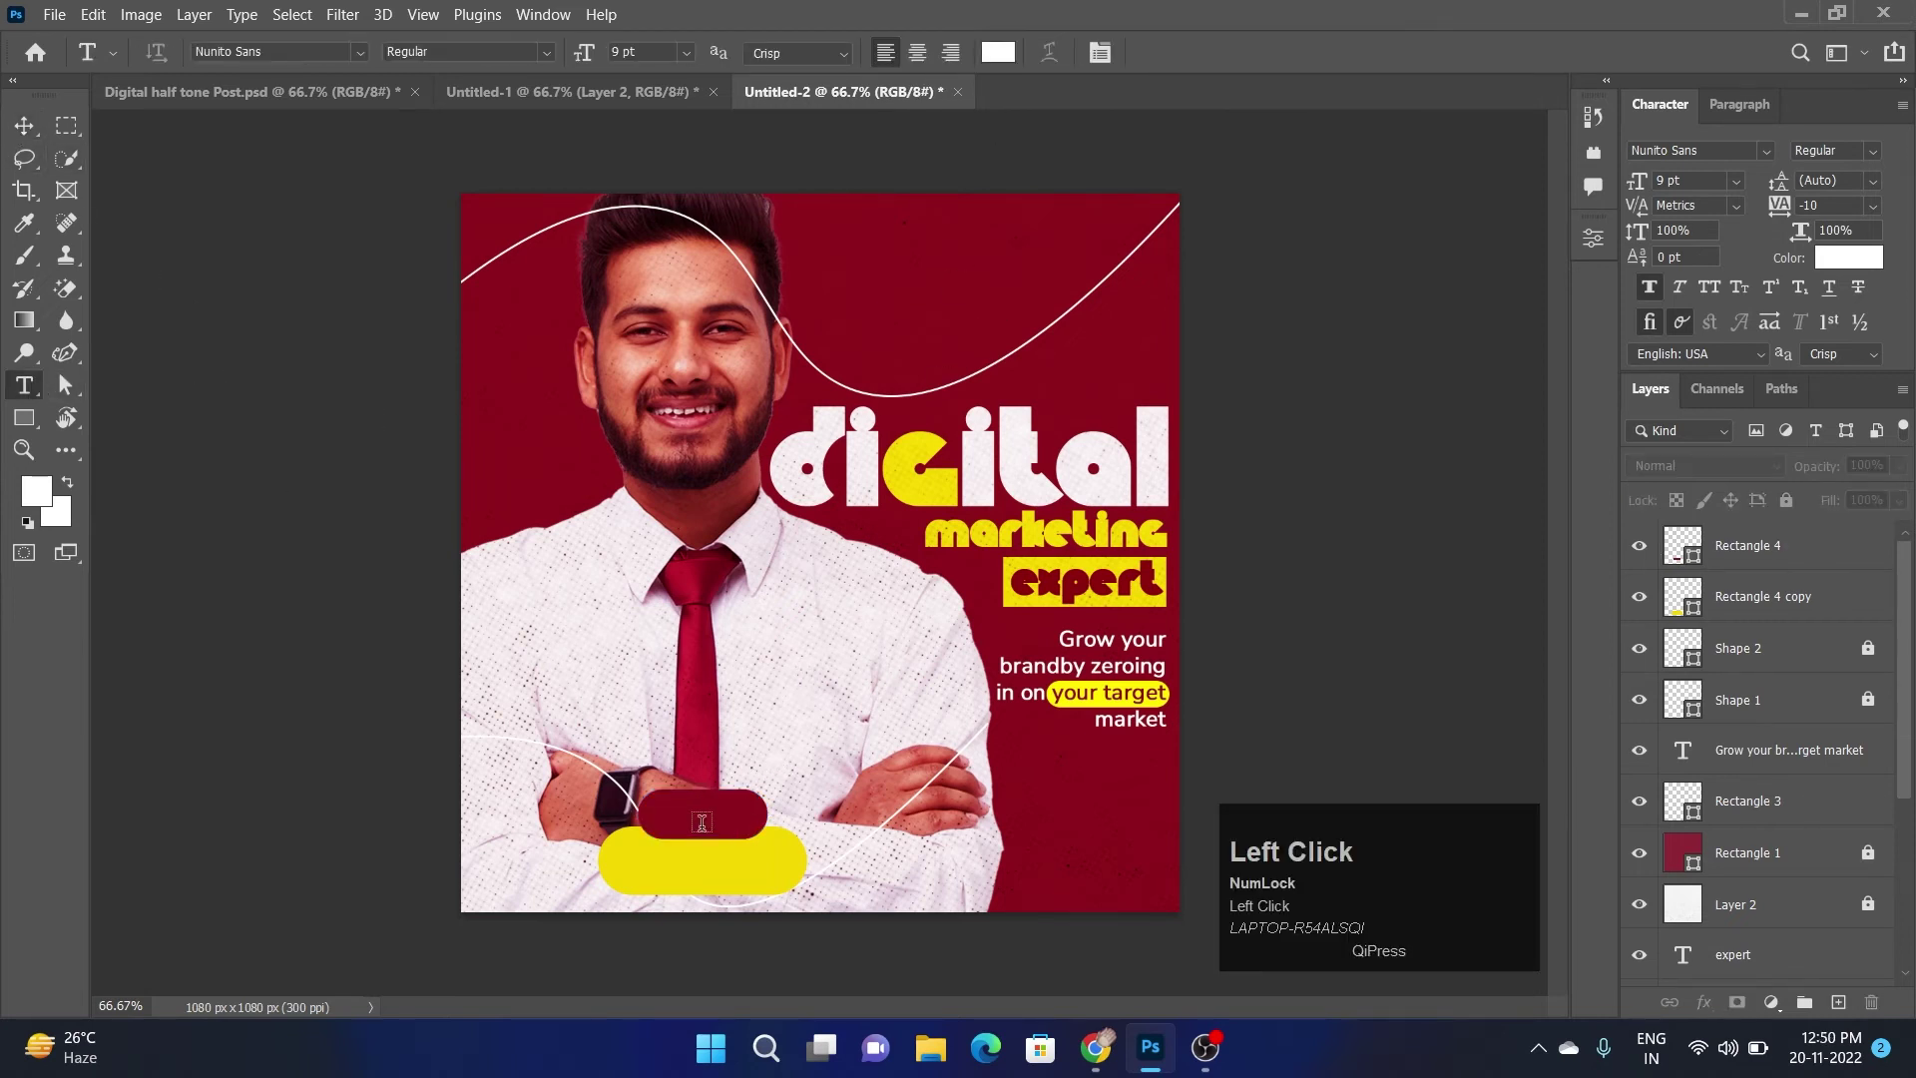
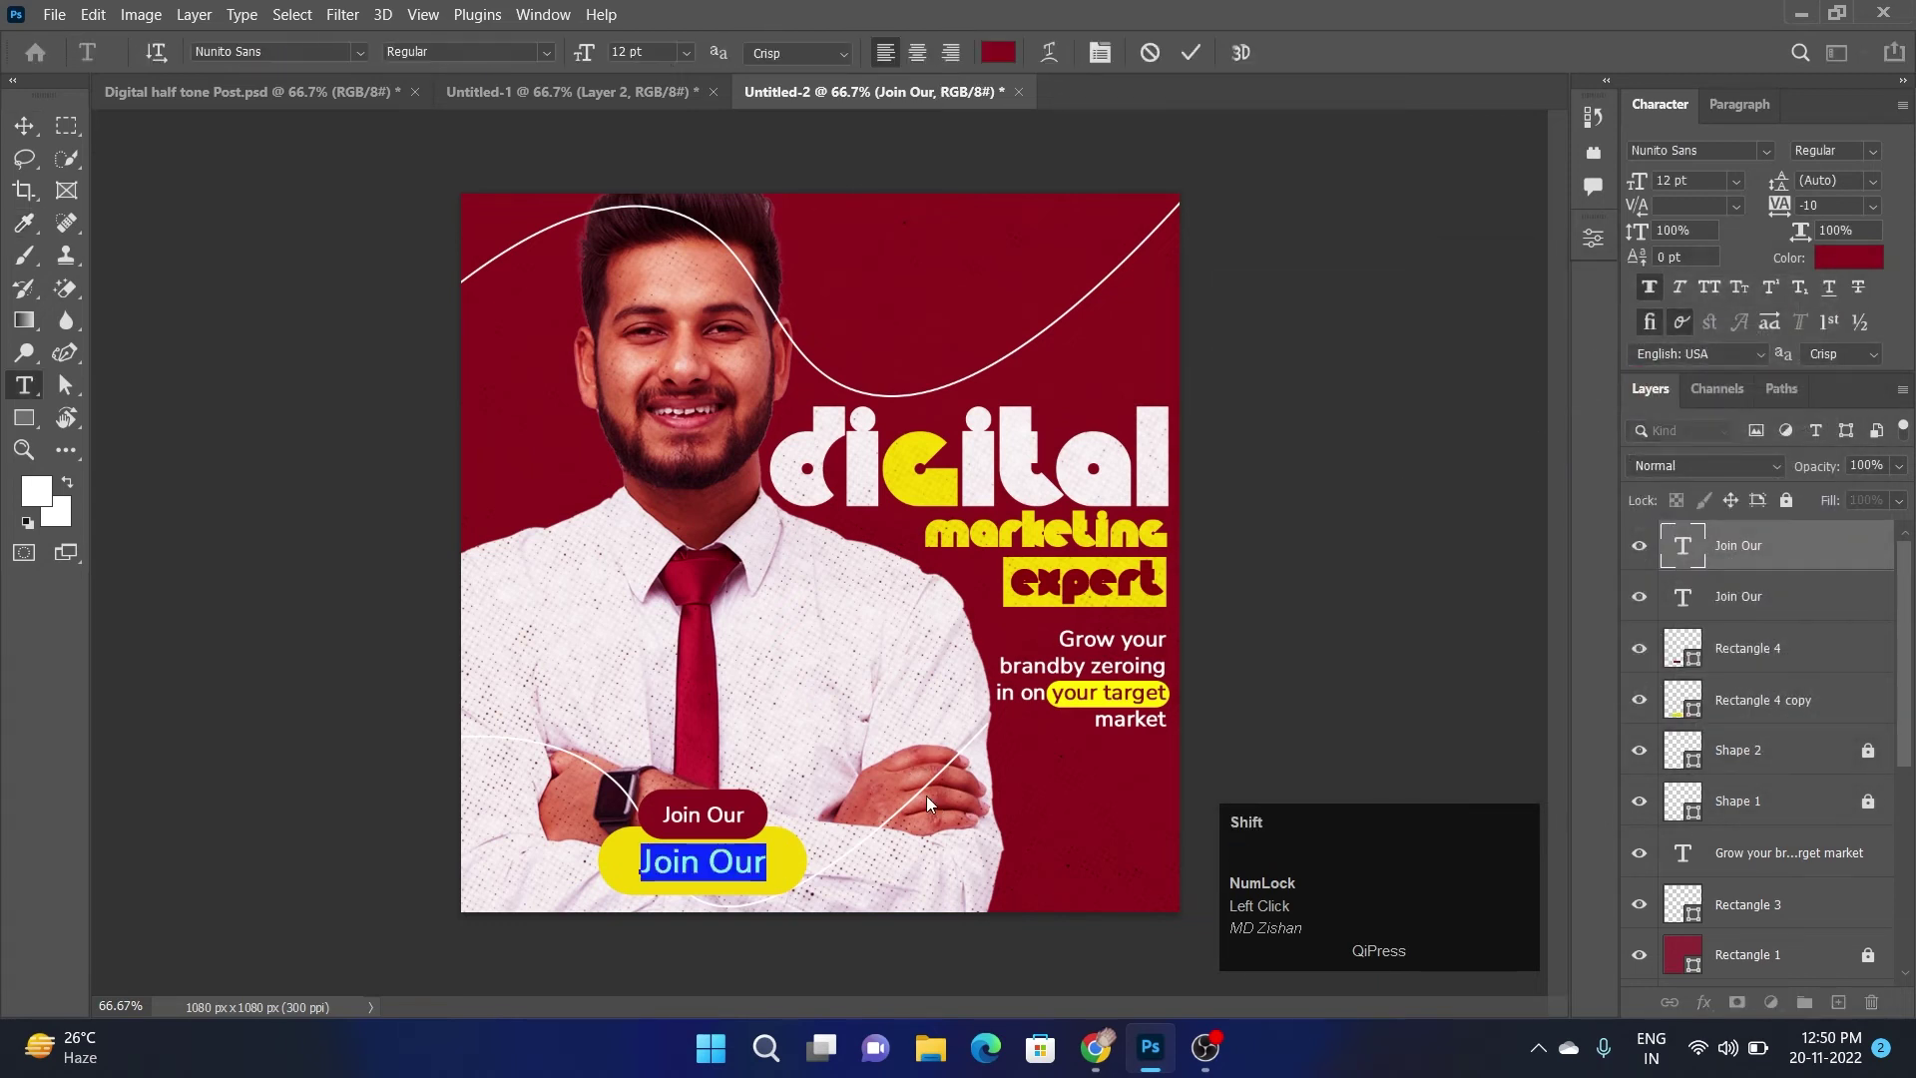
pyautogui.write('eb')
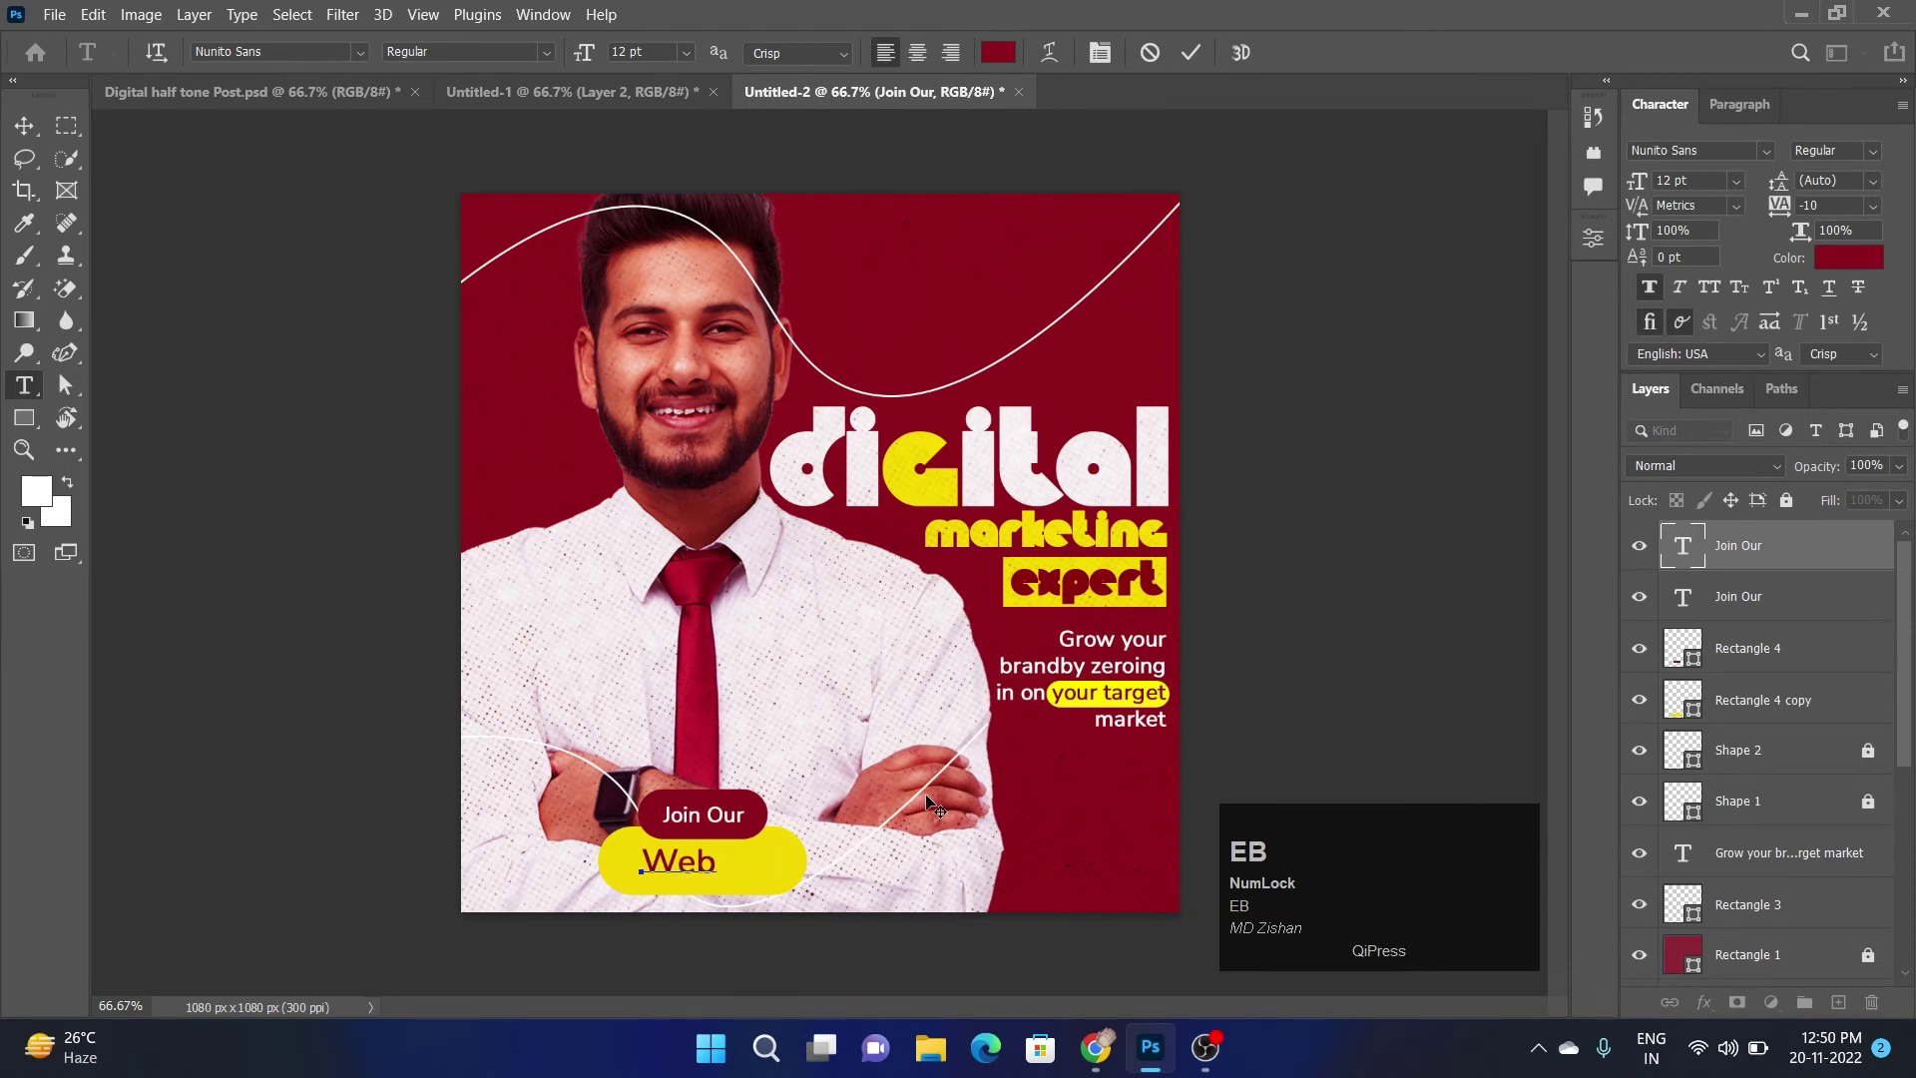
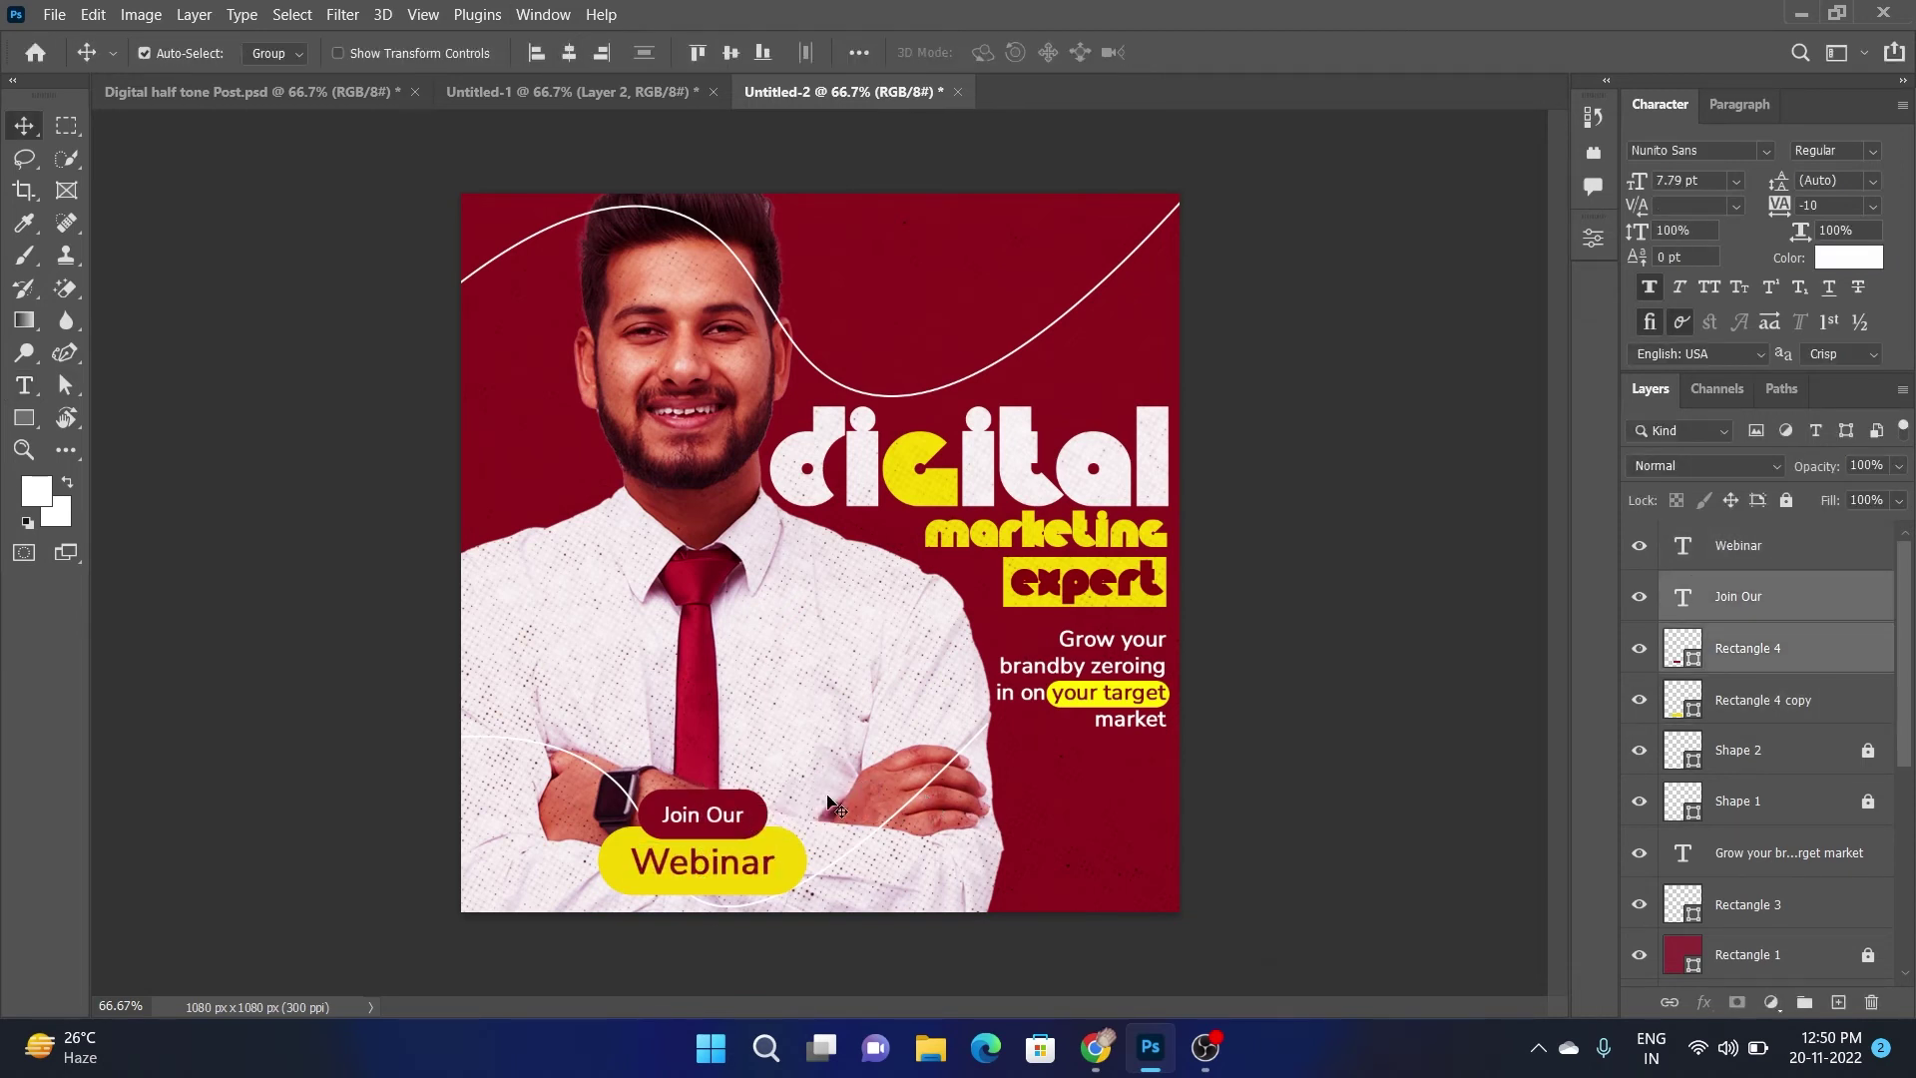
pyautogui.click(1313, 646)
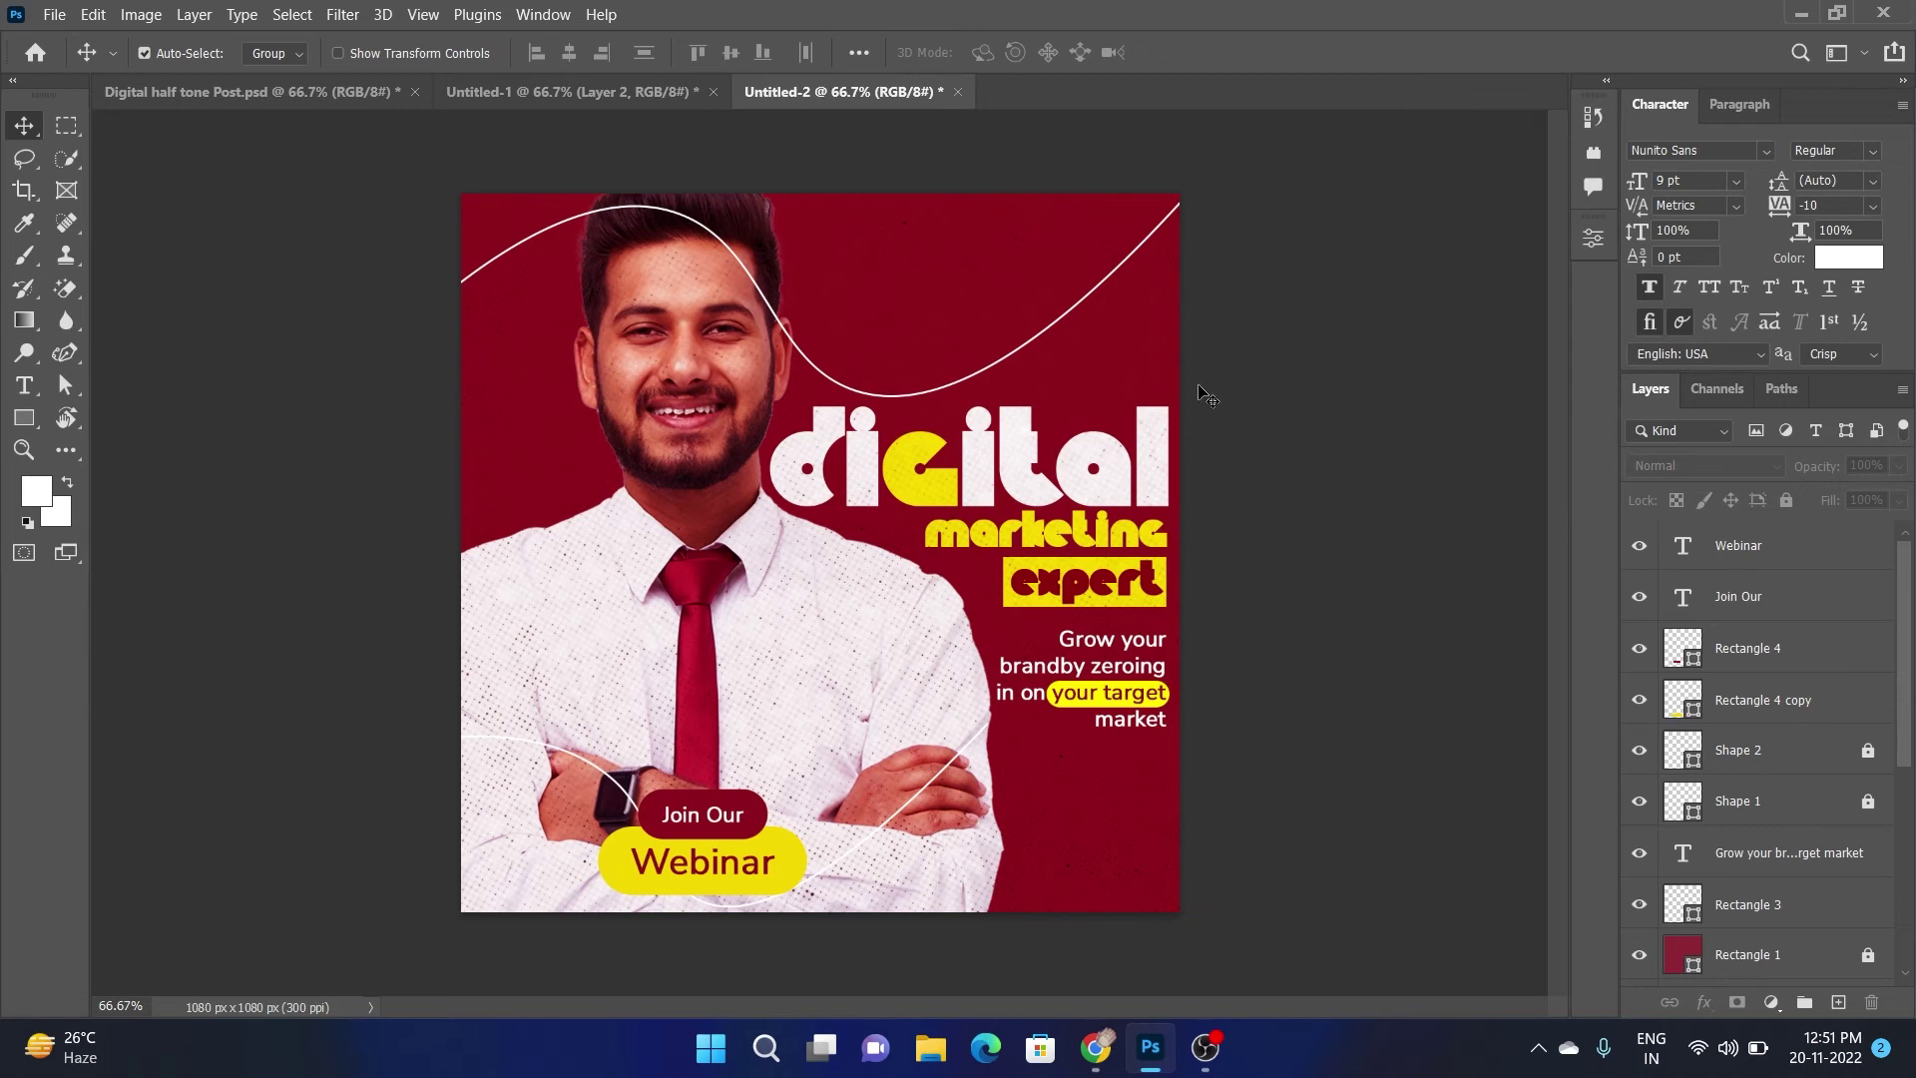
# Draw a yellow circle near the top right and mask away its left half
pyautogui.click(1262, 469)
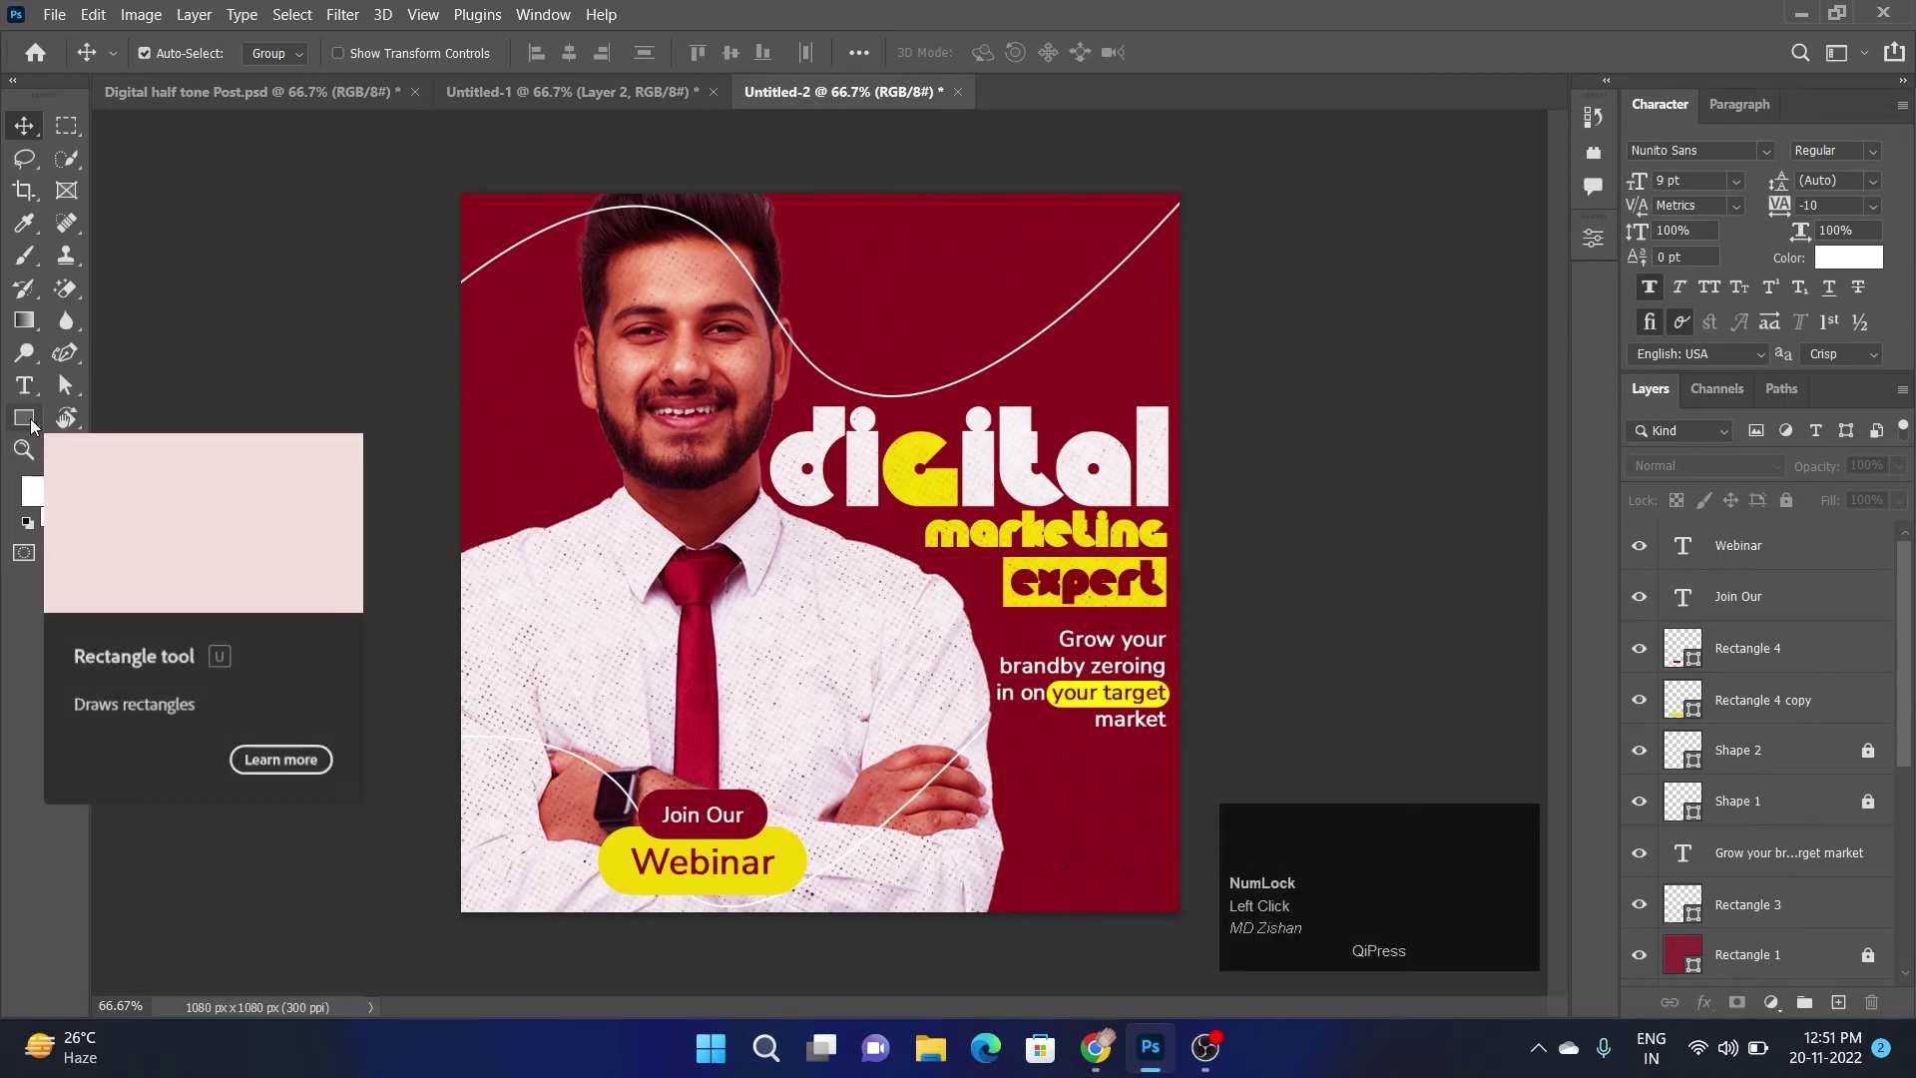
pyautogui.moveTo(36, 426); pyautogui.dragTo(1024, 391)
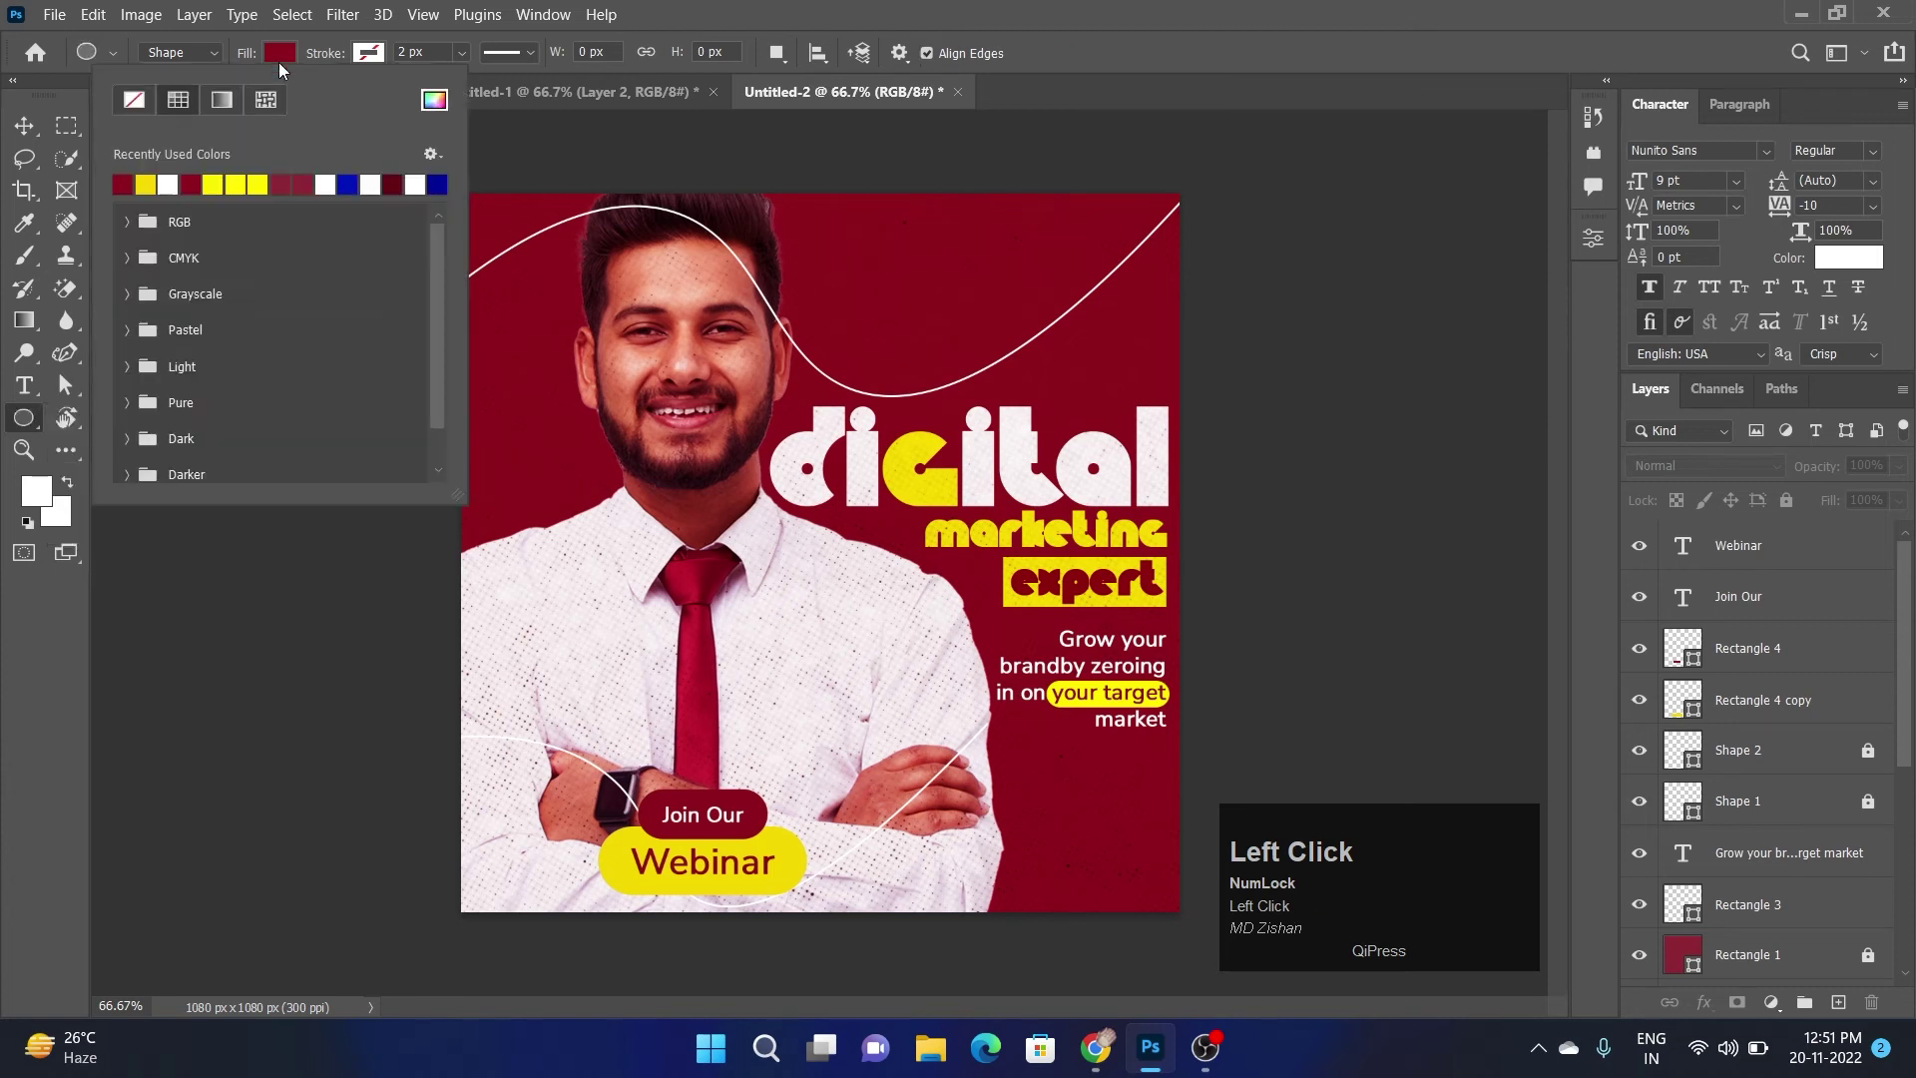
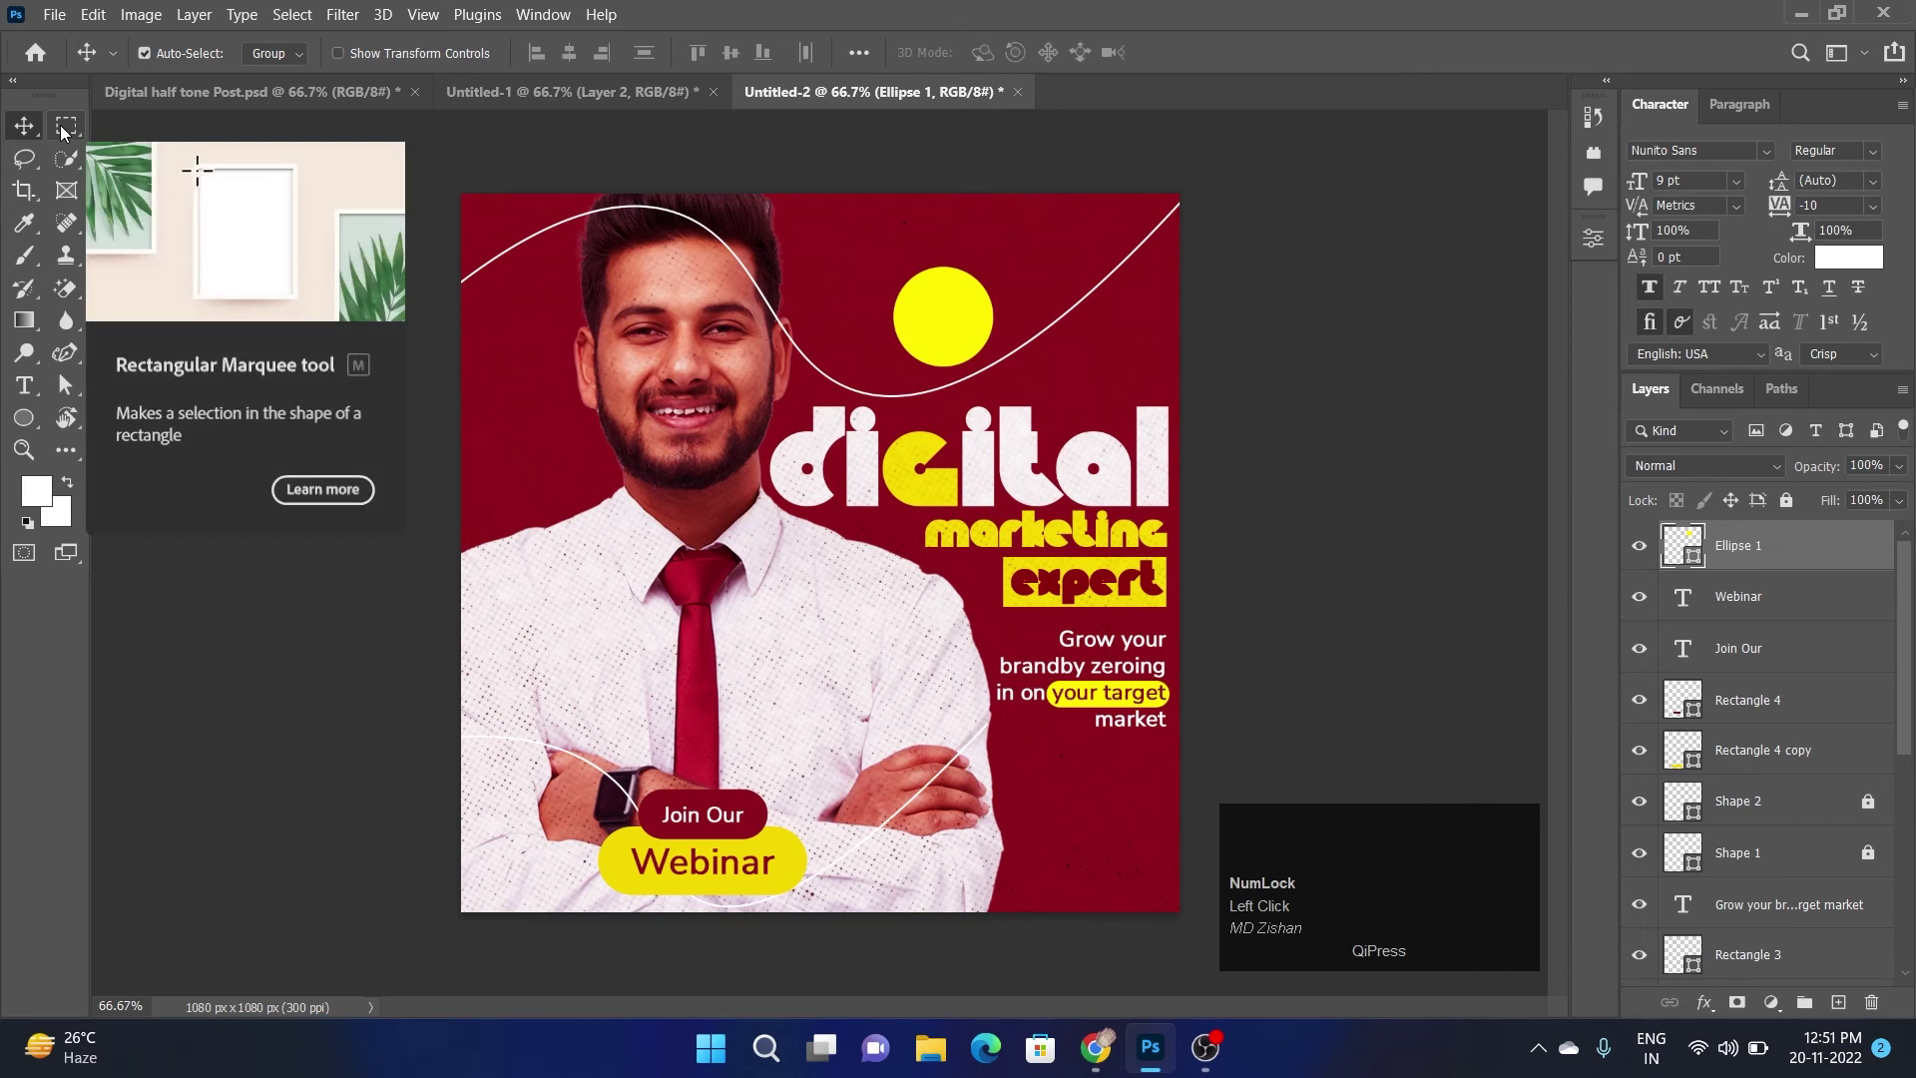
pyautogui.moveTo(68, 131); pyautogui.dragTo(958, 286)
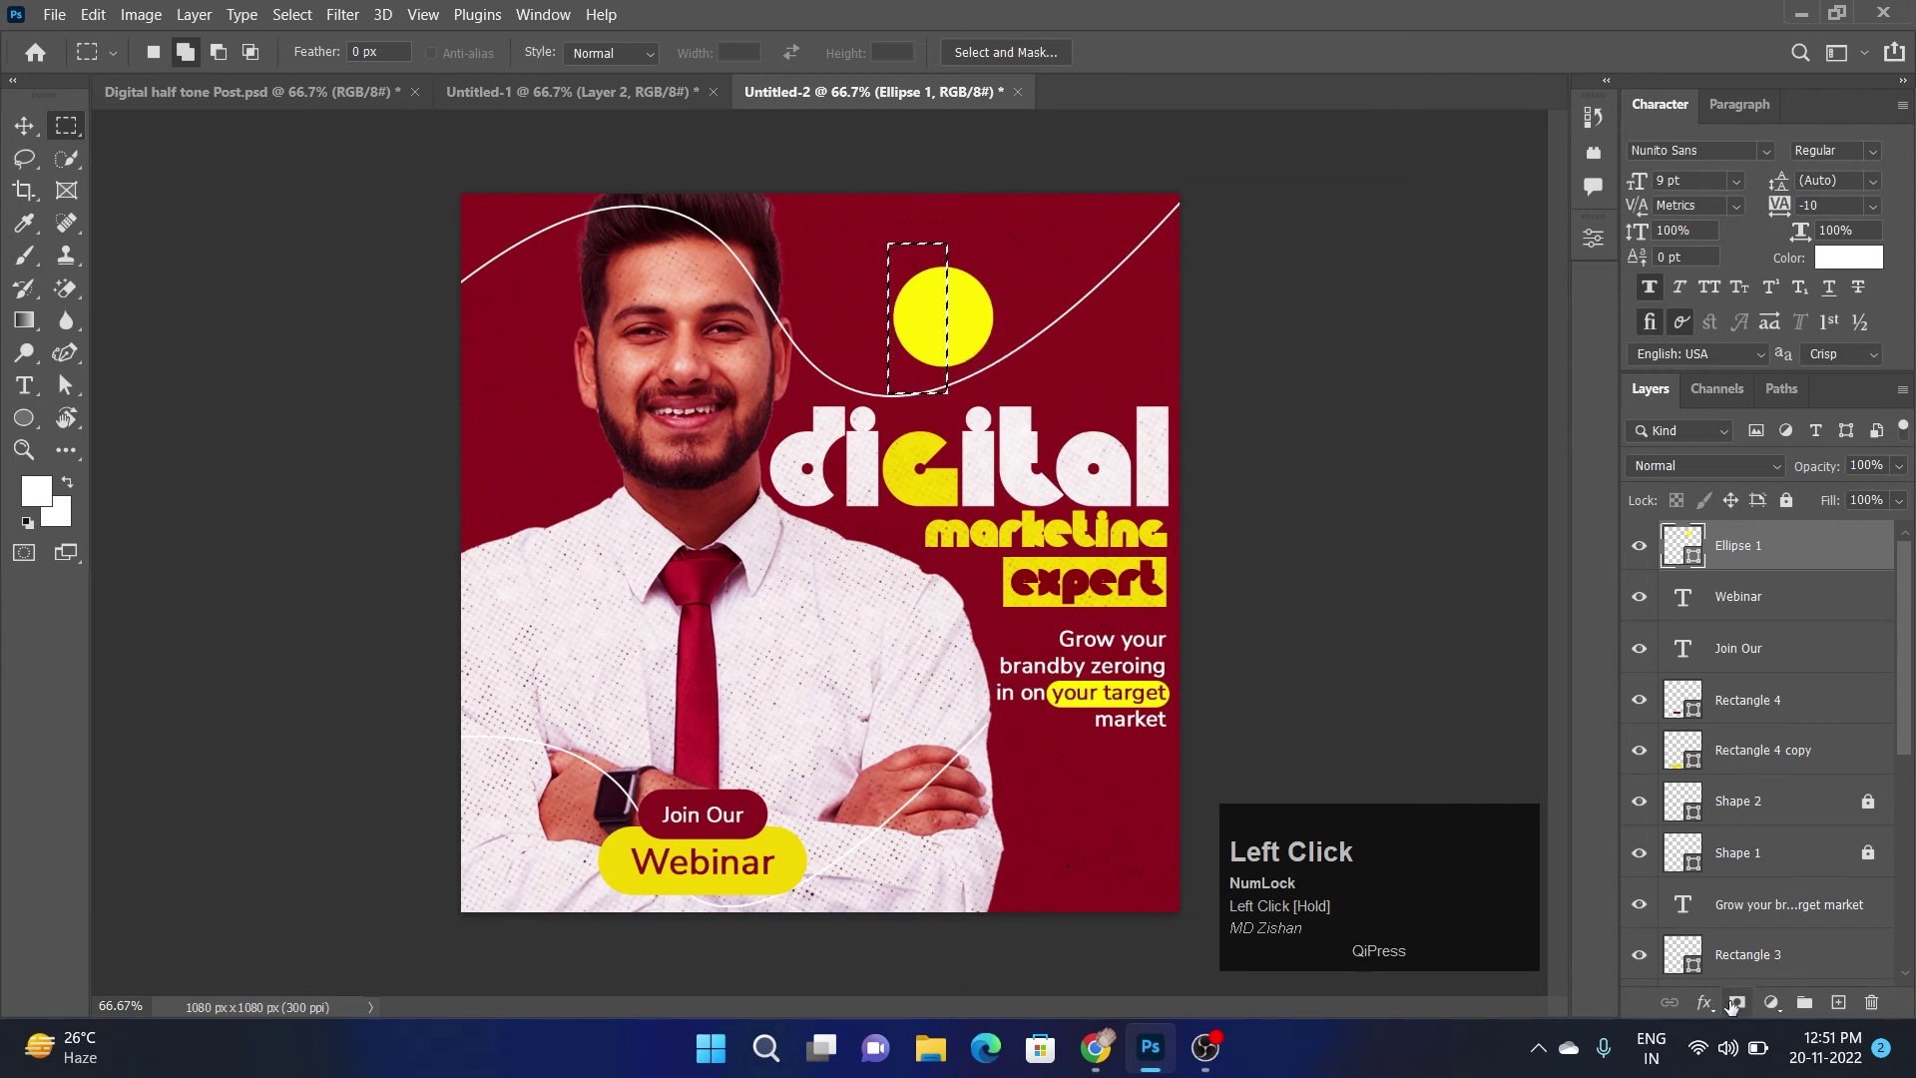
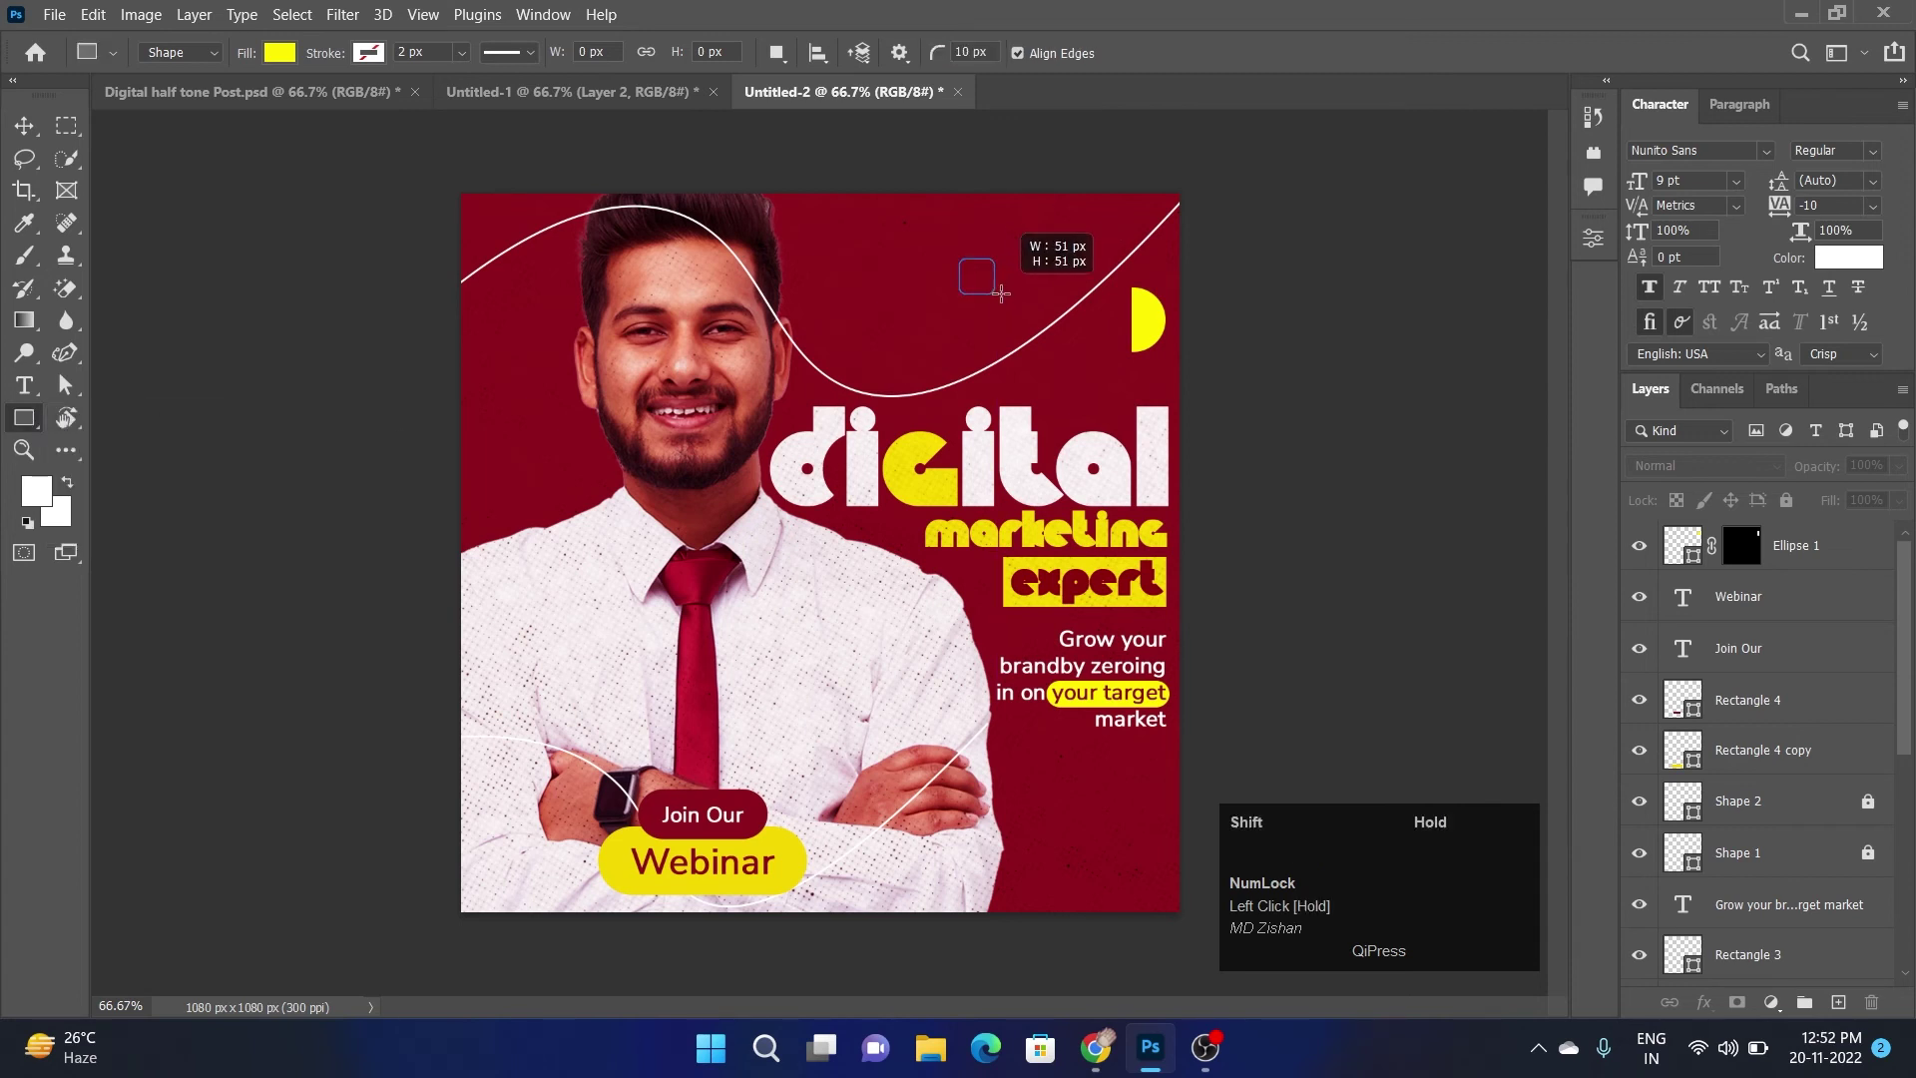
# Draw a small yellow square near the top beside the half-circle
pyautogui.scroll(-3)
pyautogui.moveTo(1450, 569); pyautogui.dragTo(1540, 228)
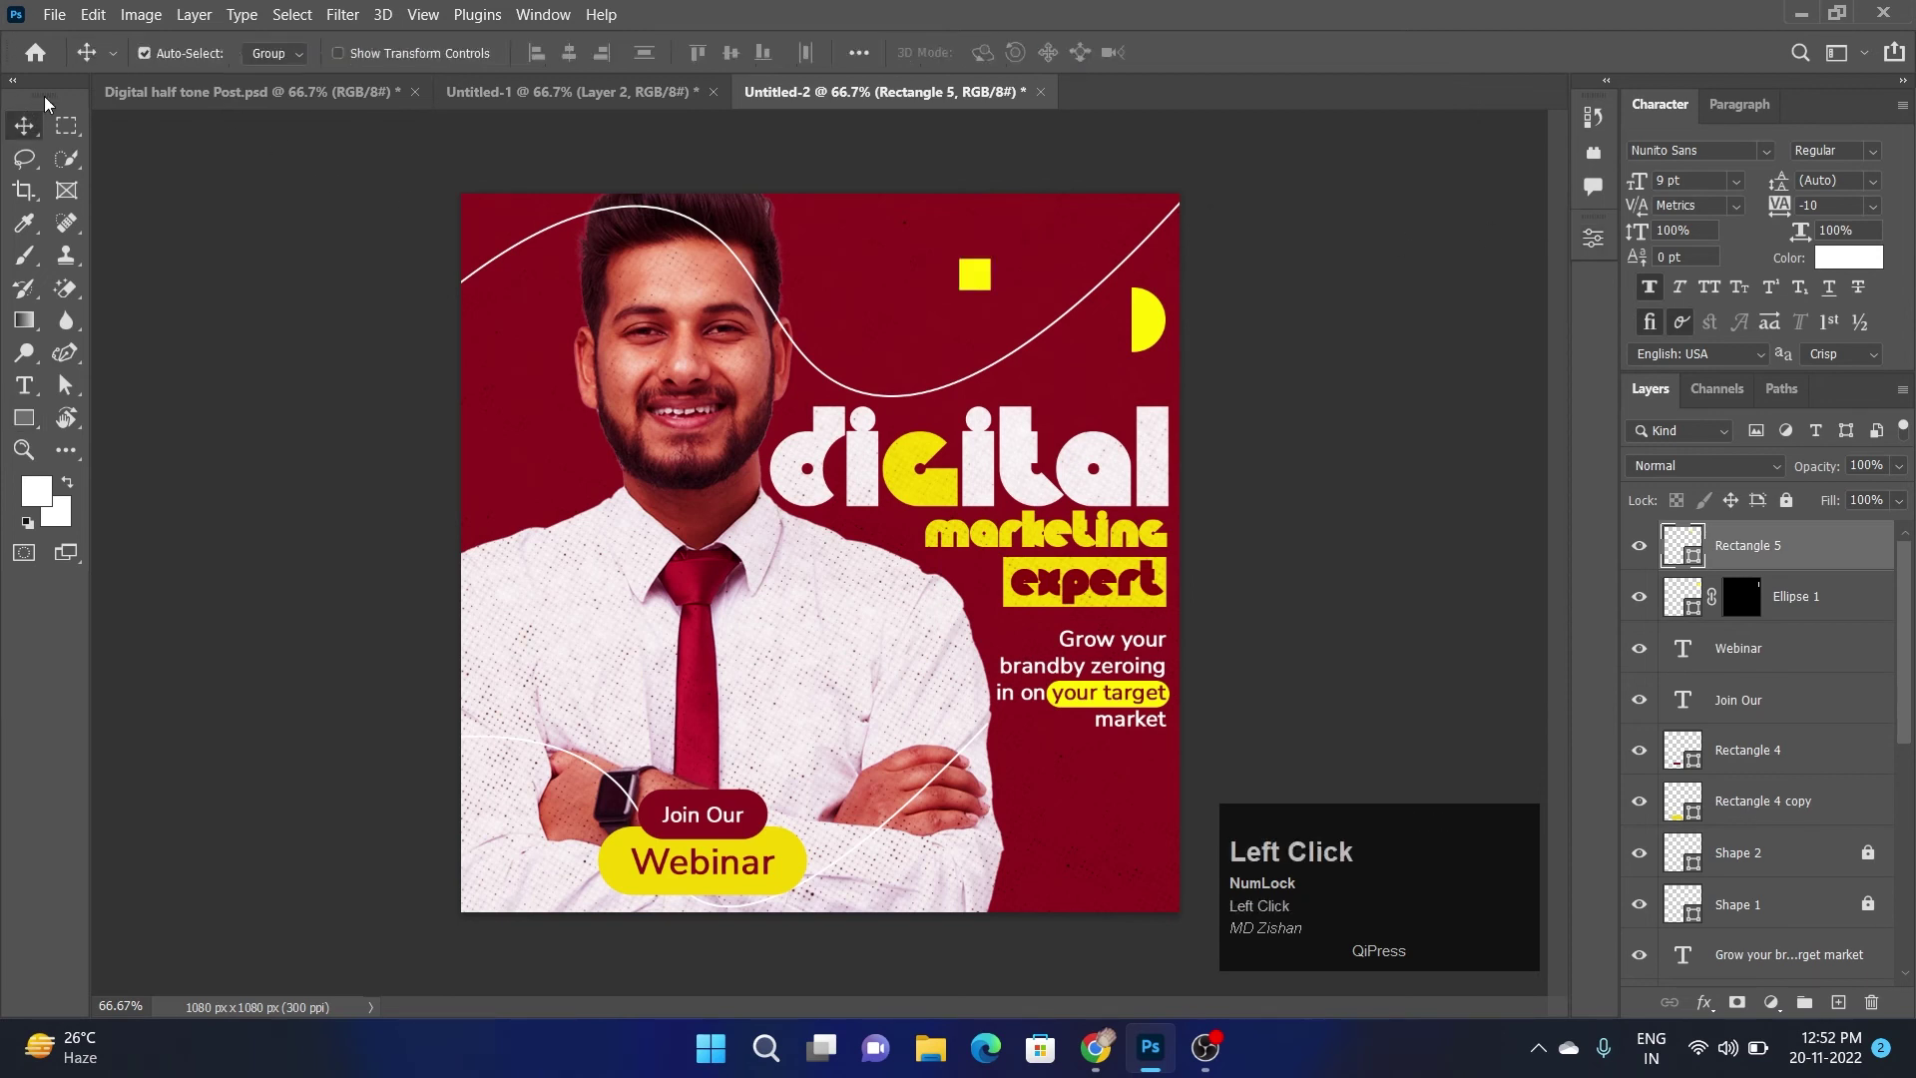
# Move the square beside the half-circle and copy the paired accent to the bottom right
pyautogui.press('ctrl+t')
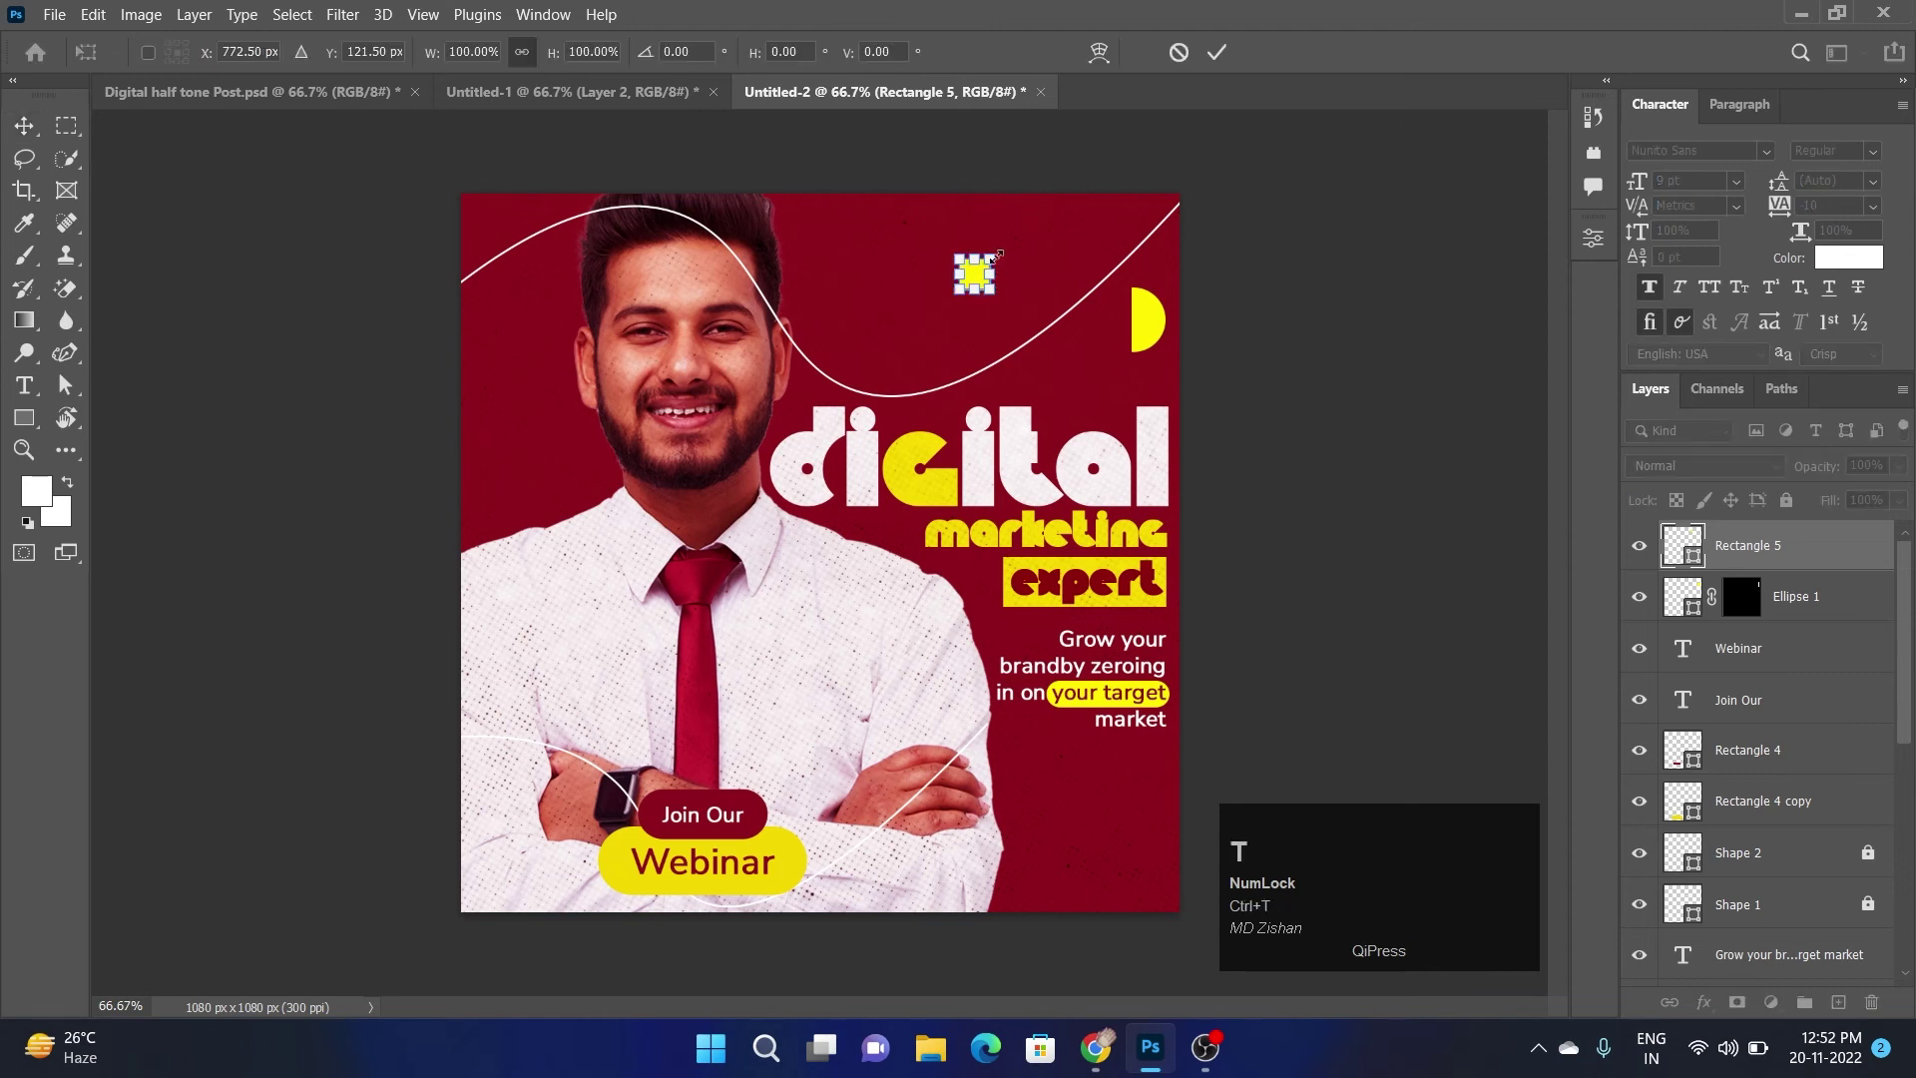
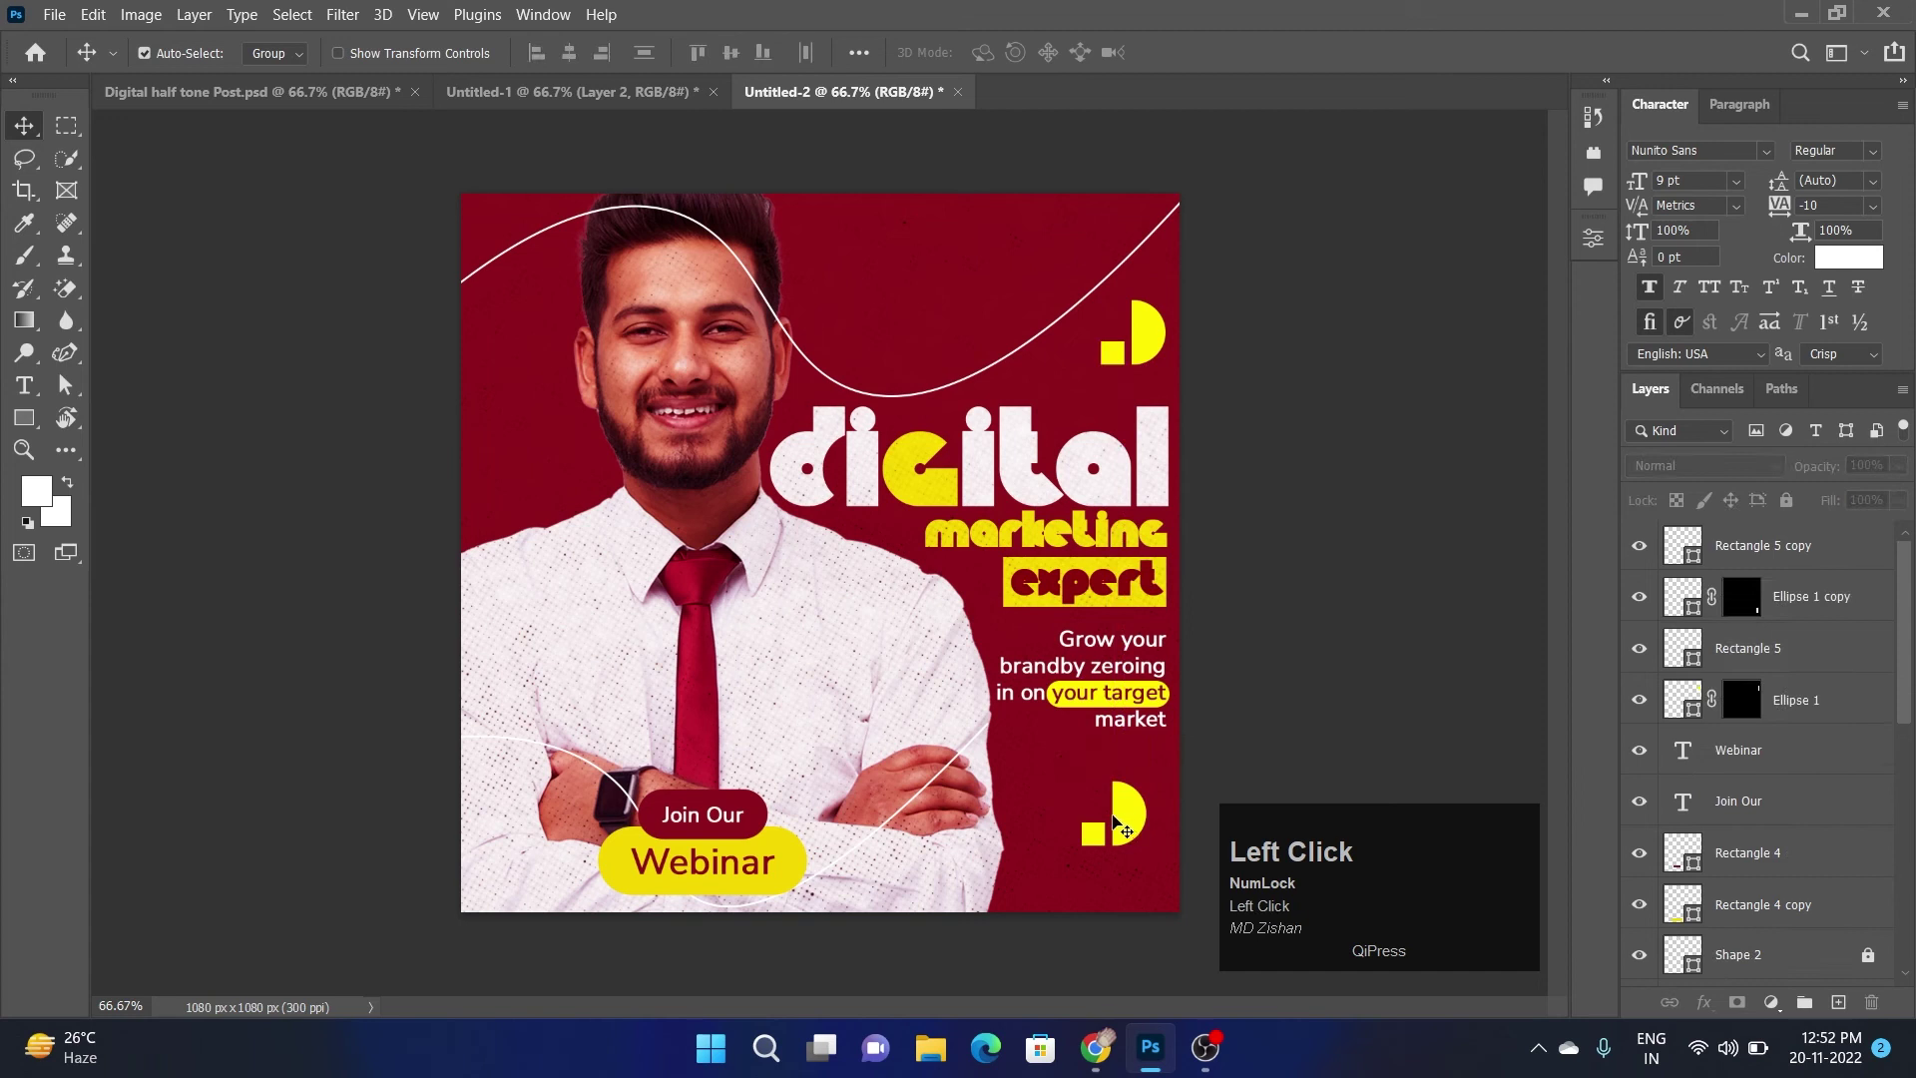
pyautogui.click(1135, 823)
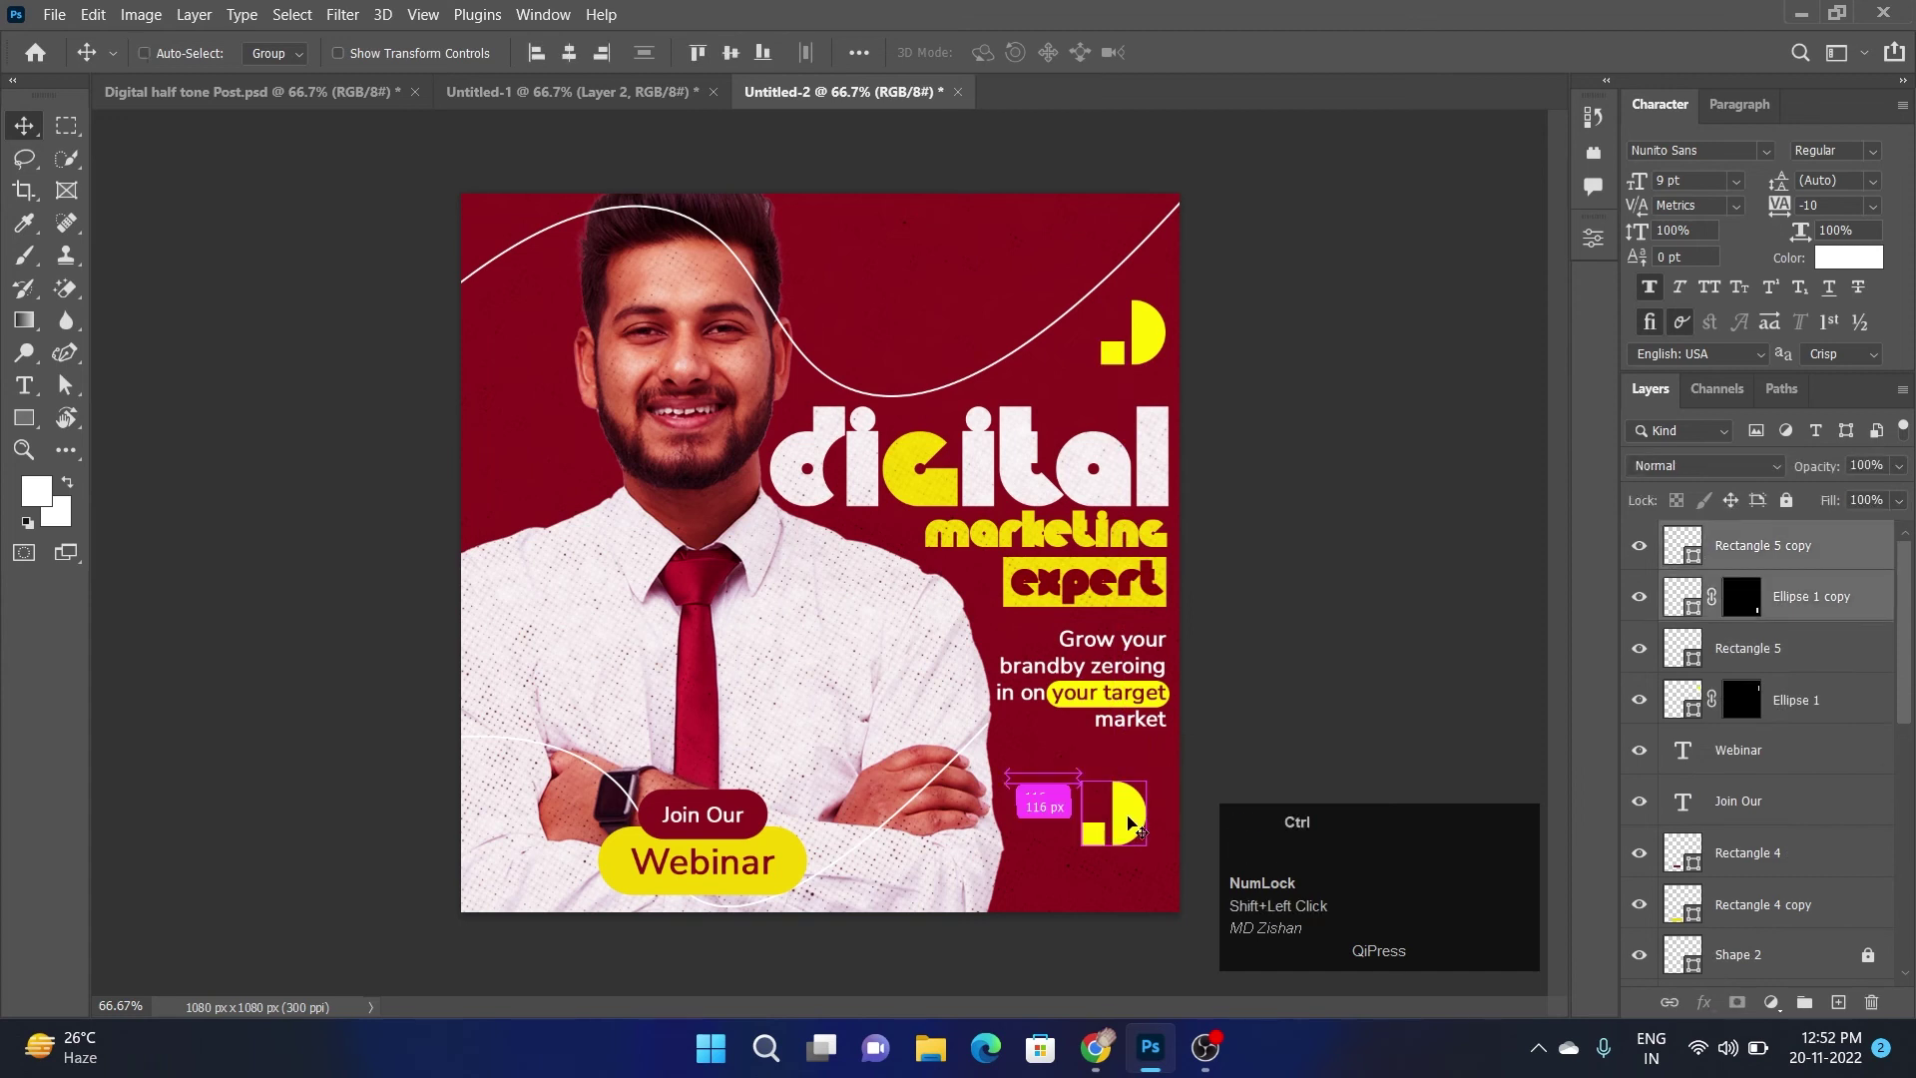
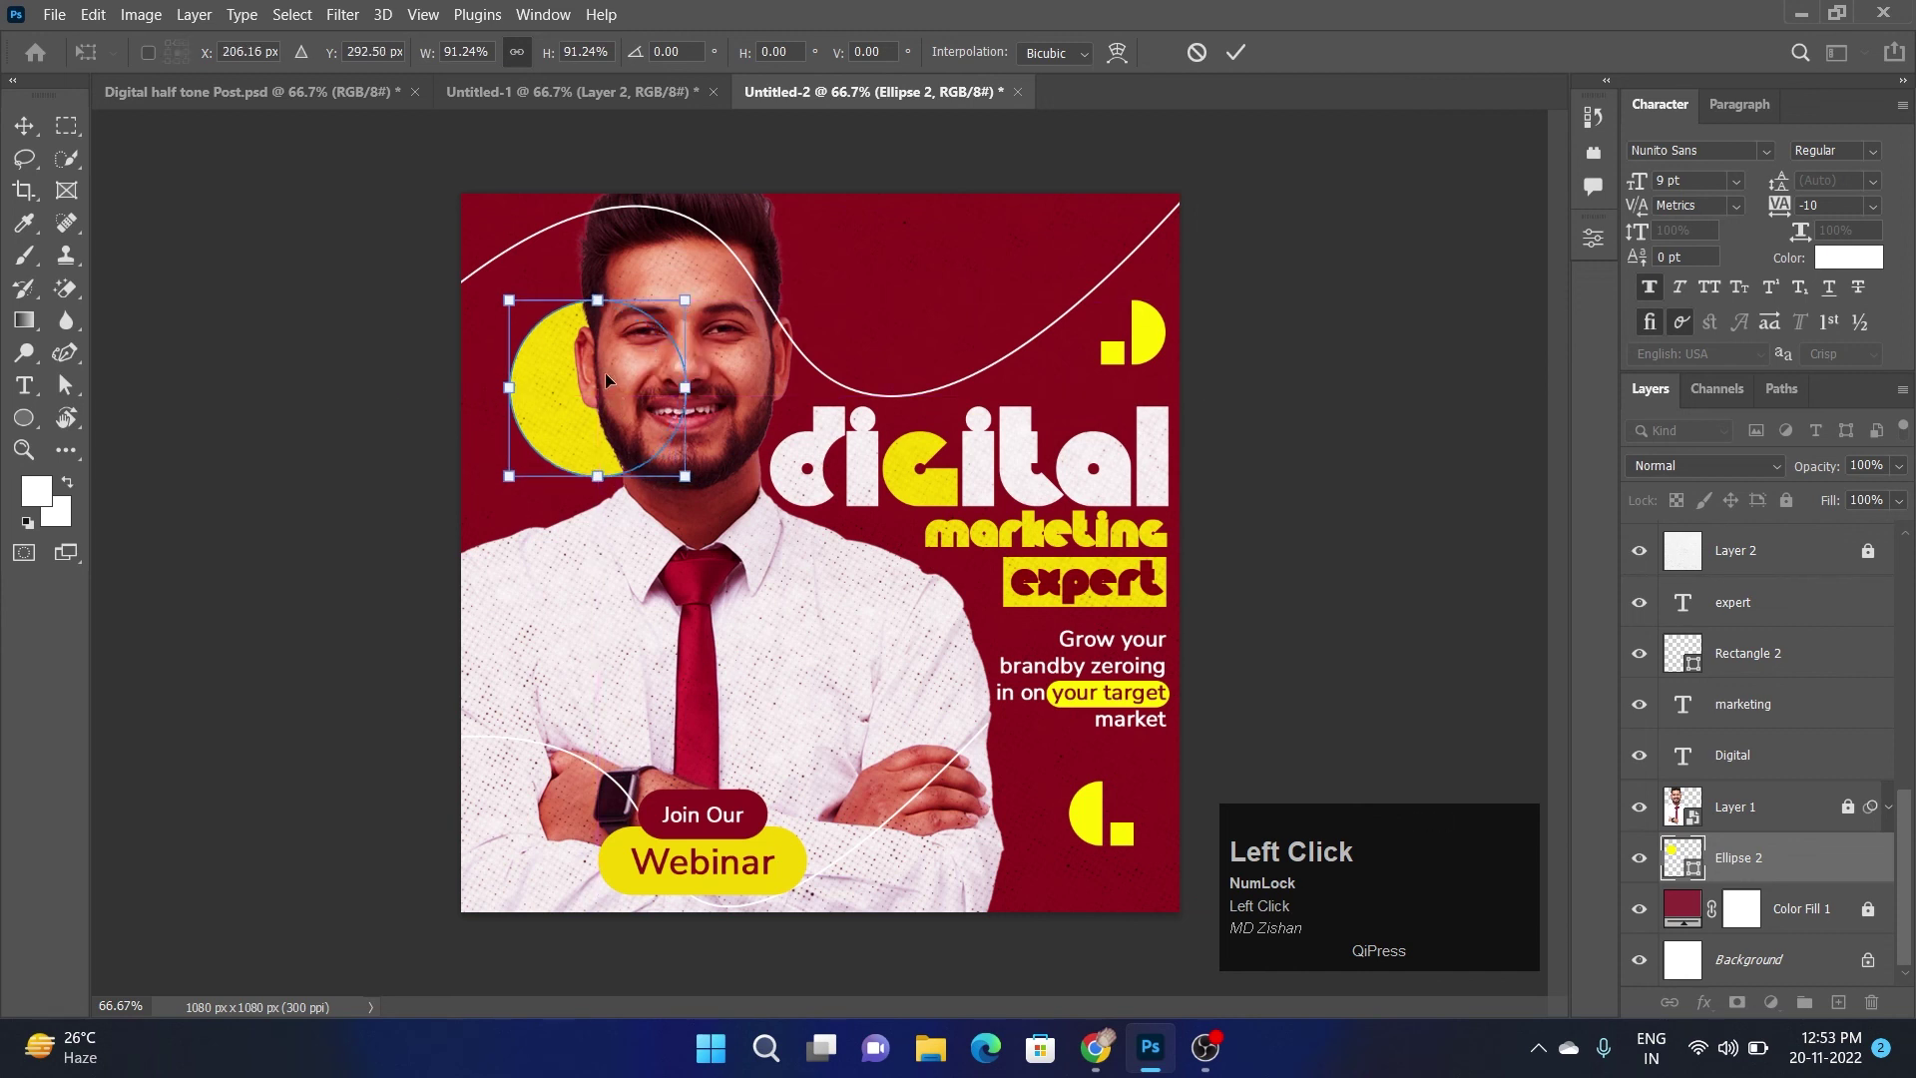
# Commit the large circle's size and send it behind the man's photo with Ctrl+[
pyautogui.press('Left')
pyautogui.press('Down')
pyautogui.press('Right')
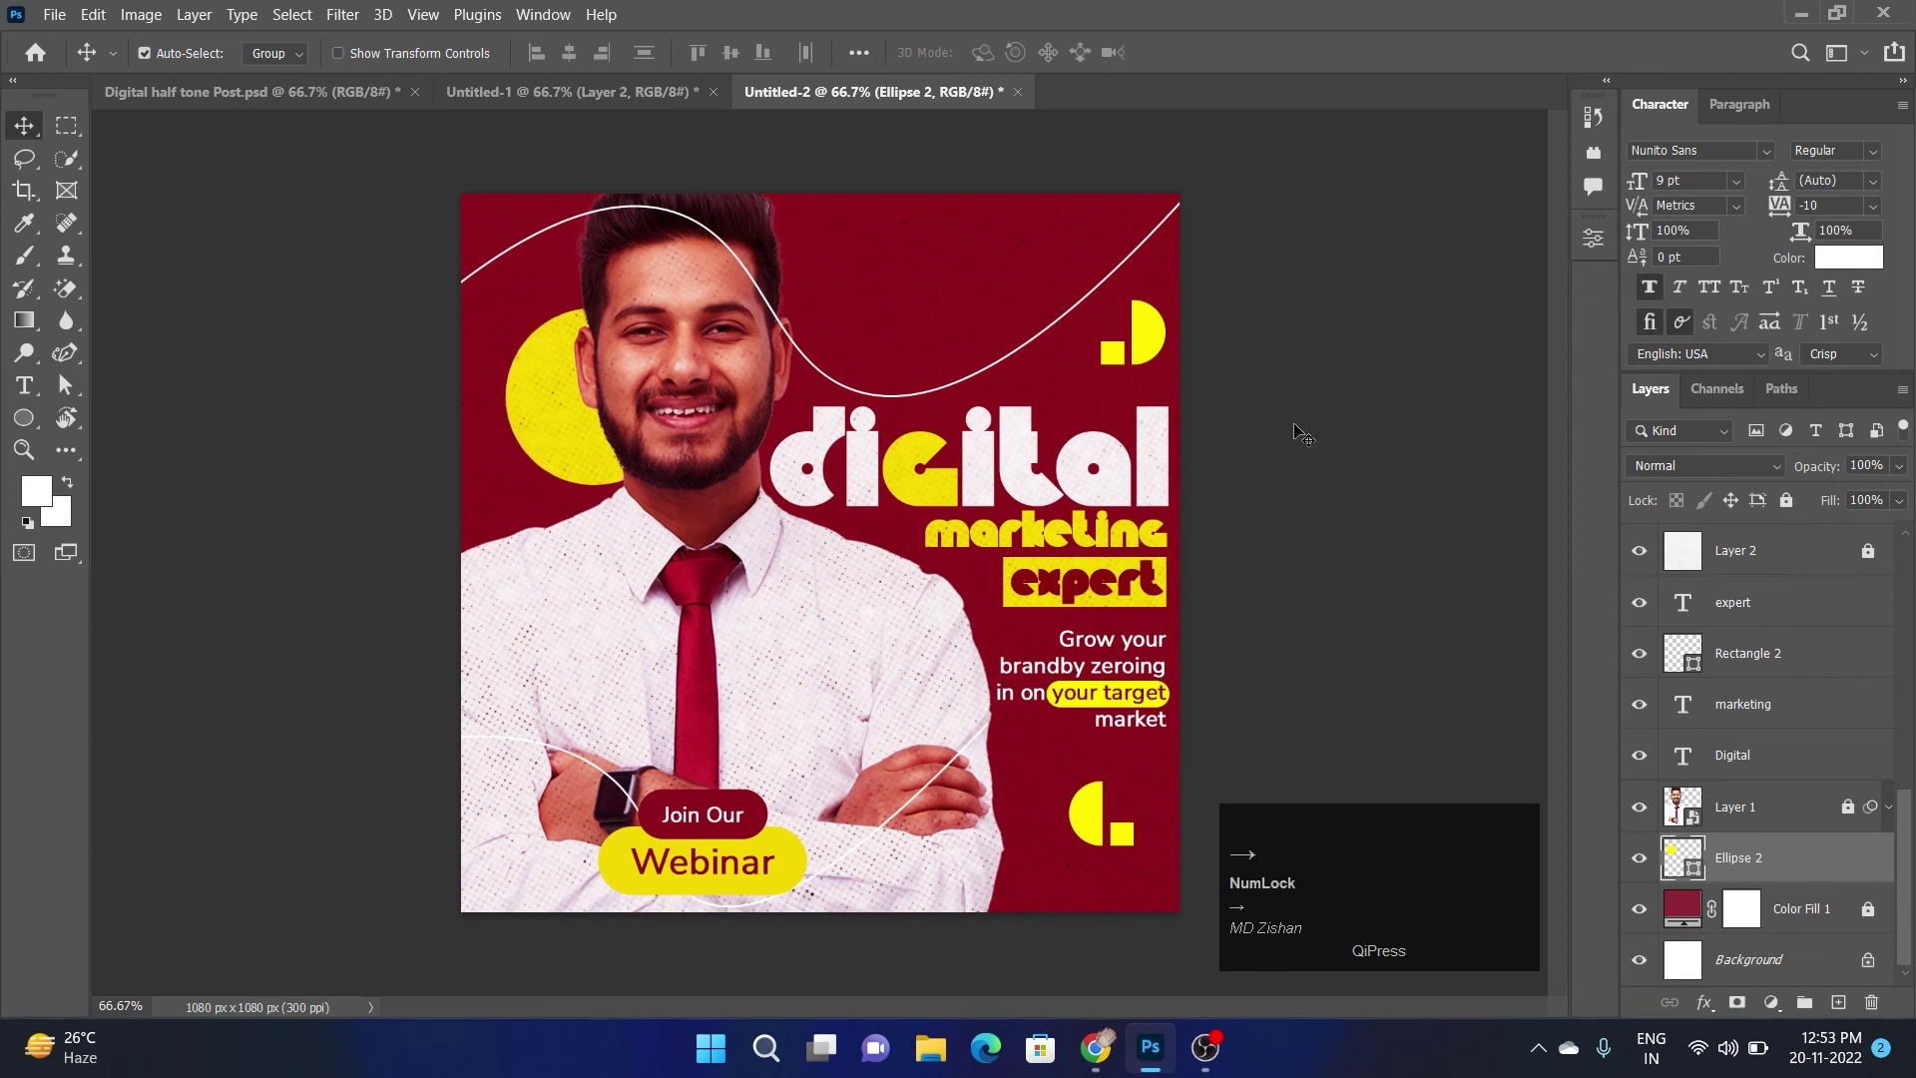
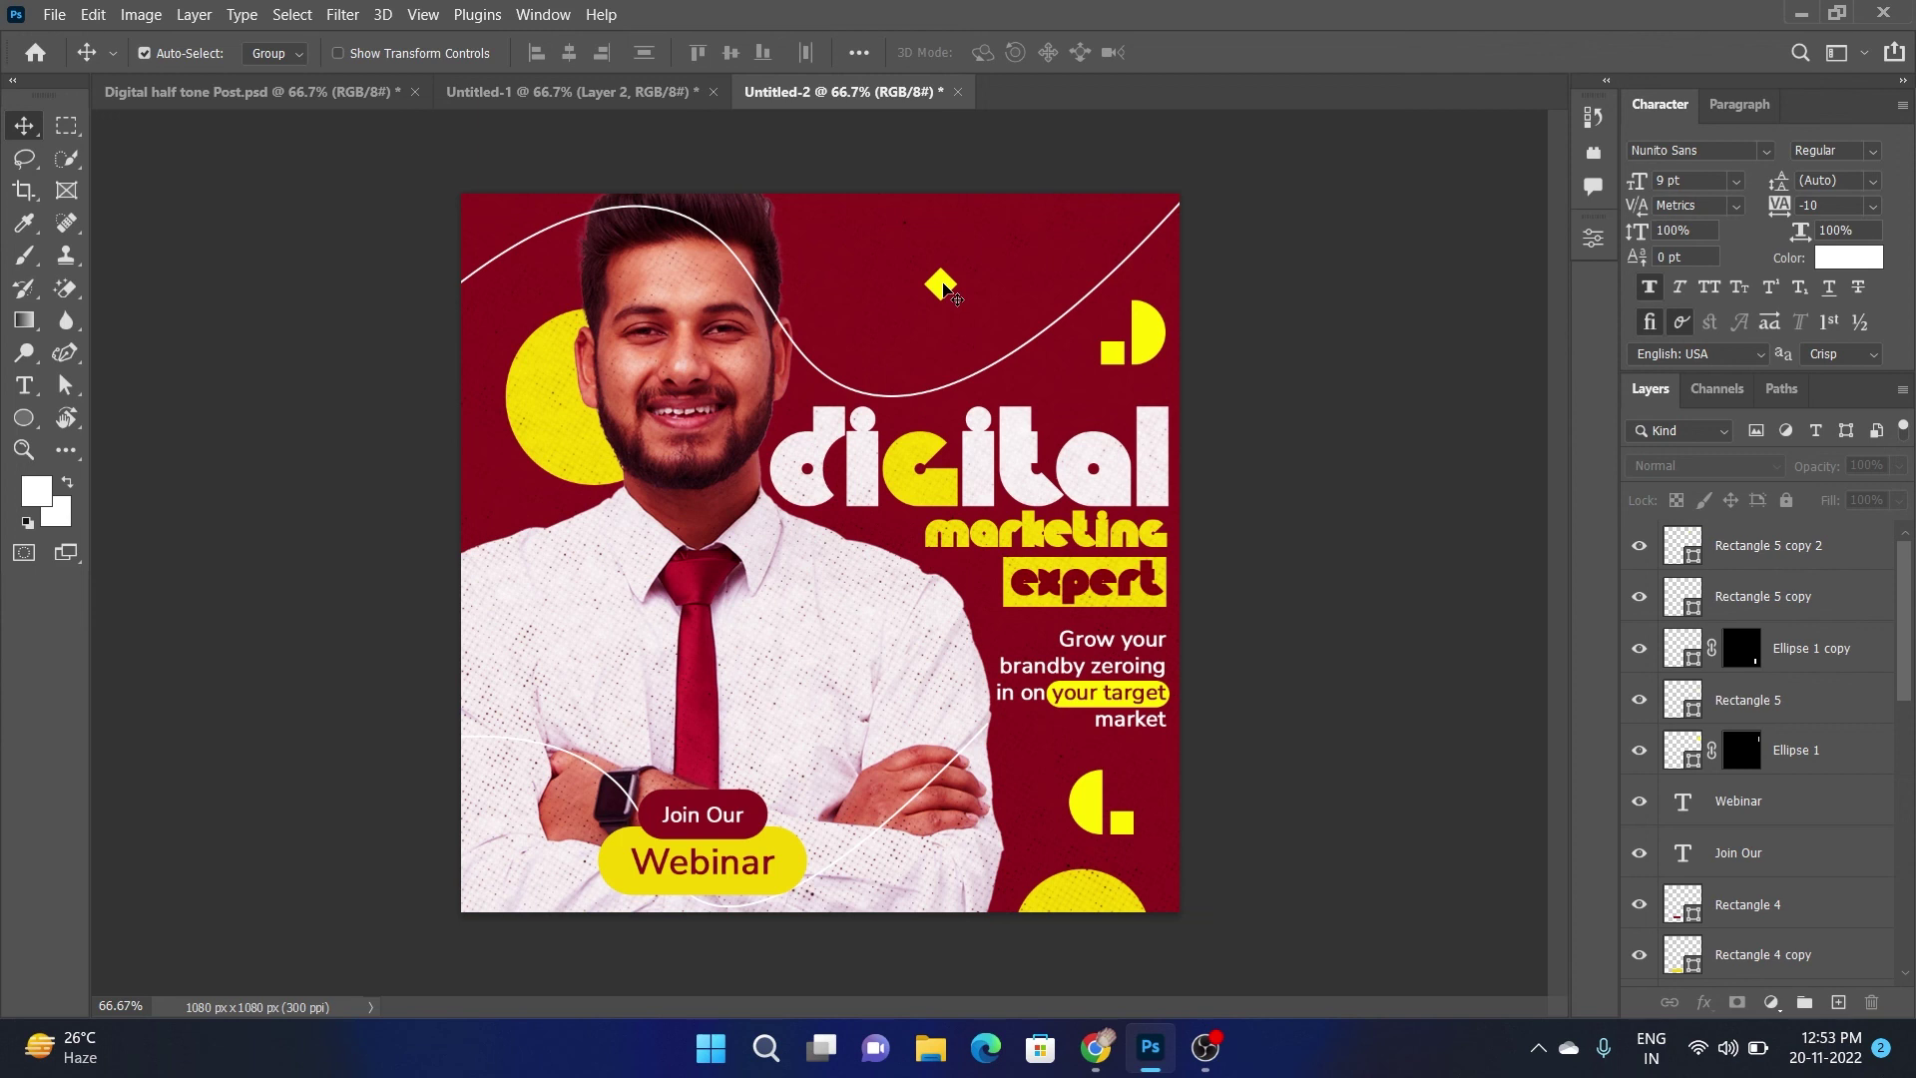
# Place a copy of the yellow diamond above the Join Our pill and deselect
pyautogui.moveTo(949, 292); pyautogui.dragTo(743, 780)
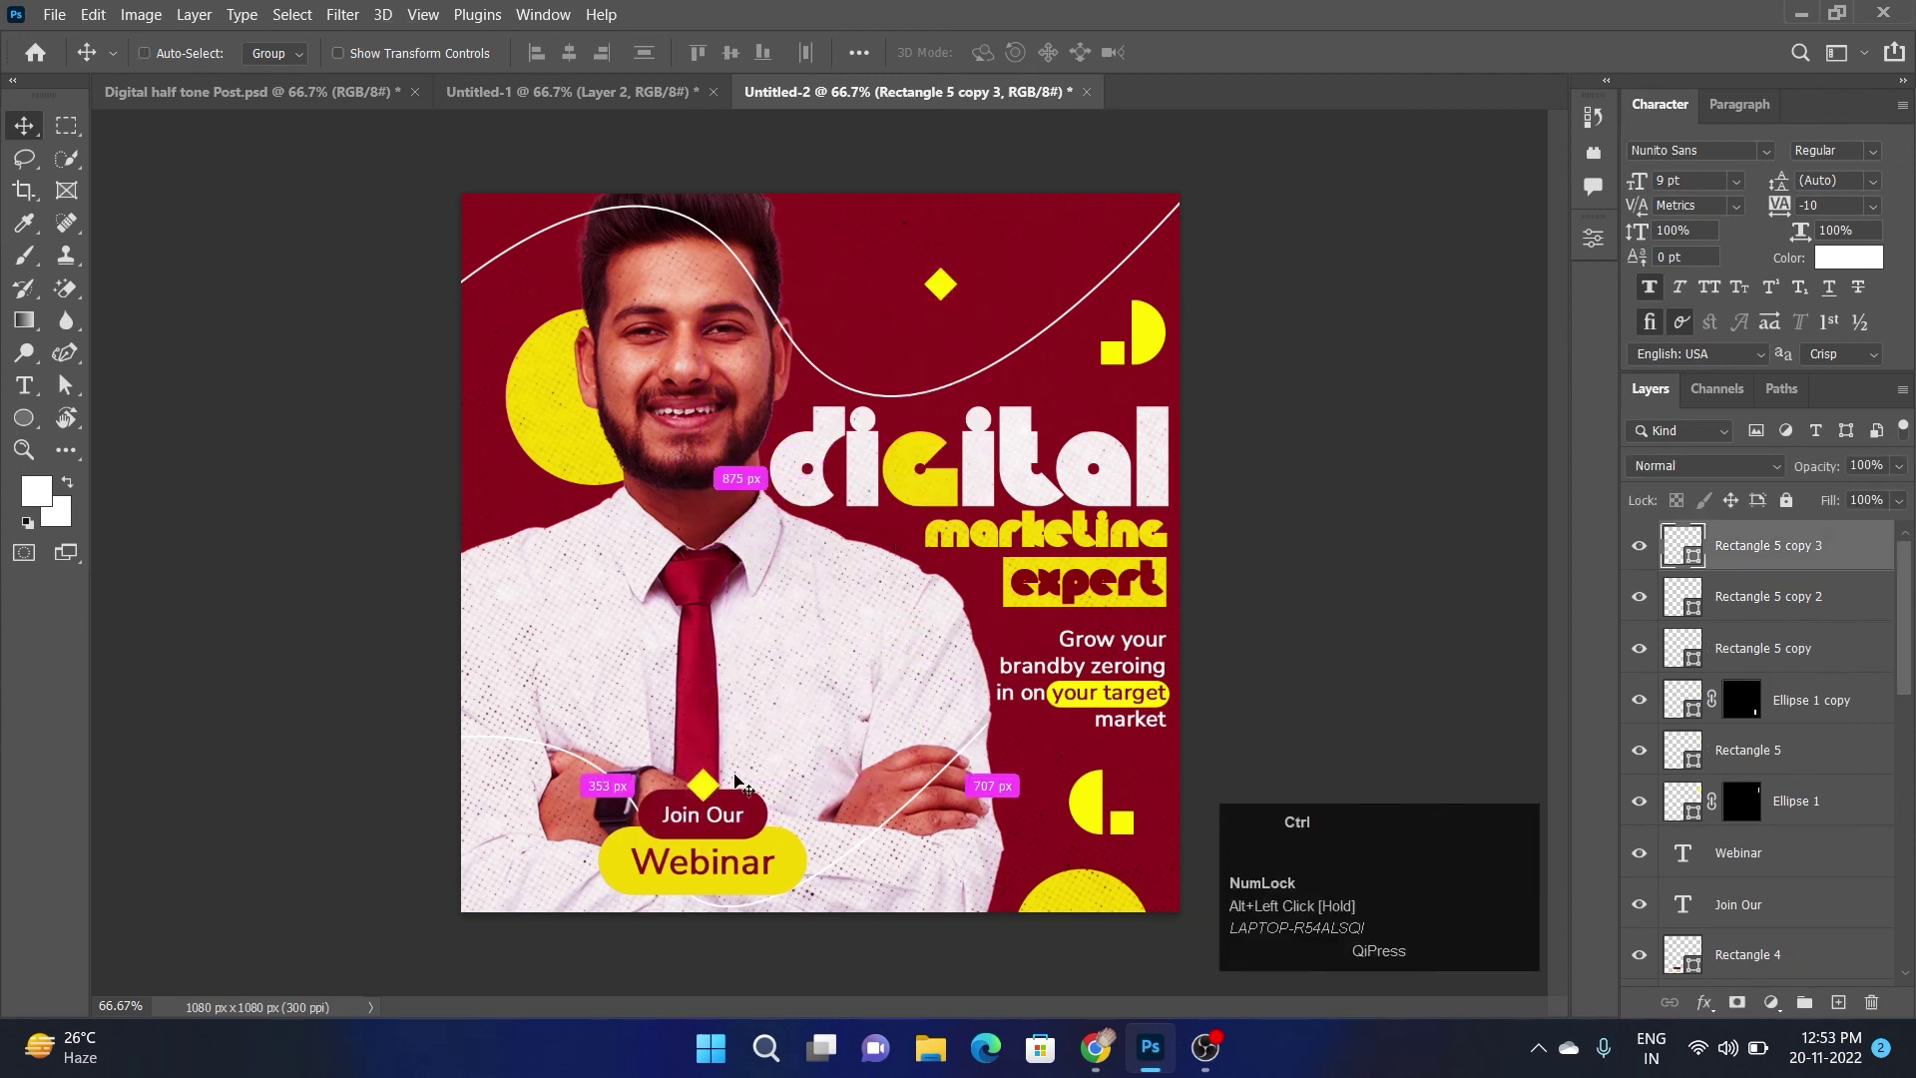
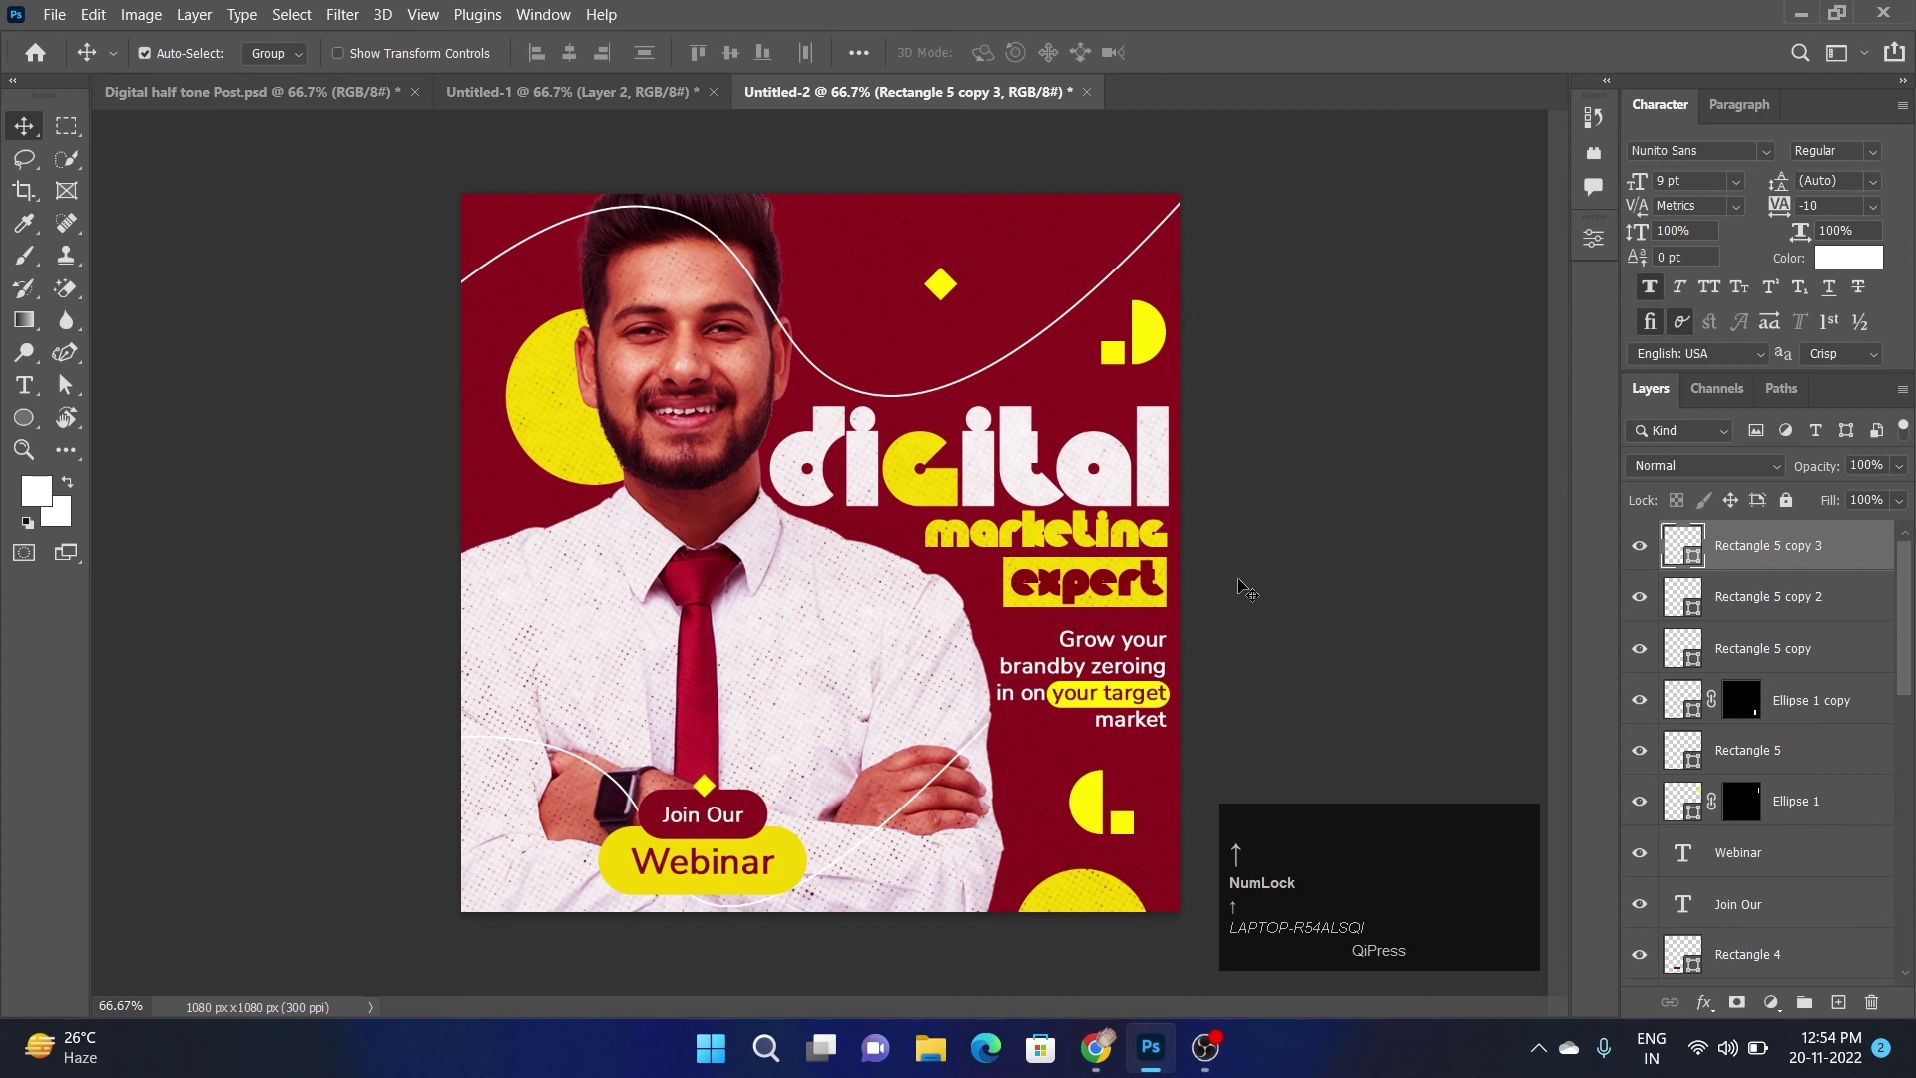
pyautogui.press('Right')
pyautogui.click(801, 731)
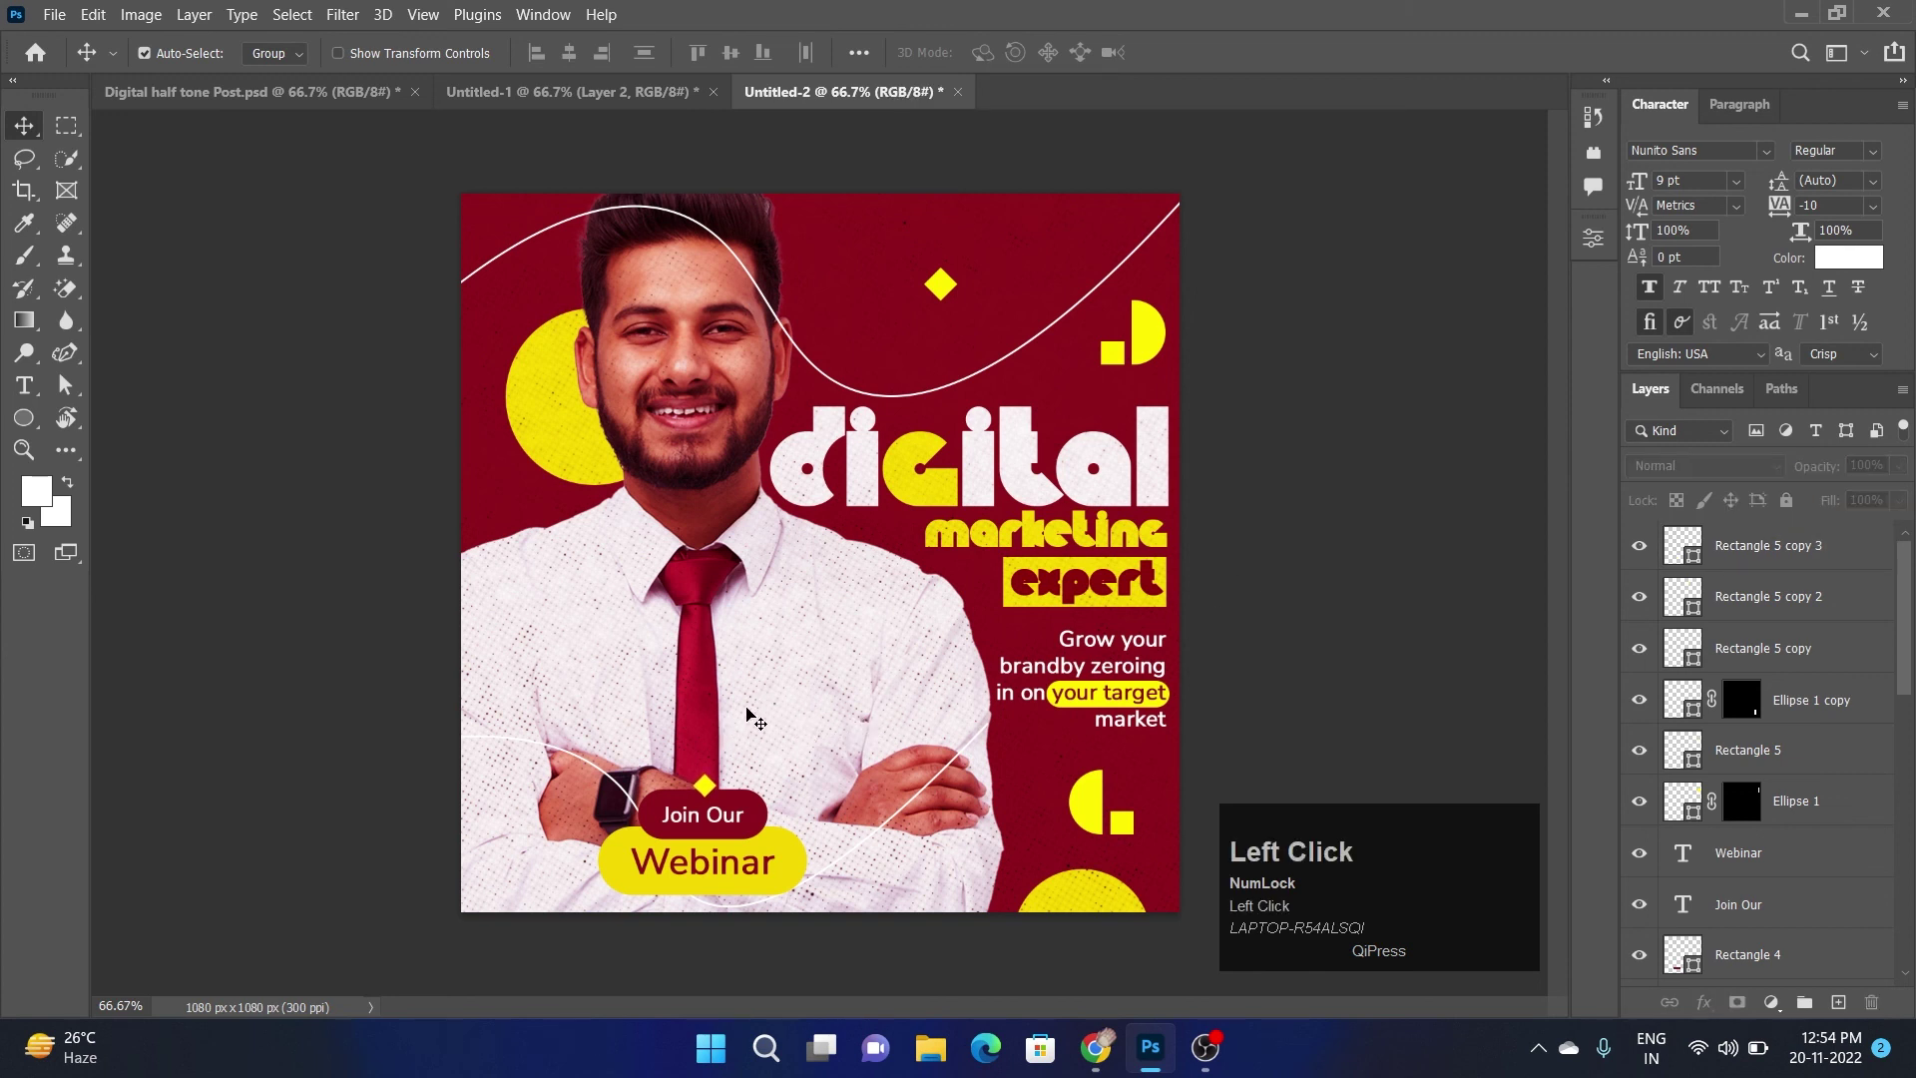
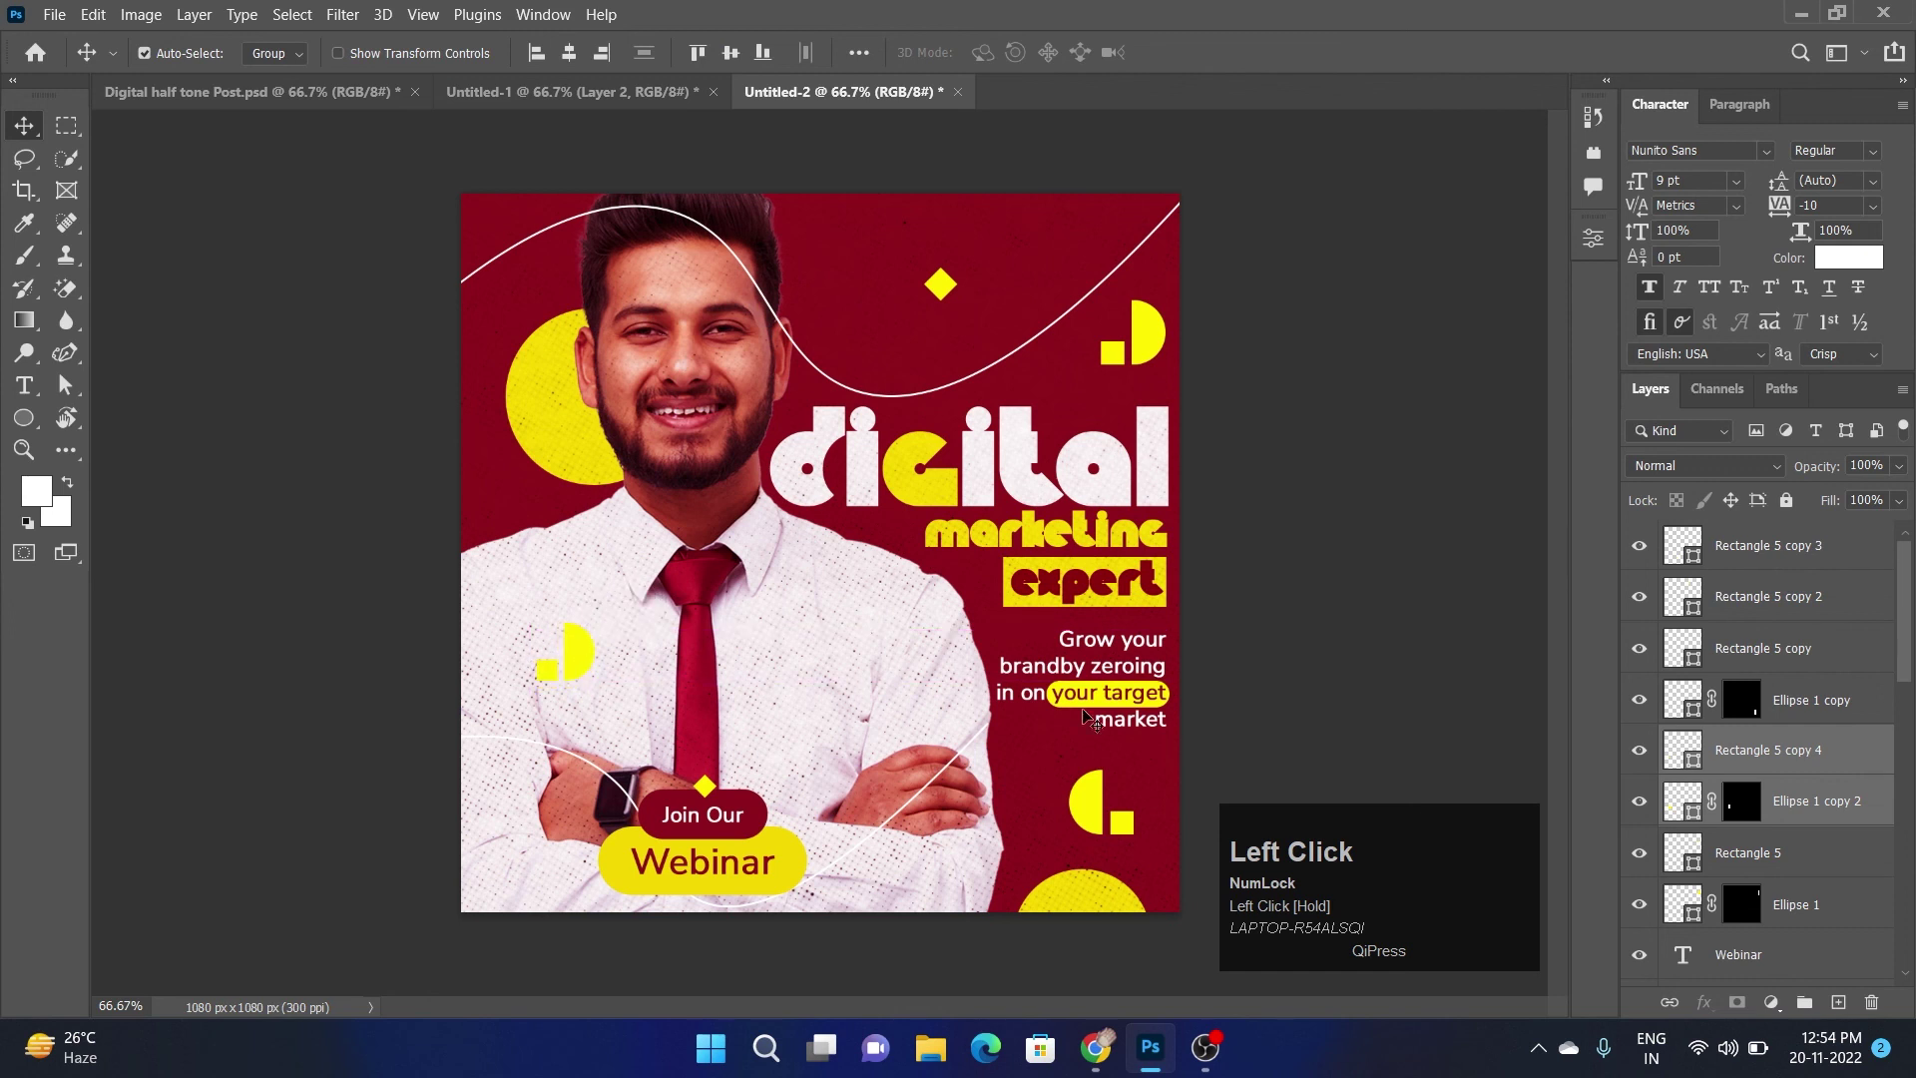
# Place a smaller half-circle-and-square accent copy on the man's chest and deselect
pyautogui.press('Down')
pyautogui.click(1357, 506)
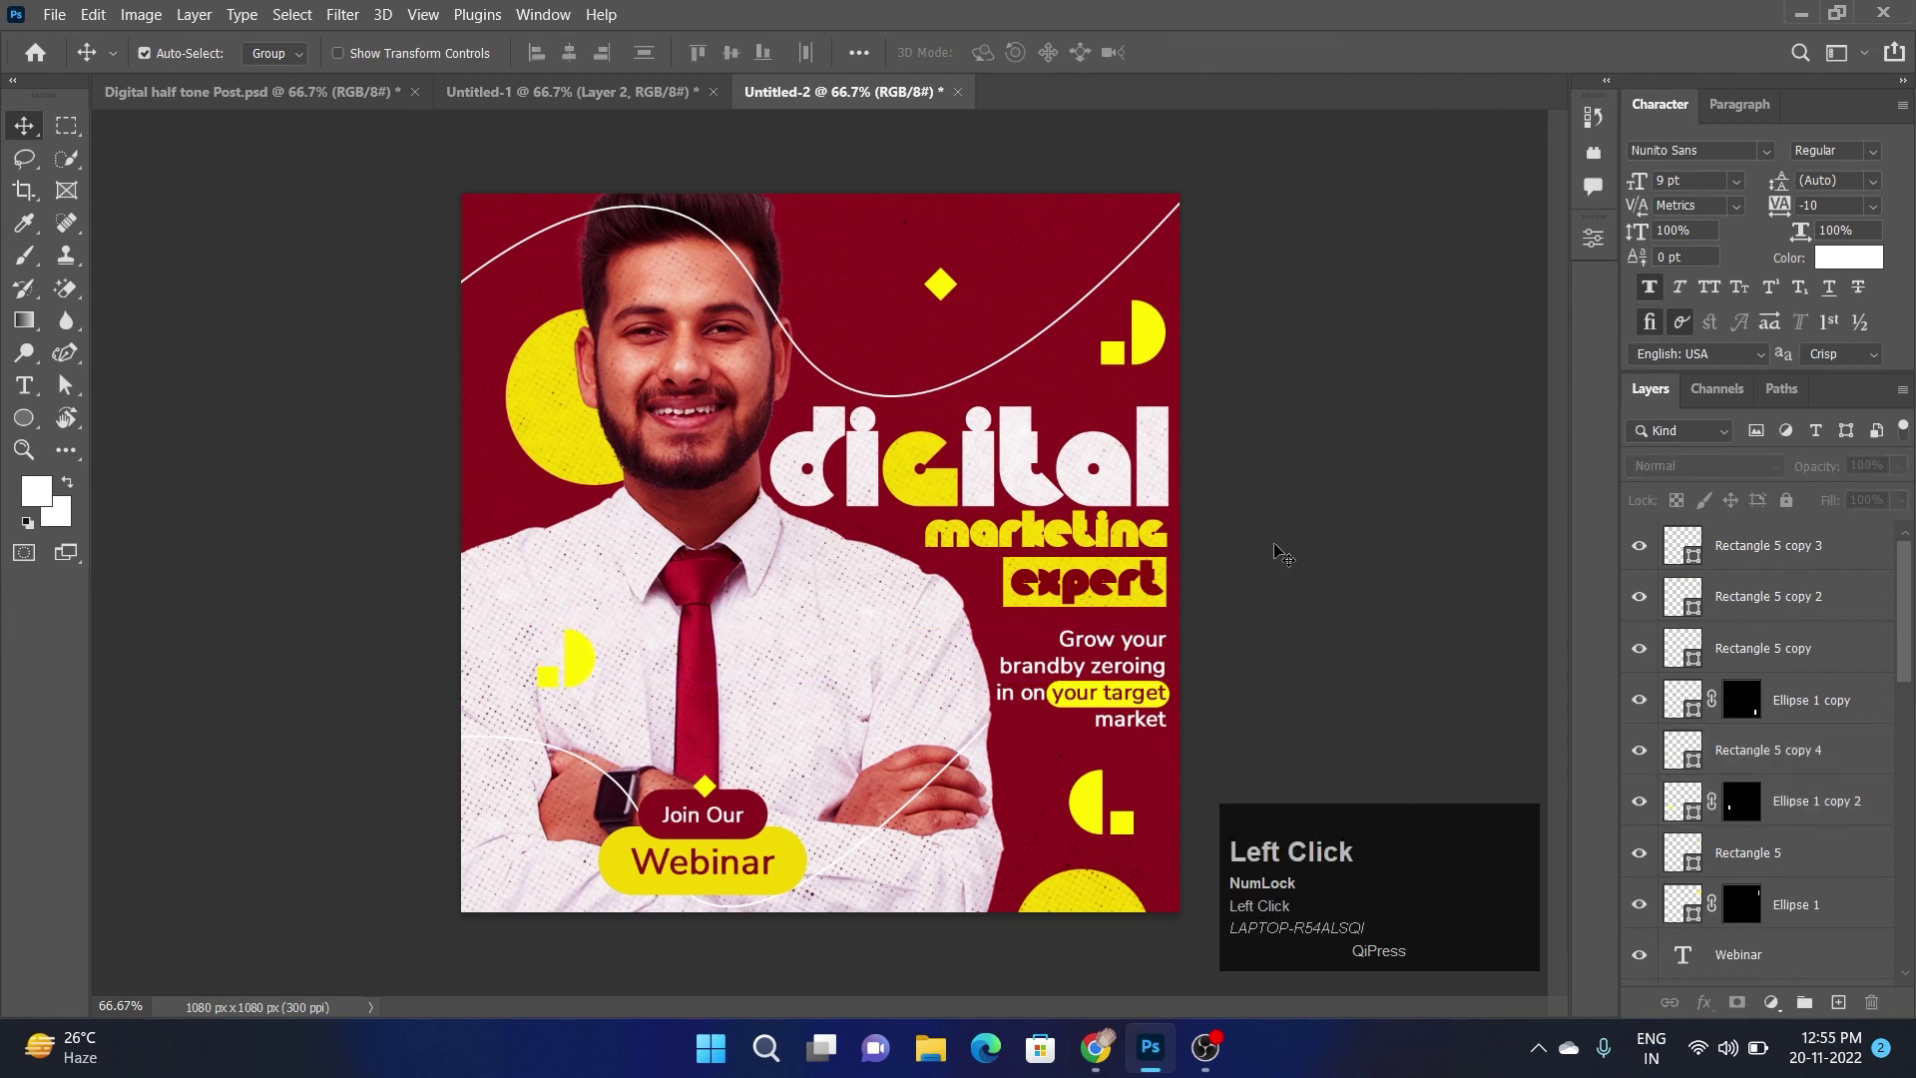